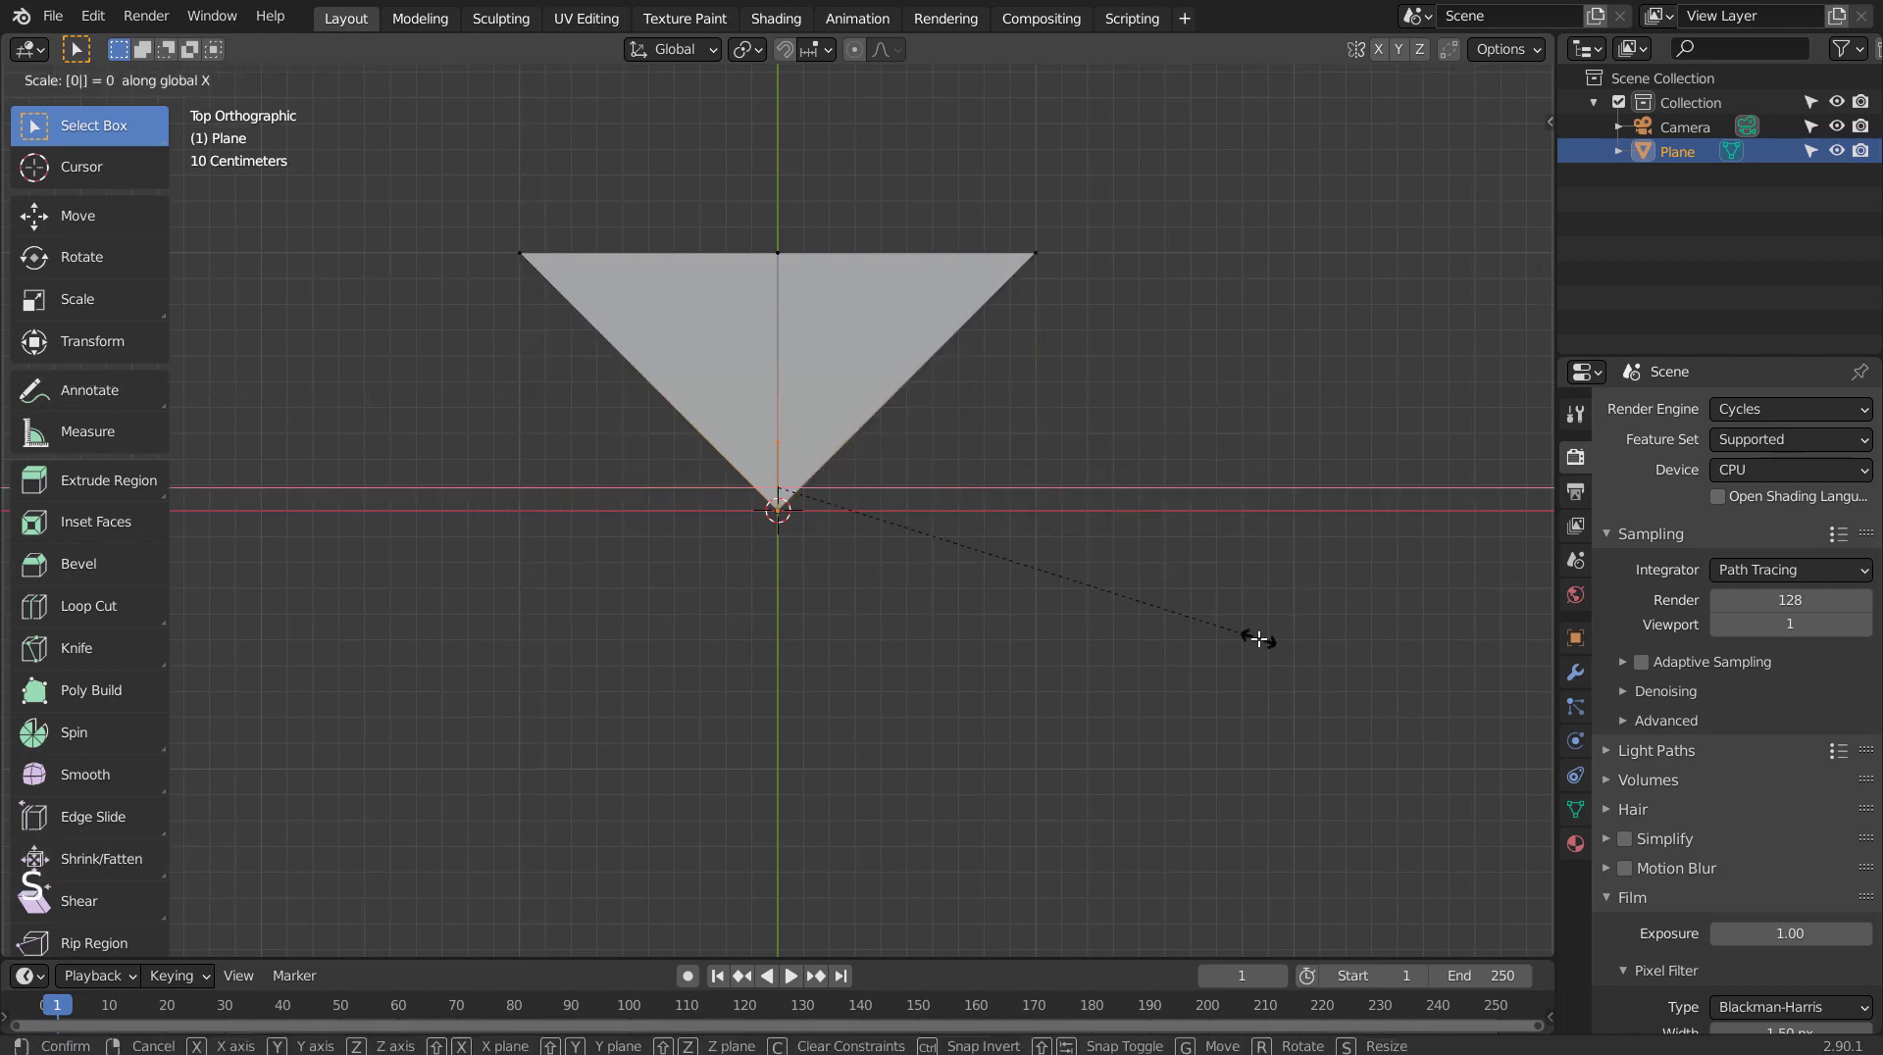
Rescale the plane along X and Y and pull its bottom middle vertex up into a V notch.
key(ctrl+z)
key(s)
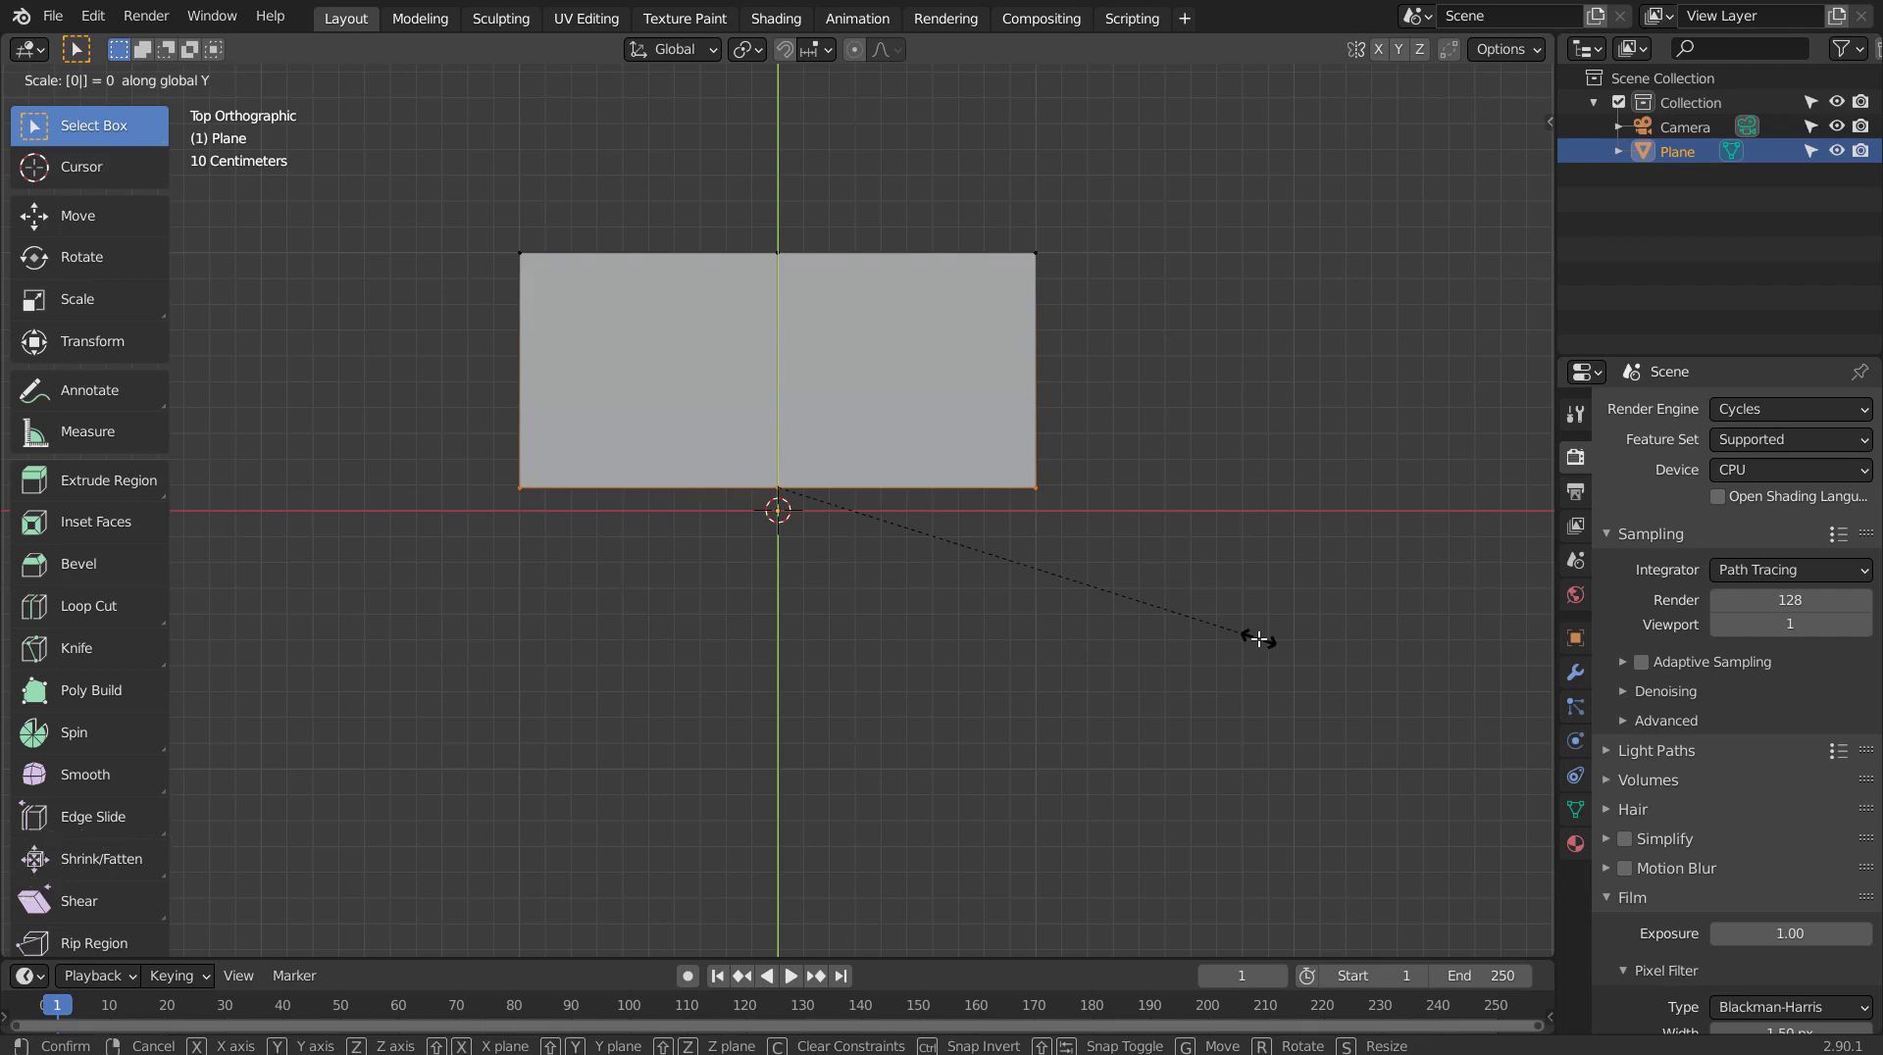
key(ctrl+z)
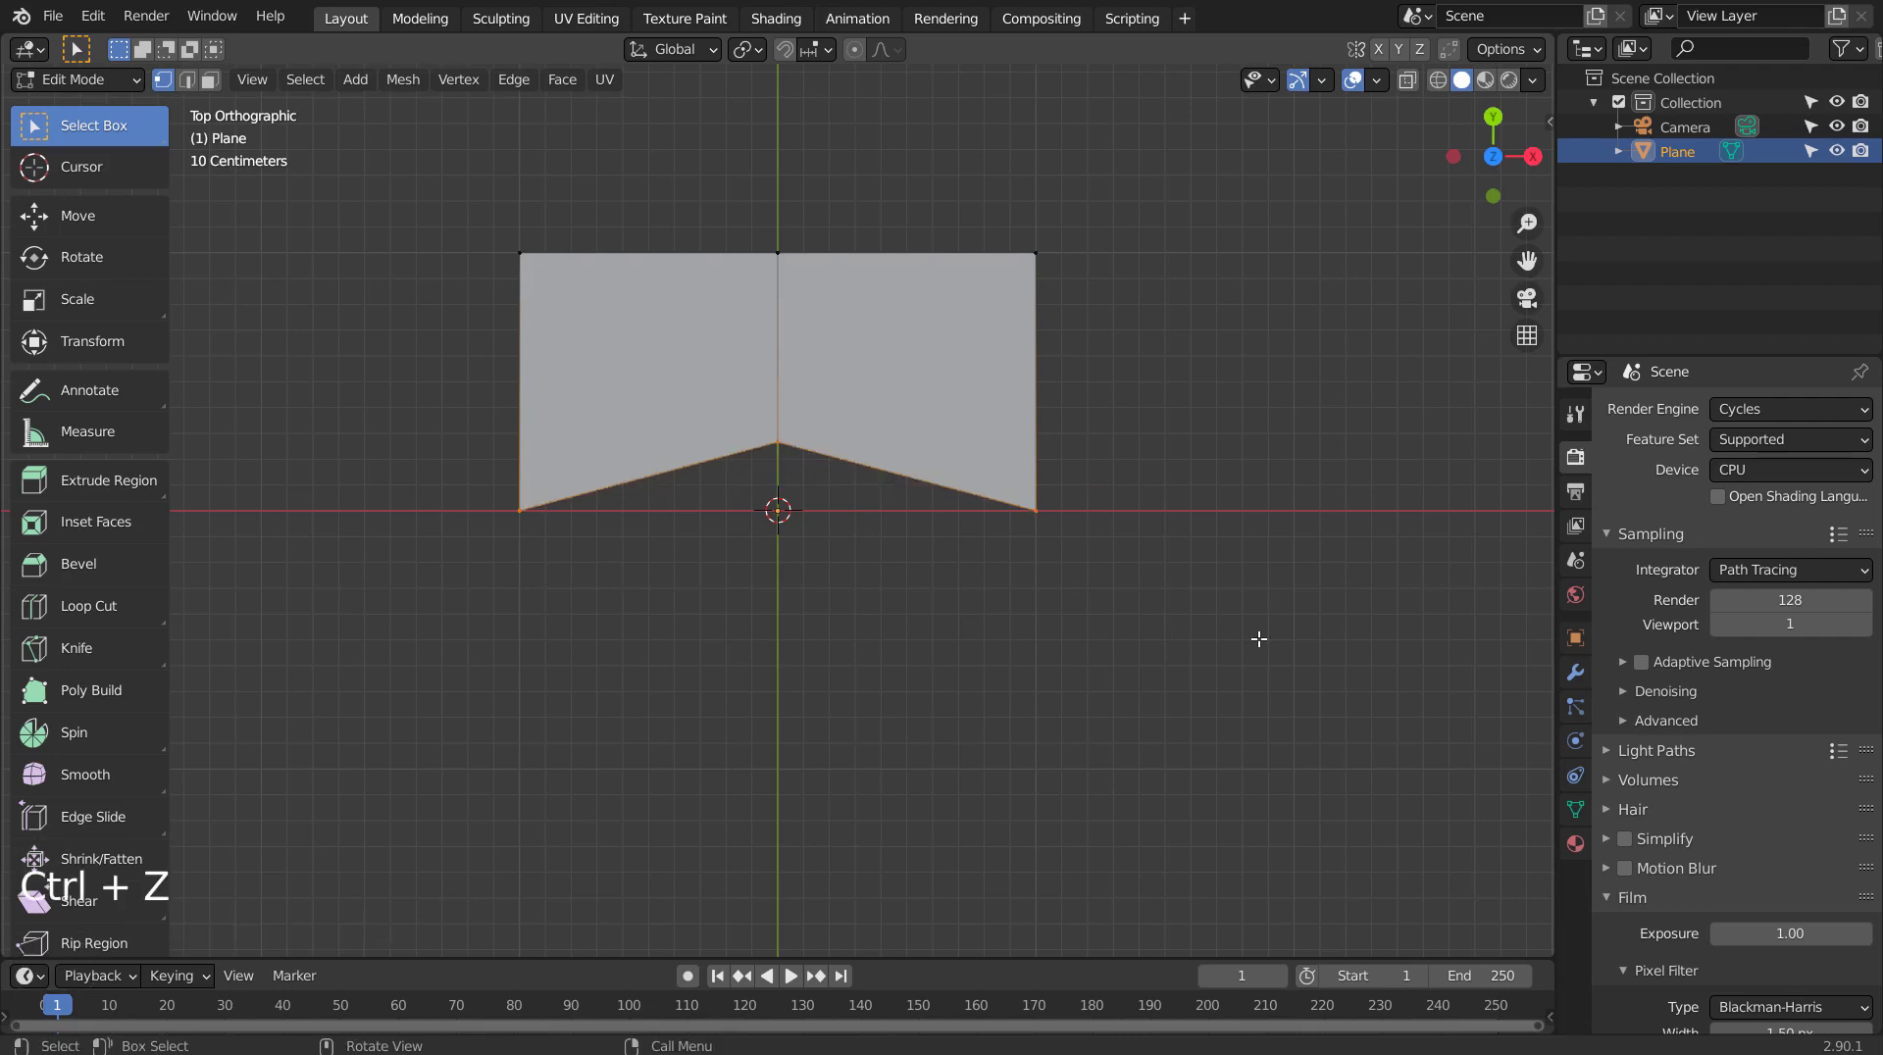
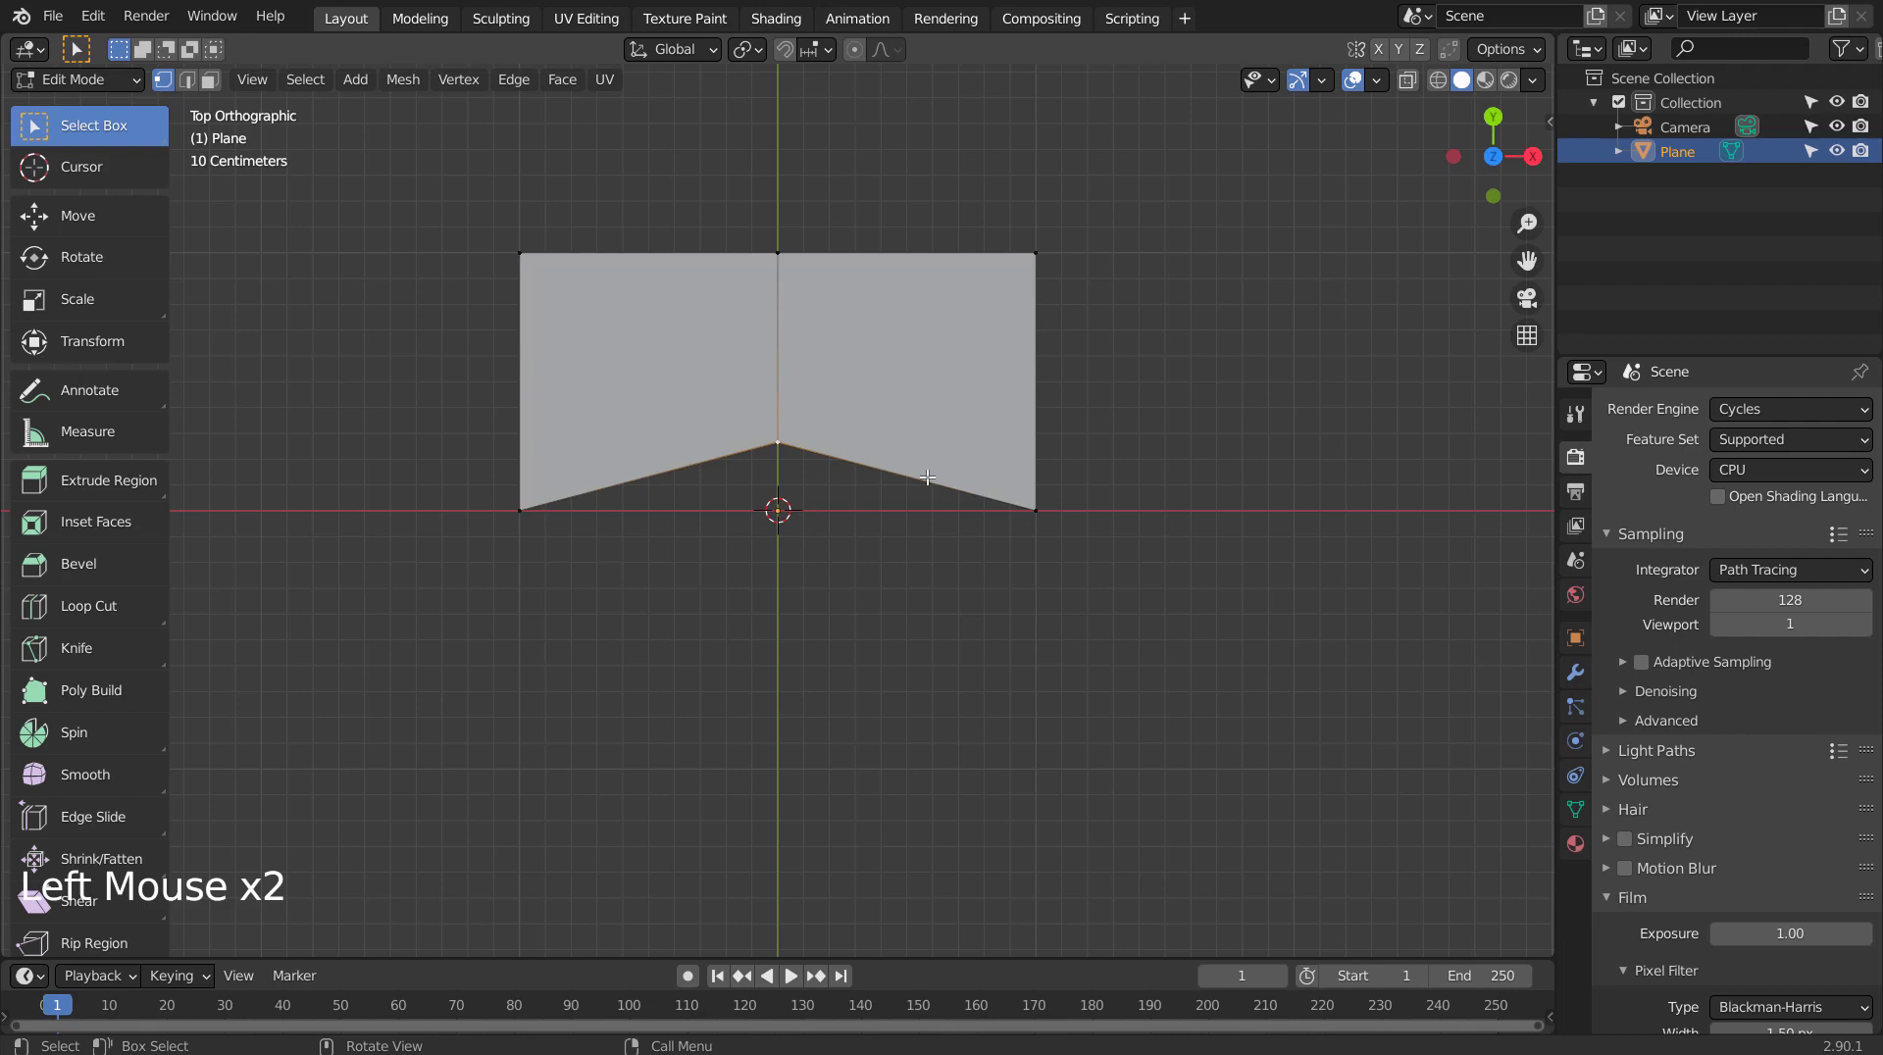
key(g)
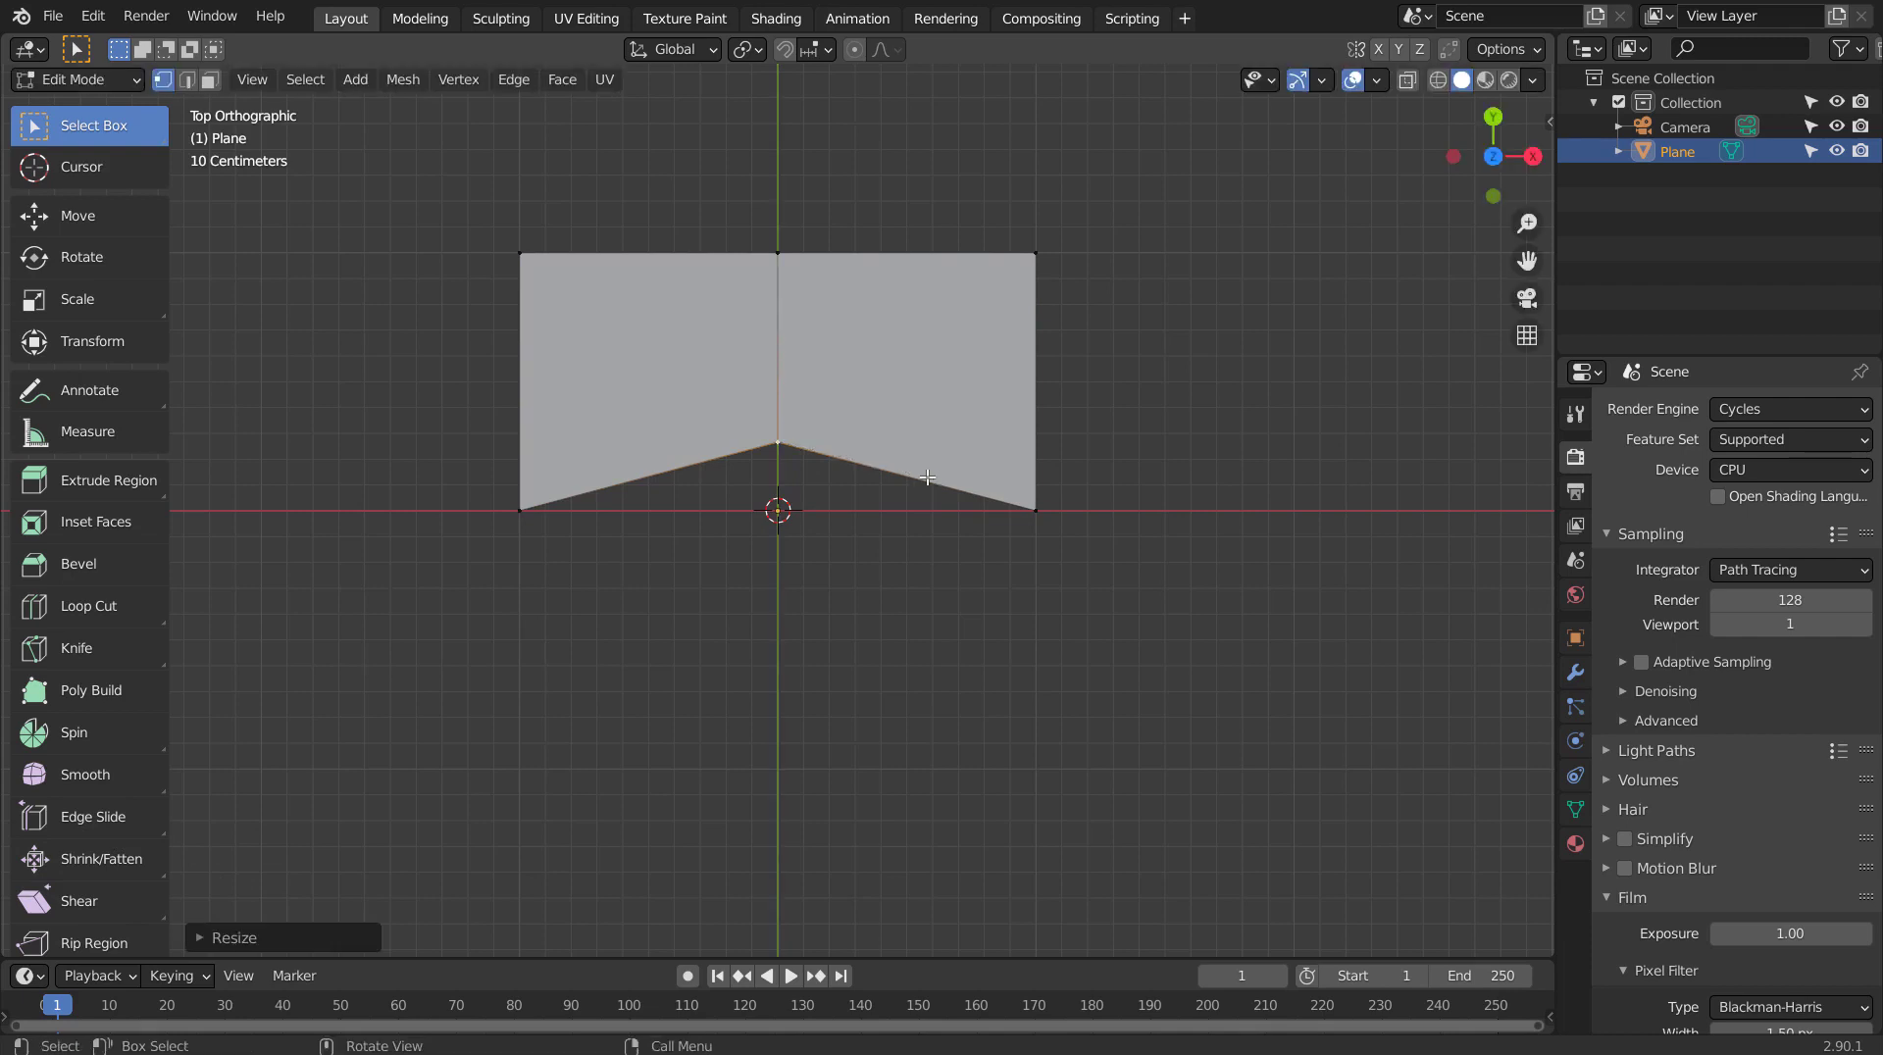
Test Set Flow on the notched bottom edge, undo it, and leave Edit Mode.
key(shift+s)
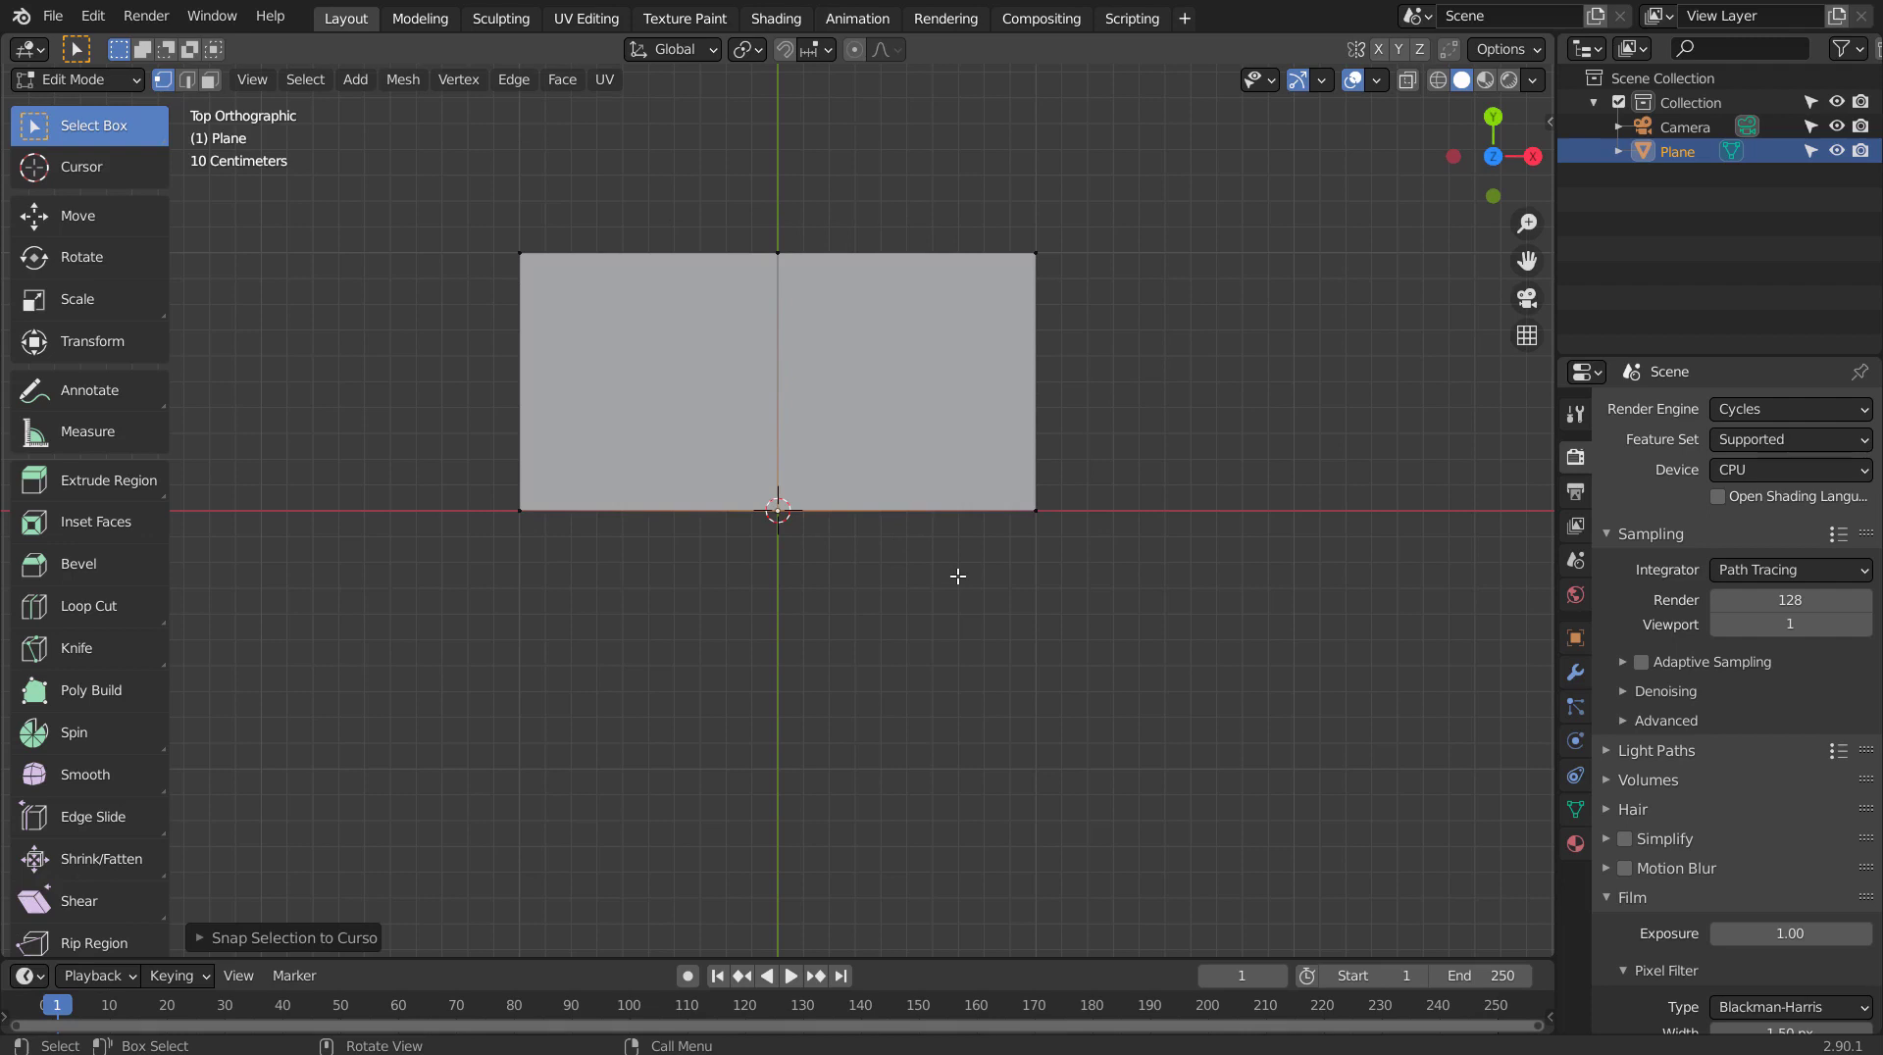
key(ctrl+z)
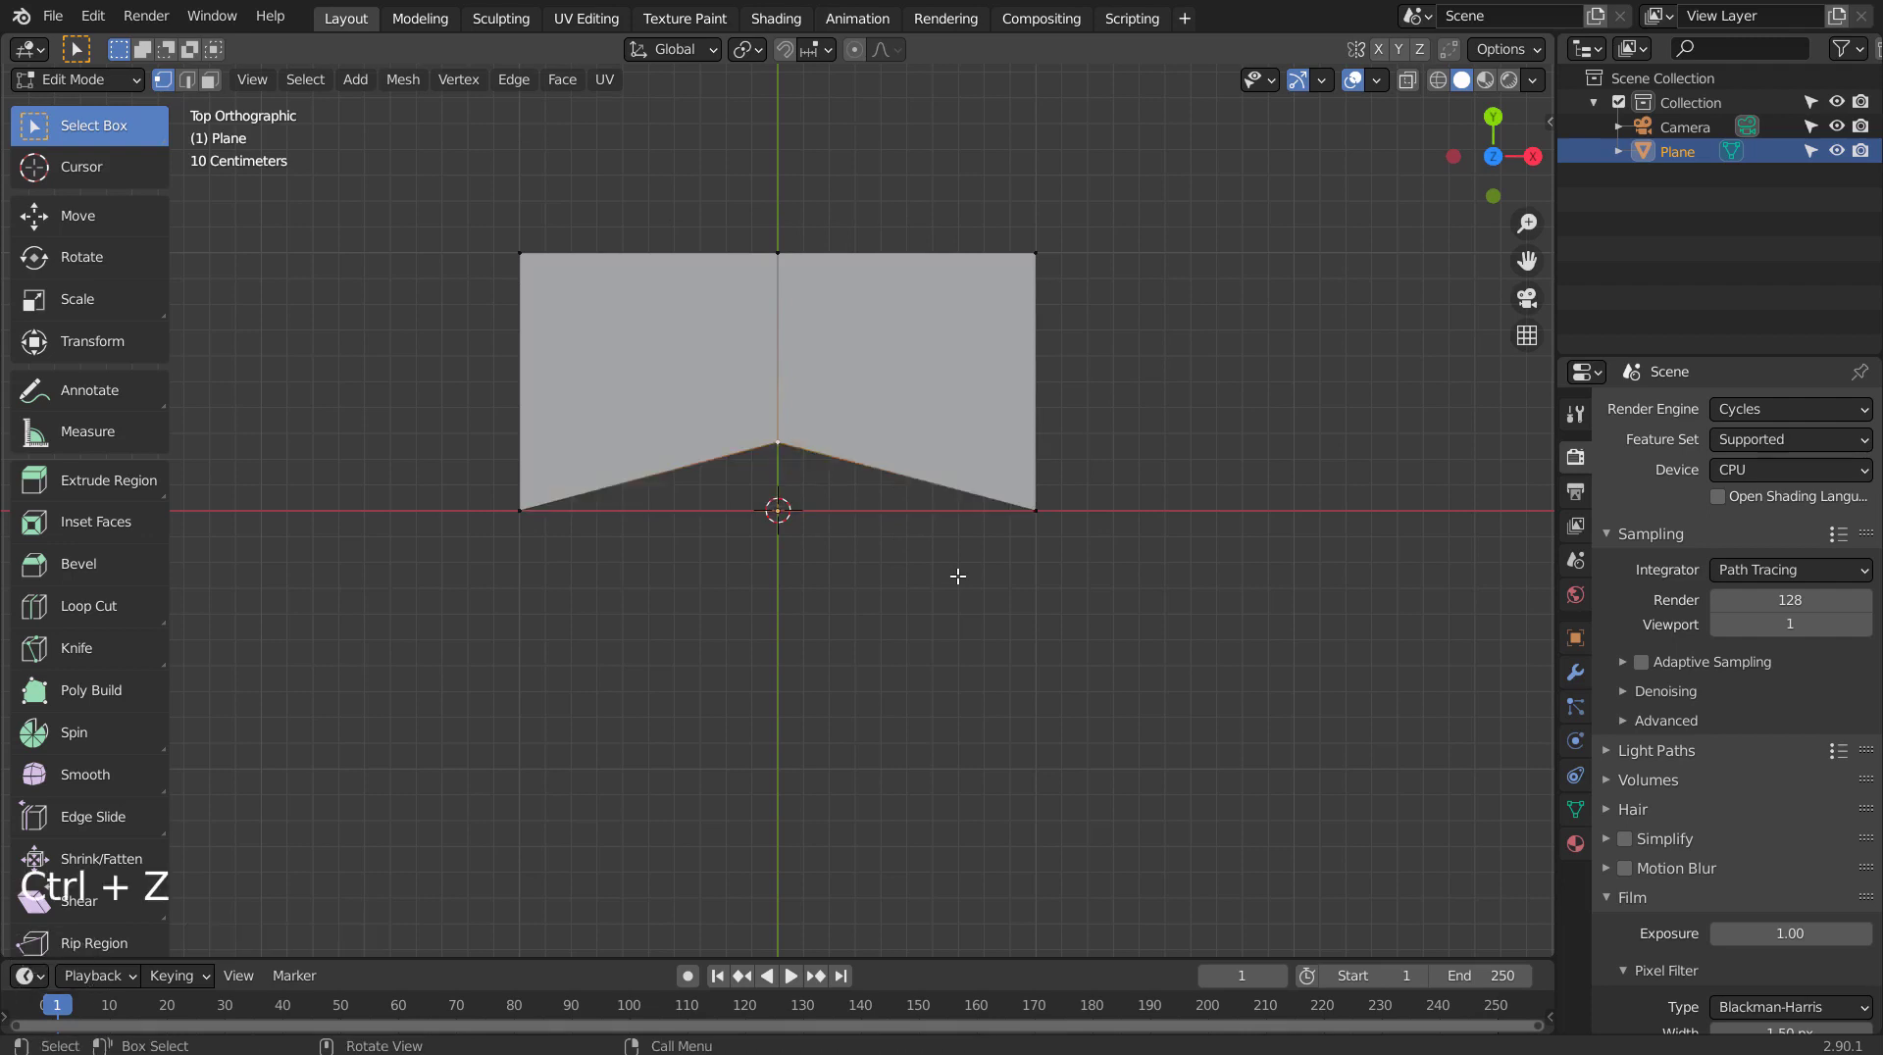
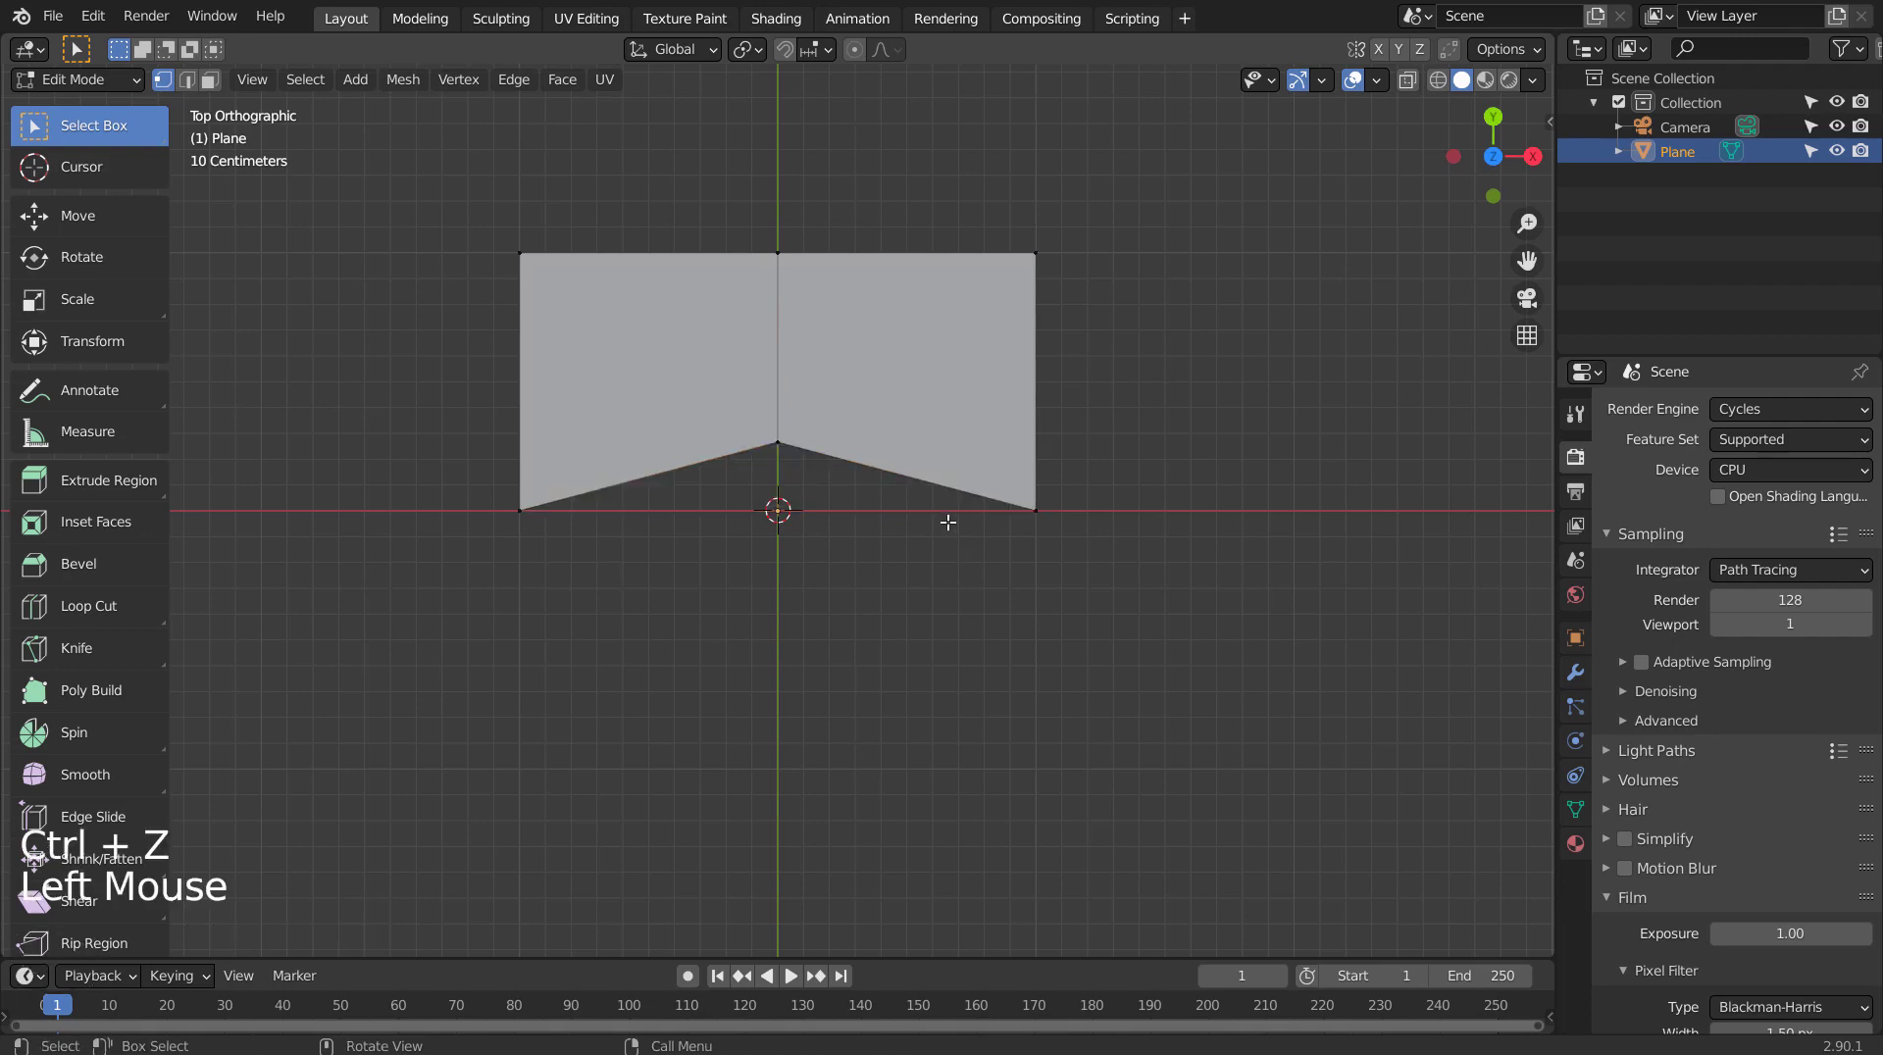
key(Tab)
Delete the plane and add a Teapot from the mesh extras.
middle_click(1040, 604)
middle_click(1021, 591)
middle_click(918, 482)
click(941, 499)
key(s)
key(x)
key(shift+a)
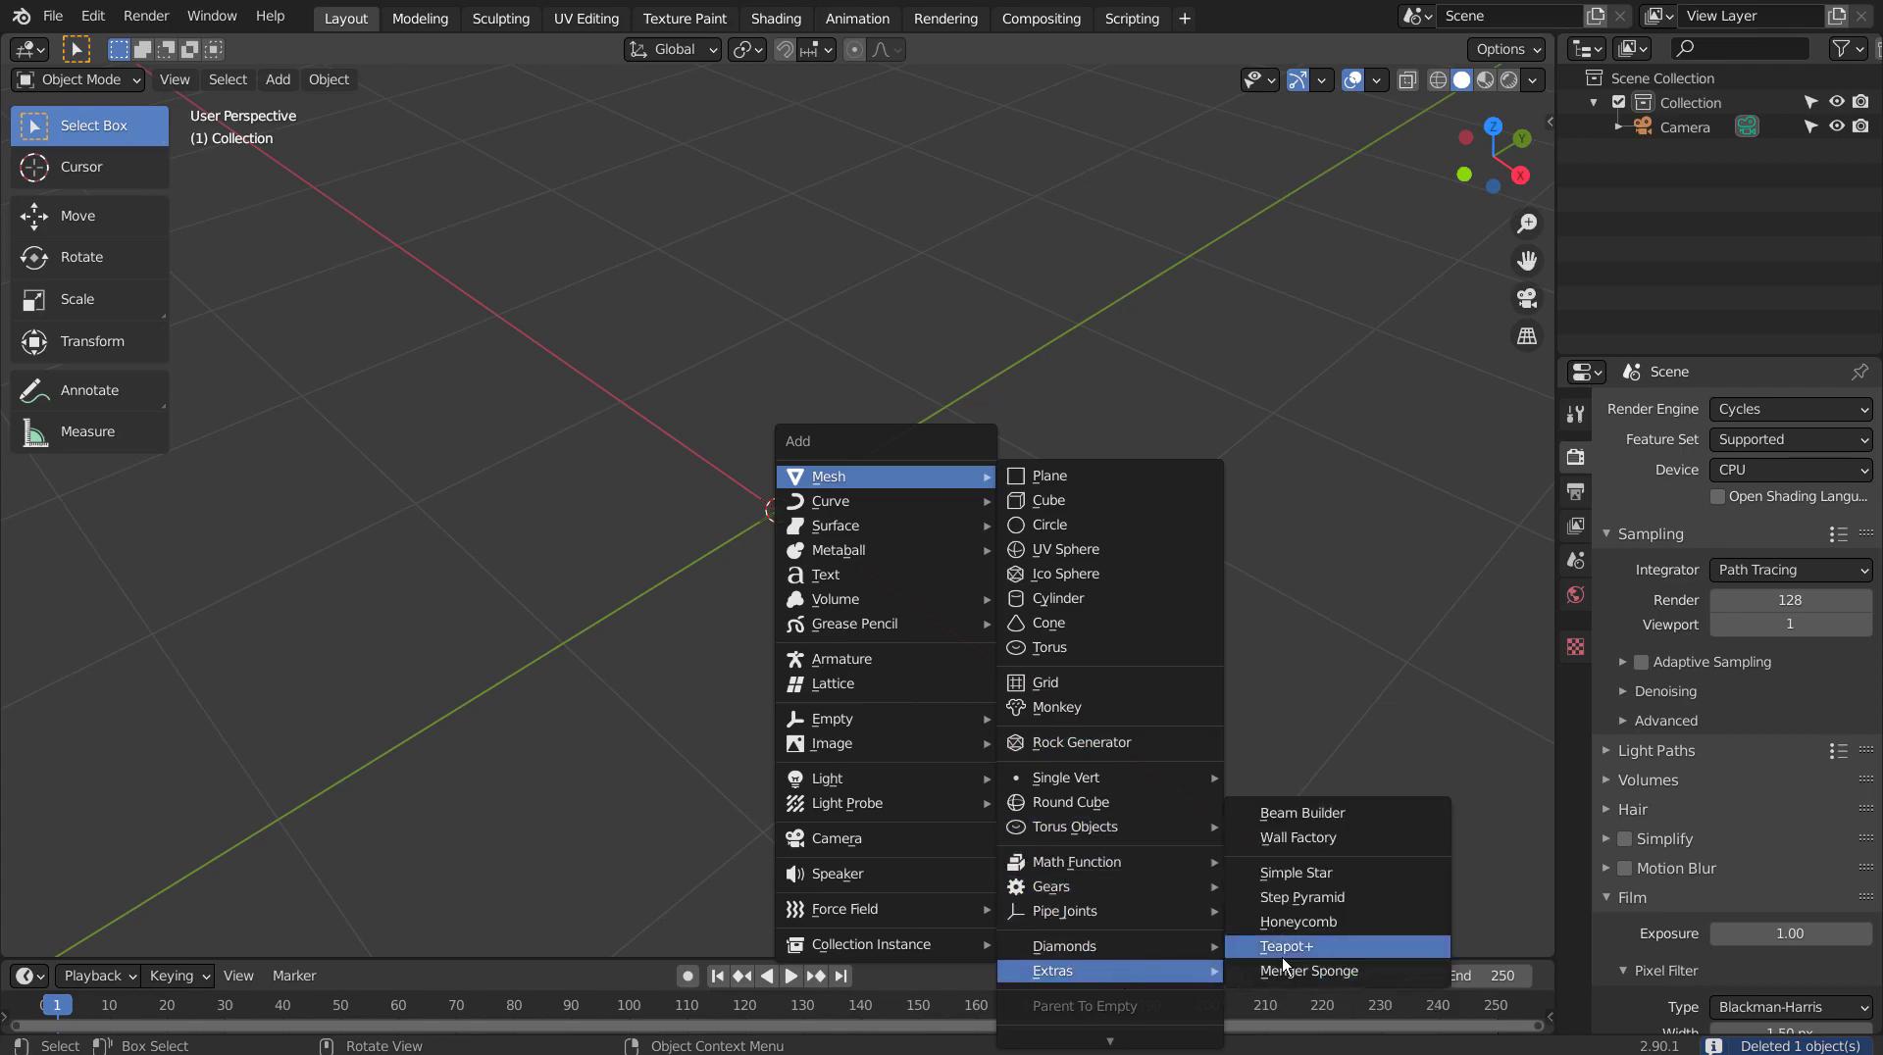
scroll(down, 3)
Inspect the teapot from several angles and duplicate it into a second teapot.
middle_click(1218, 671)
middle_click(1095, 700)
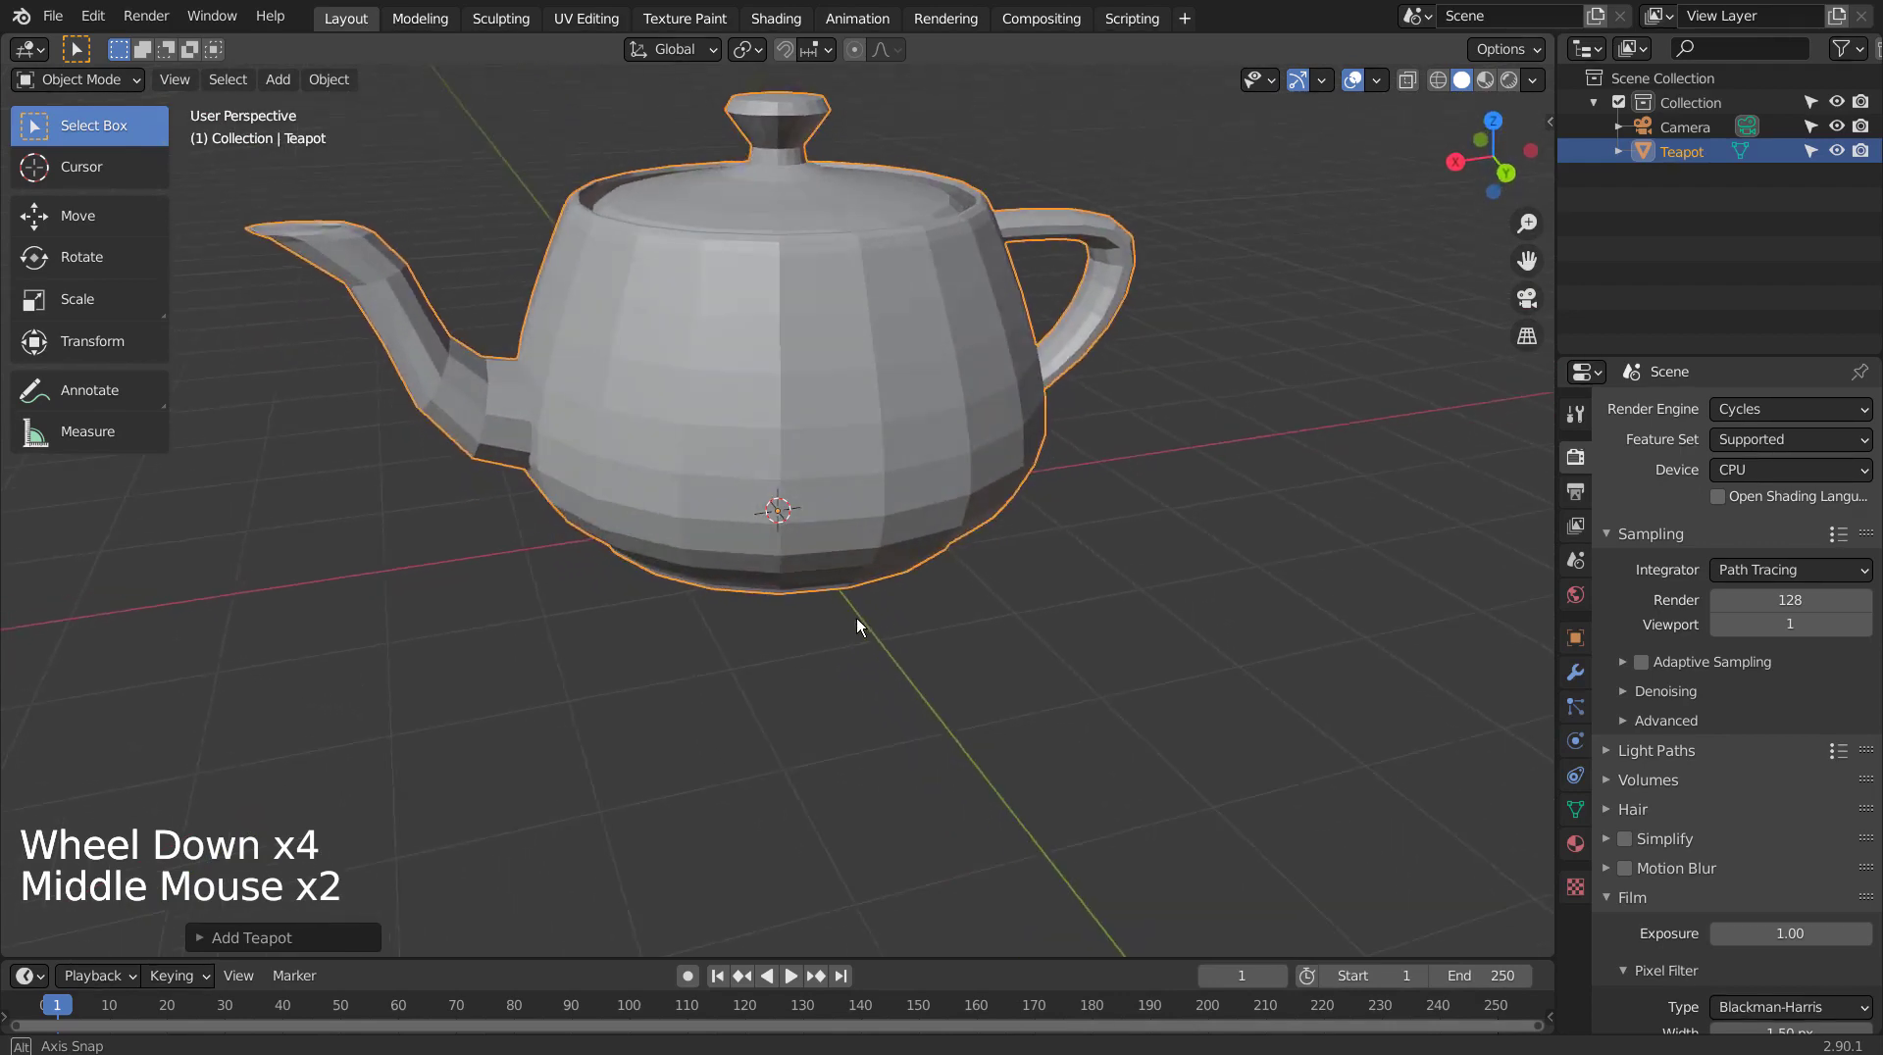
middle_click(791, 450)
middle_click(795, 436)
middle_click(776, 413)
middle_click(859, 430)
scroll(down, 3)
key(shift+d)
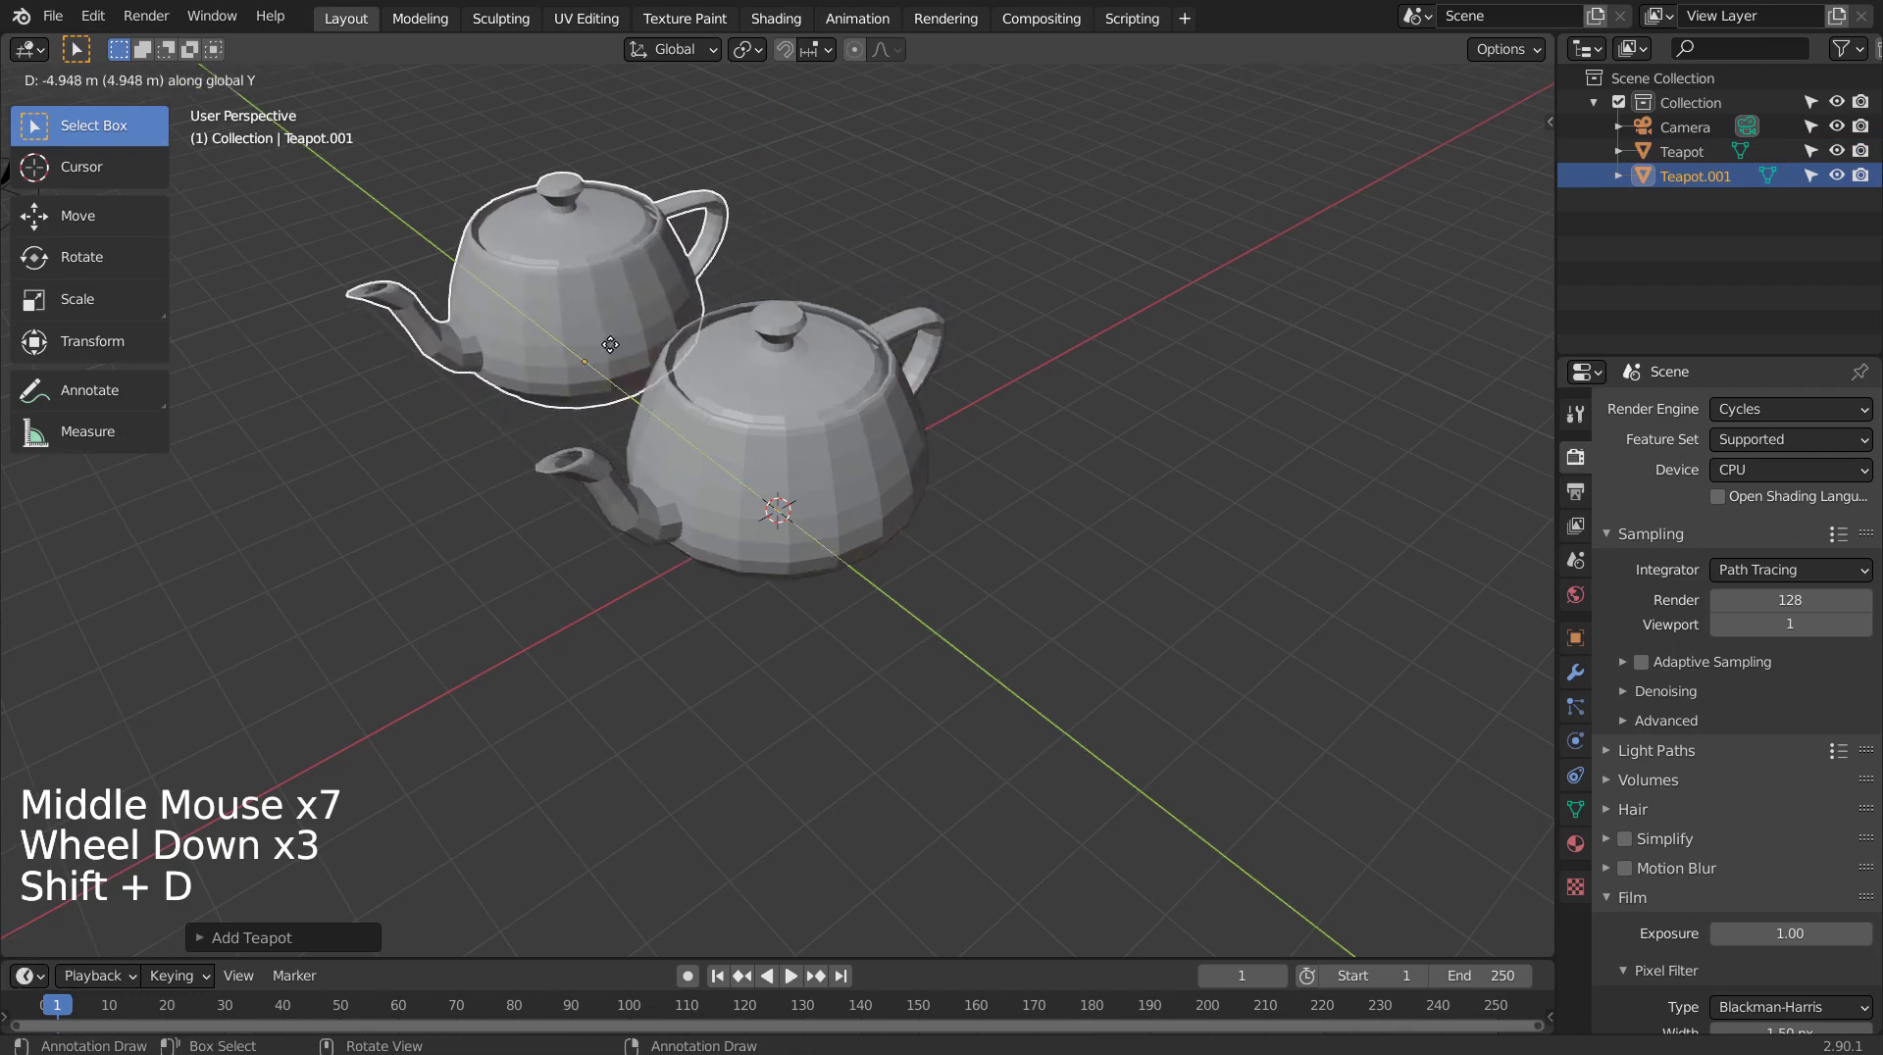
Orbit around both teapots to compare the smooth original with the faceted copy.
middle_click(717, 488)
middle_click(993, 667)
middle_click(1079, 644)
scroll(up, 3)
middle_click(914, 616)
middle_click(898, 623)
Inspect the faceted Teapot.001 mesh in Edit Mode with all faces selected.
click(919, 602)
key(ctrl+3)
click(524, 376)
key(Tab)
key(a)
key(3)
click(526, 89)
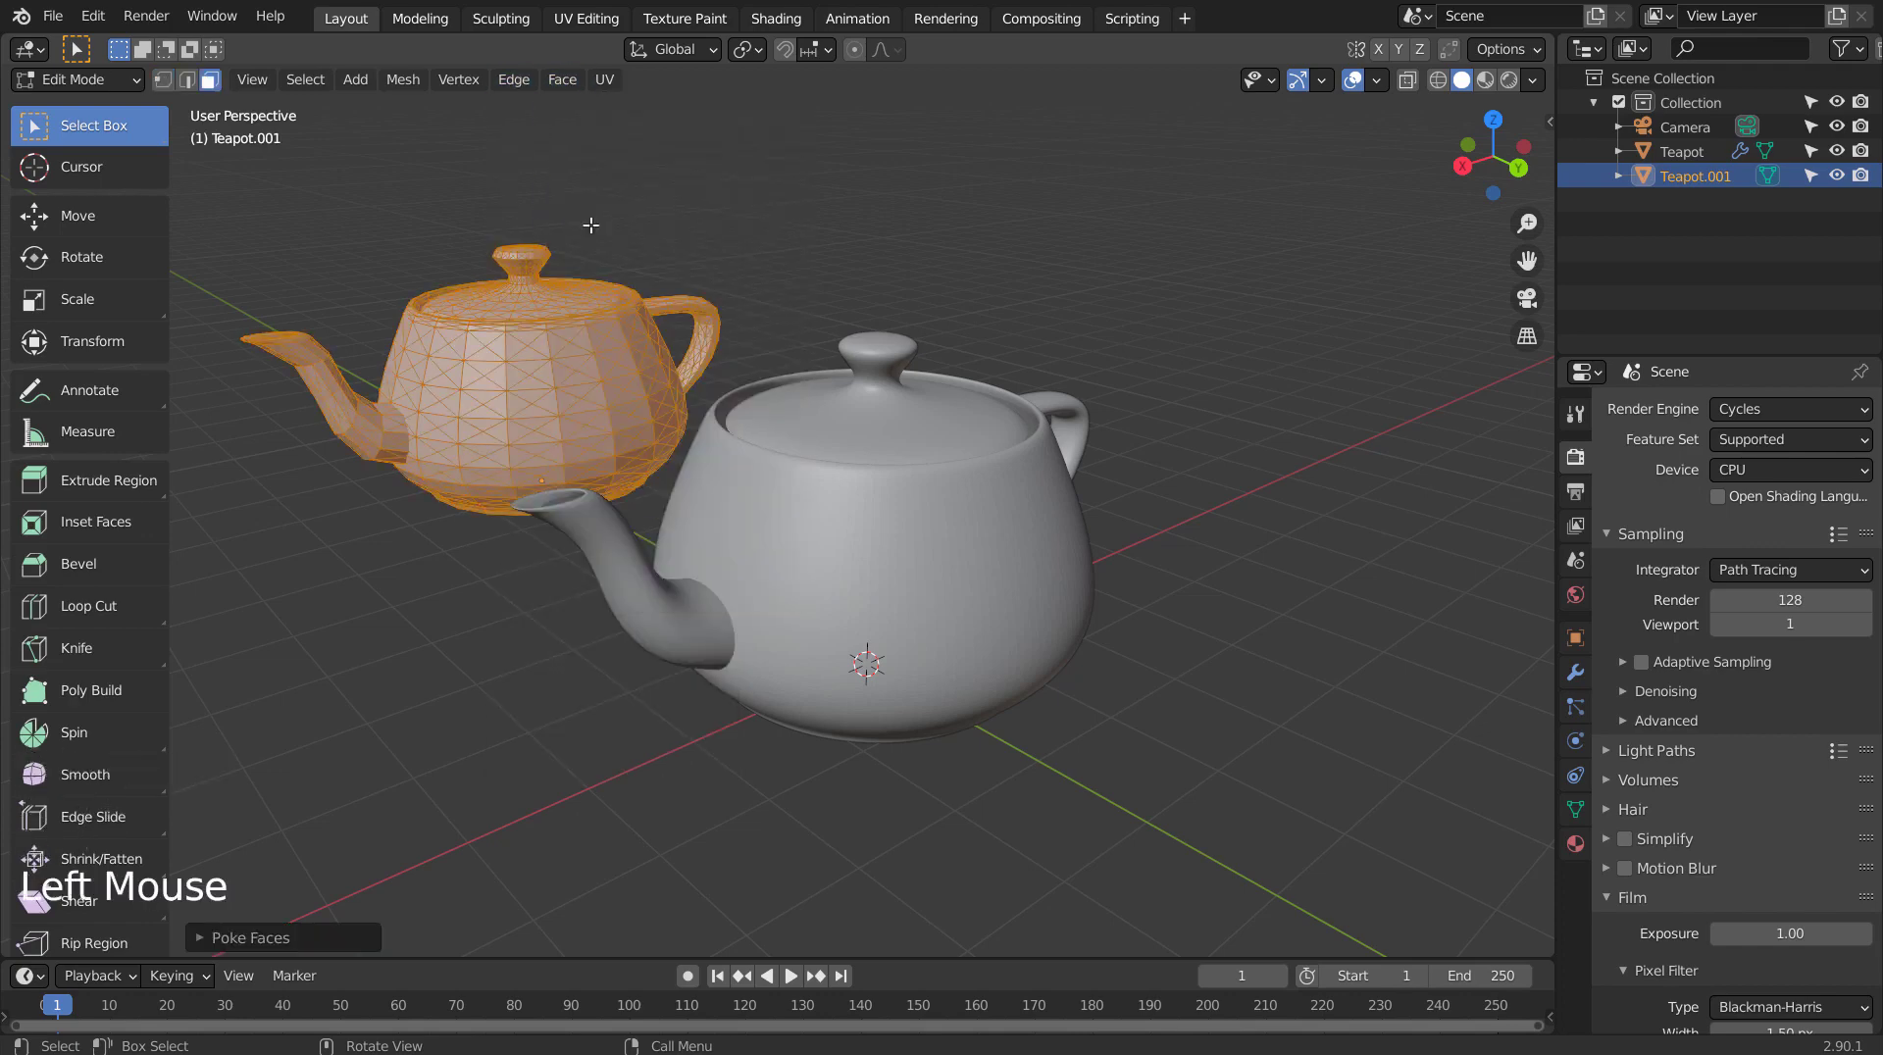
scroll(up, 3)
scroll(up, 3)
middle_click(593, 395)
middle_click(788, 507)
key(Tab)
Smooth the second teapot with its own Subdivision Surface modifier.
key(ctrl+3)
key(ctrl+3)
click(728, 495)
scroll(up, 3)
middle_click(652, 502)
scroll(up, 3)
key(KP_Decimal)
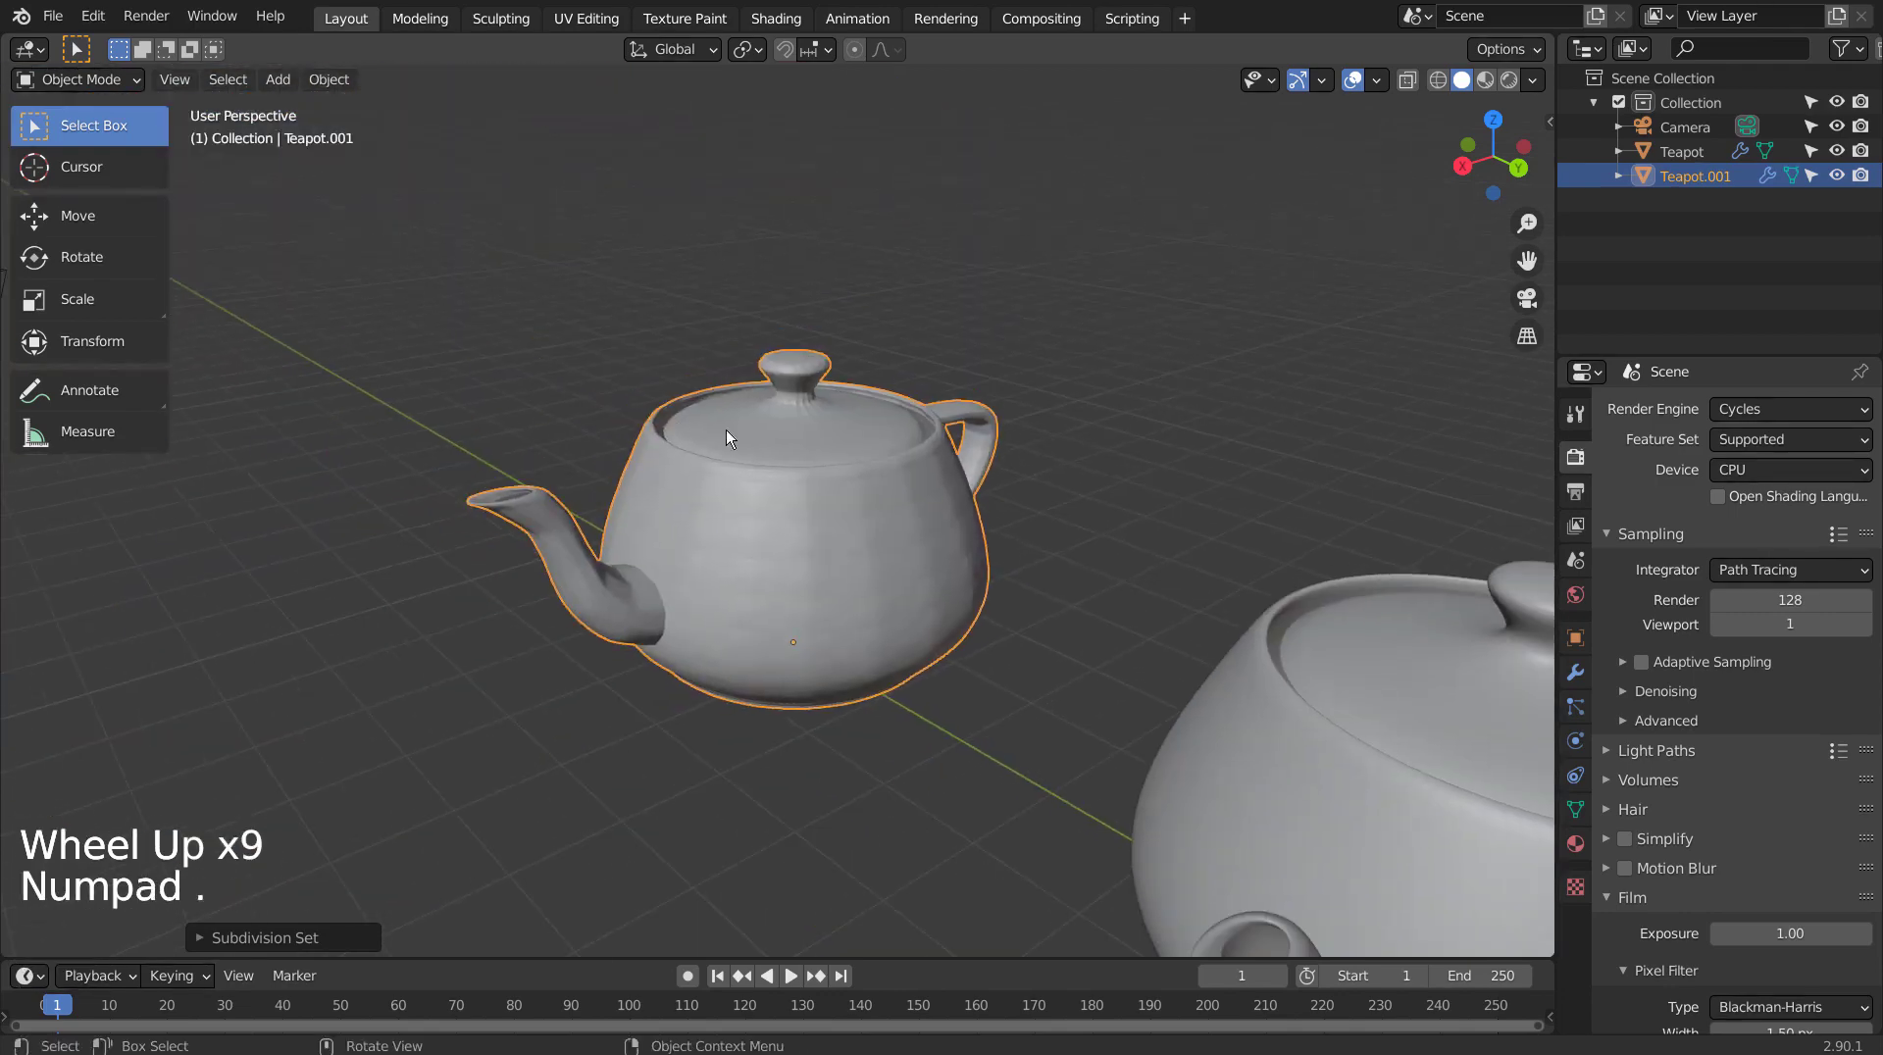
middle_click(1010, 648)
middle_click(708, 598)
Check the object options on each teapot and briefly edit the original Teapot.
right_click(735, 534)
middle_click(517, 617)
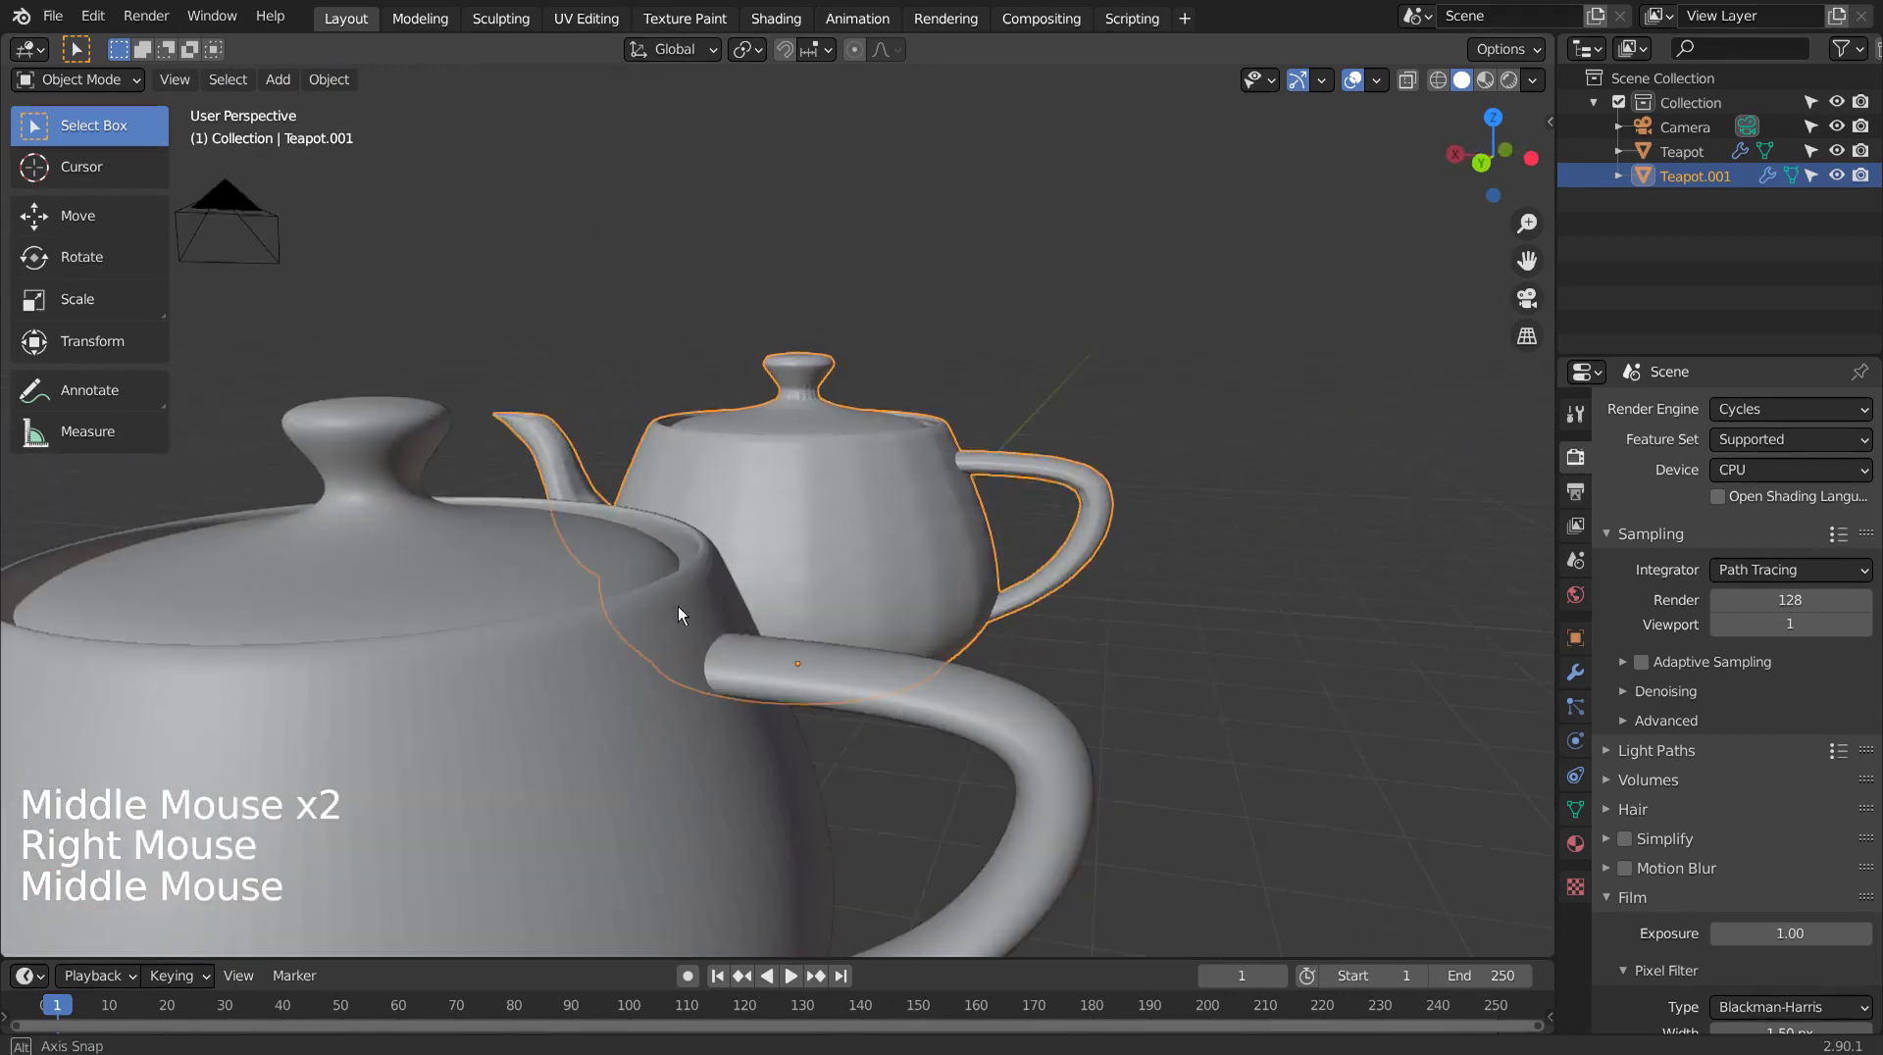
middle_click(830, 616)
click(1354, 618)
right_click(1367, 620)
middle_click(1341, 680)
middle_click(1209, 671)
click(1336, 682)
click(1005, 646)
middle_click(975, 675)
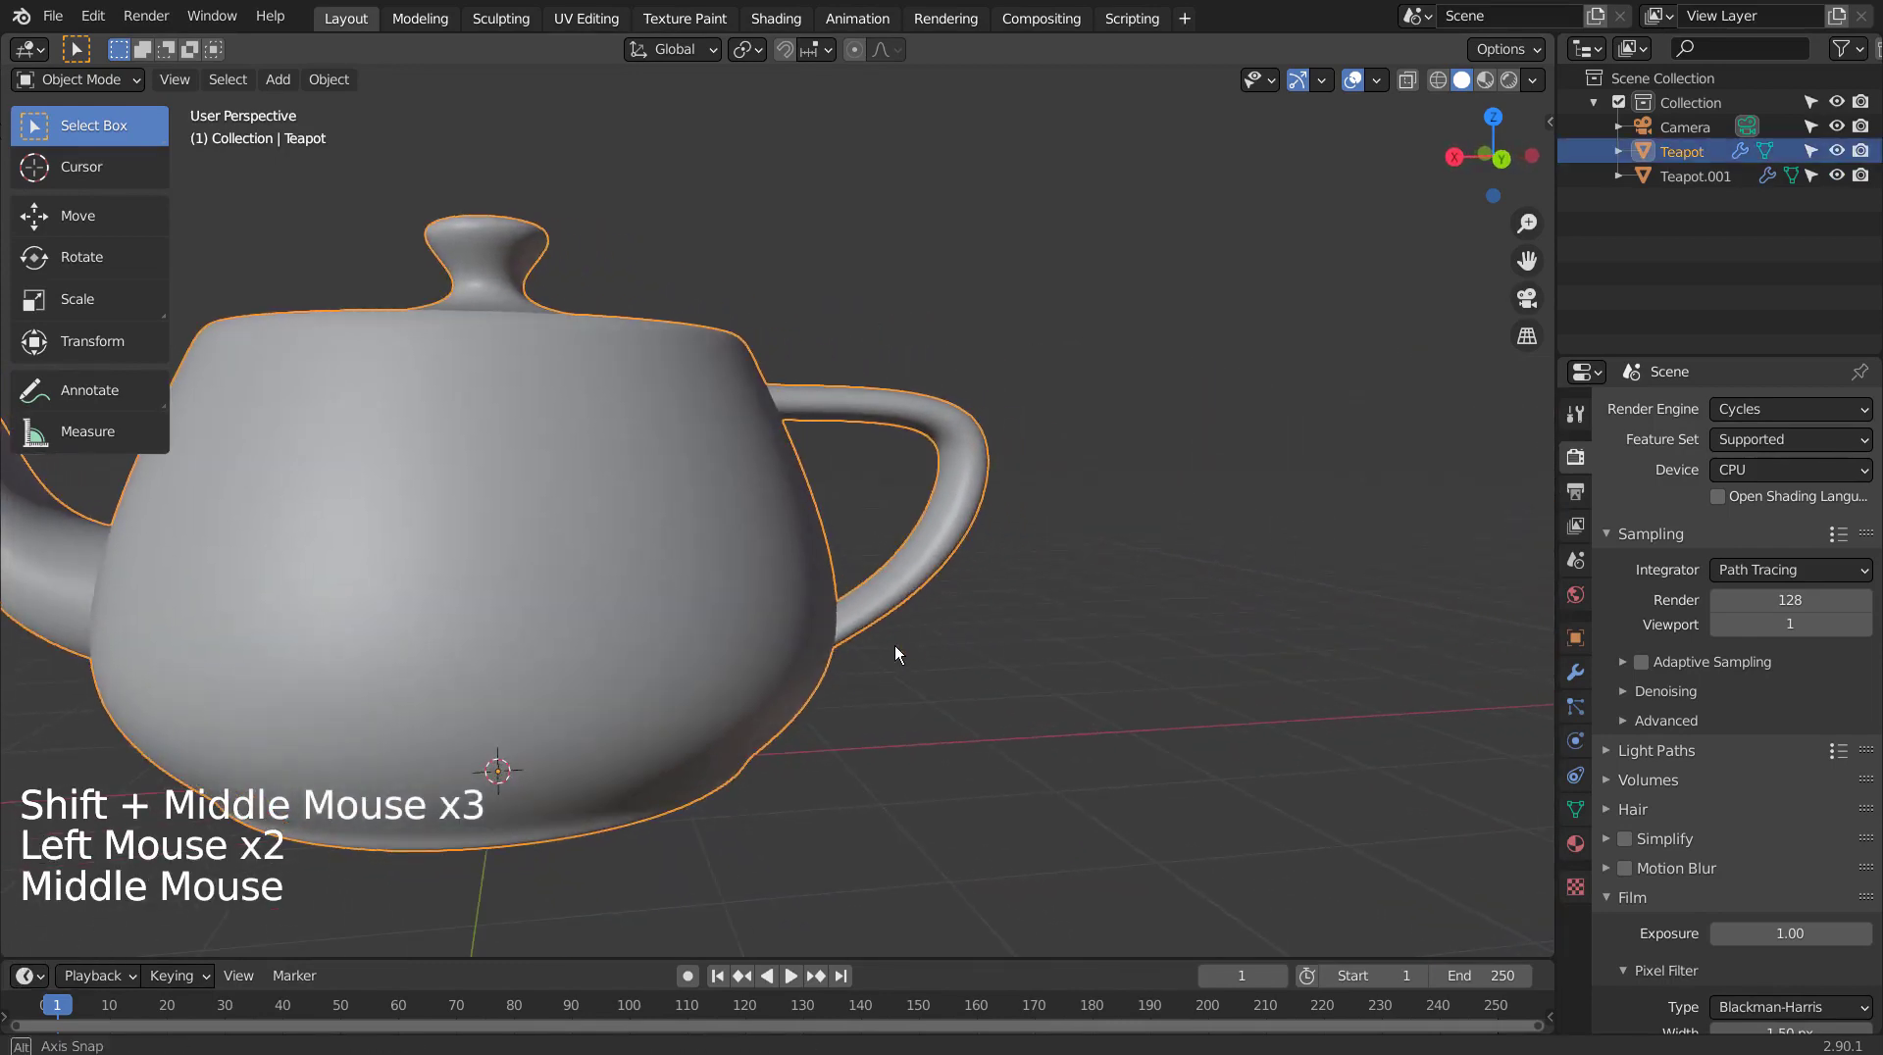
middle_click(932, 658)
key(Tab)
middle_click(660, 621)
key(Tab)
middle_click(540, 634)
Look over the second teapot's mesh, then frame both rounded teapots side by side.
click(804, 498)
key(Tab)
scroll(up, 3)
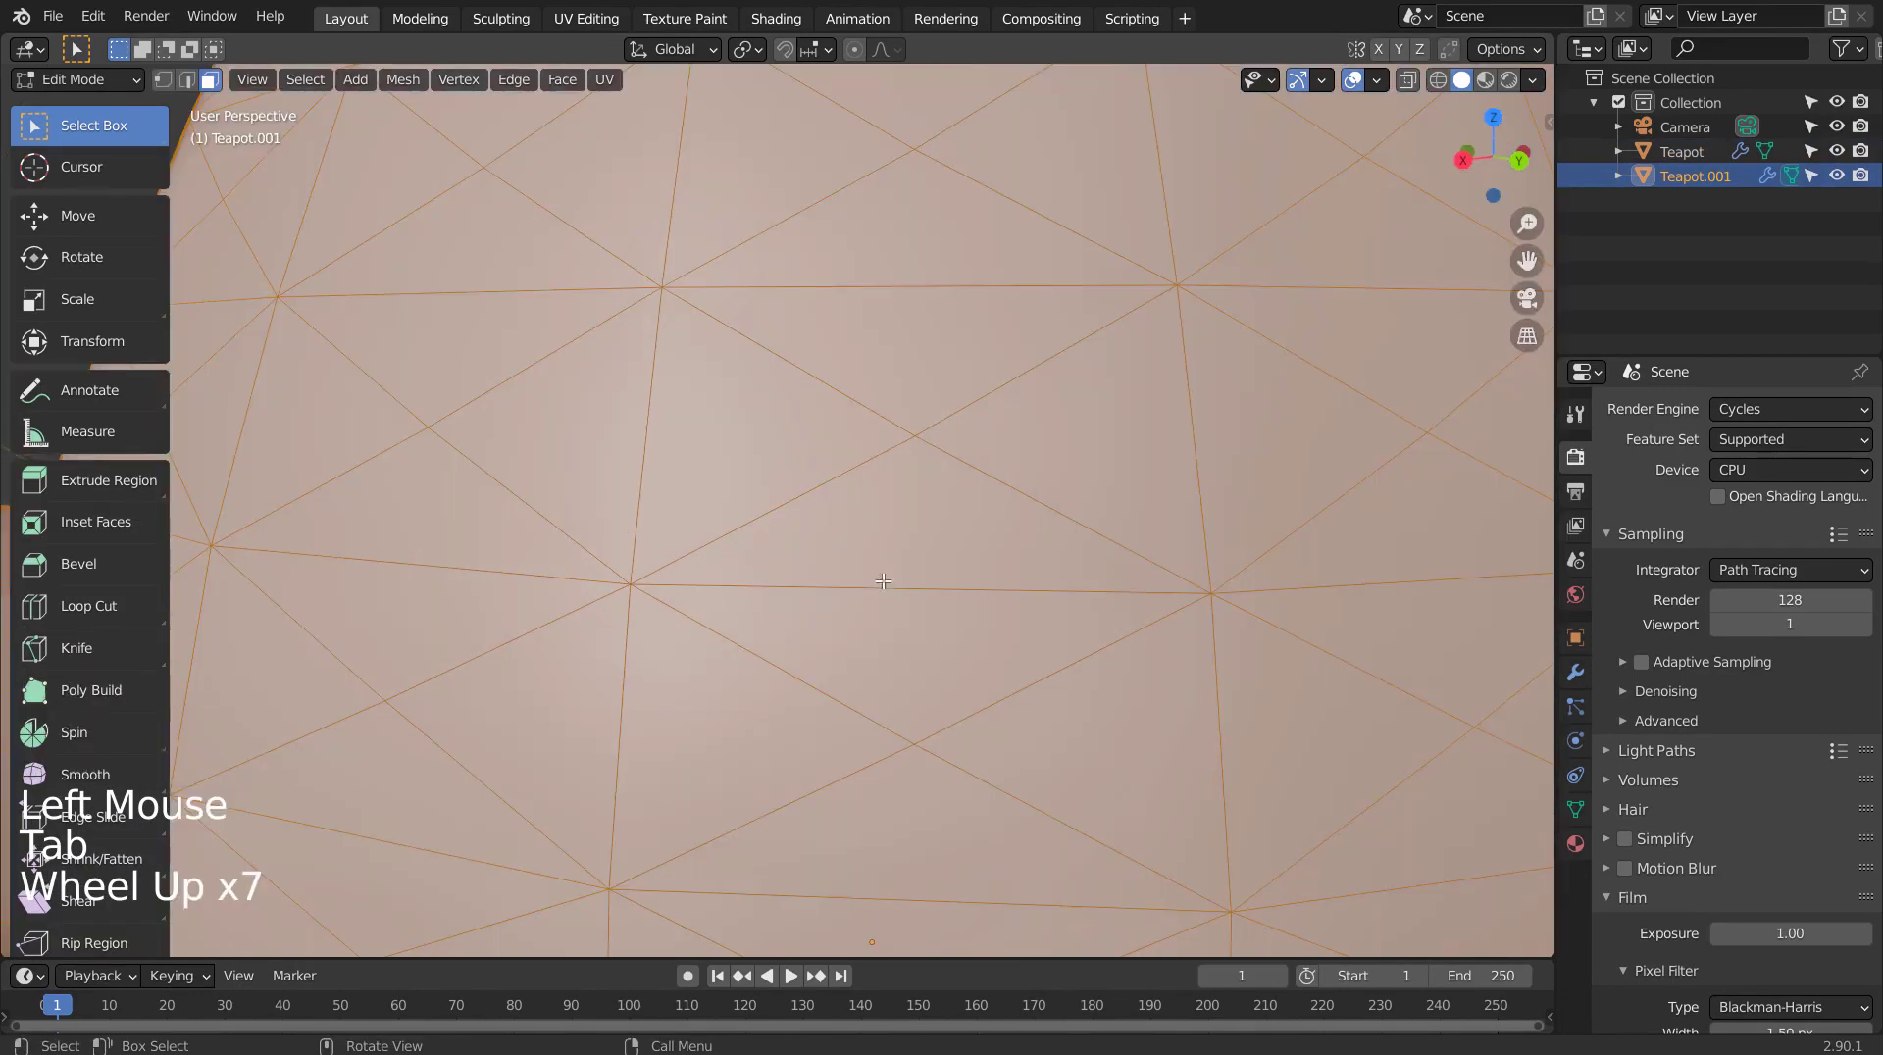
scroll(down, 3)
key(Tab)
scroll(down, 3)
scroll(down, 3)
middle_click(1001, 590)
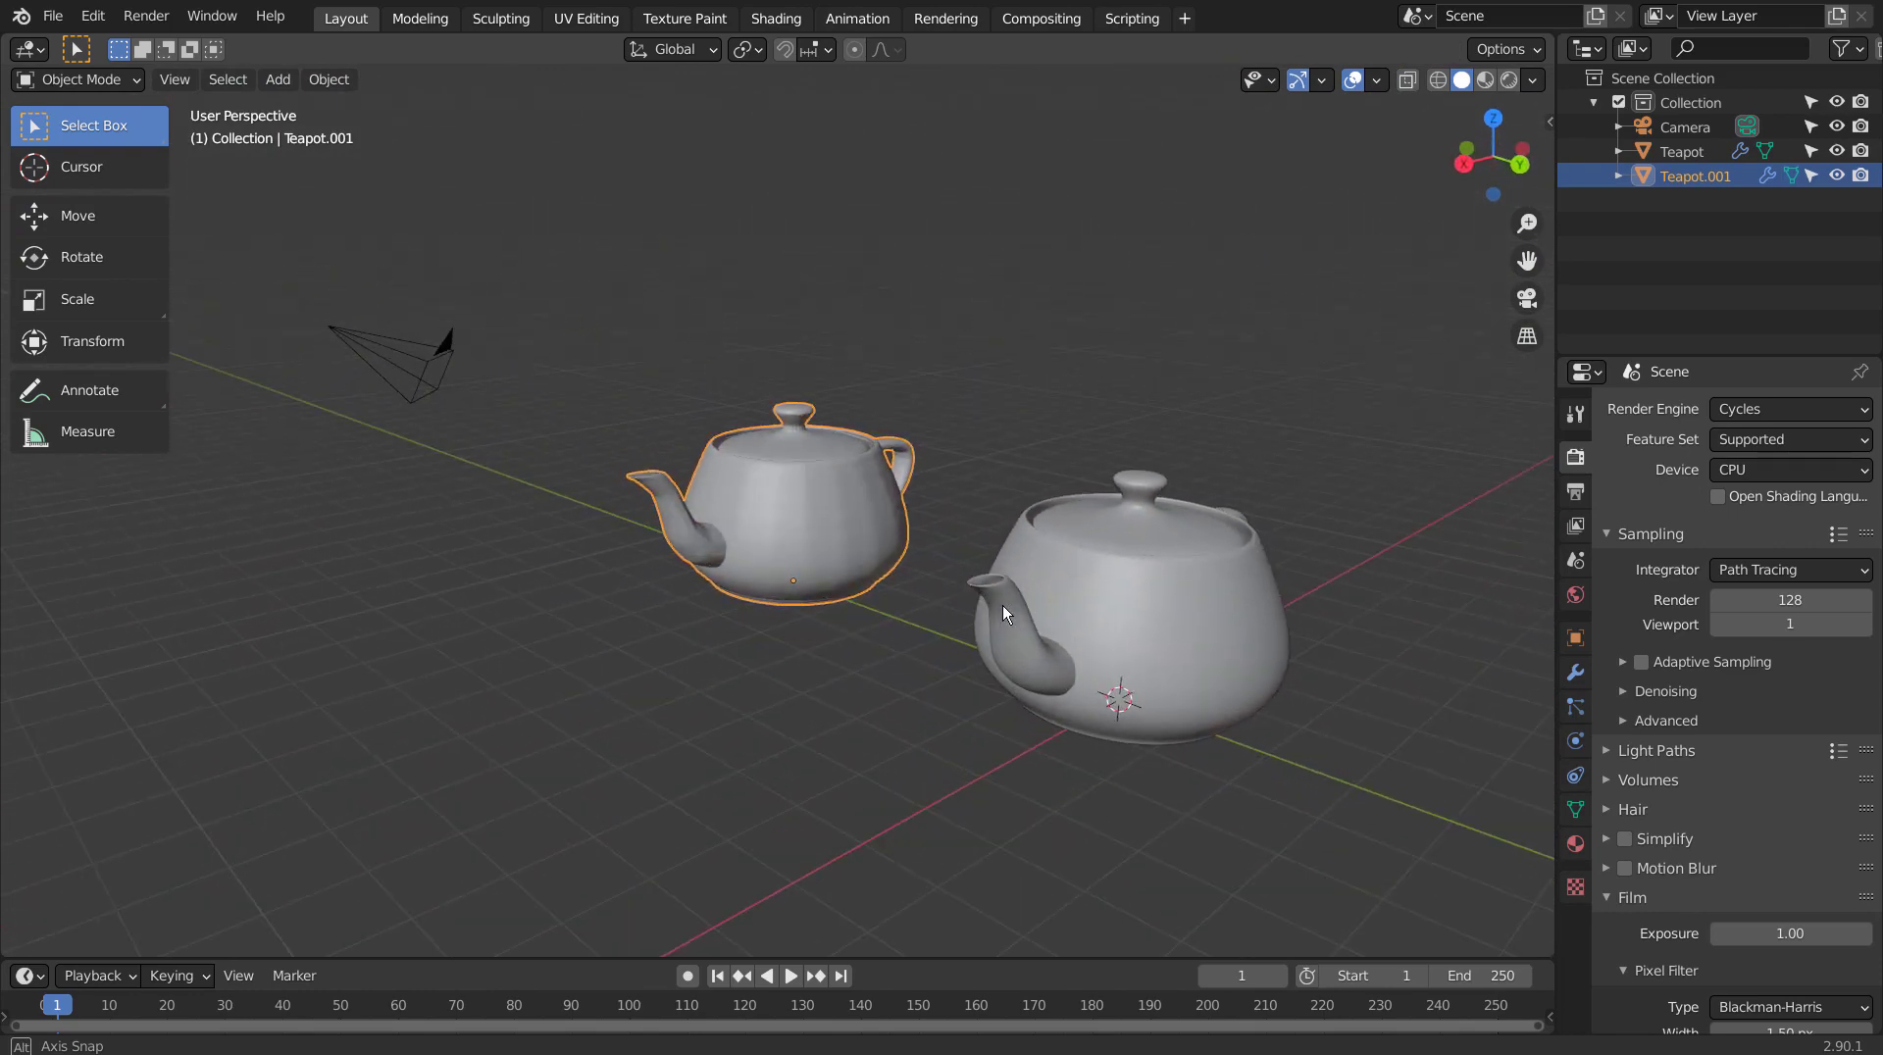
middle_click(1011, 609)
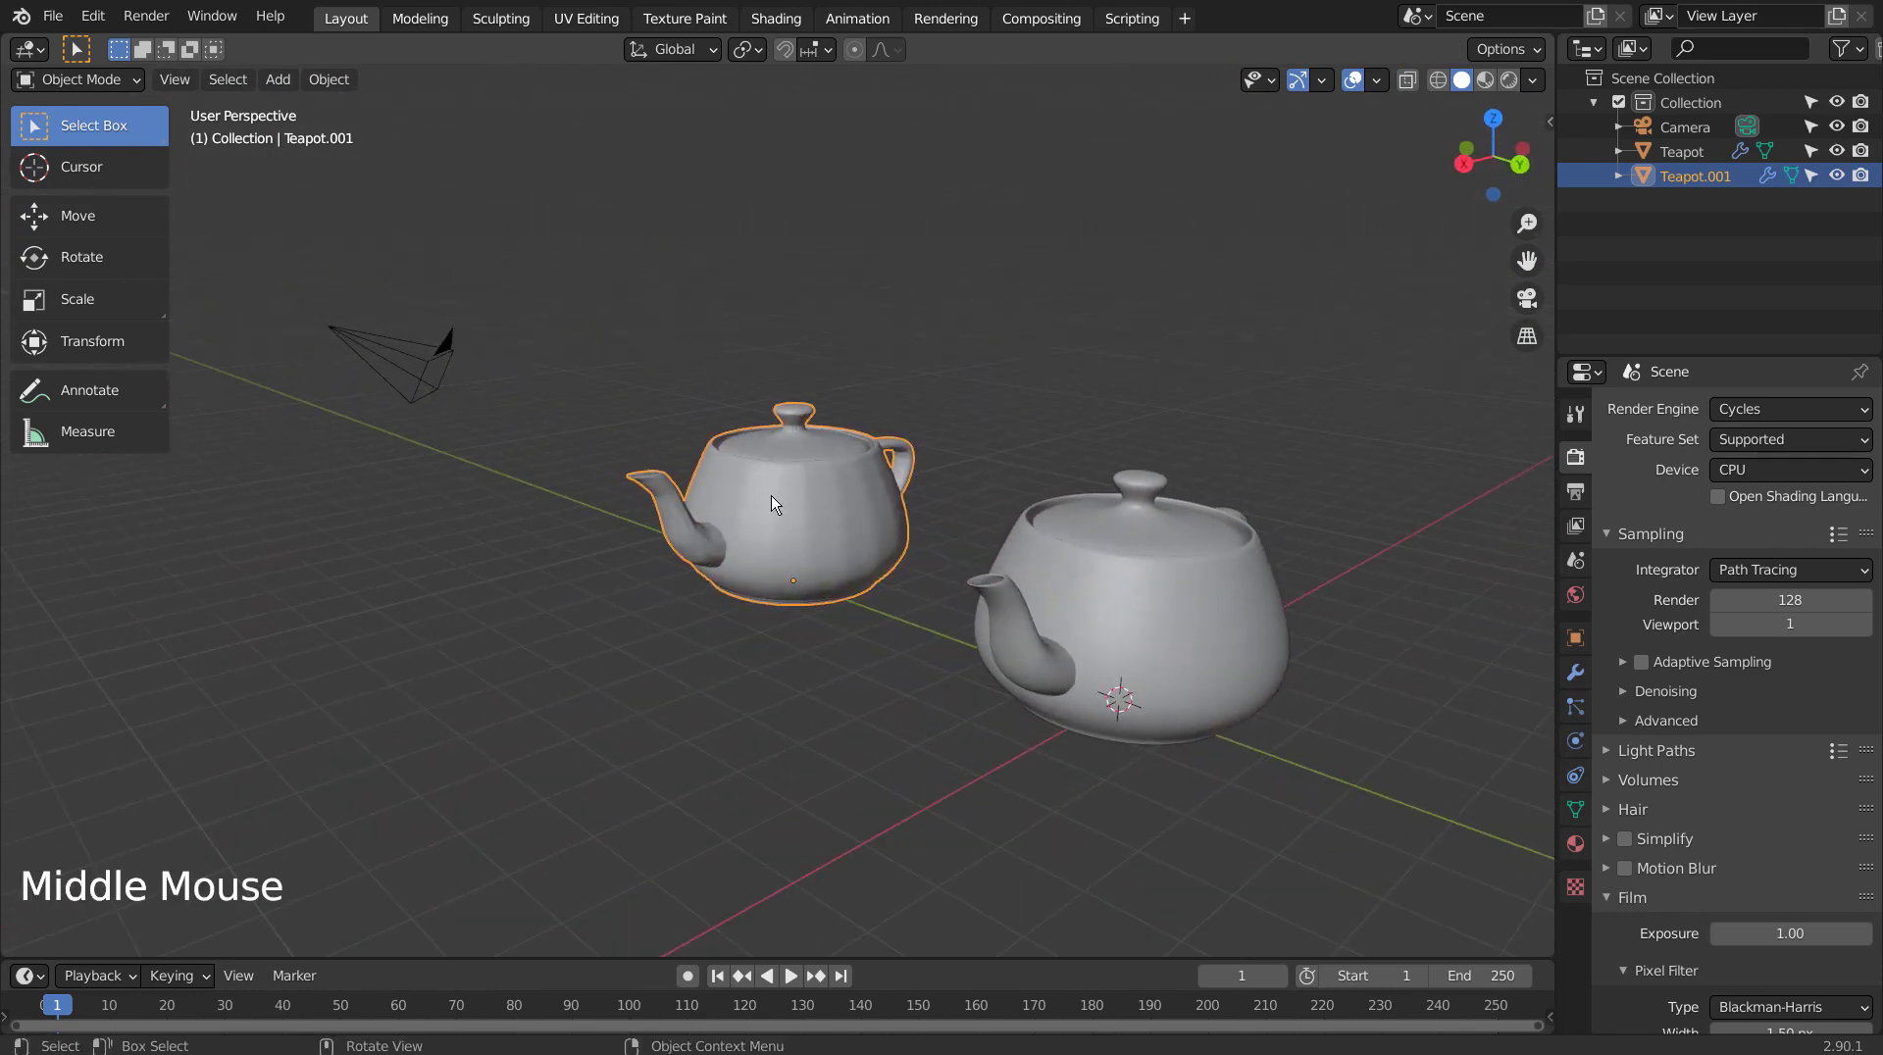
Show Teapot.001's modifiers in Modifier Properties and check its mesh.
key(ctrl+z)
key(Tab)
click(779, 499)
click(1579, 670)
click(1846, 457)
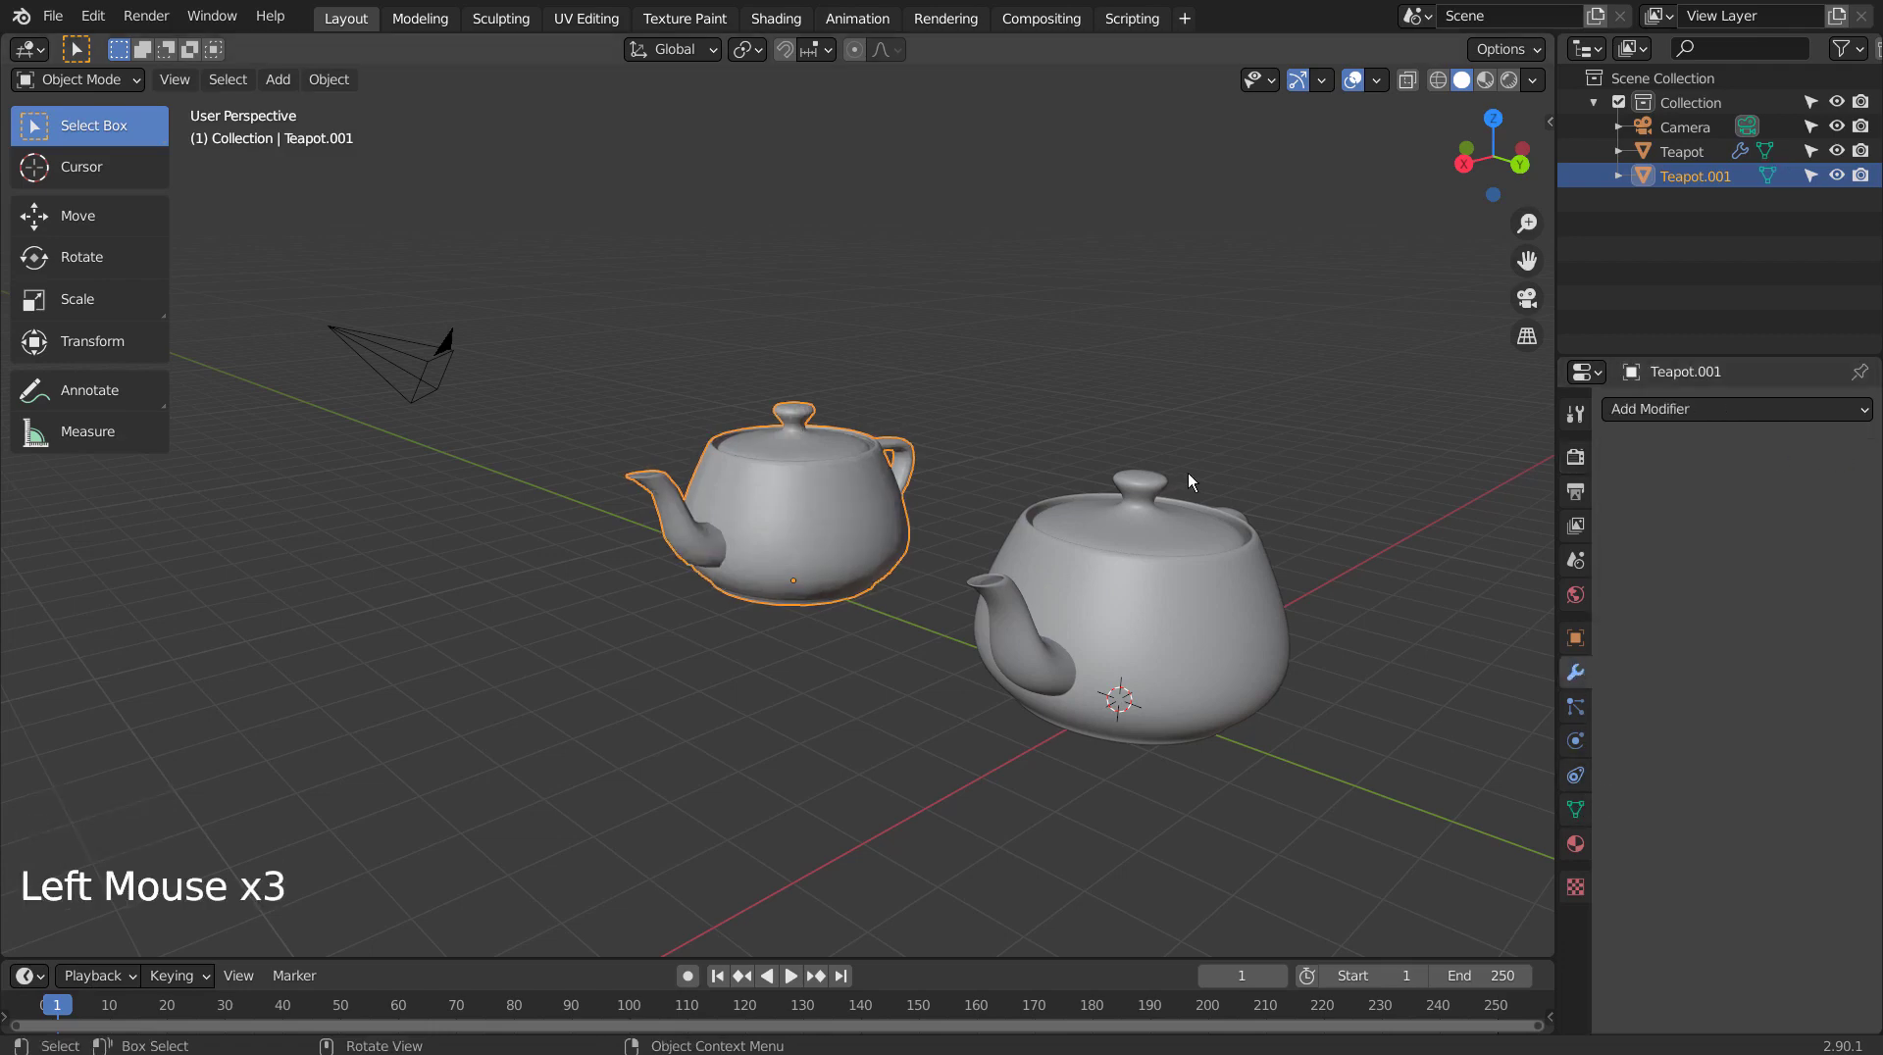
scroll(up, 3)
click(934, 503)
key(Tab)
key(Tab)
Delete the second teapot and hide the remaining subdivided Teapot.
scroll(up, 3)
scroll(up, 3)
middle_click(721, 657)
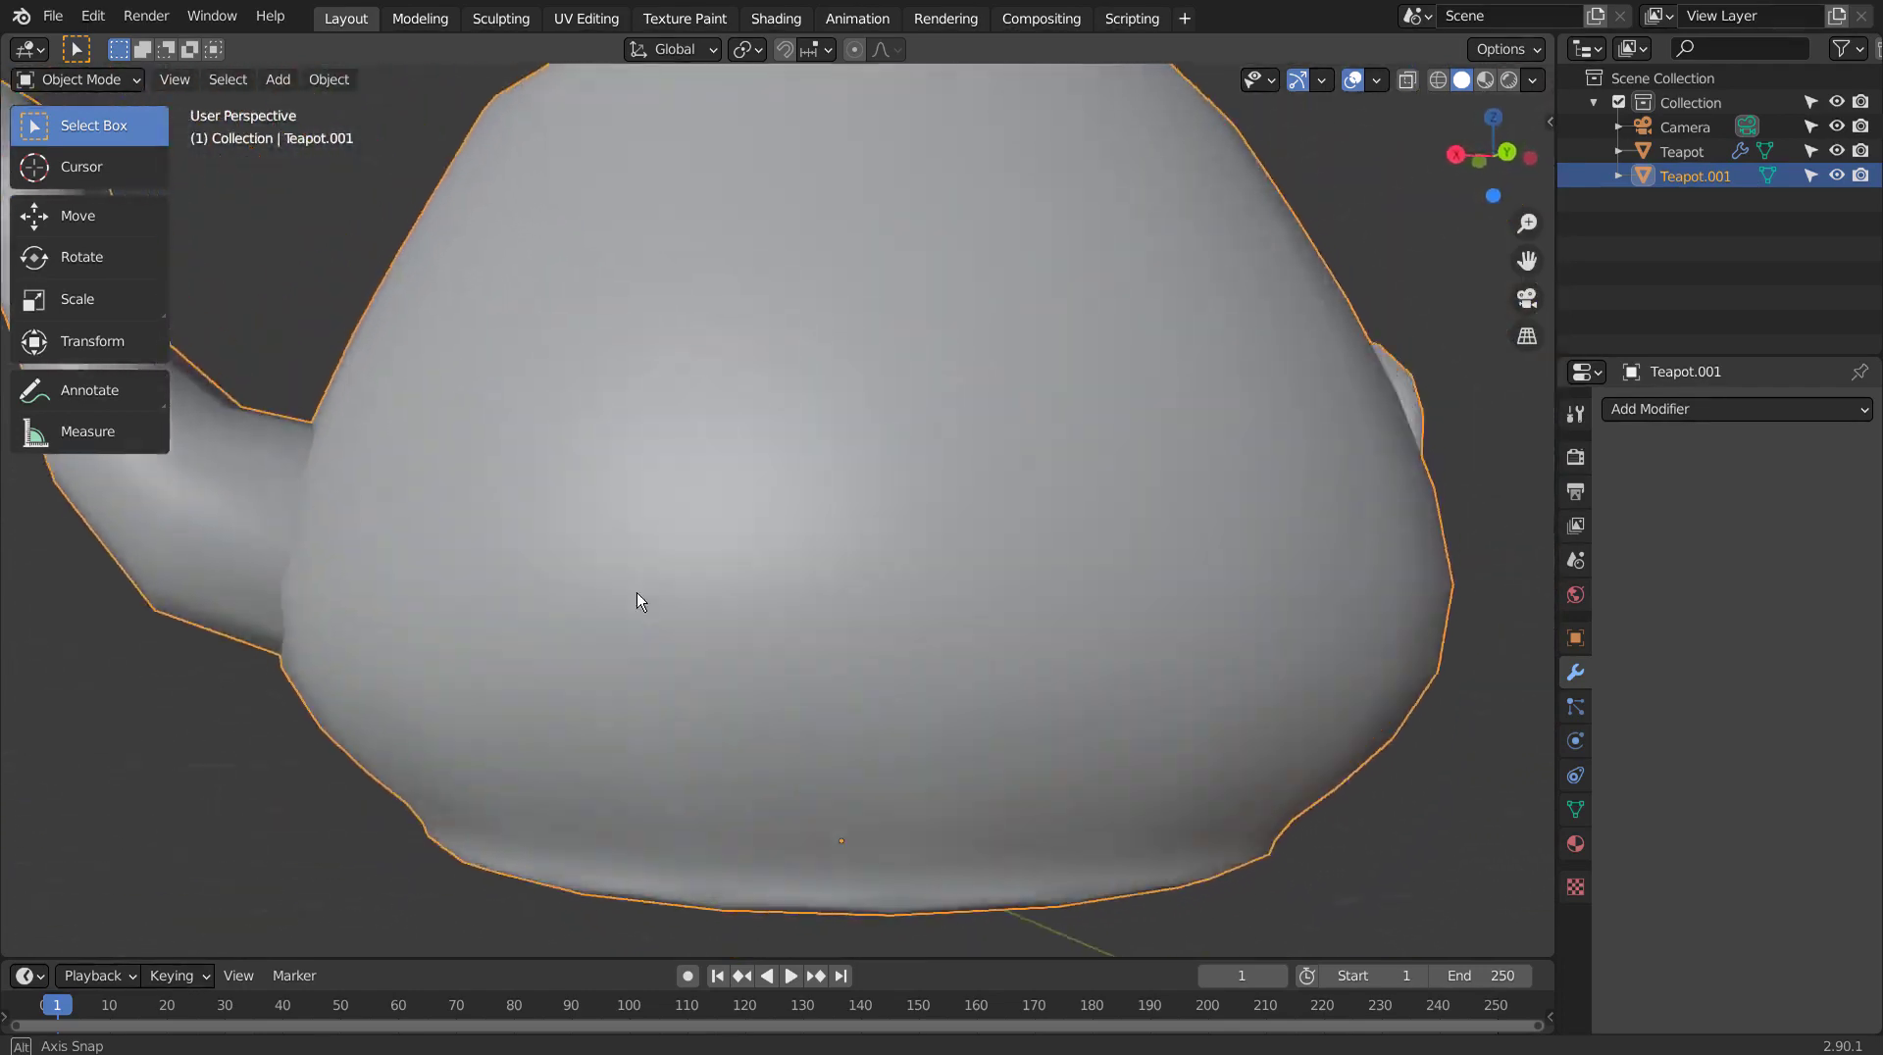
scroll(down, 3)
key(Tab)
key(Tab)
key(x)
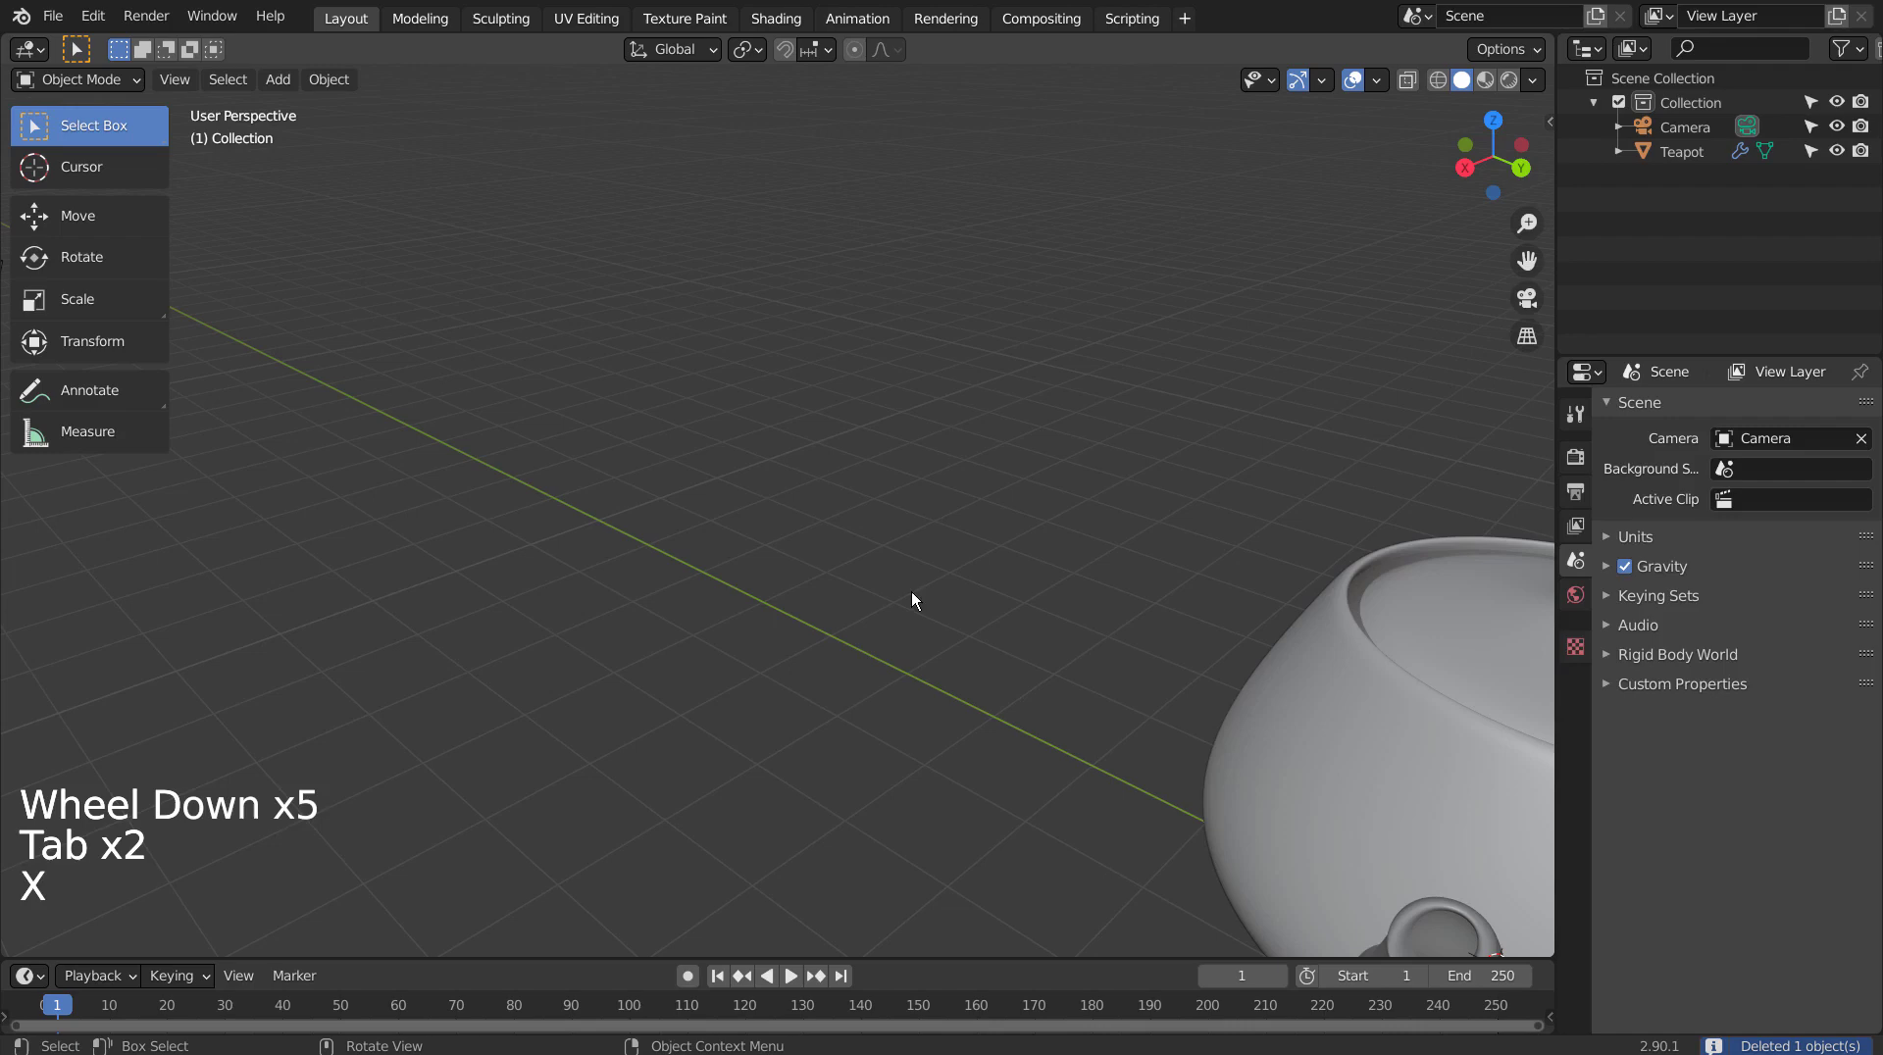
click(1453, 659)
key(h)
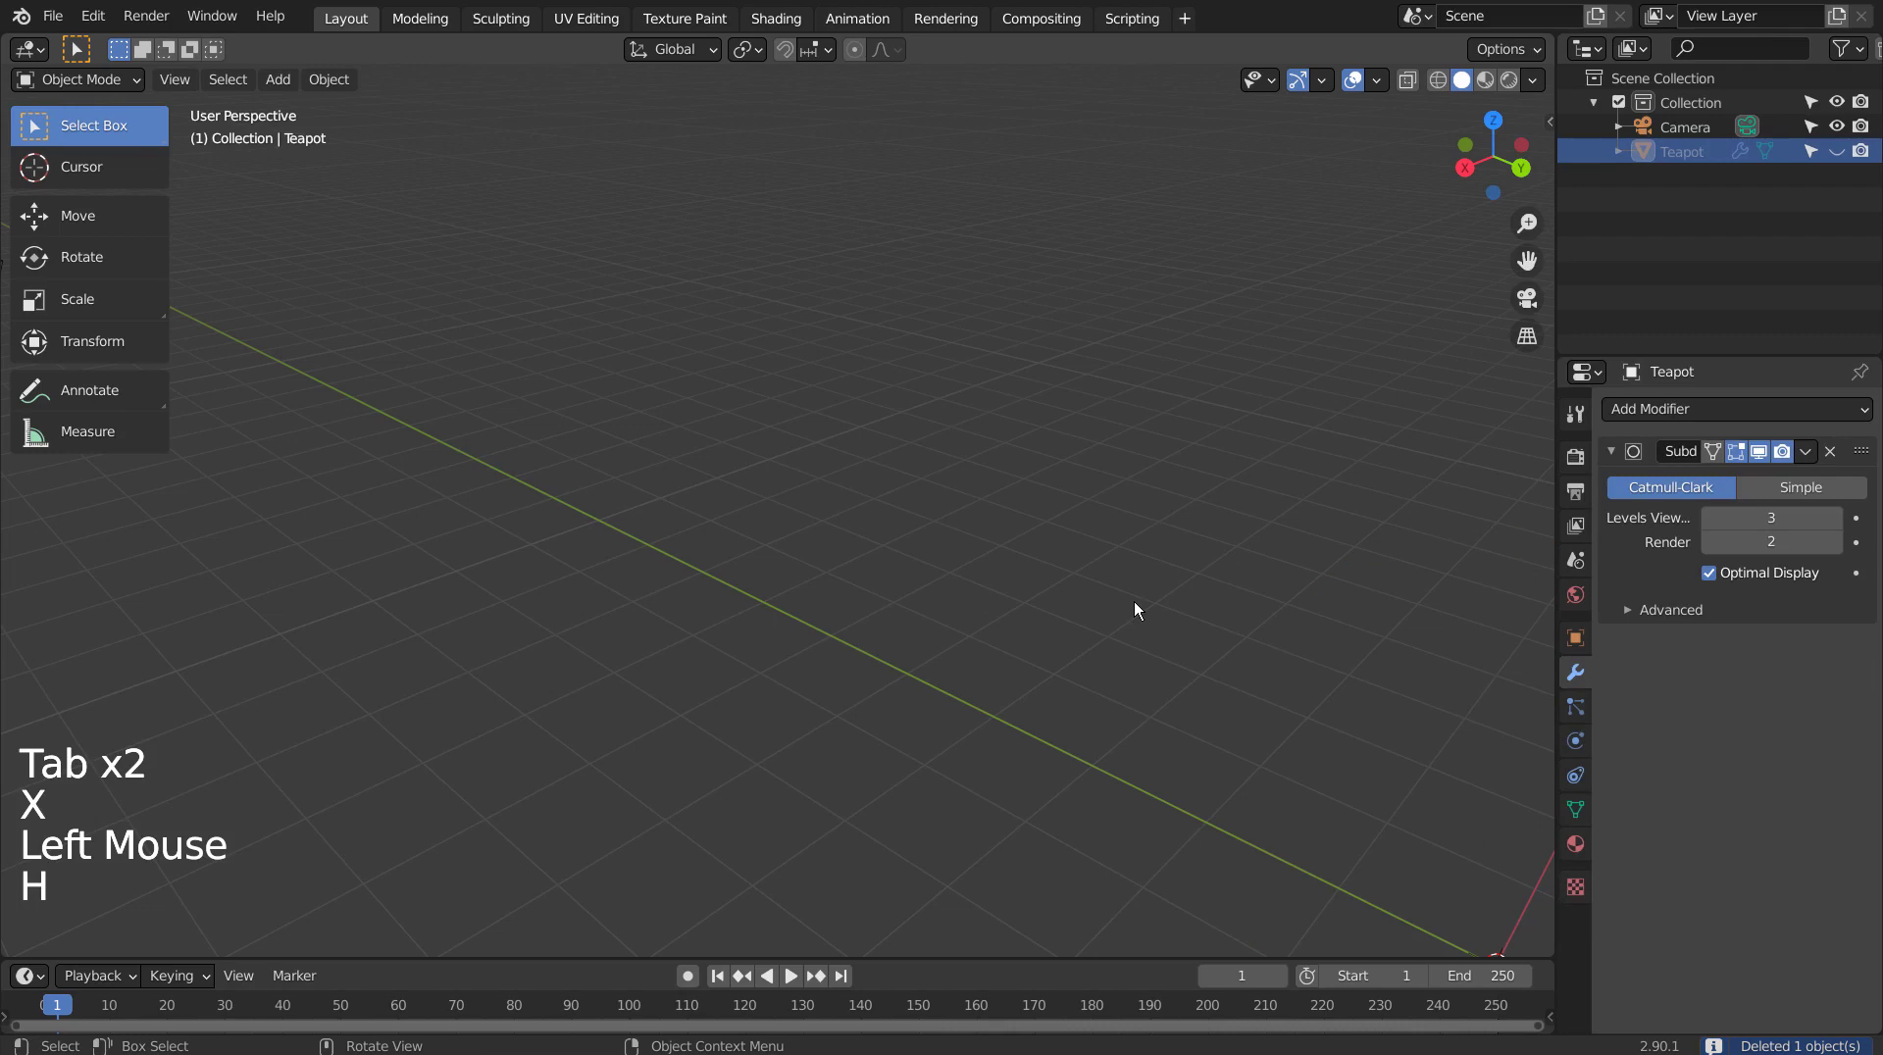
Add a cube and give it a level-3 Subdivision Surface modifier.
key(shift+a)
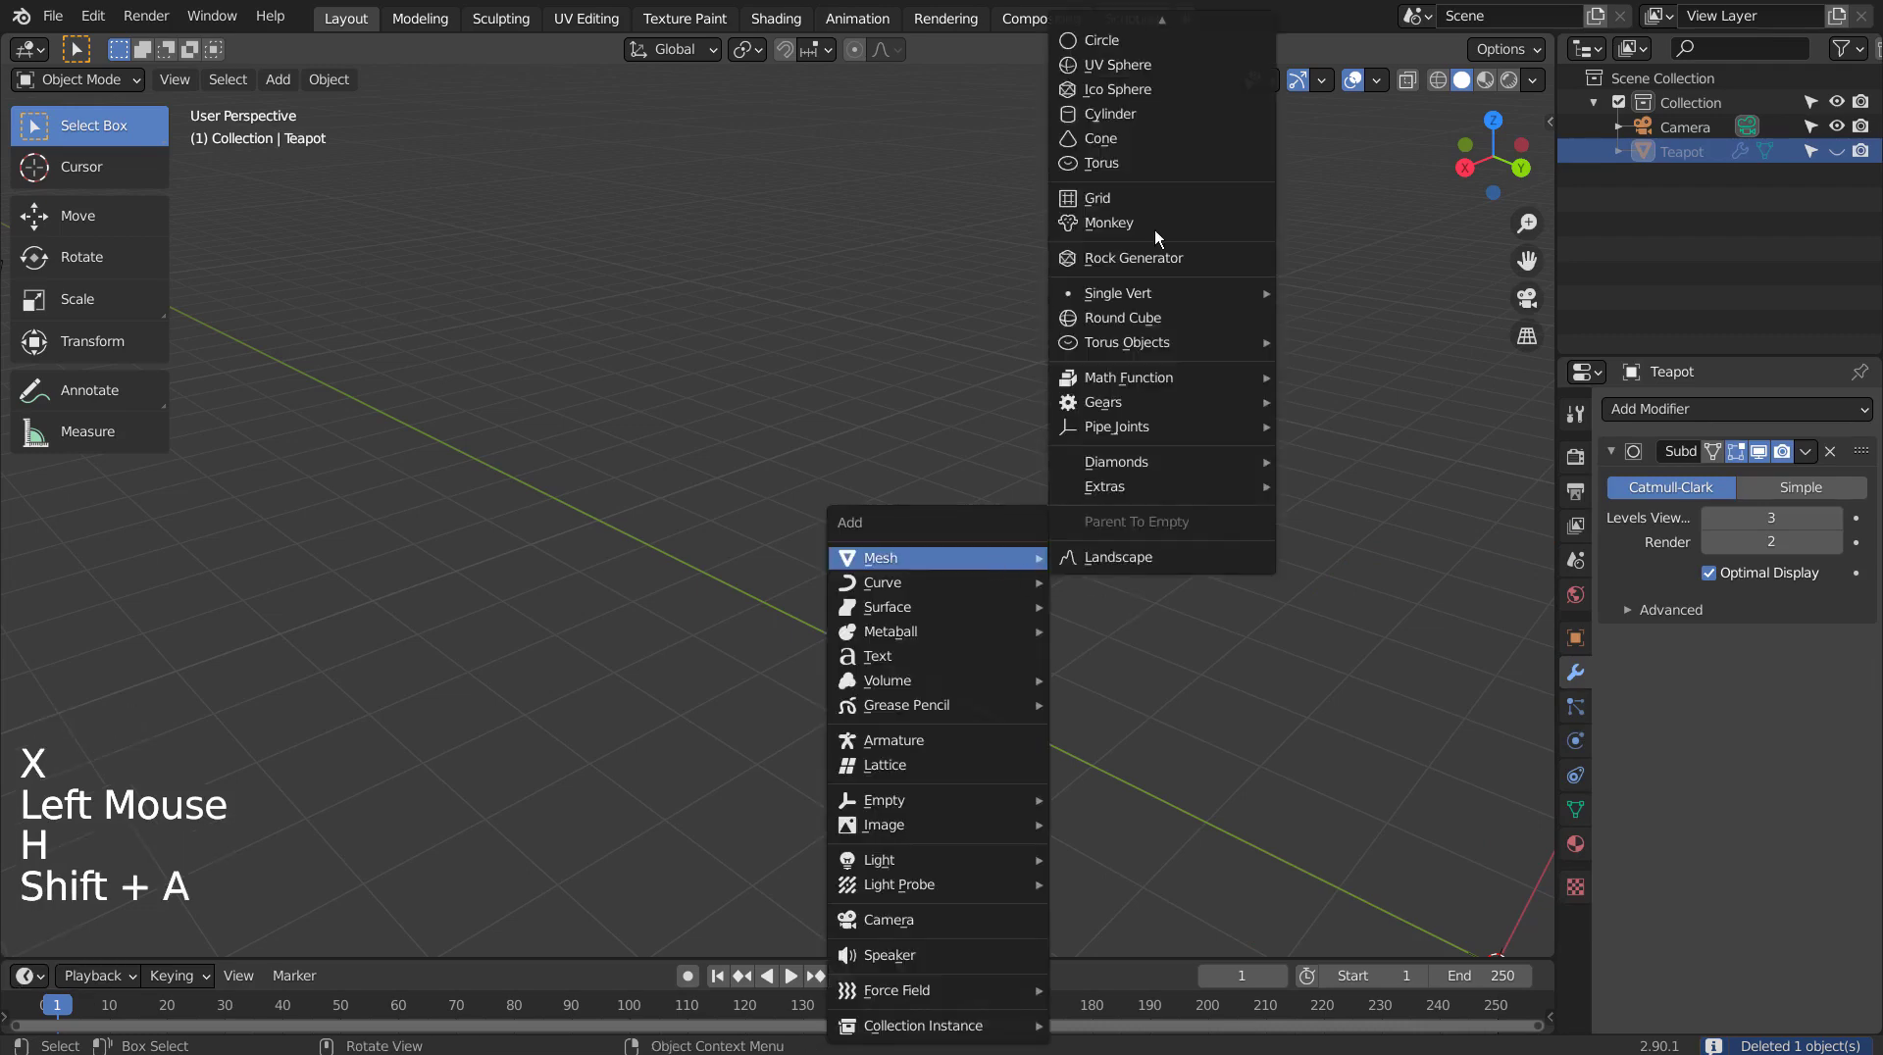
scroll(down, 3)
middle_click(1171, 623)
scroll(up, 3)
key(ctrl+3)
middle_click(955, 523)
middle_click(1066, 609)
scroll(up, 3)
Add an edge loop and slide it toward the cube's top to shape a cup-like rounding.
key(Tab)
key(ctrl+r)
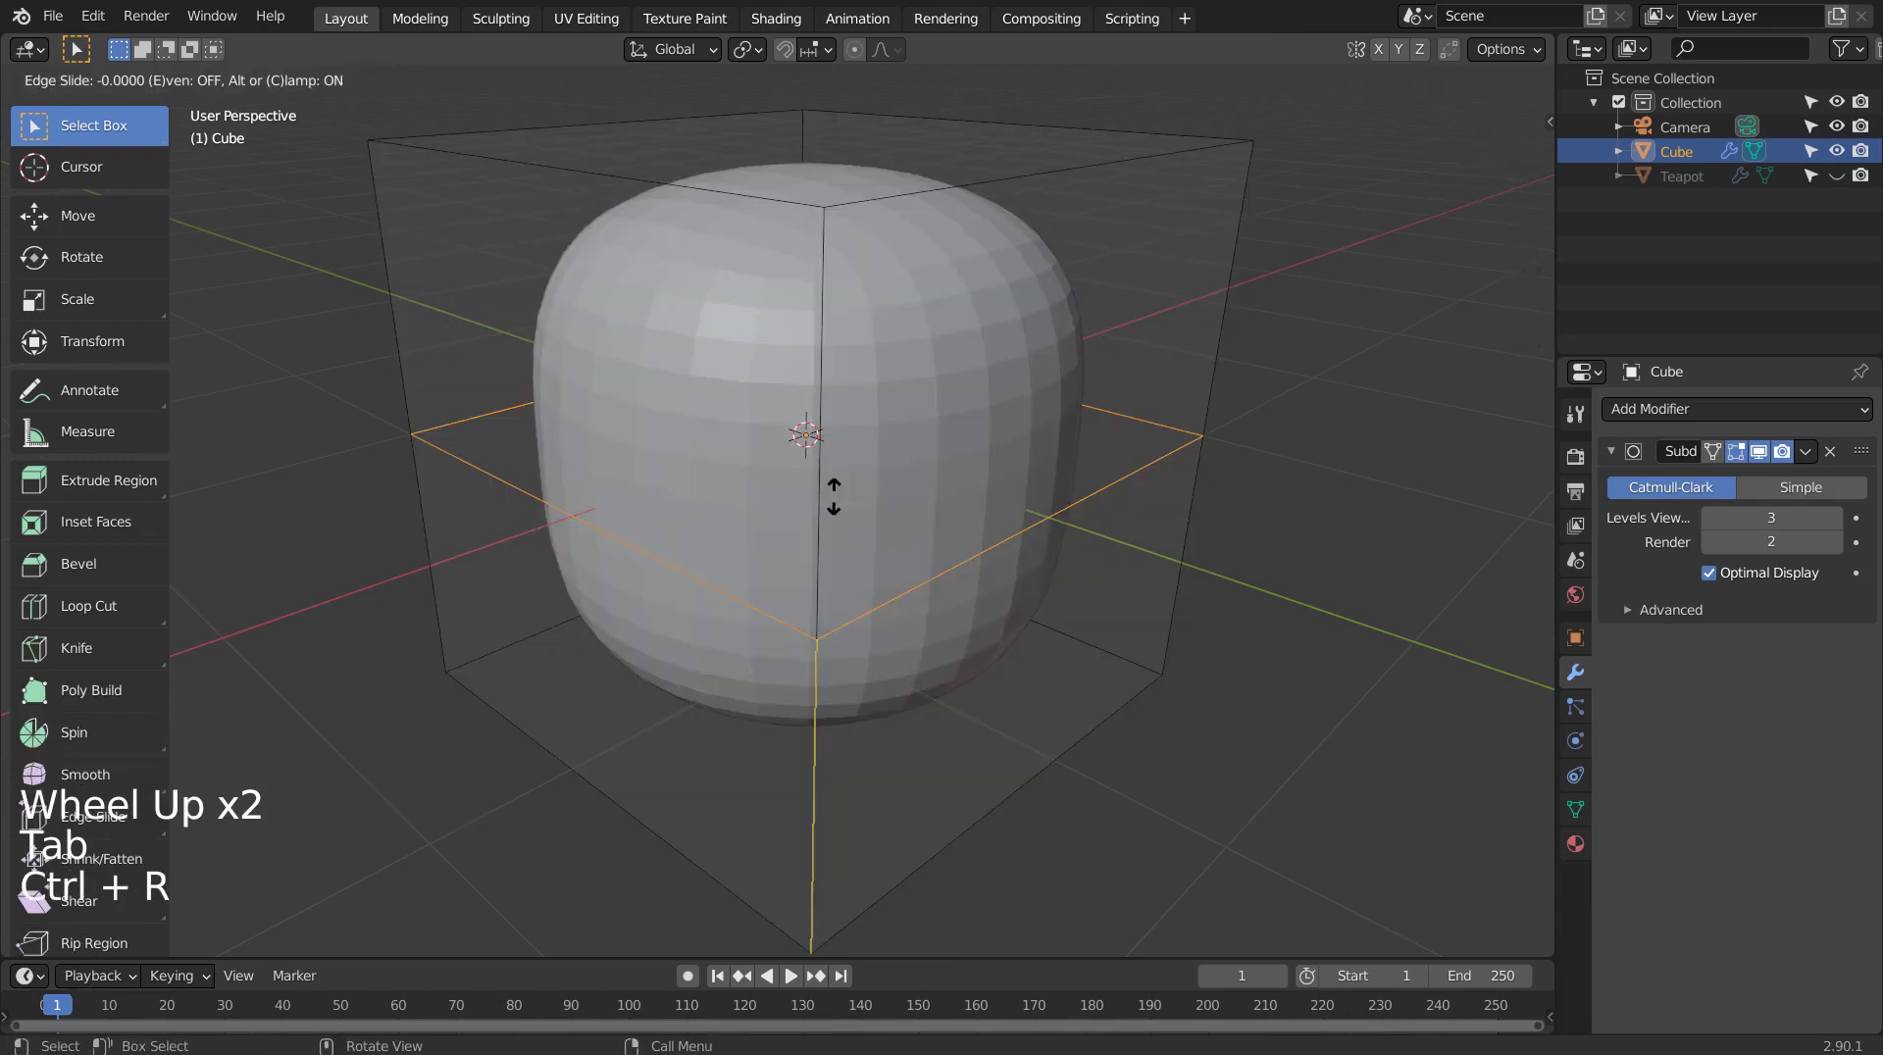
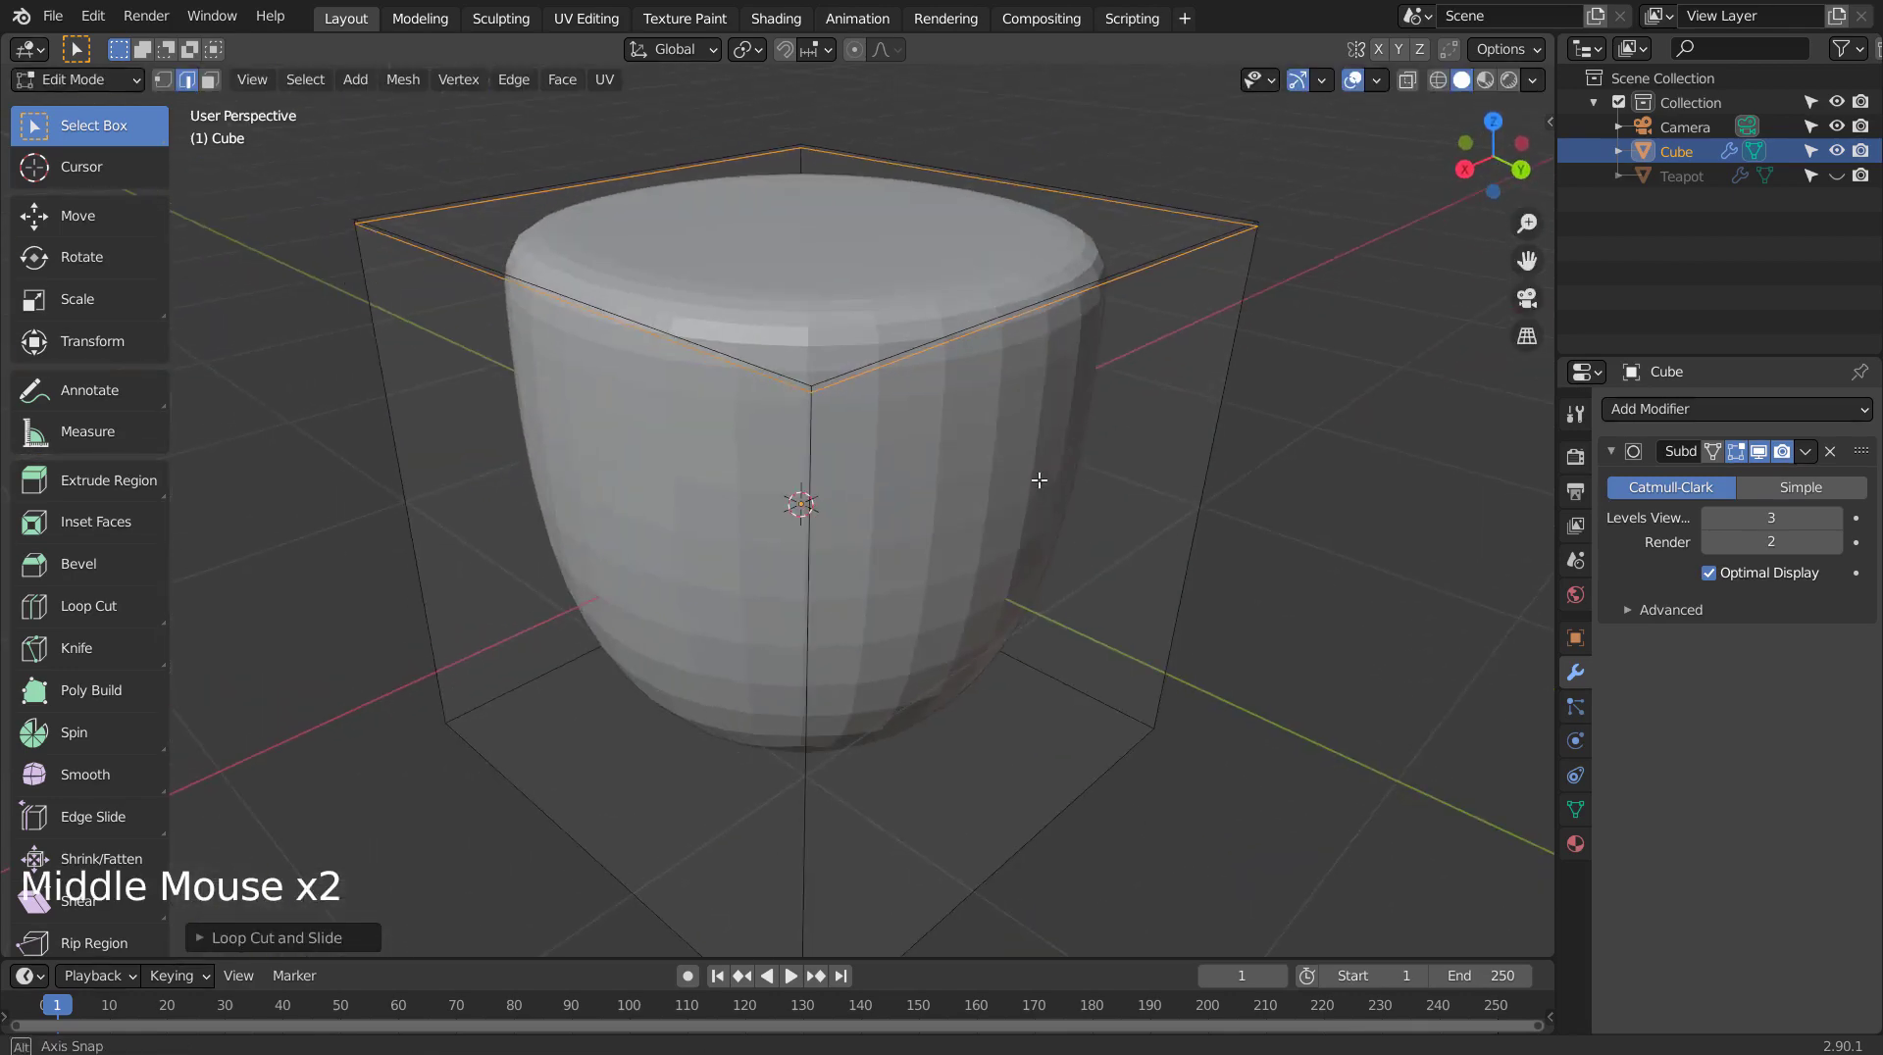
key(ctrl+r)
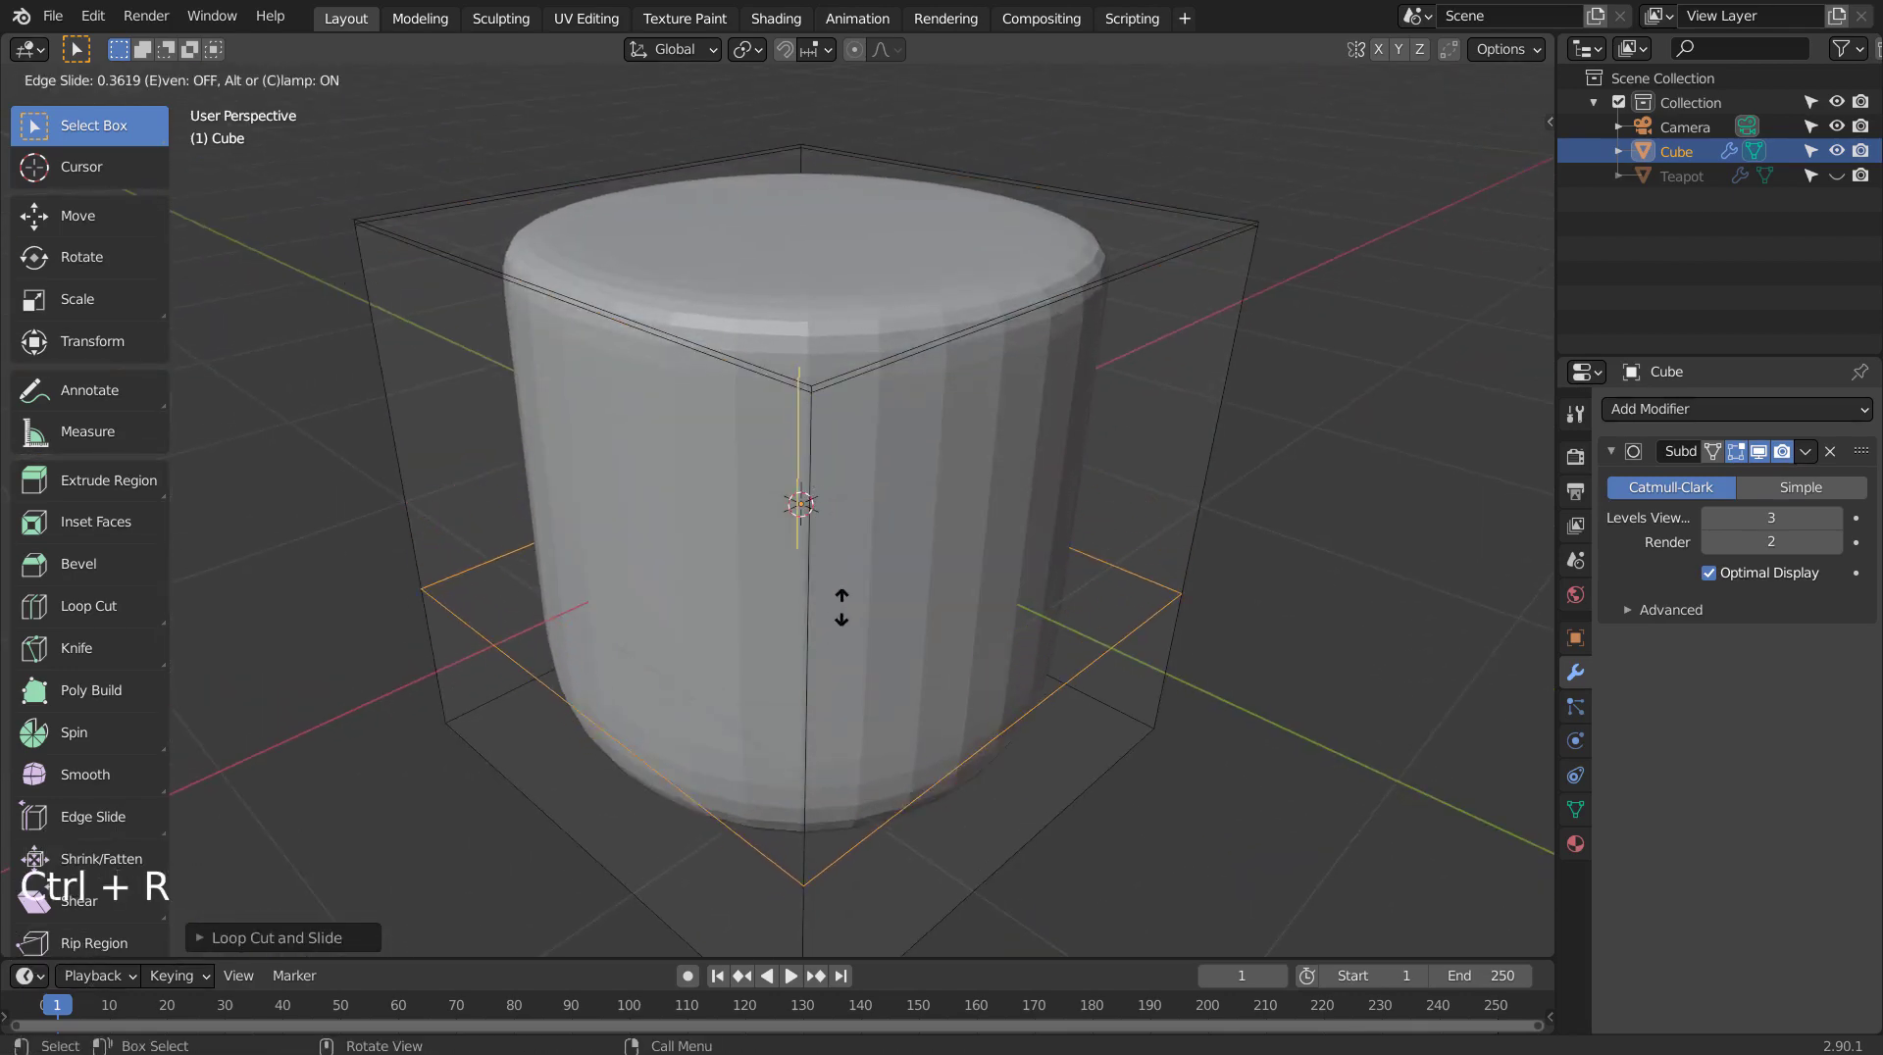
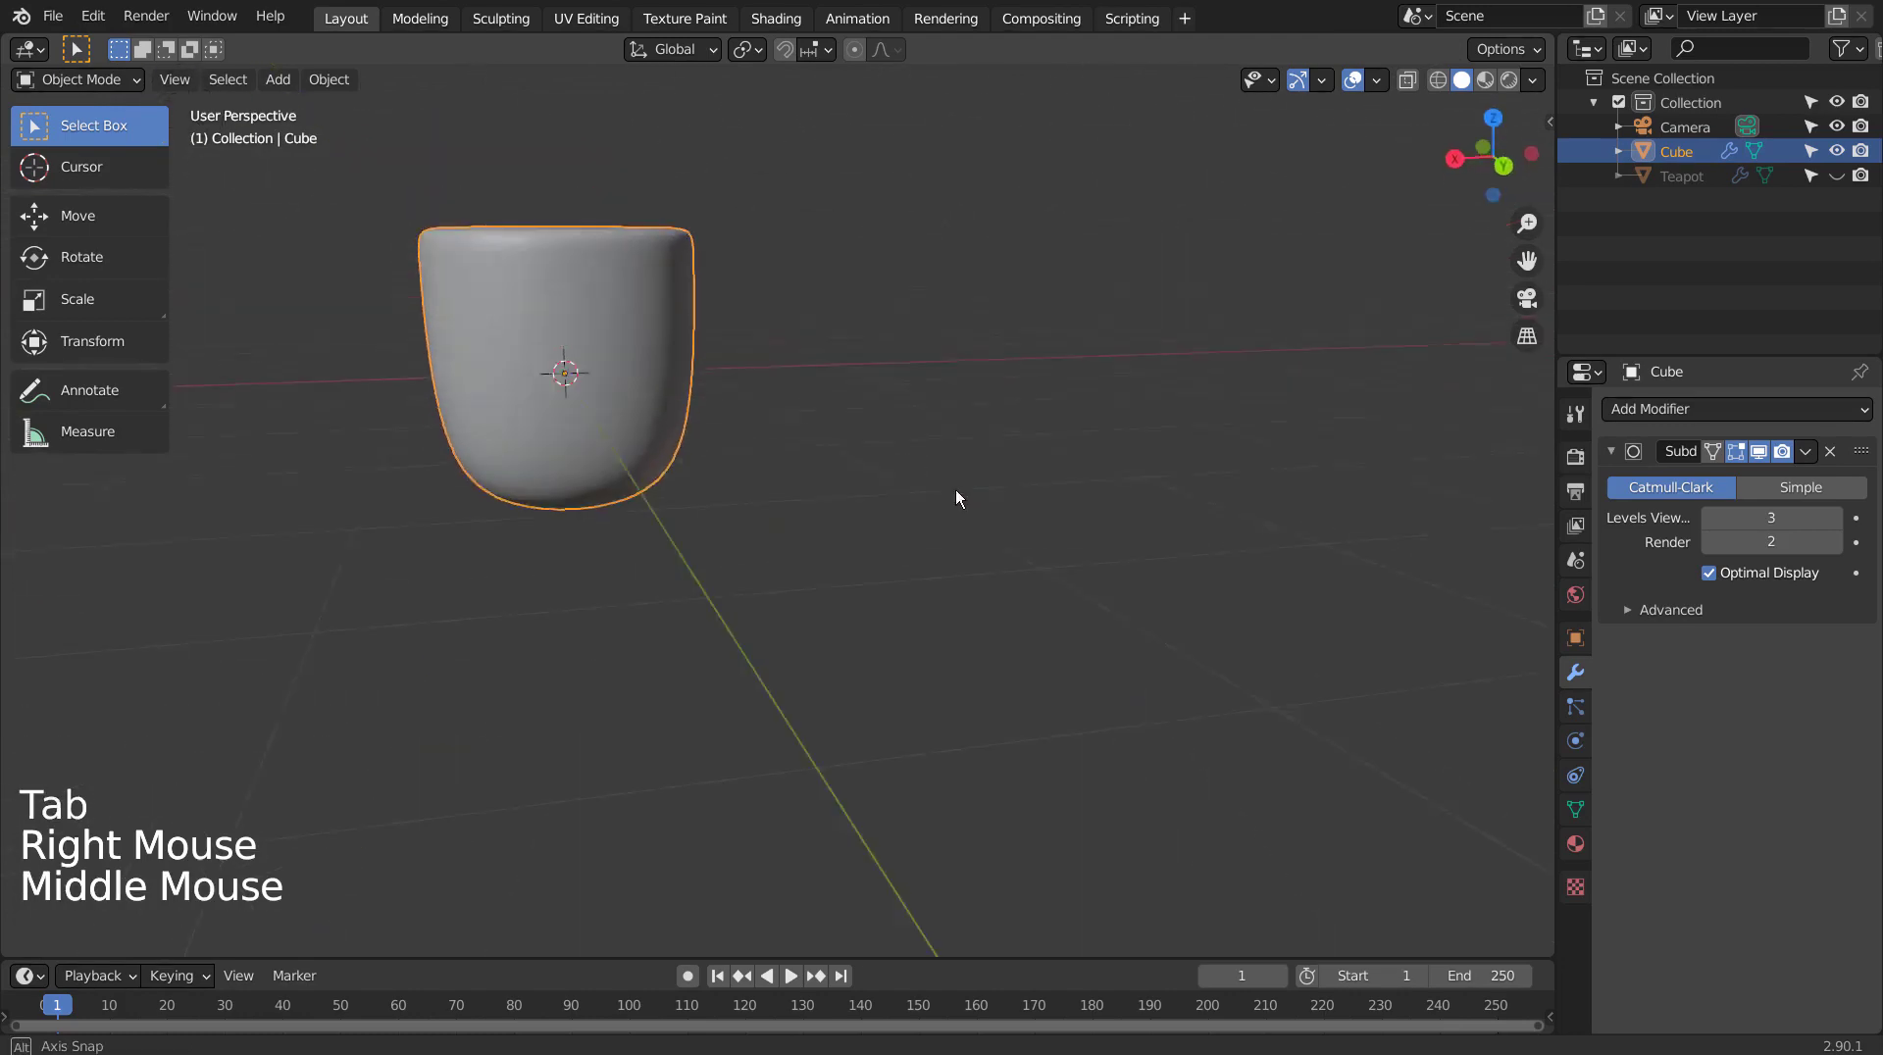
Inset the cube's top face and extrude it down to hollow it into a cup.
middle_click(983, 504)
key(Tab)
key(3)
click(757, 402)
key(l)
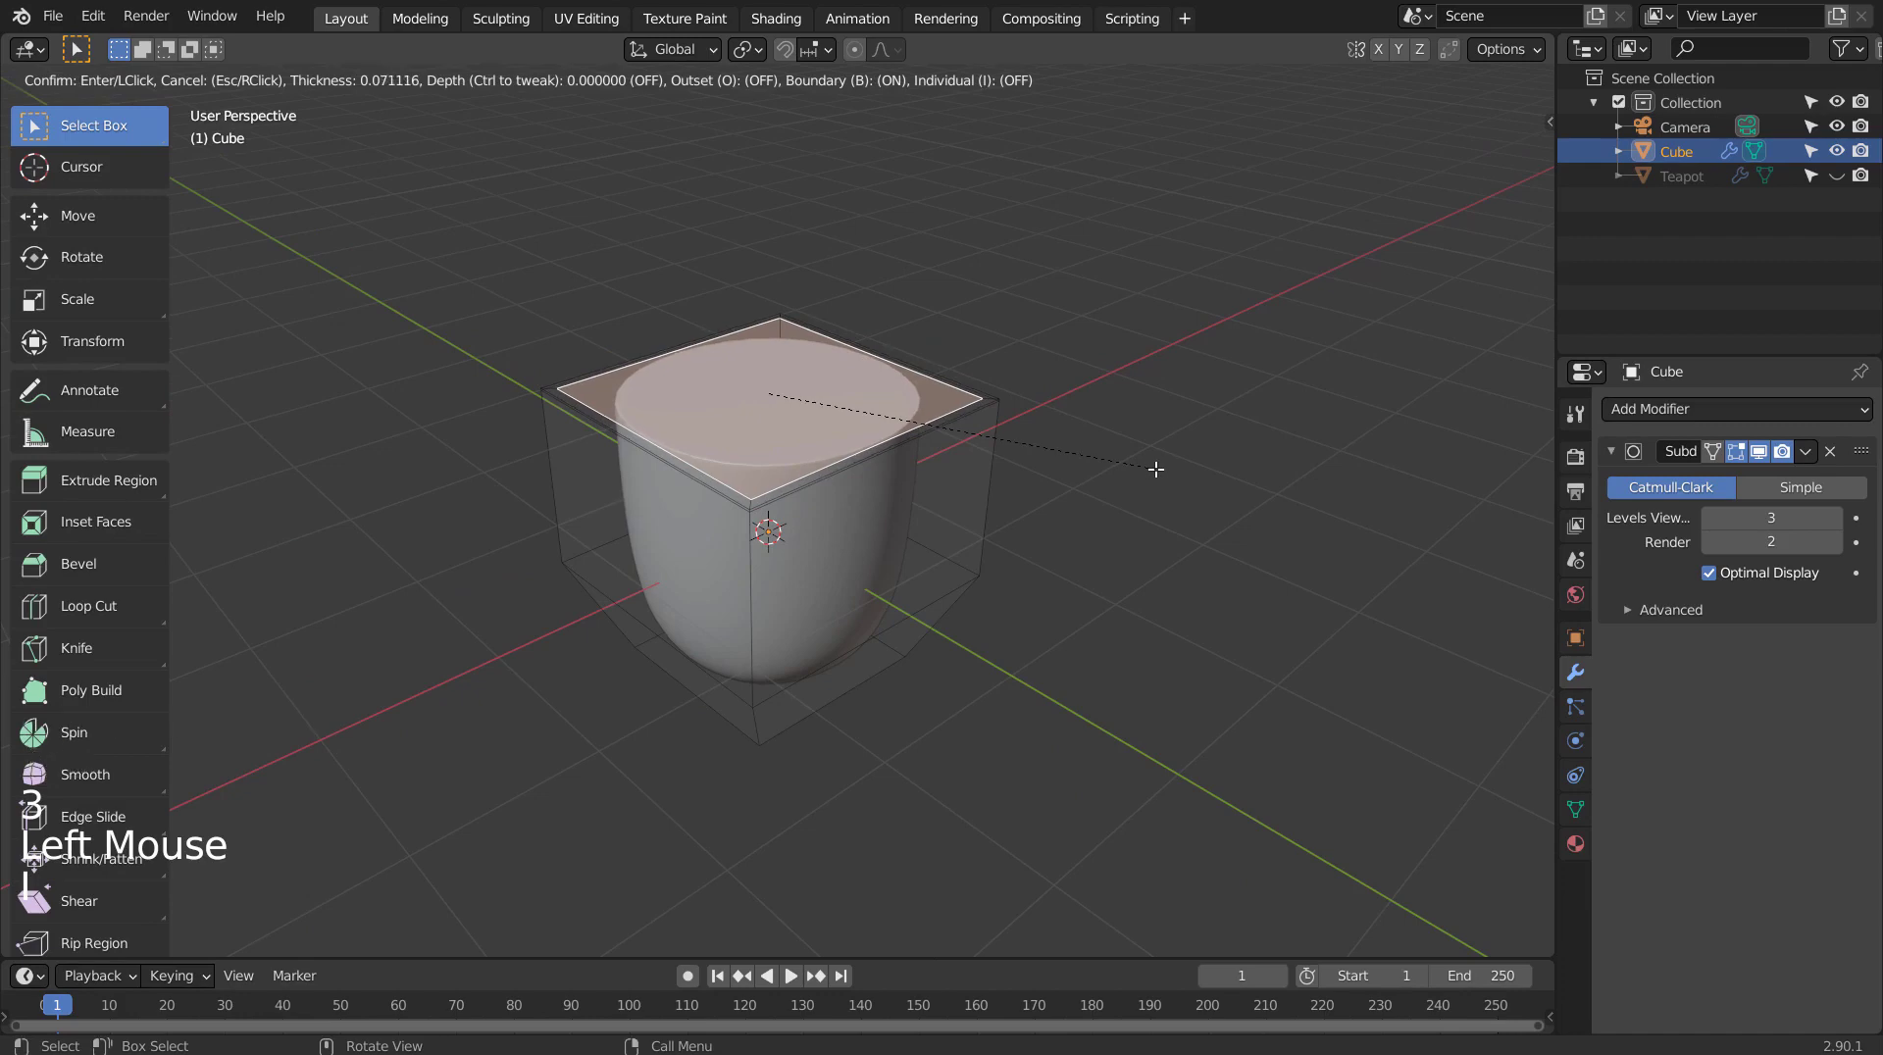
key(i)
key(e)
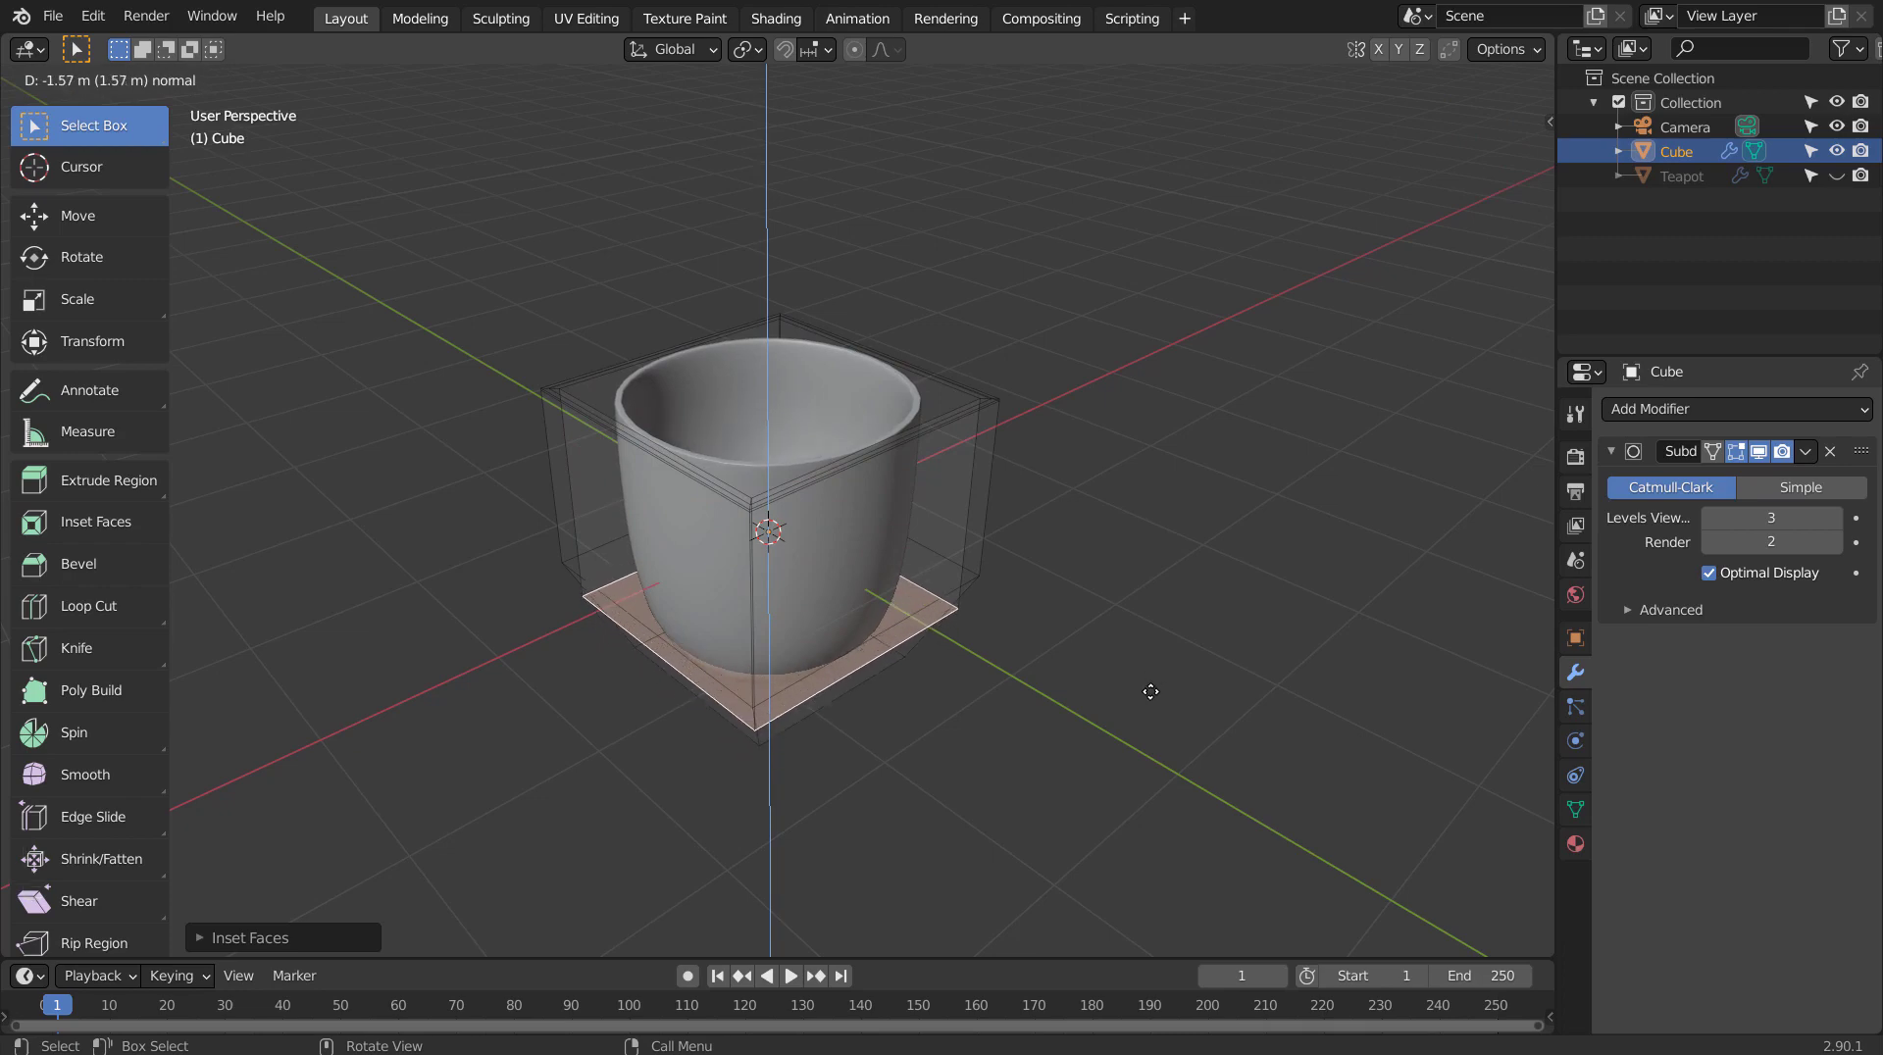
key(Tab)
Orbit to view the cup, select it and return to editing its mesh.
middle_click(1224, 625)
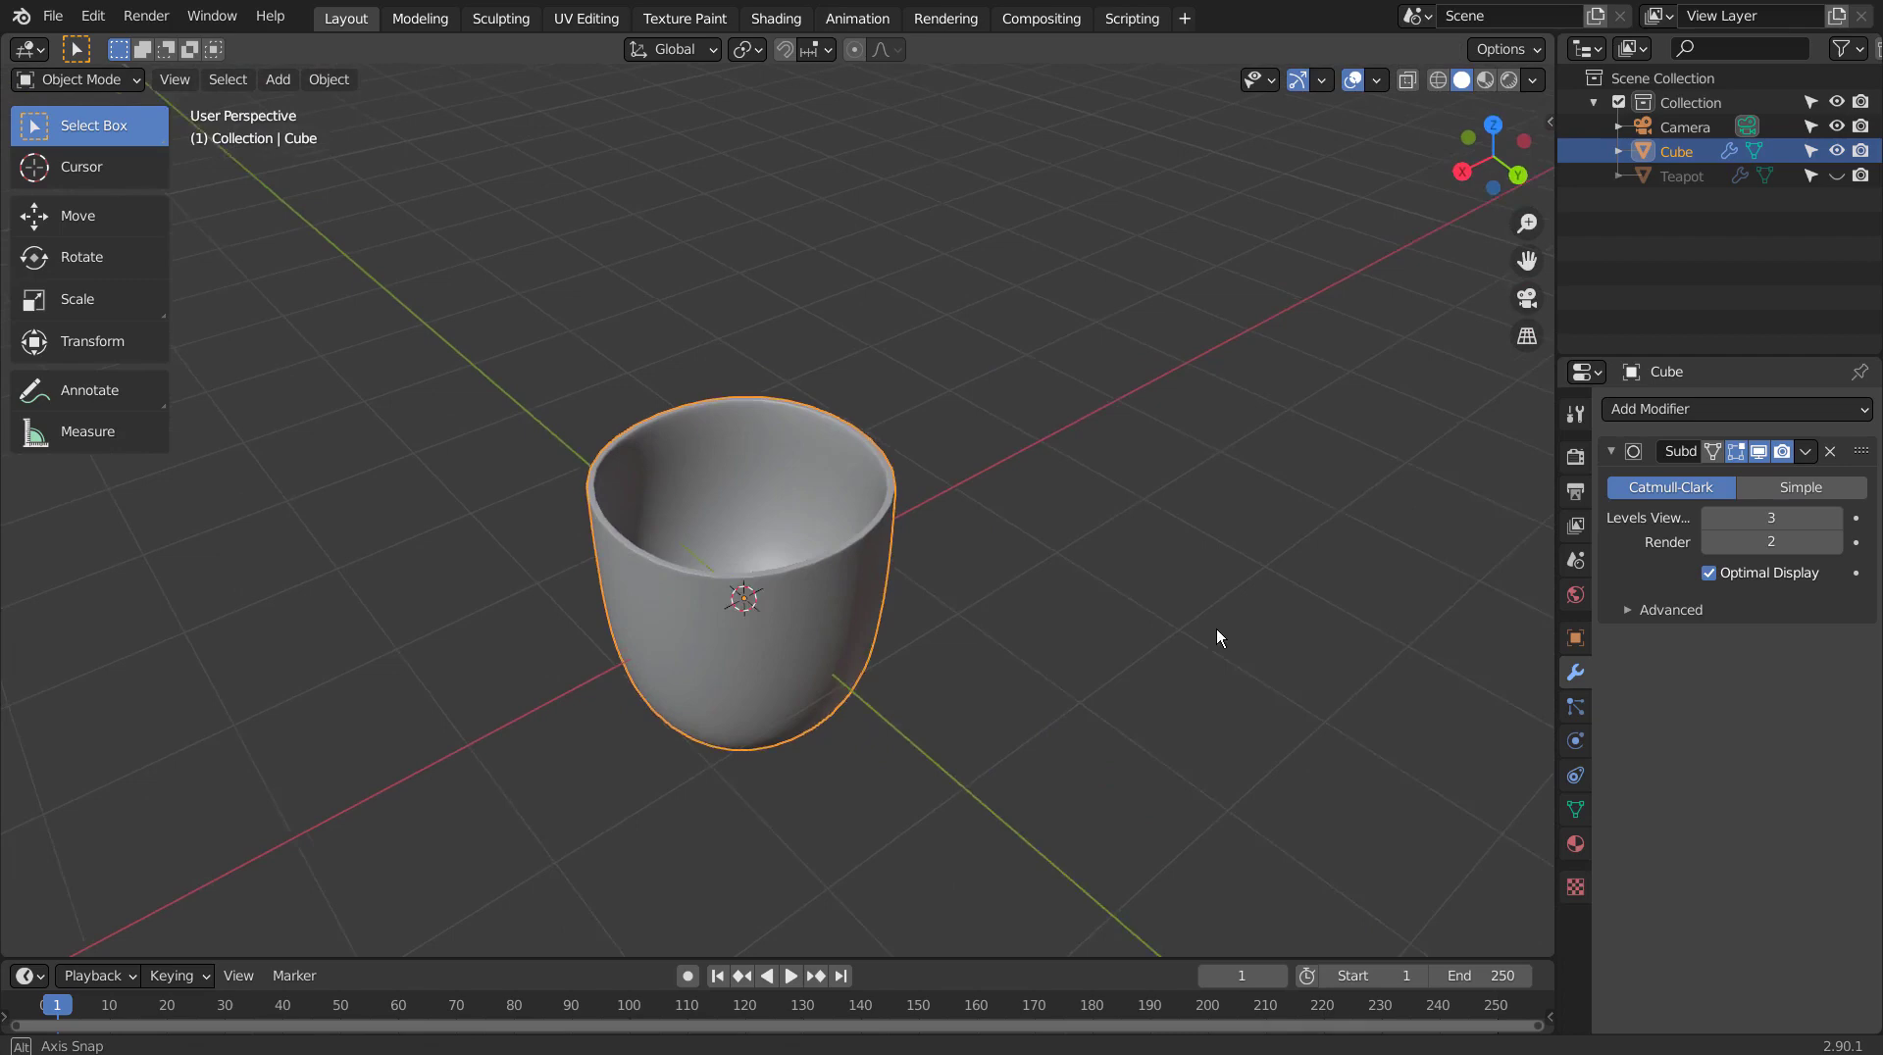
middle_click(1102, 642)
click(858, 638)
key(Tab)
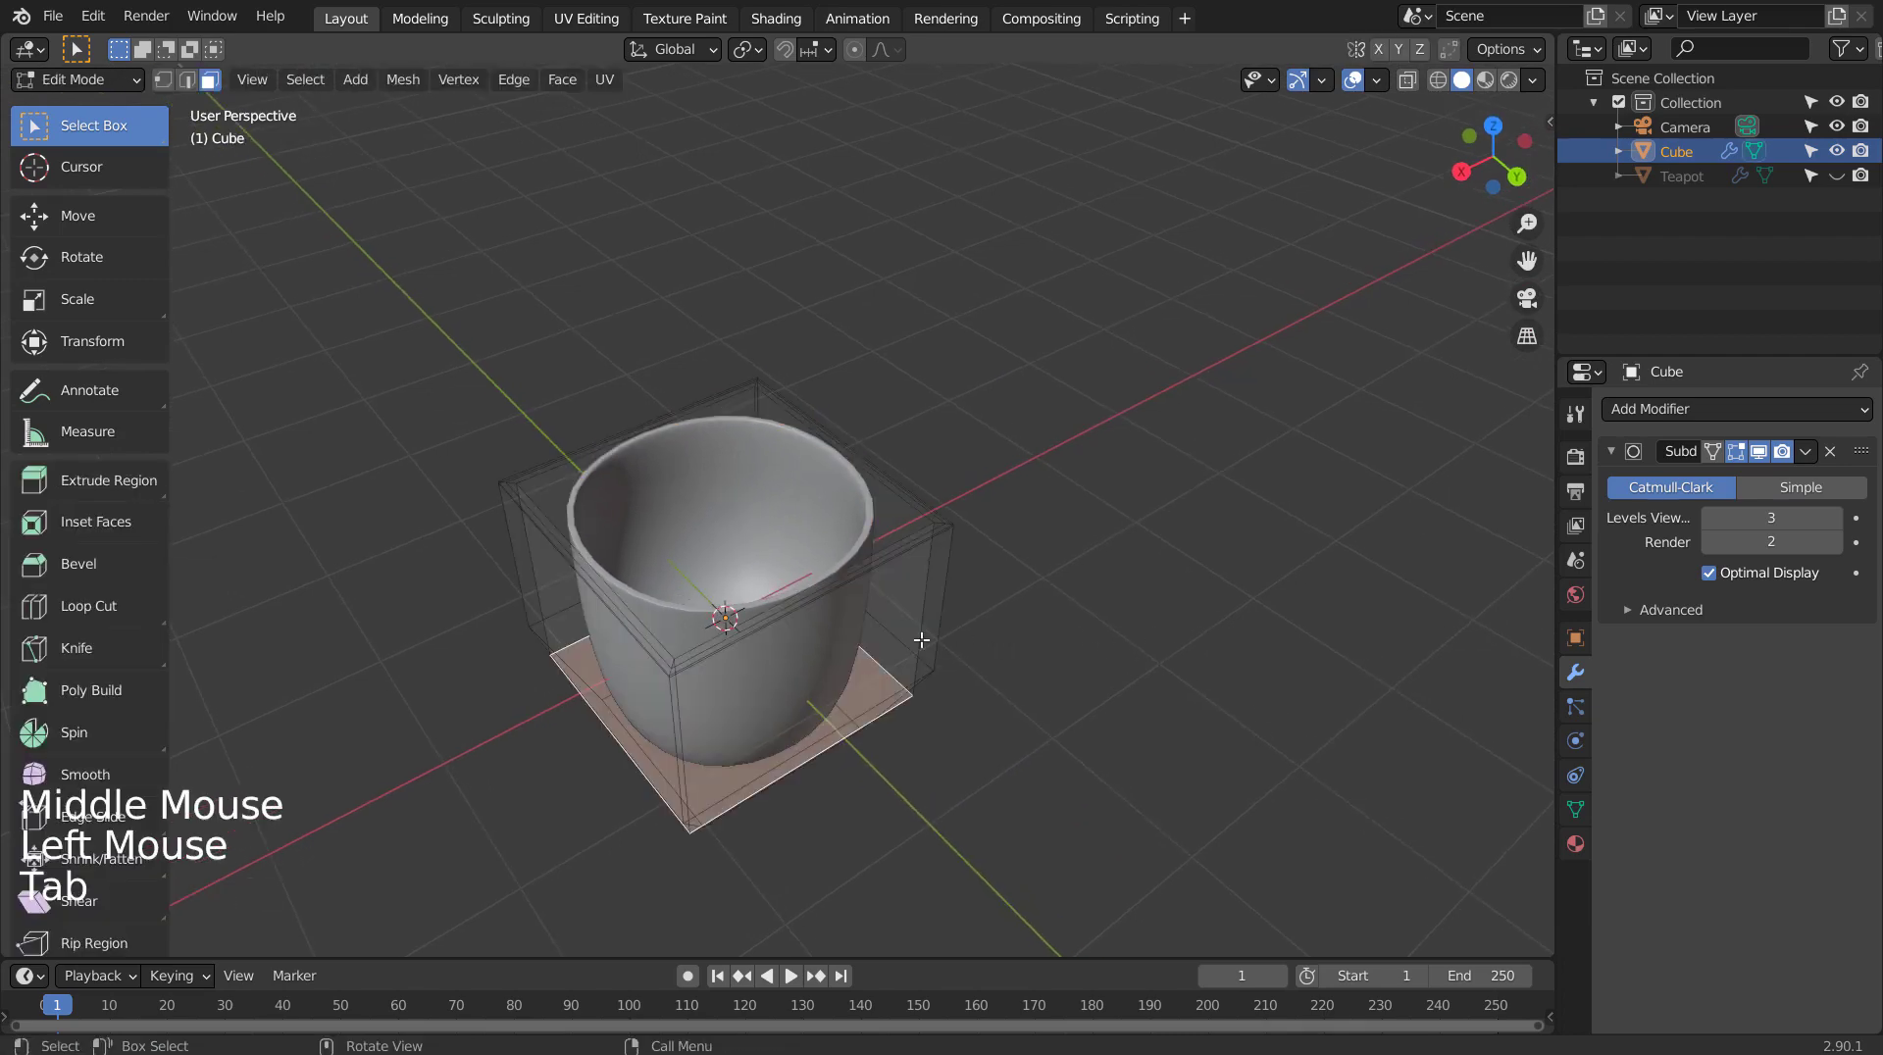
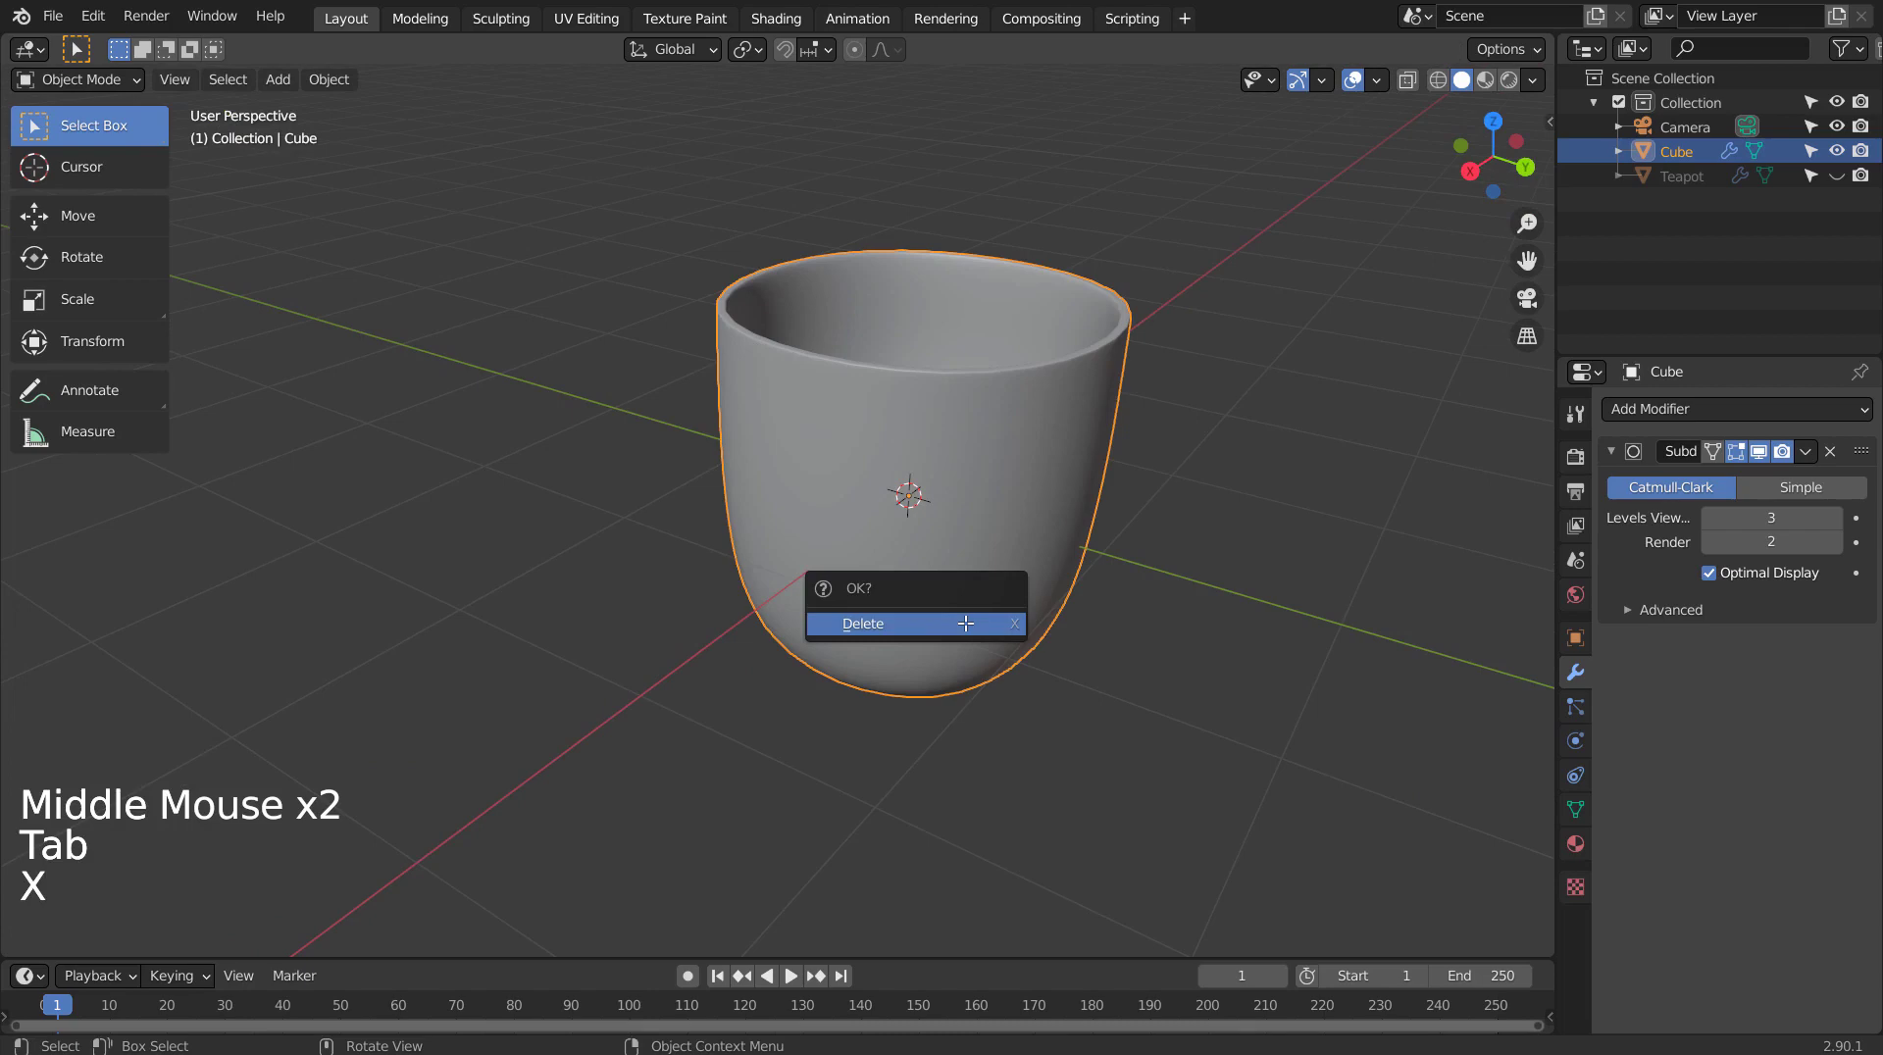
Delete the cup and add a new plane viewed from straight above.
click(975, 636)
key(KP_1)
key(KP_7)
middle_click(1073, 516)
middle_click(1001, 572)
key(shift+a)
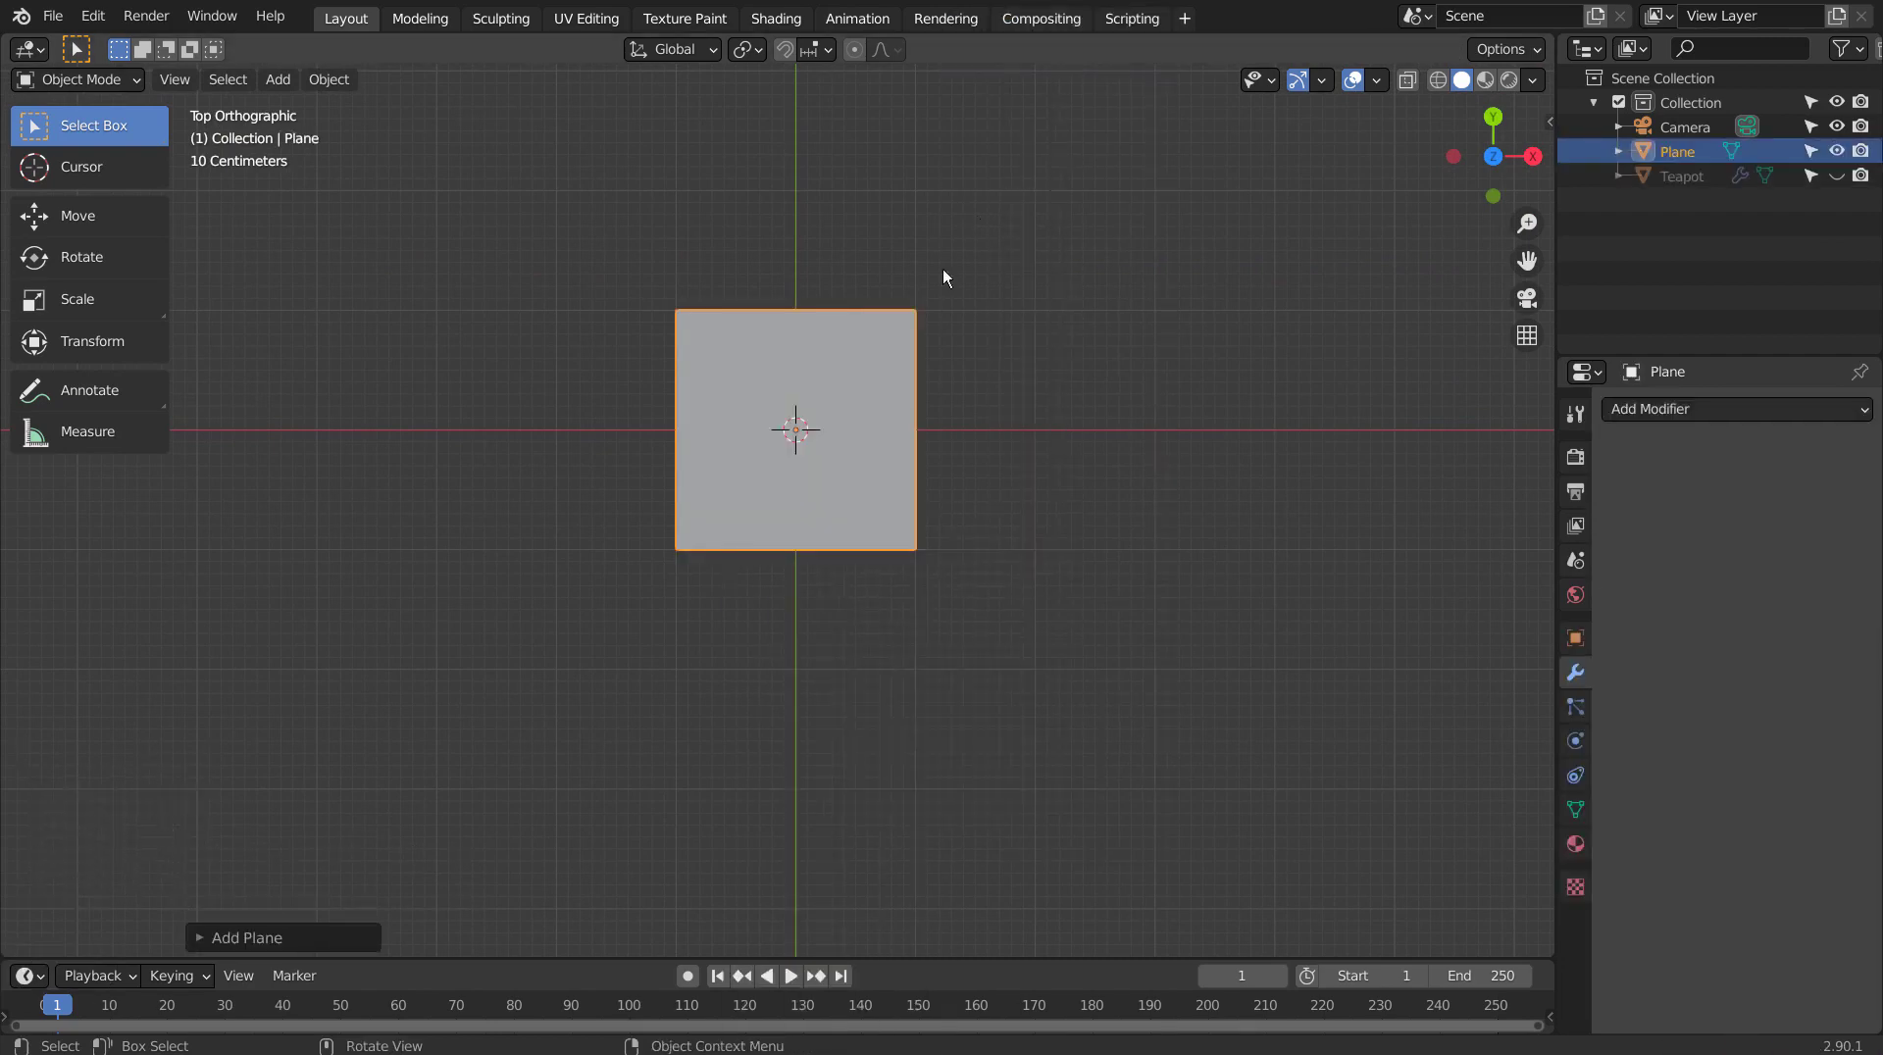
Loop-cut the plane horizontally and move vertices into an irregular slanted outline.
key(Tab)
key(ctrl+r)
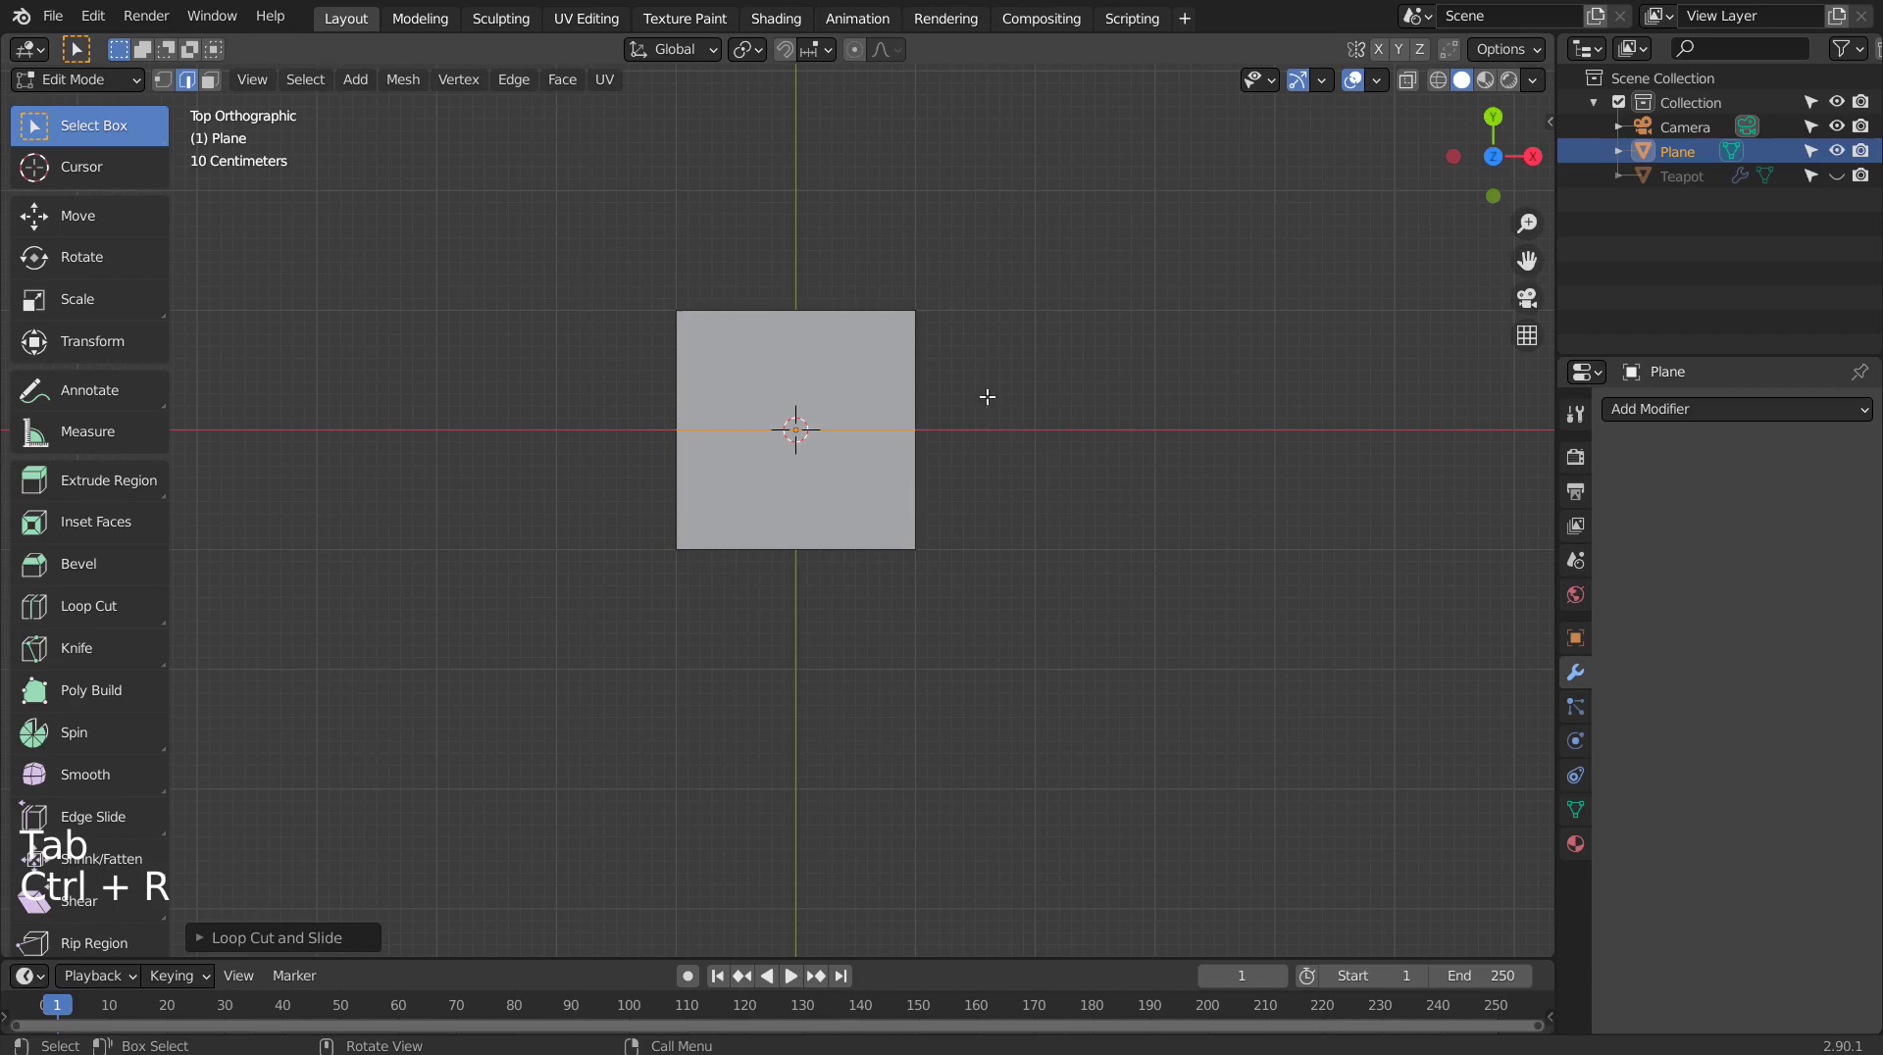
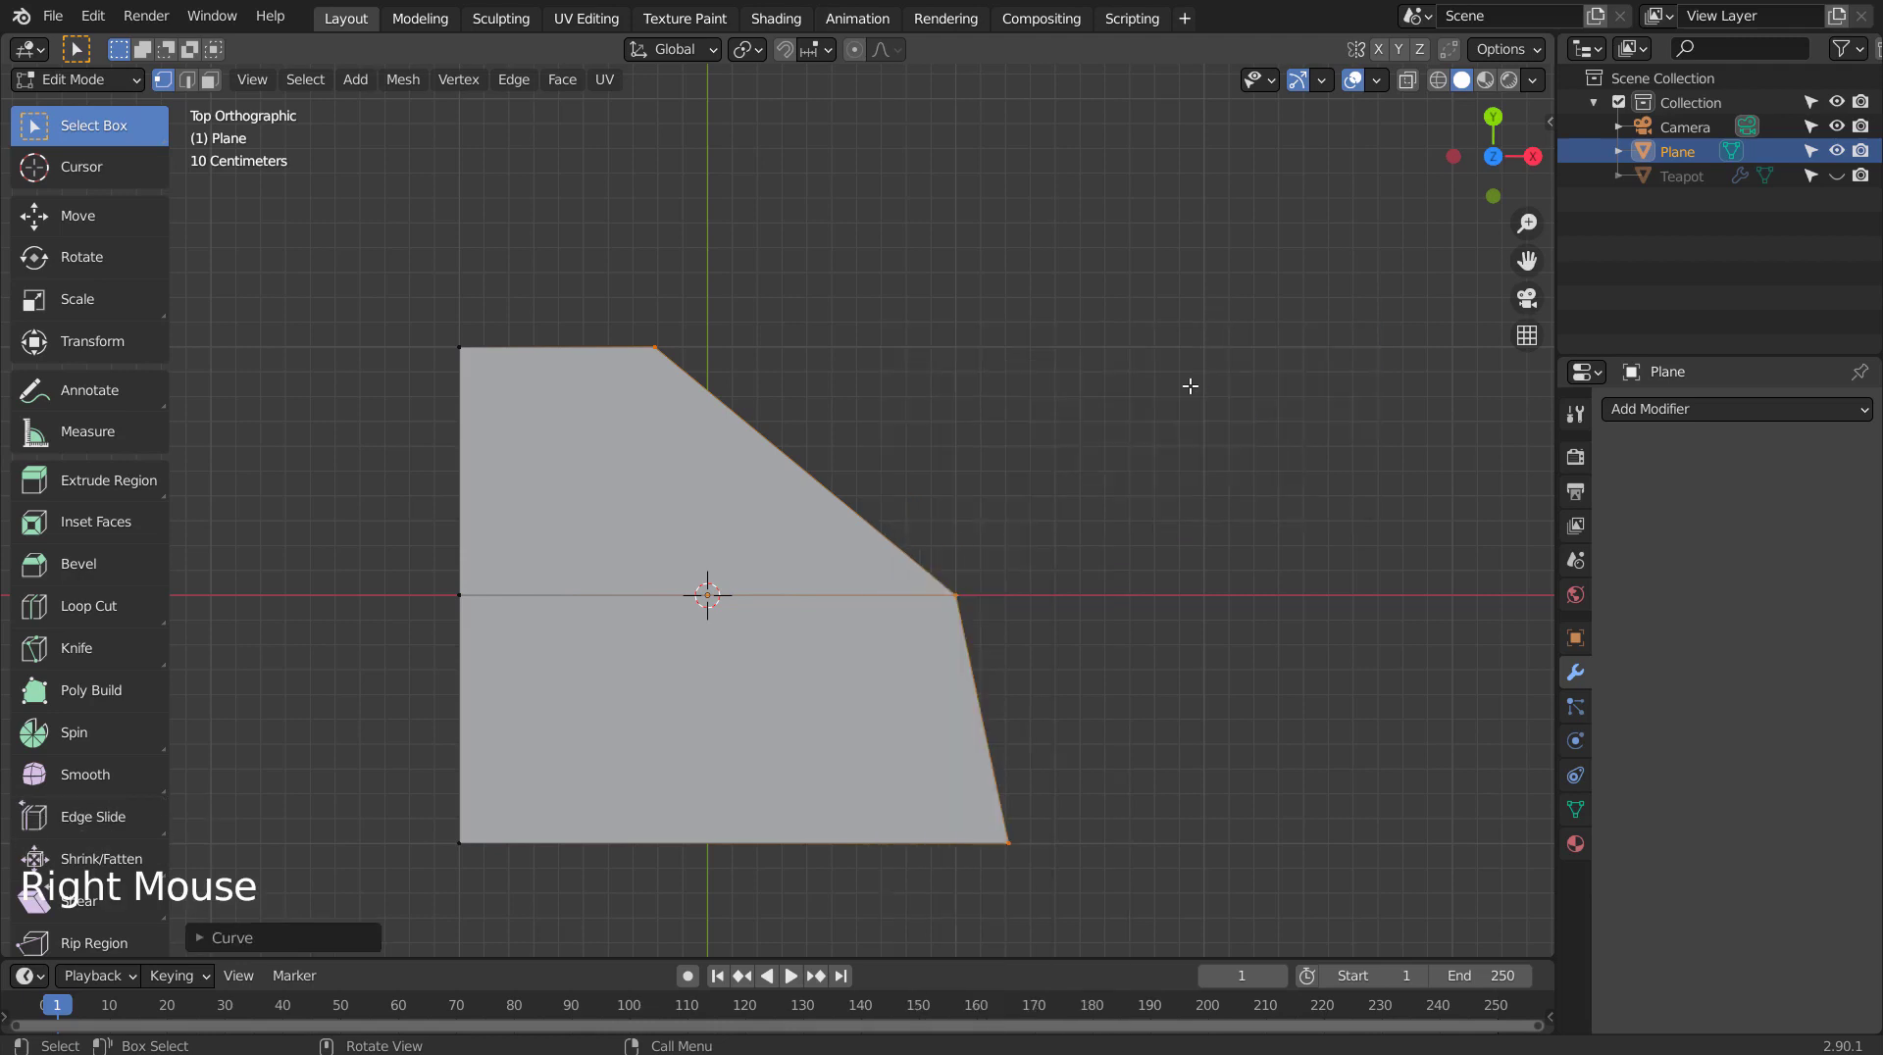
click(349, 941)
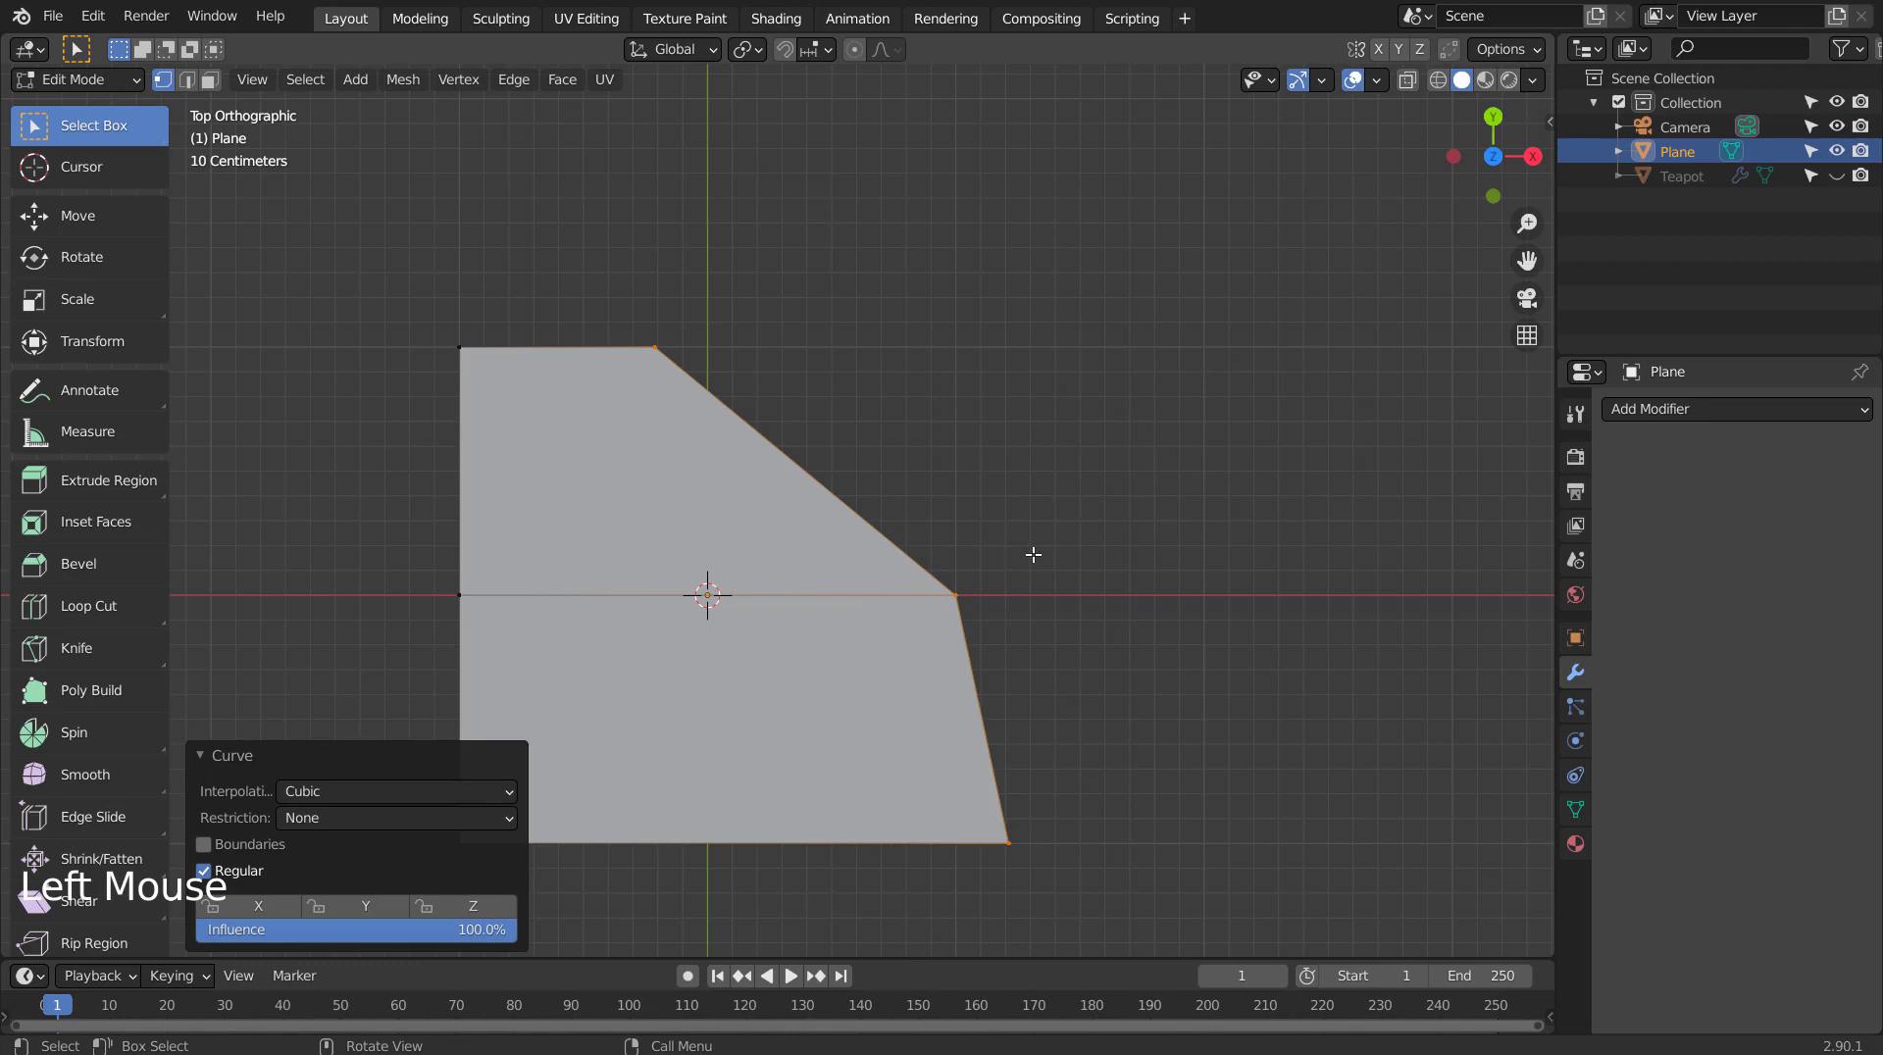
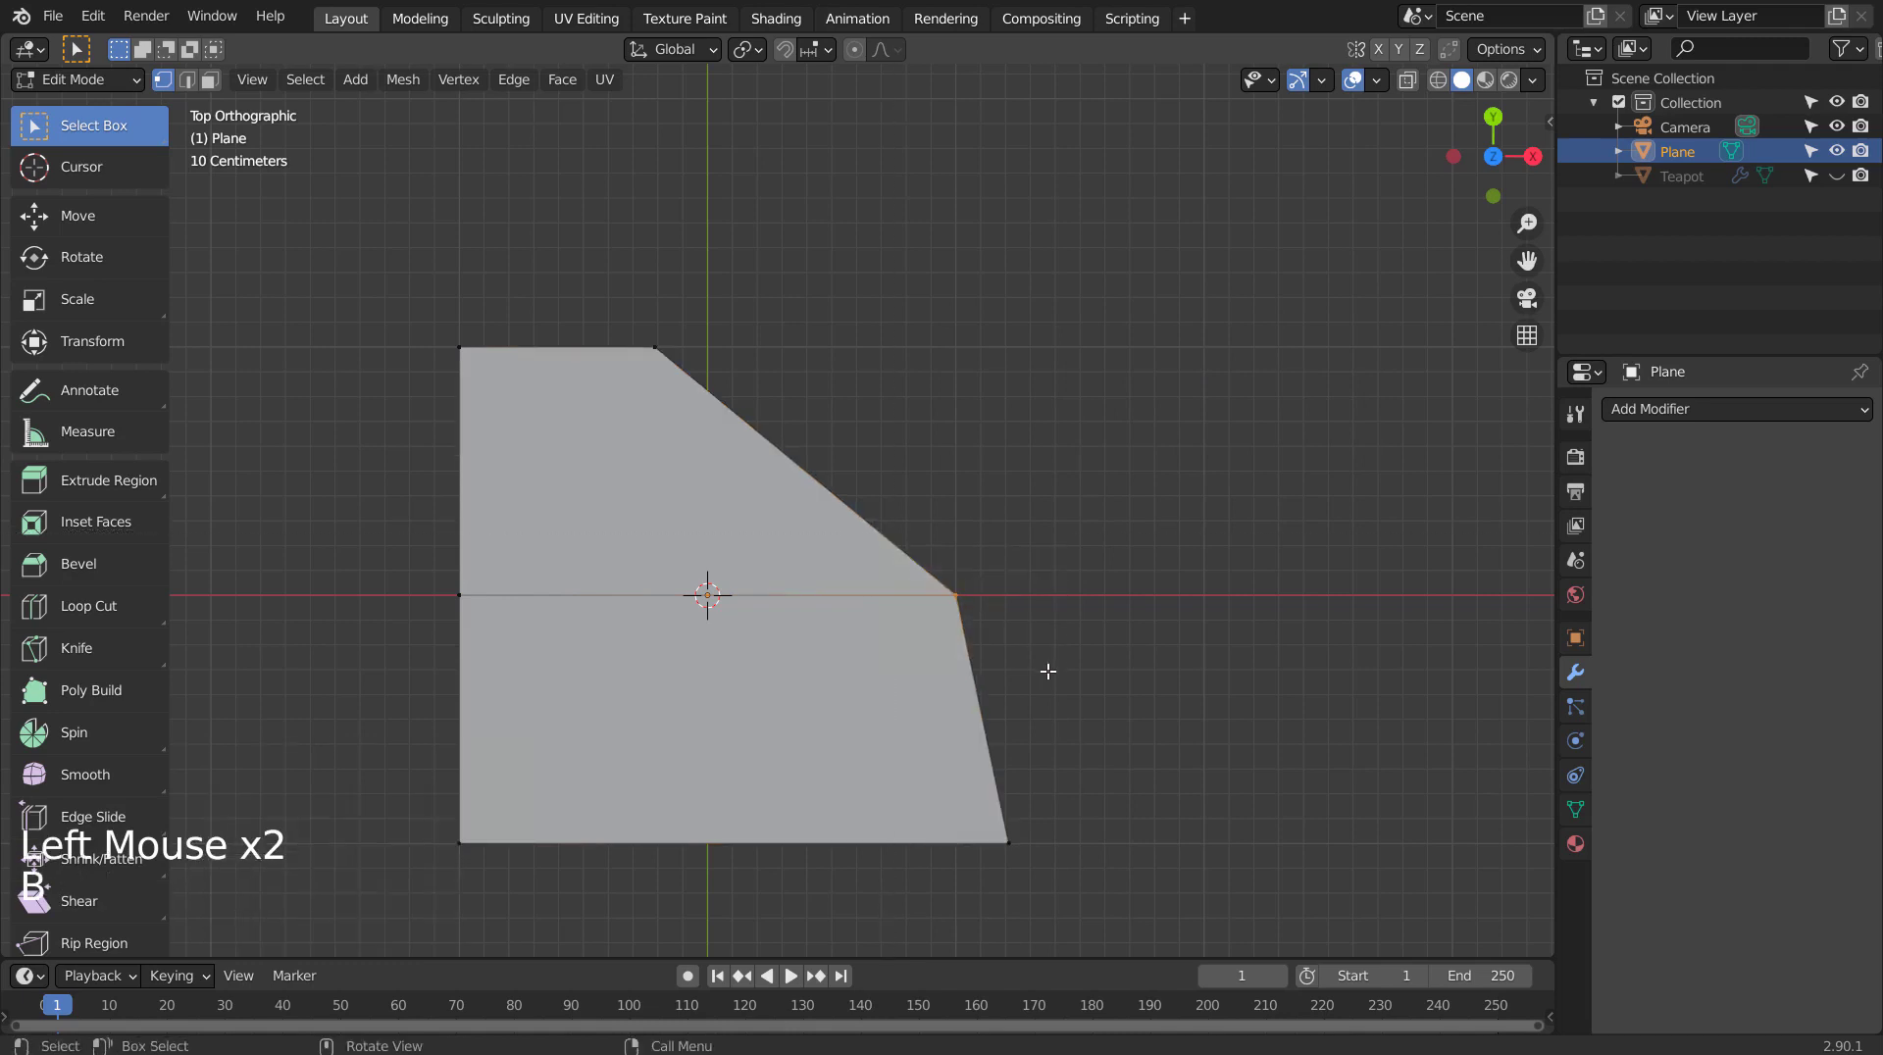
key(g)
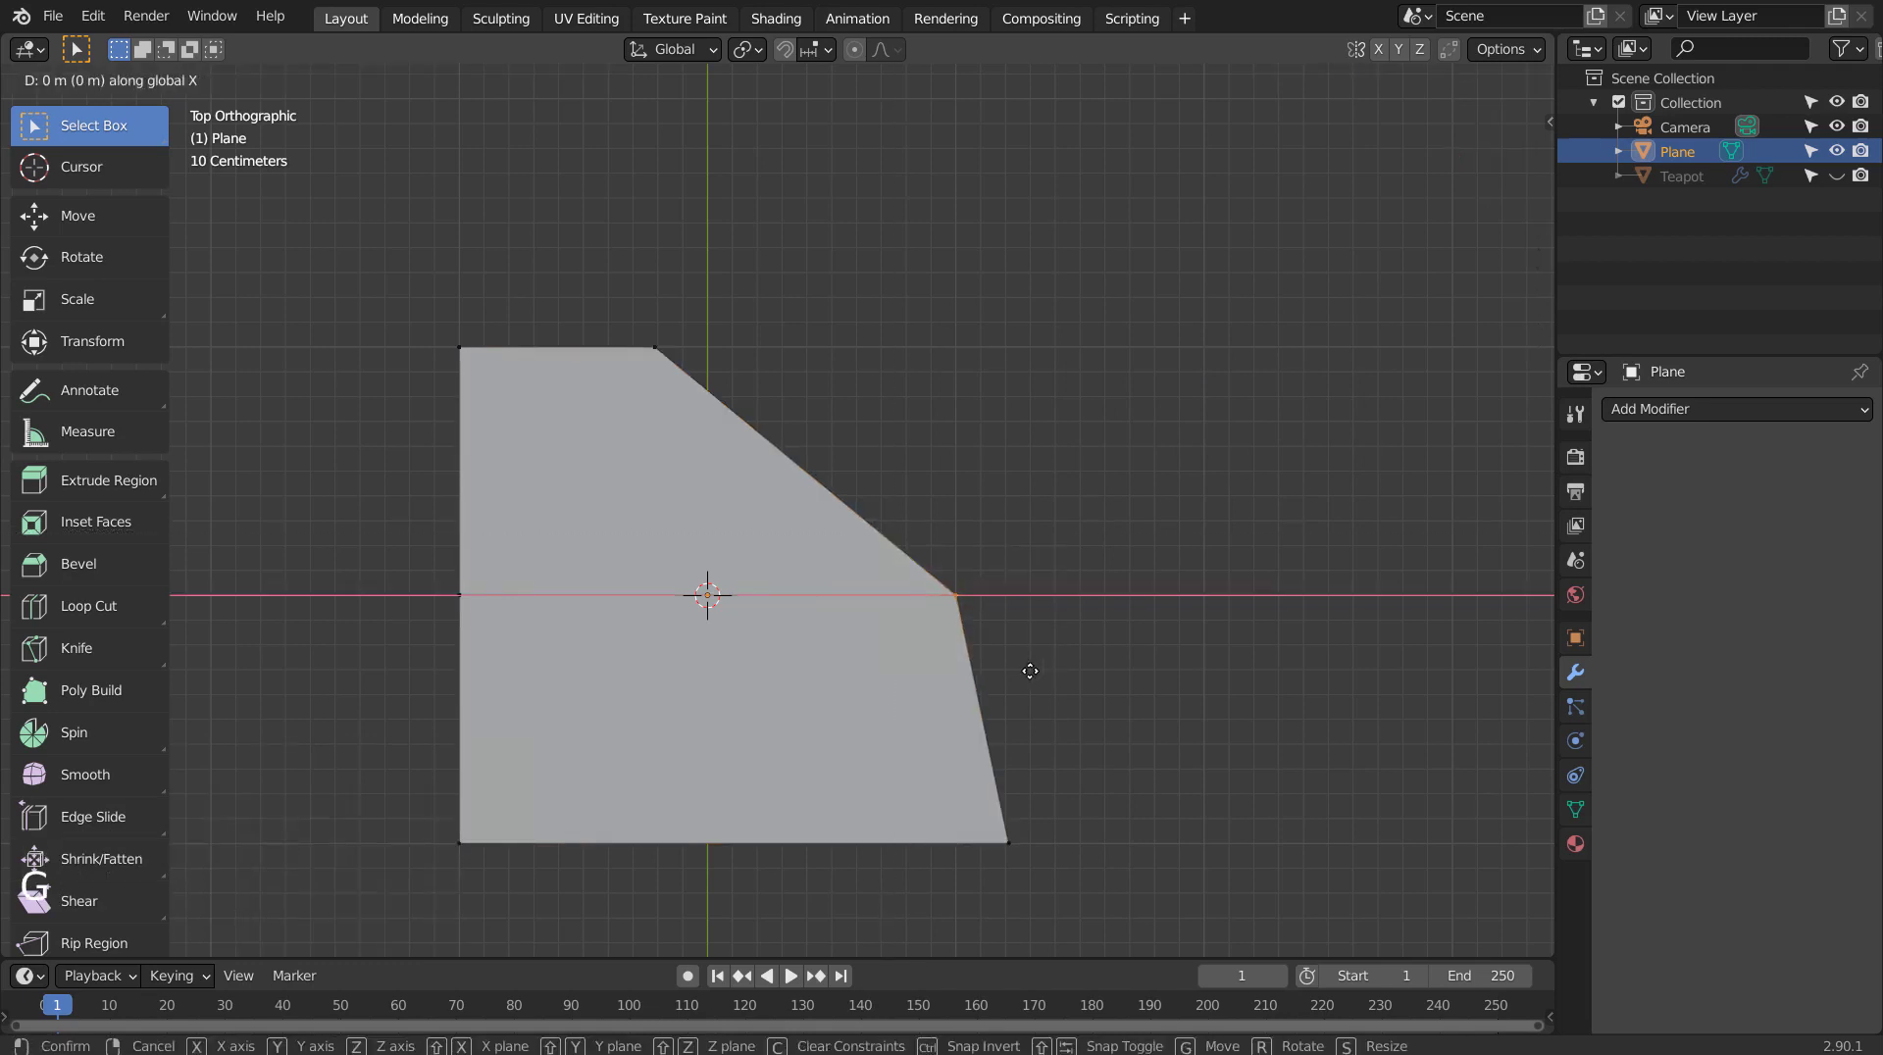
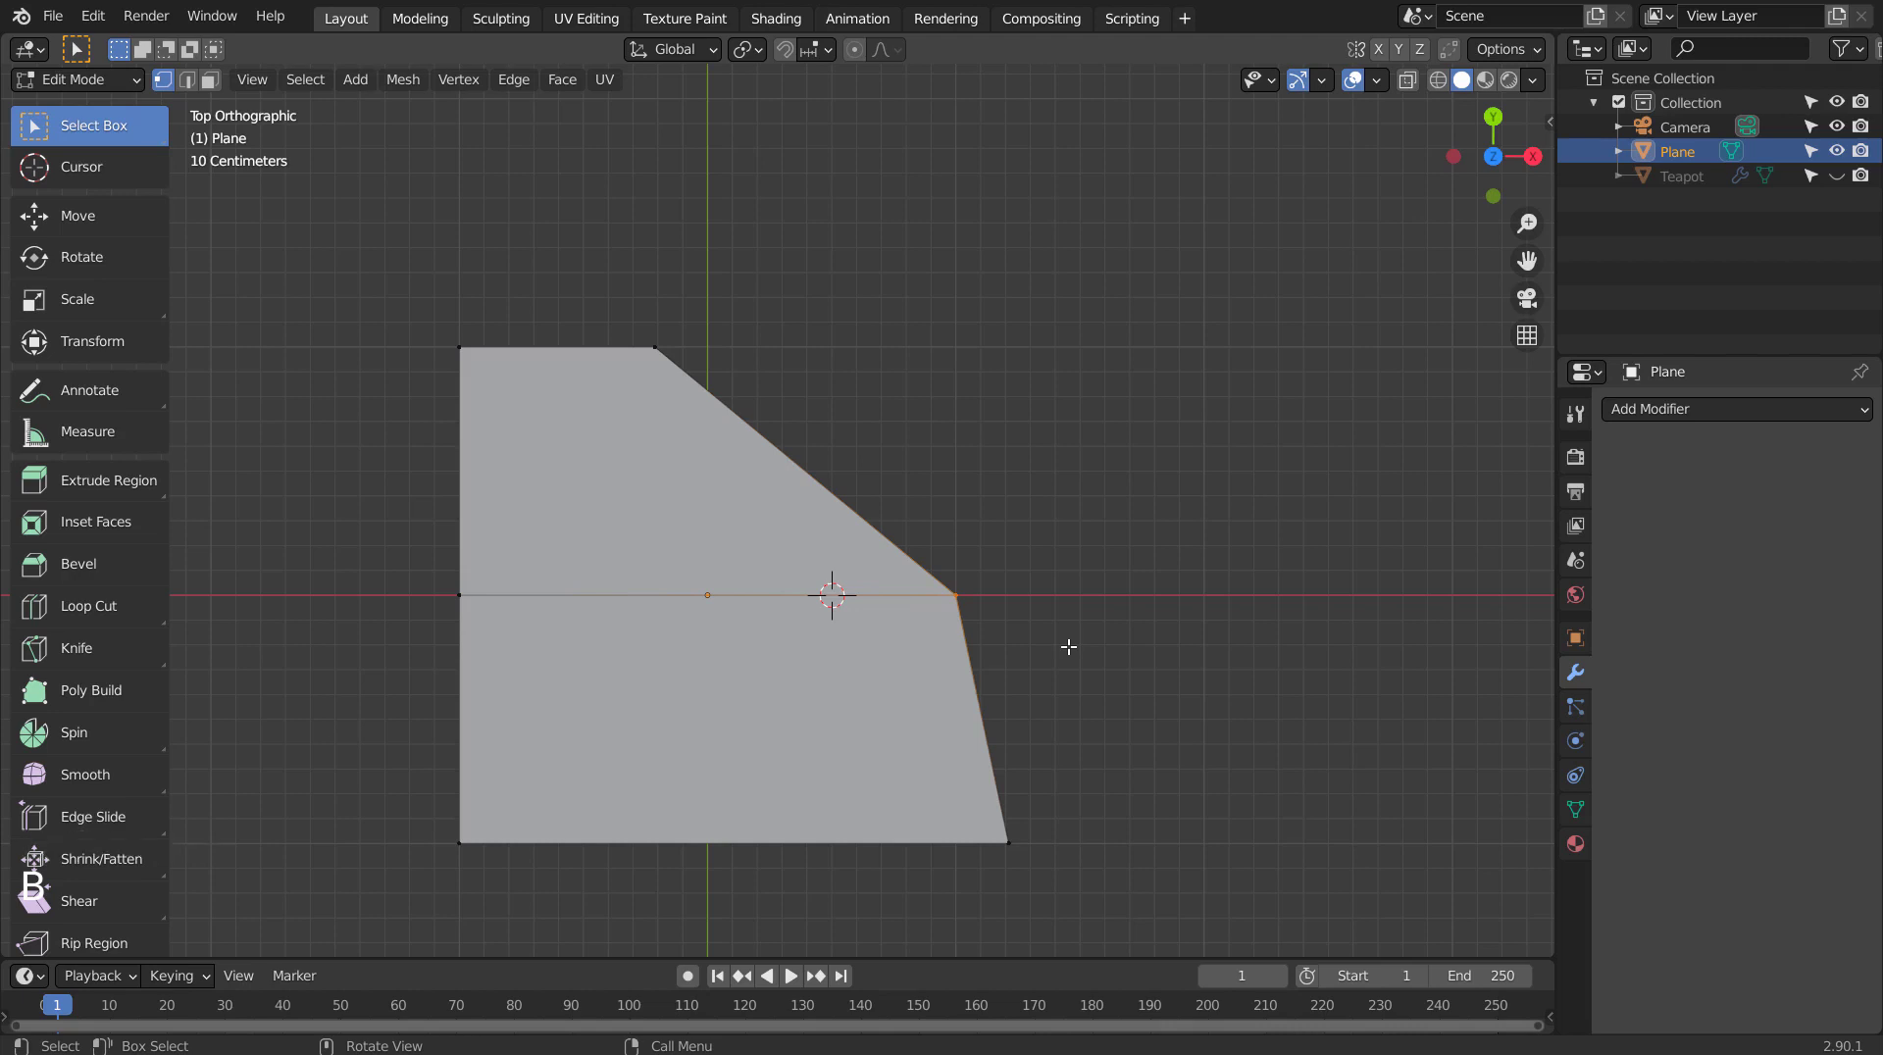
Snap the cursor to the selection, delete the plane and bring up the add-mesh list.
key(shift+s)
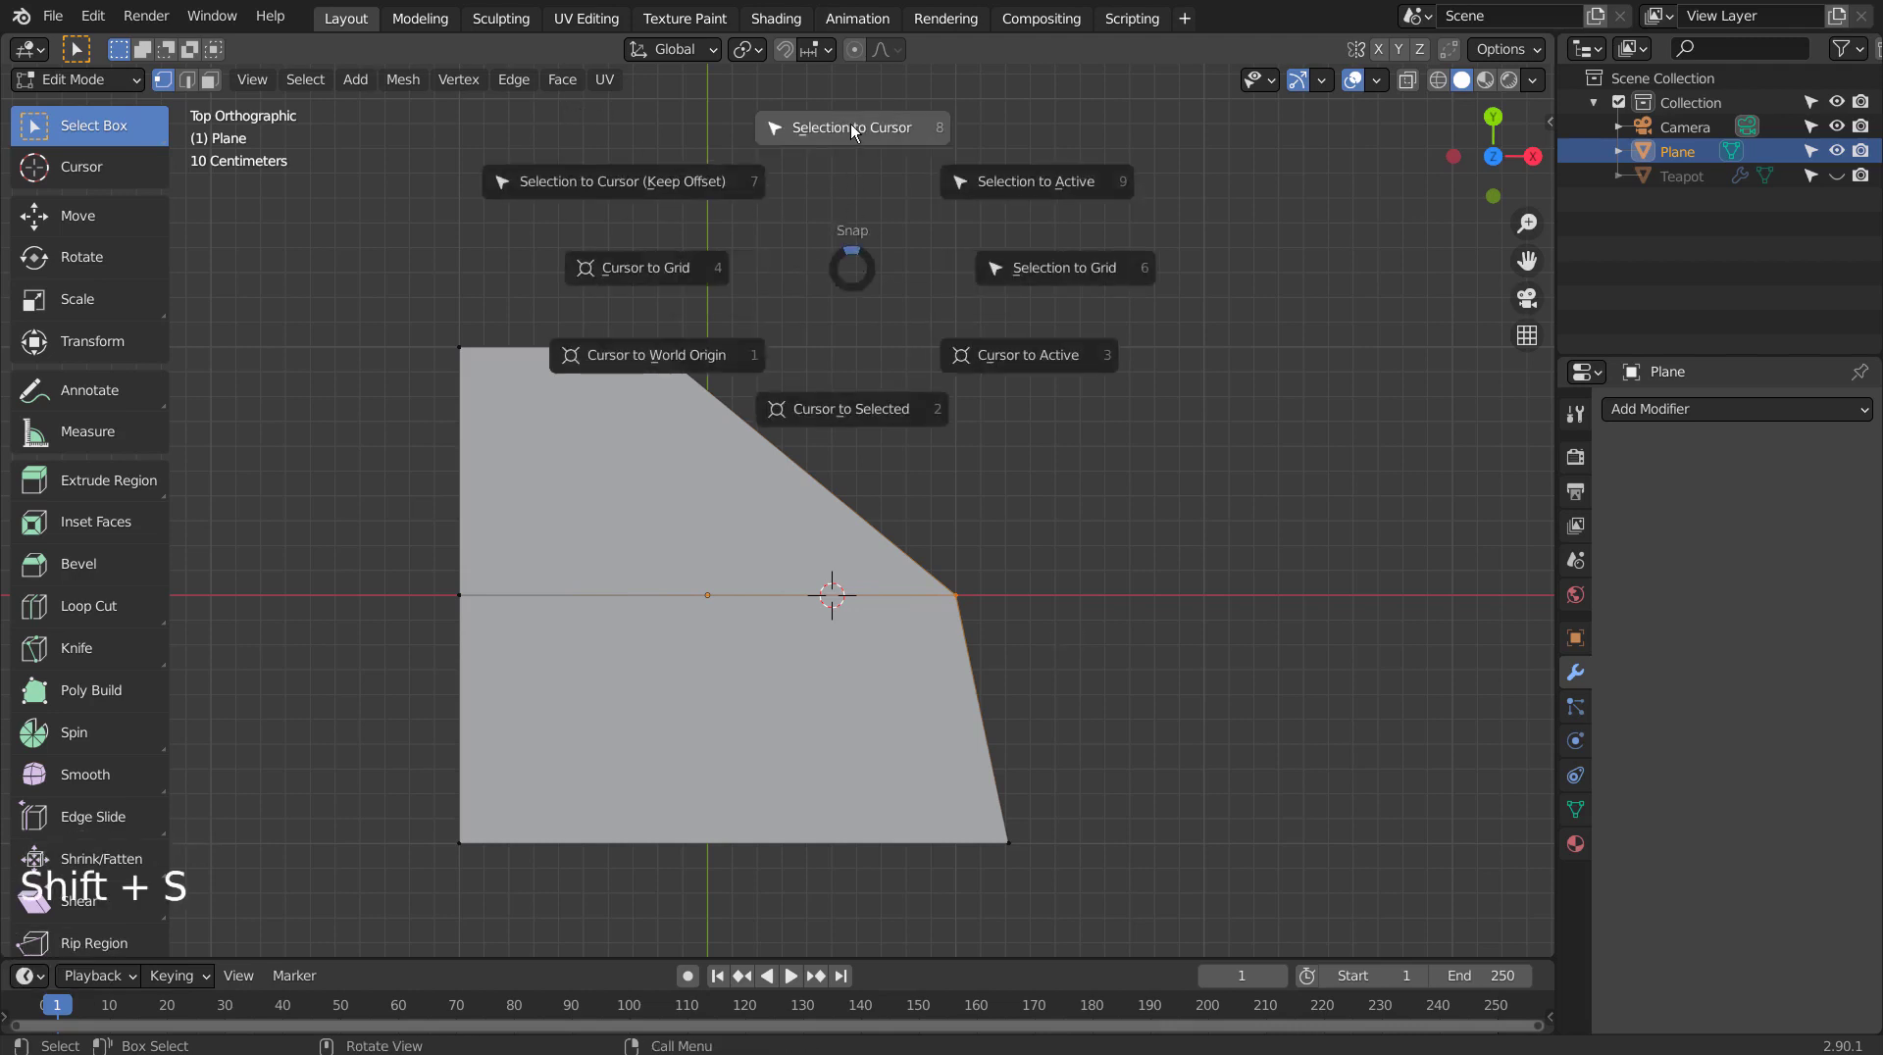
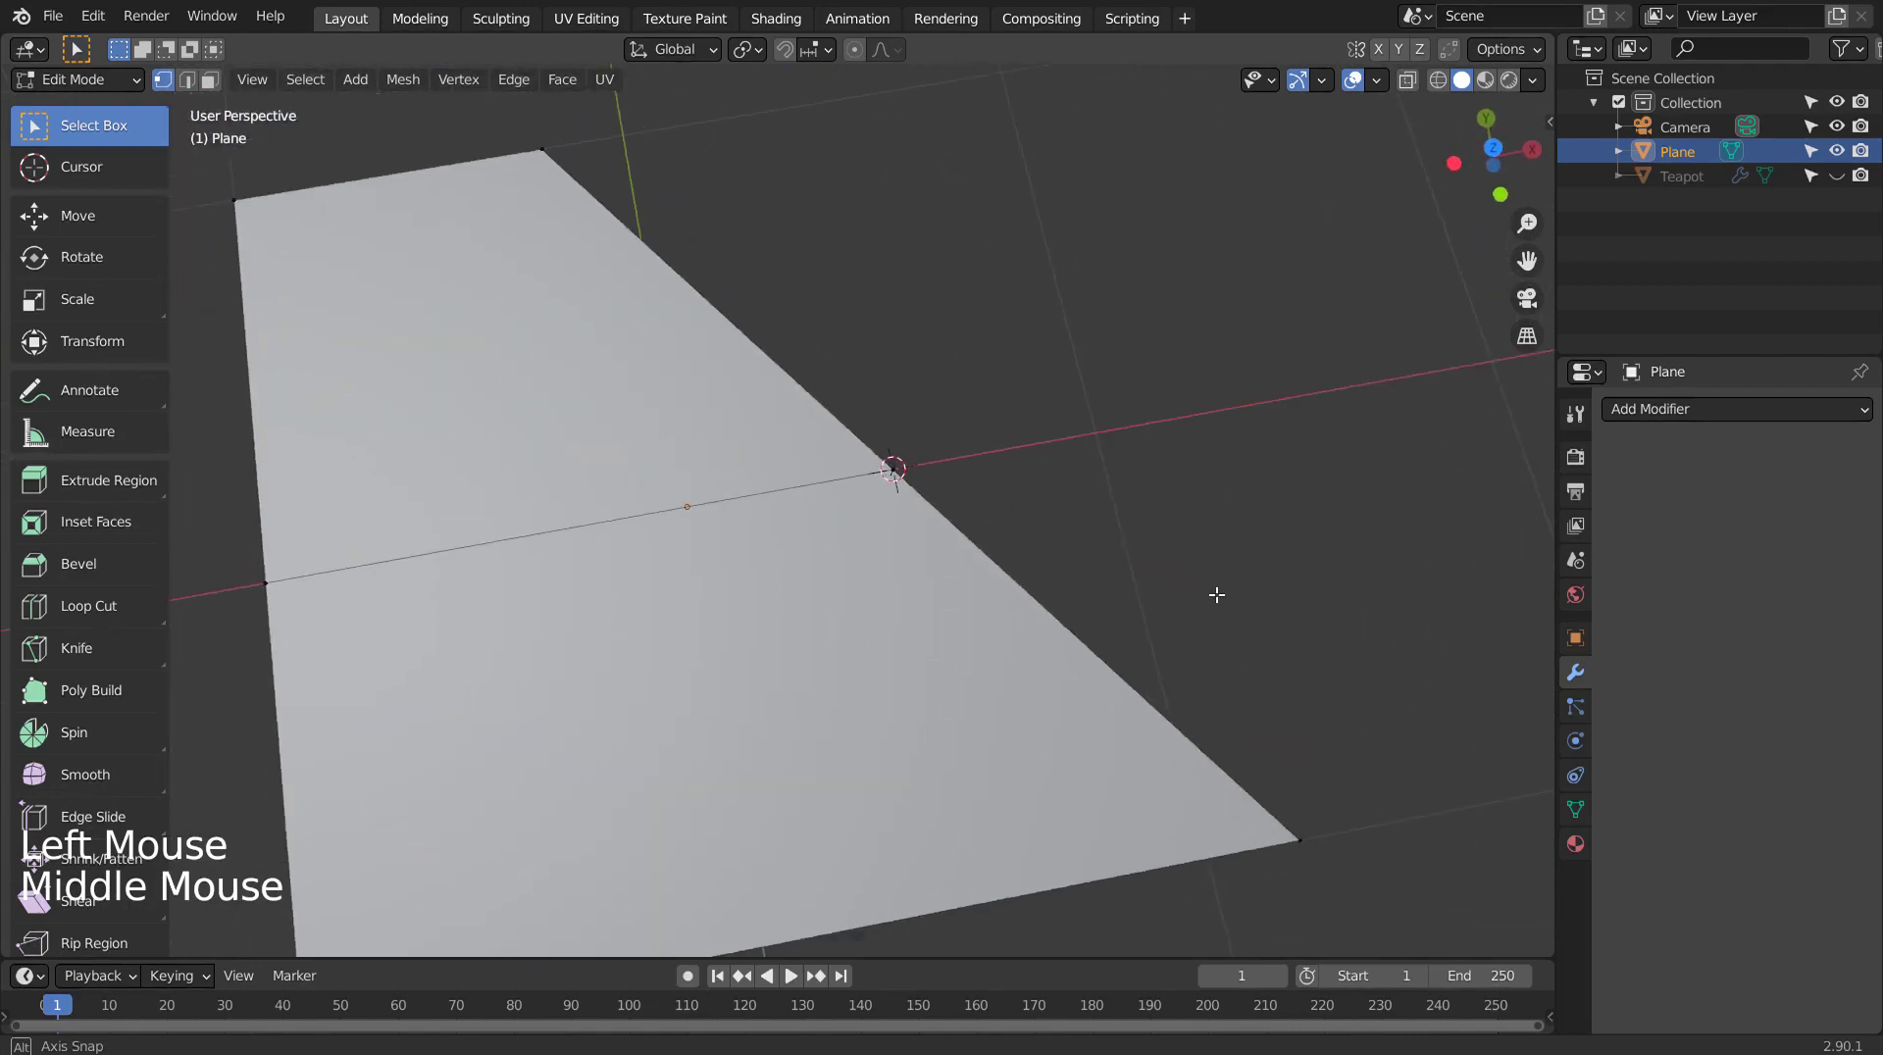
key(Tab)
click(1009, 591)
key(x)
key(shift+a)
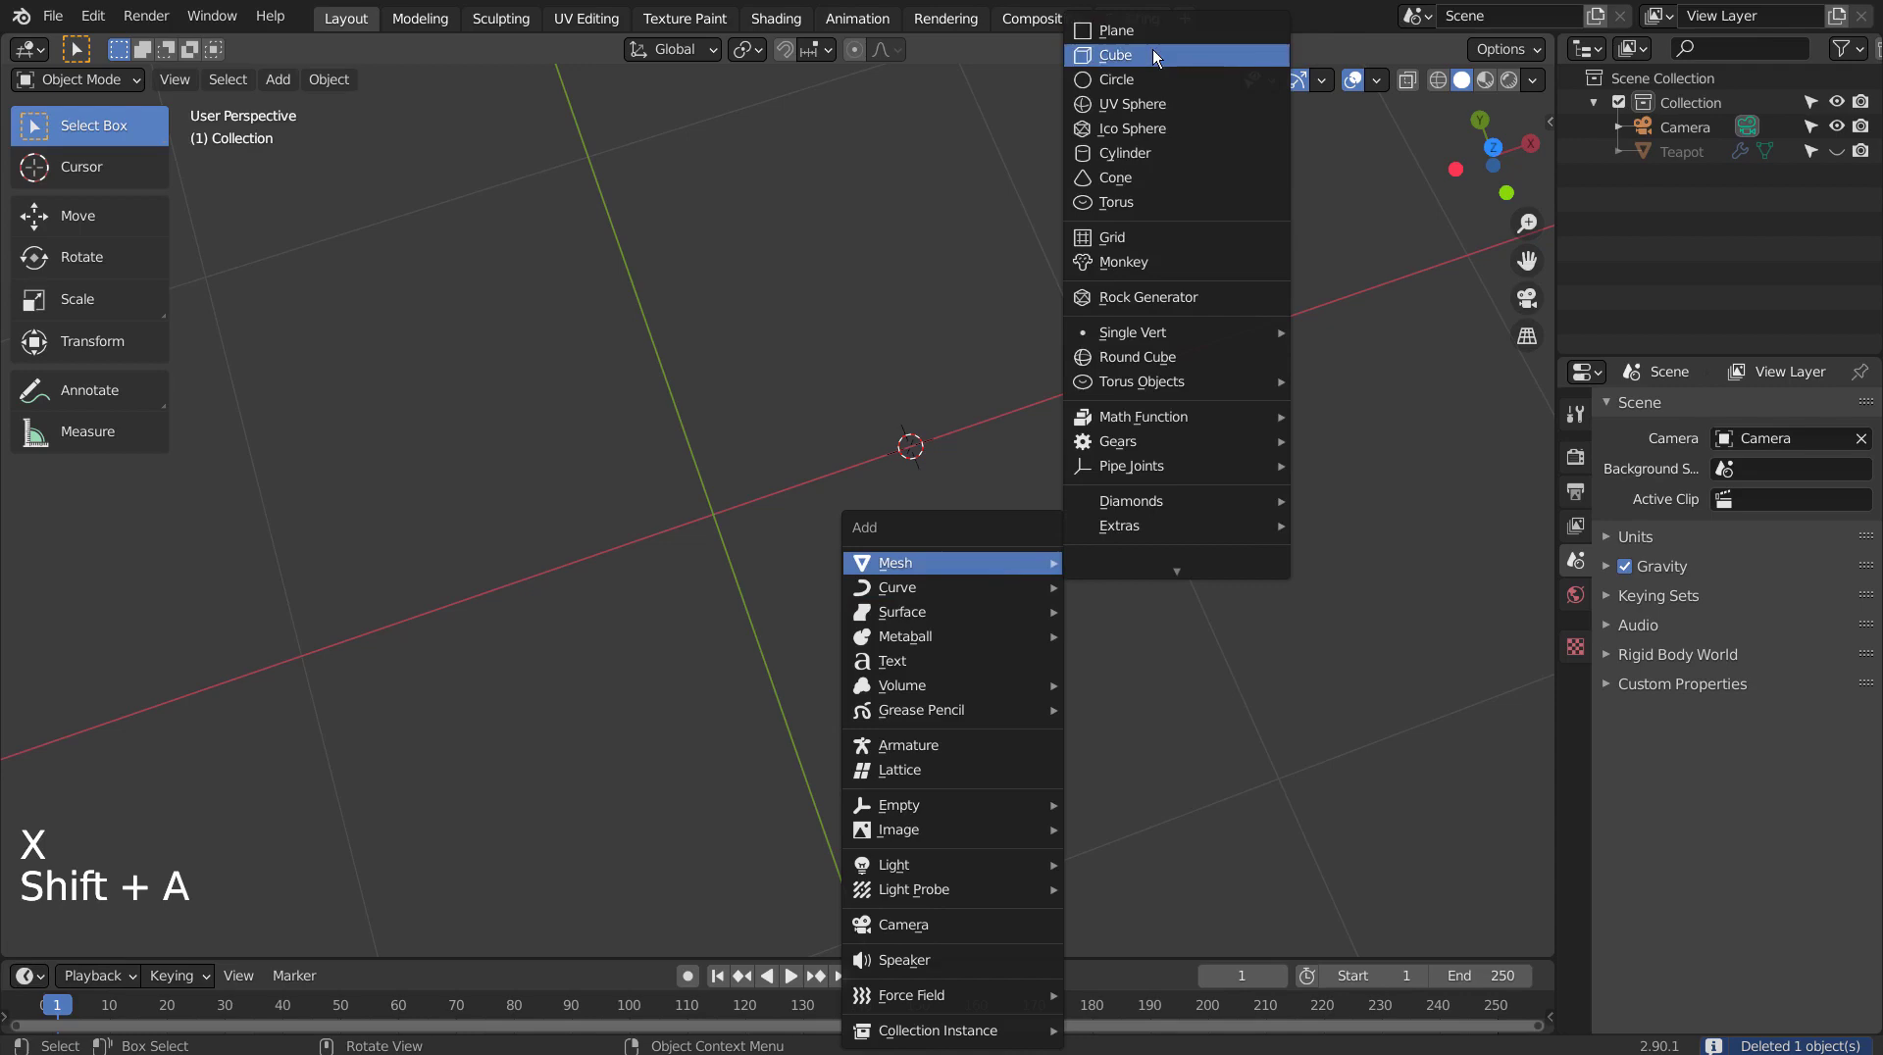
View the new cube from straight above in see-through wireframe.
key(KP_1)
key(KP_7)
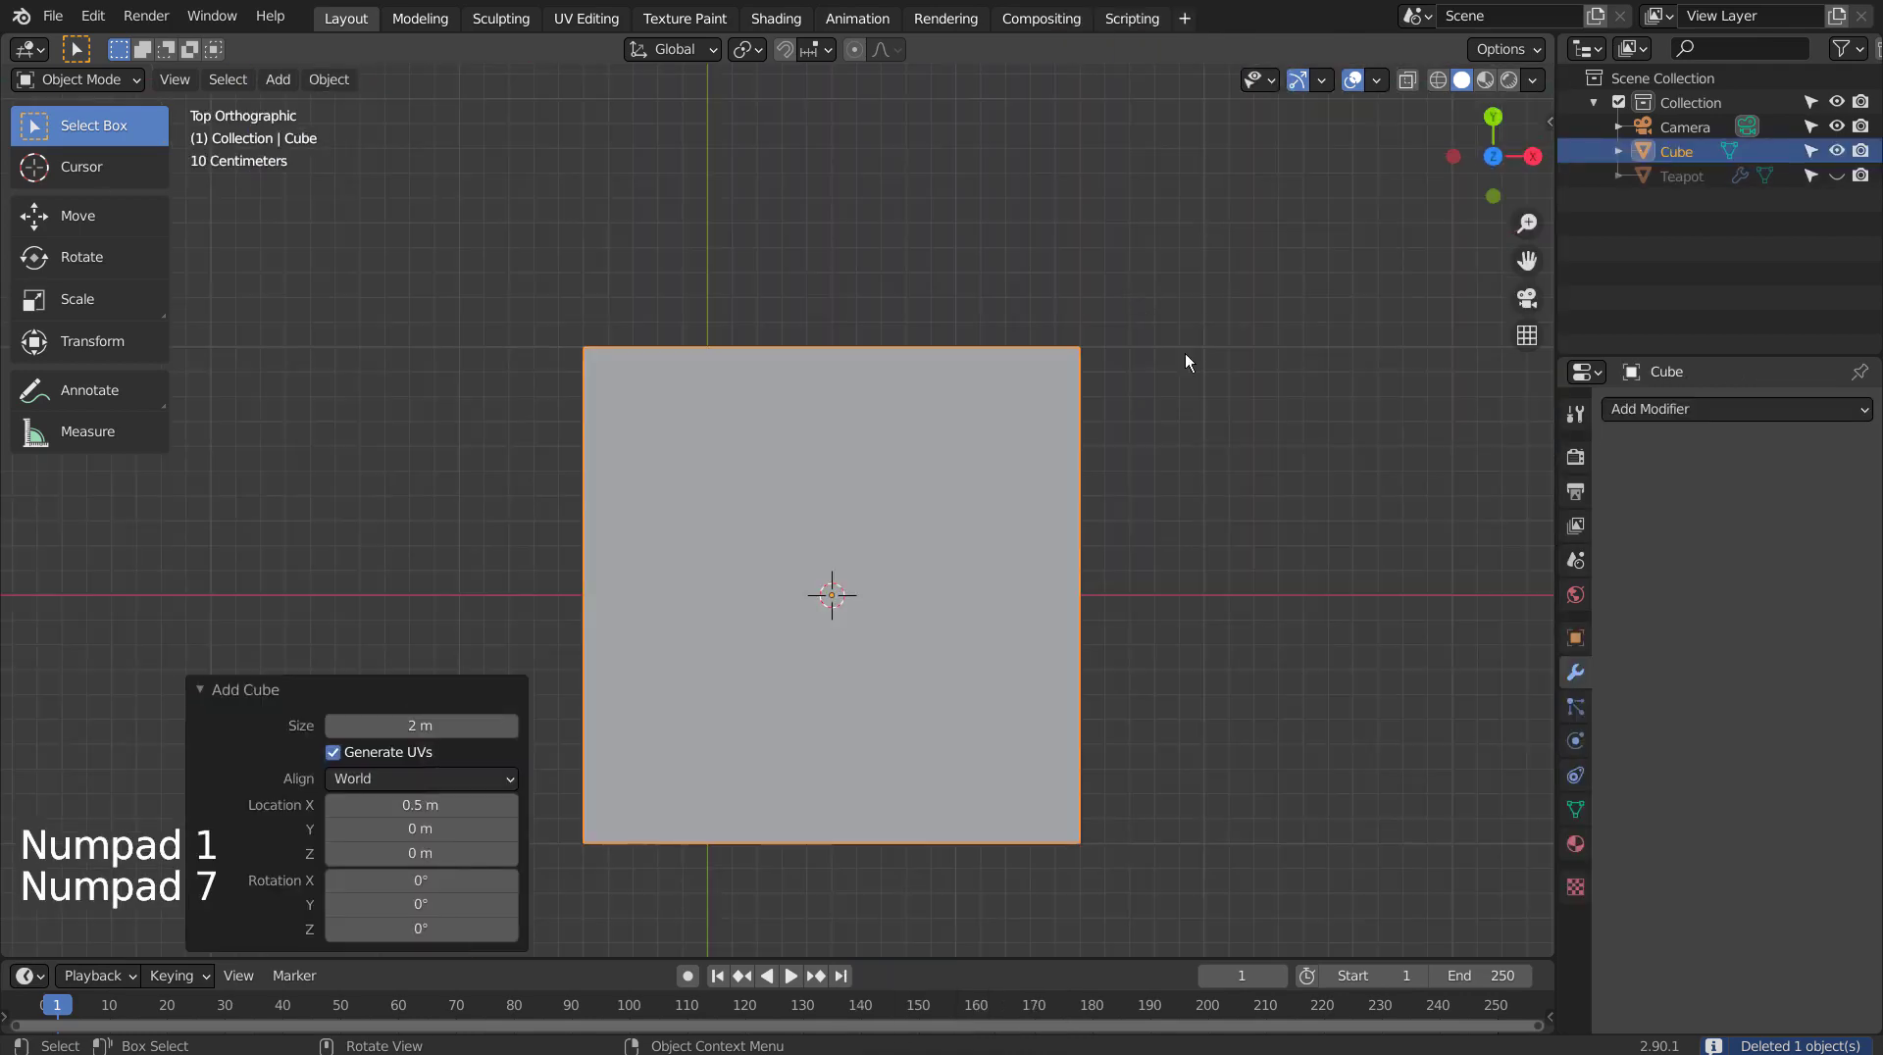
key(shift+z)
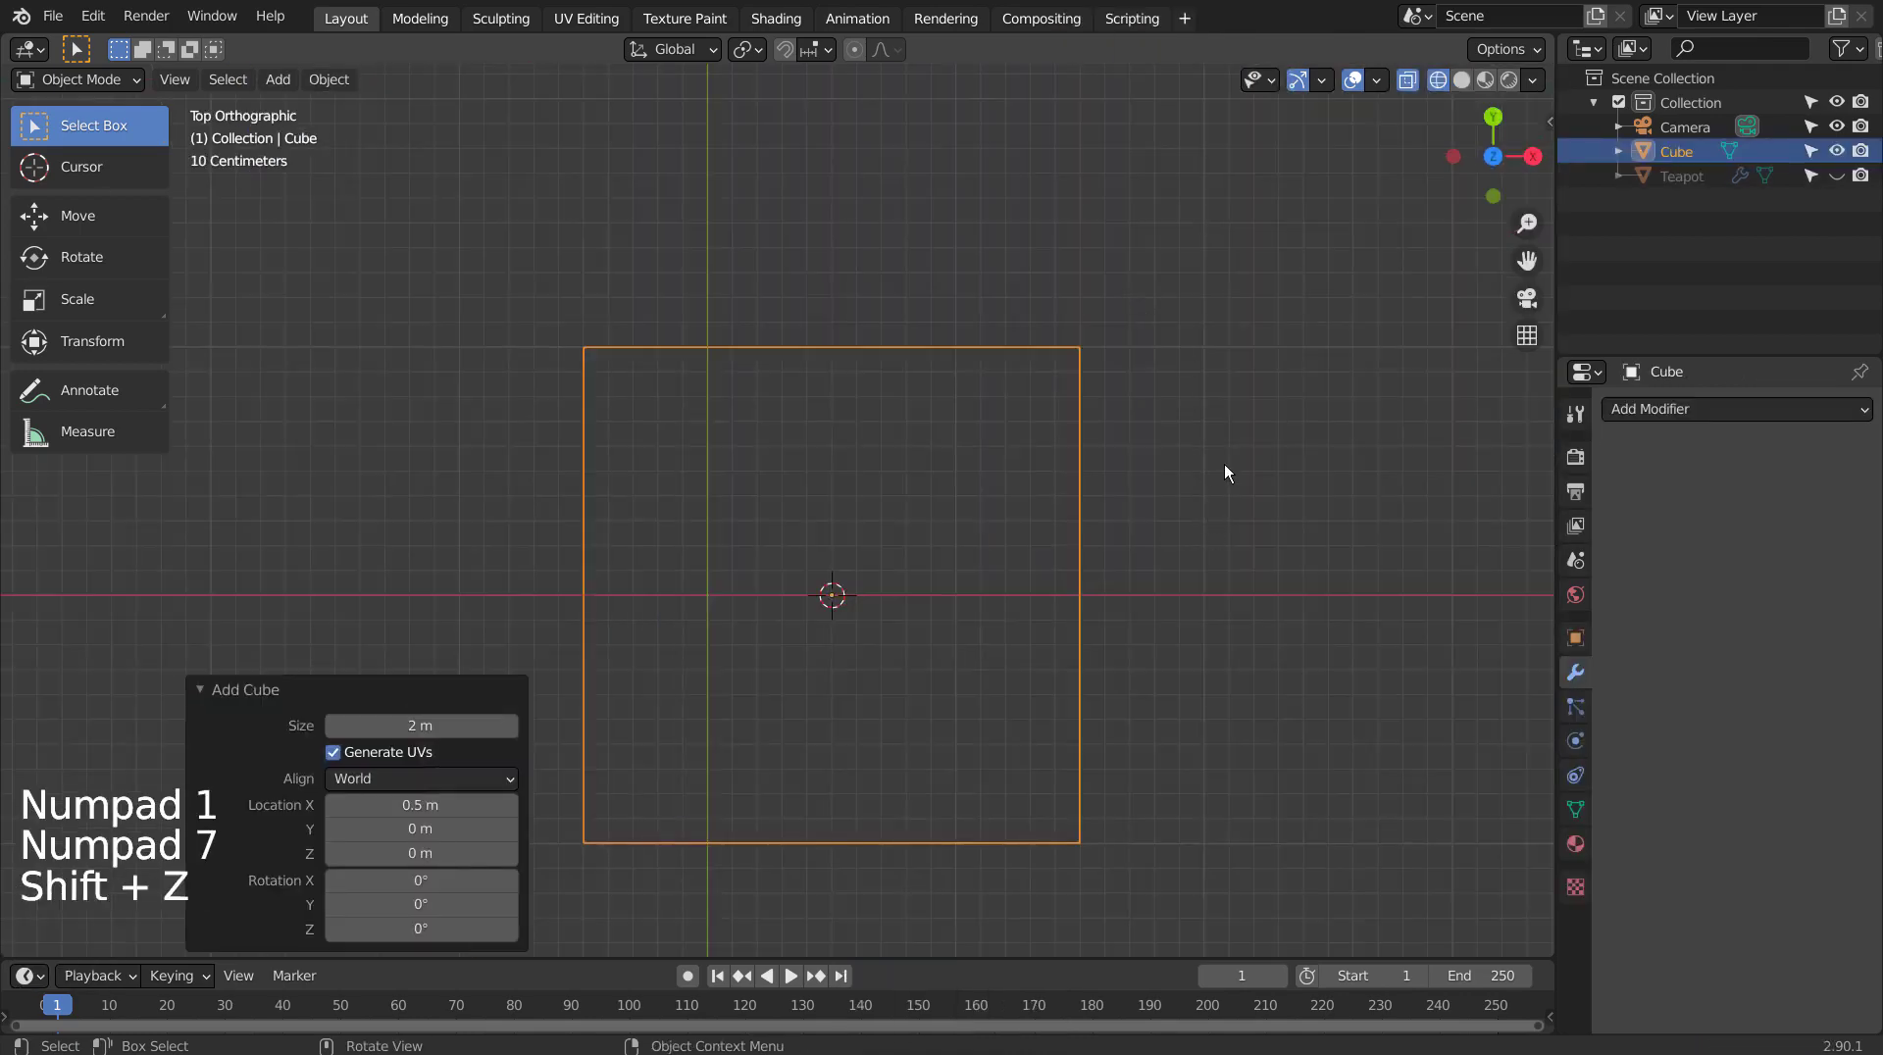
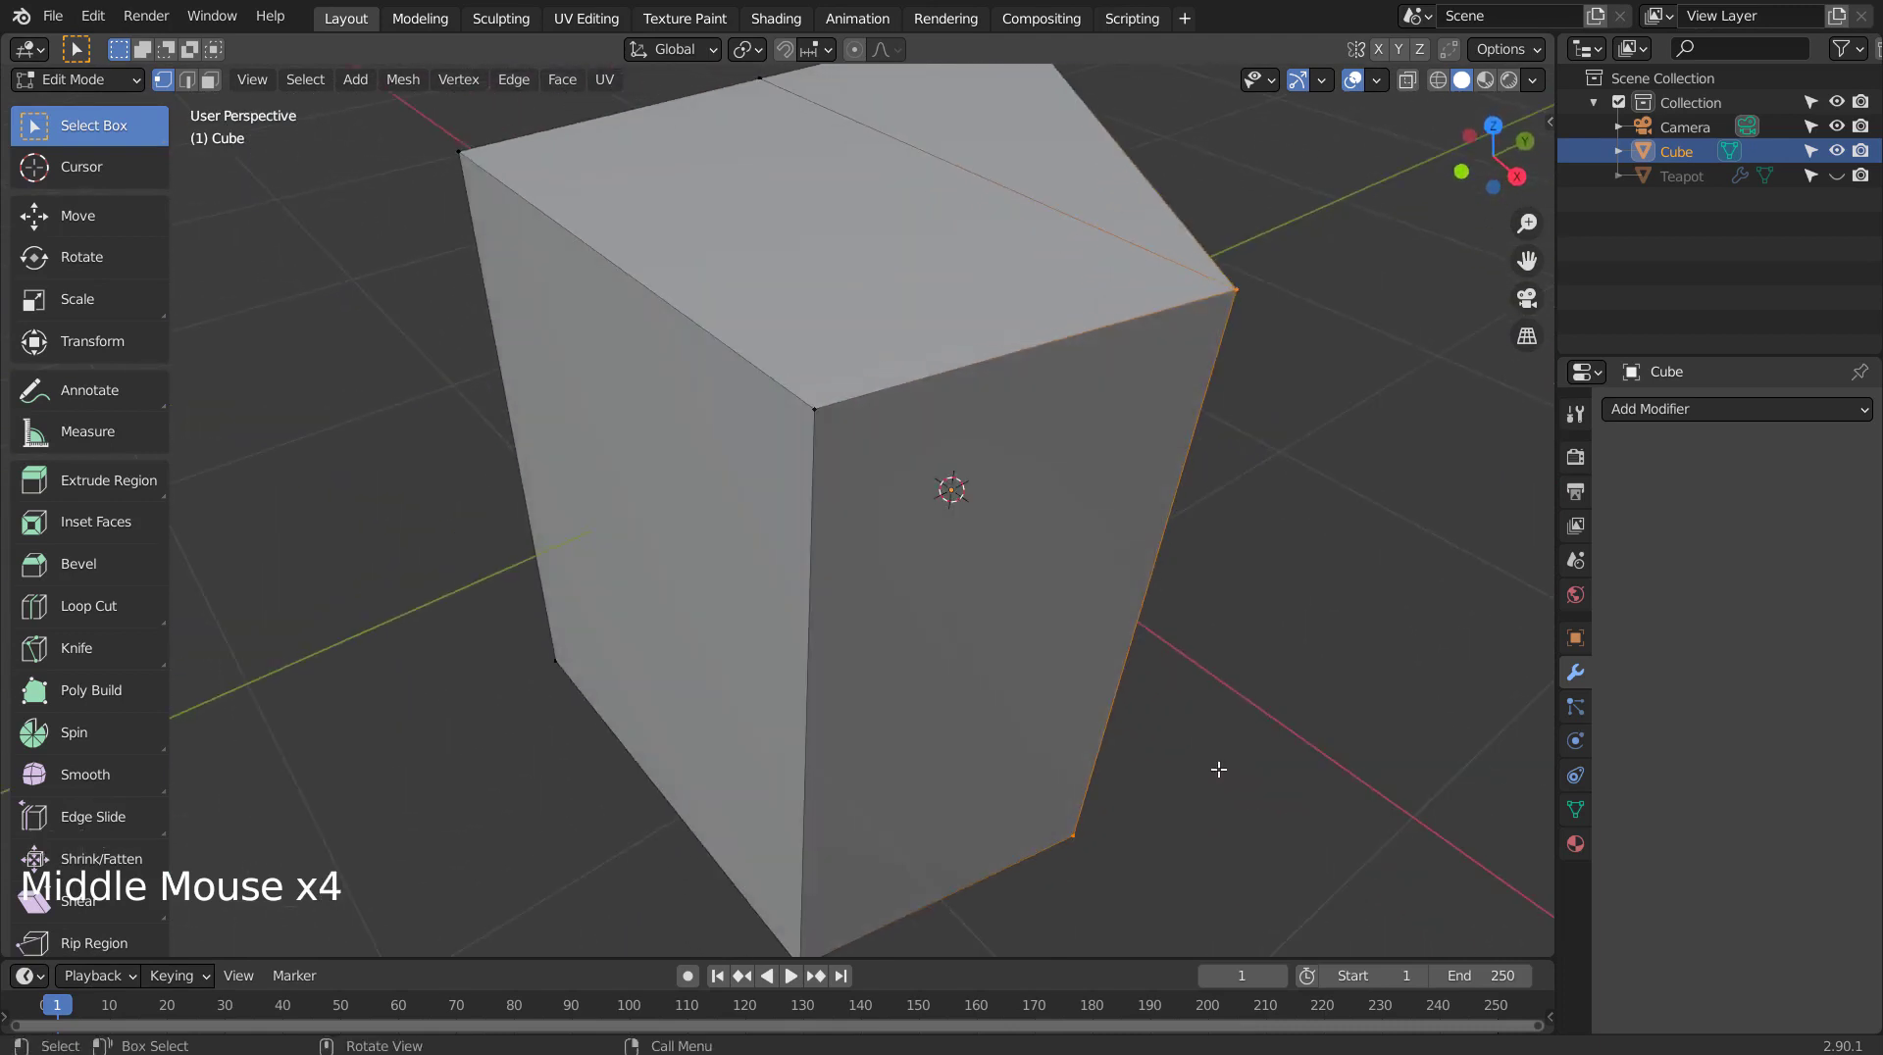
View the block from above in see-through wireframe with its transform values shown in the sidebar.
key(KP_7)
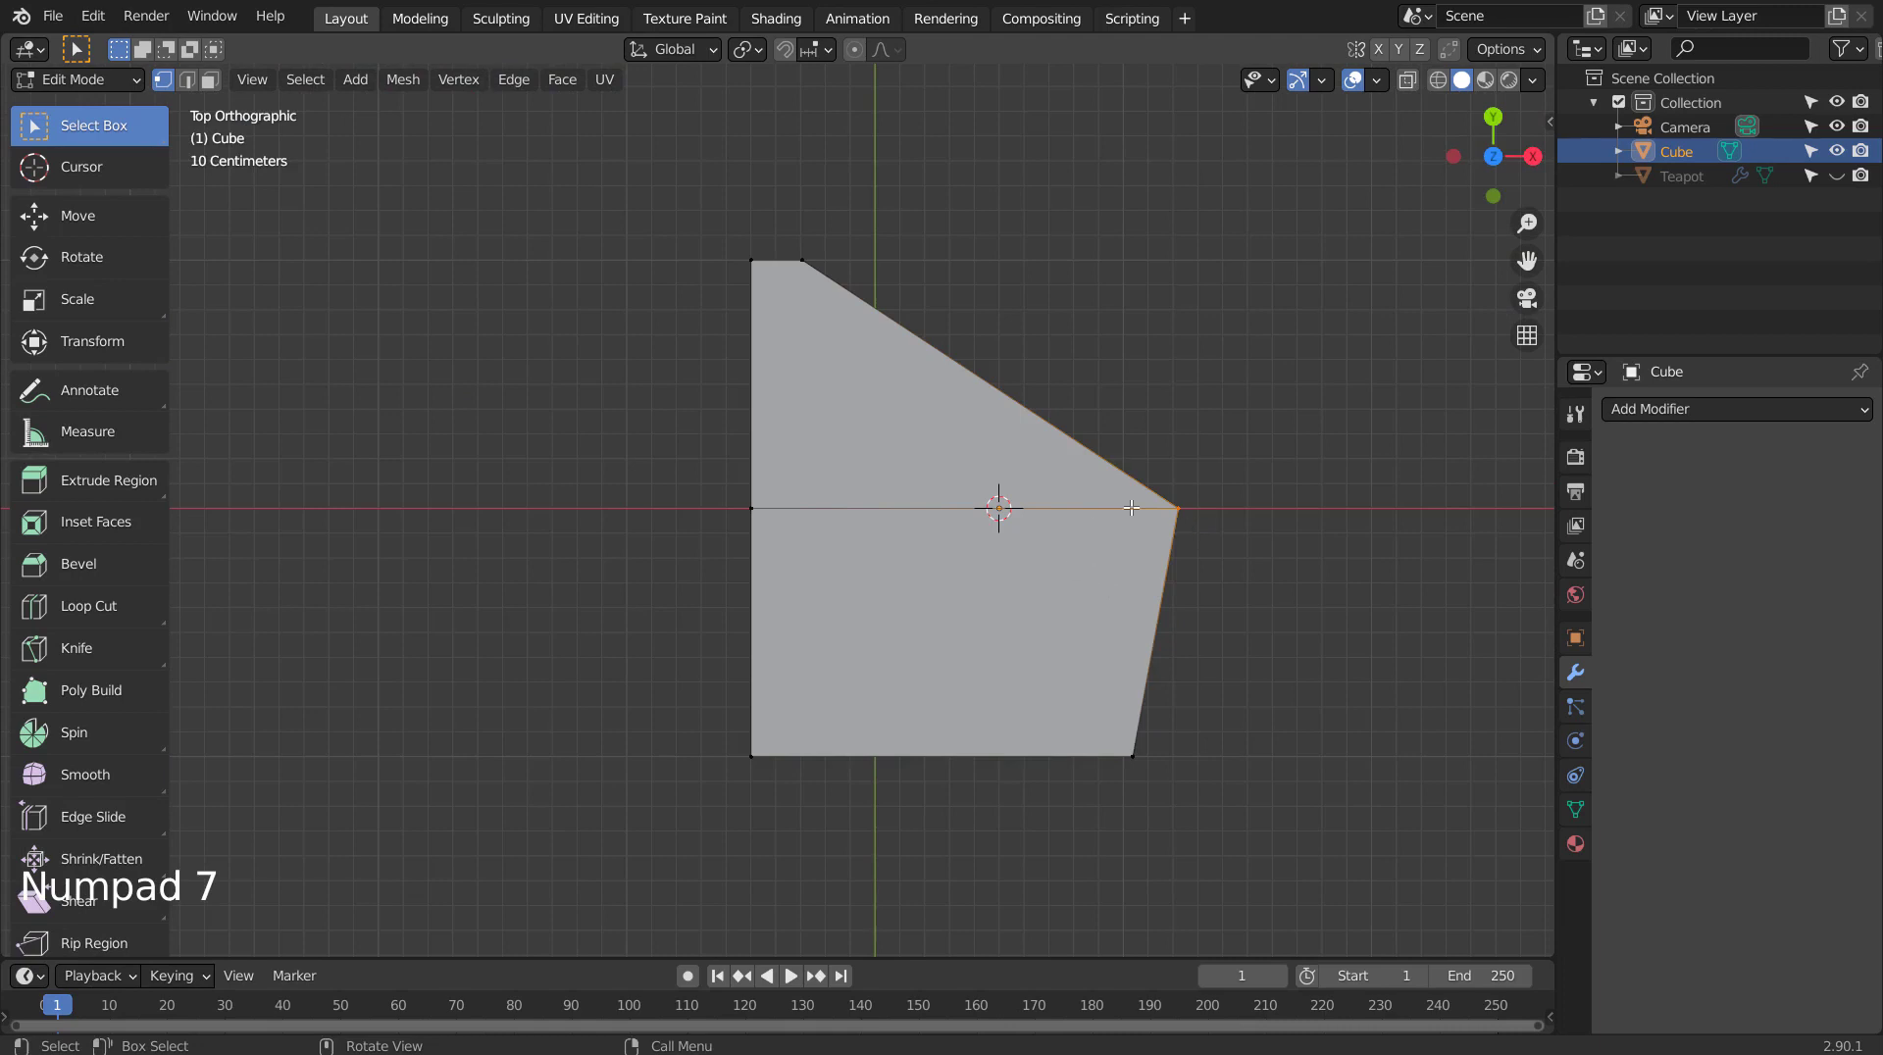
key(n)
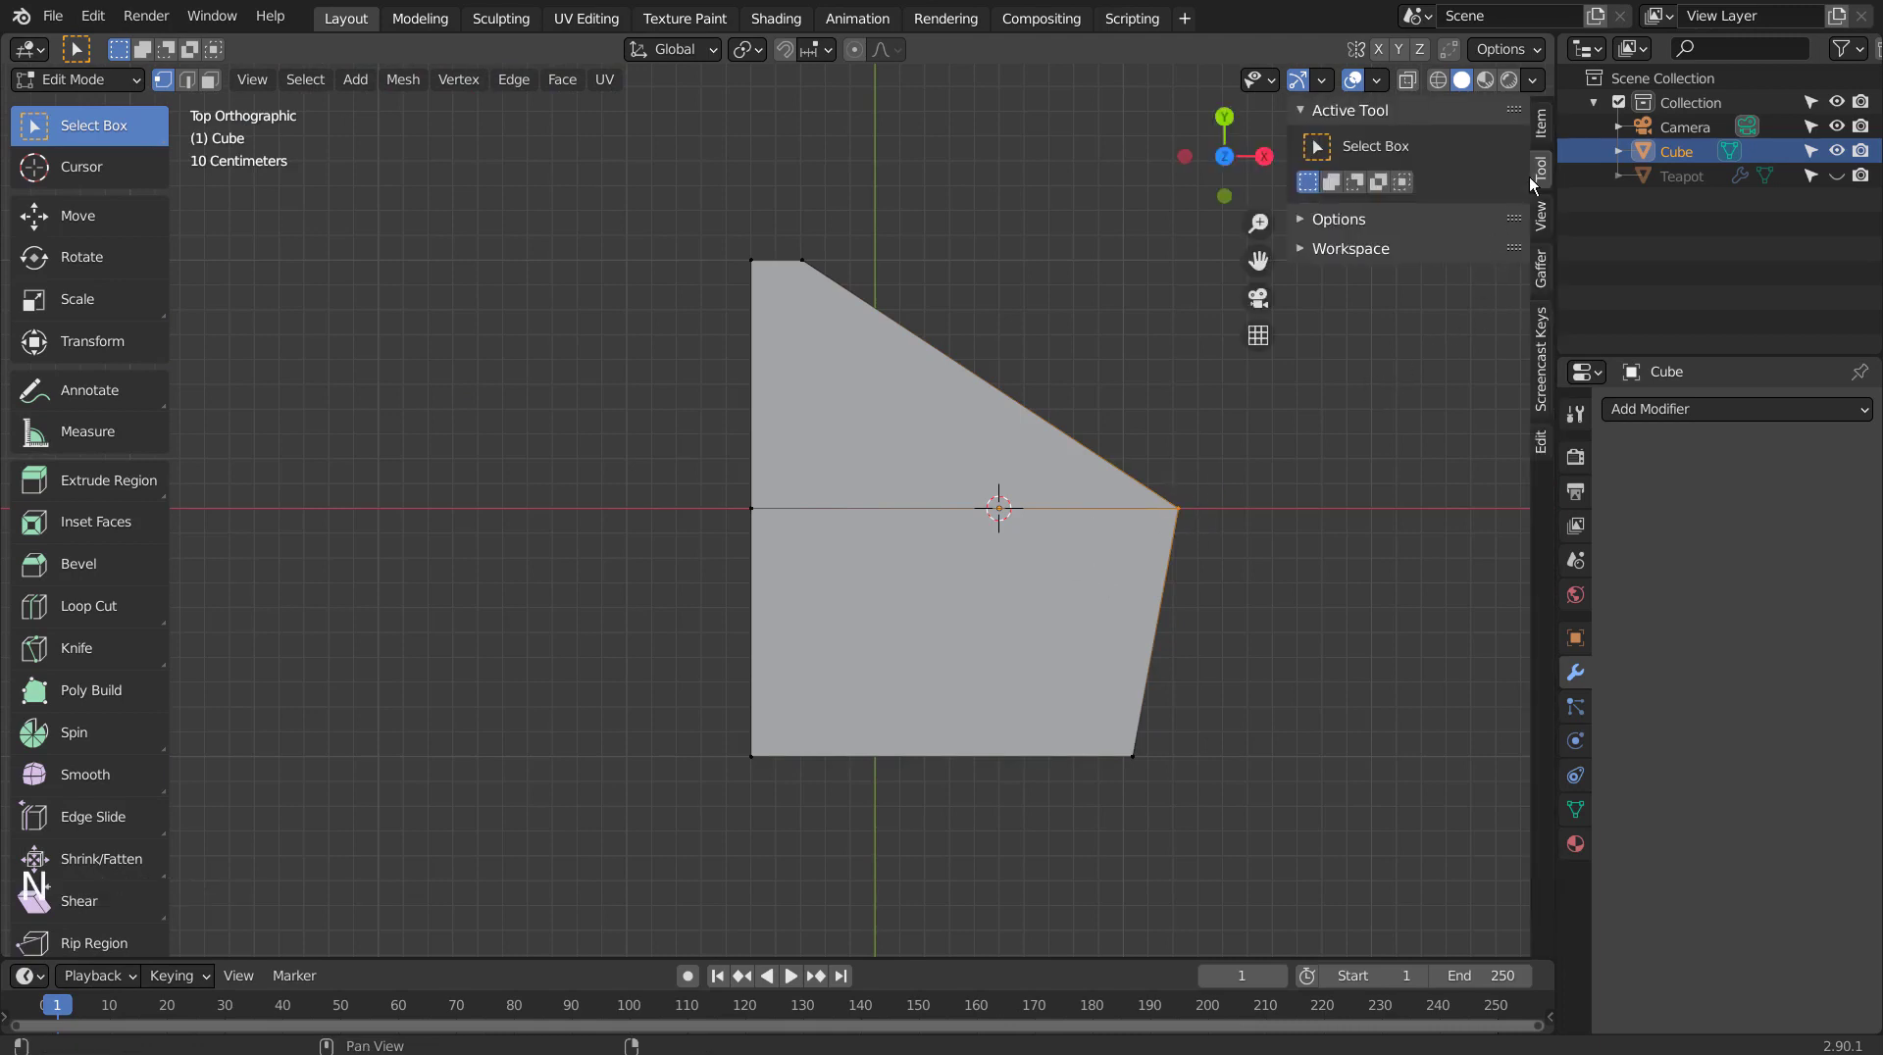
click(1548, 141)
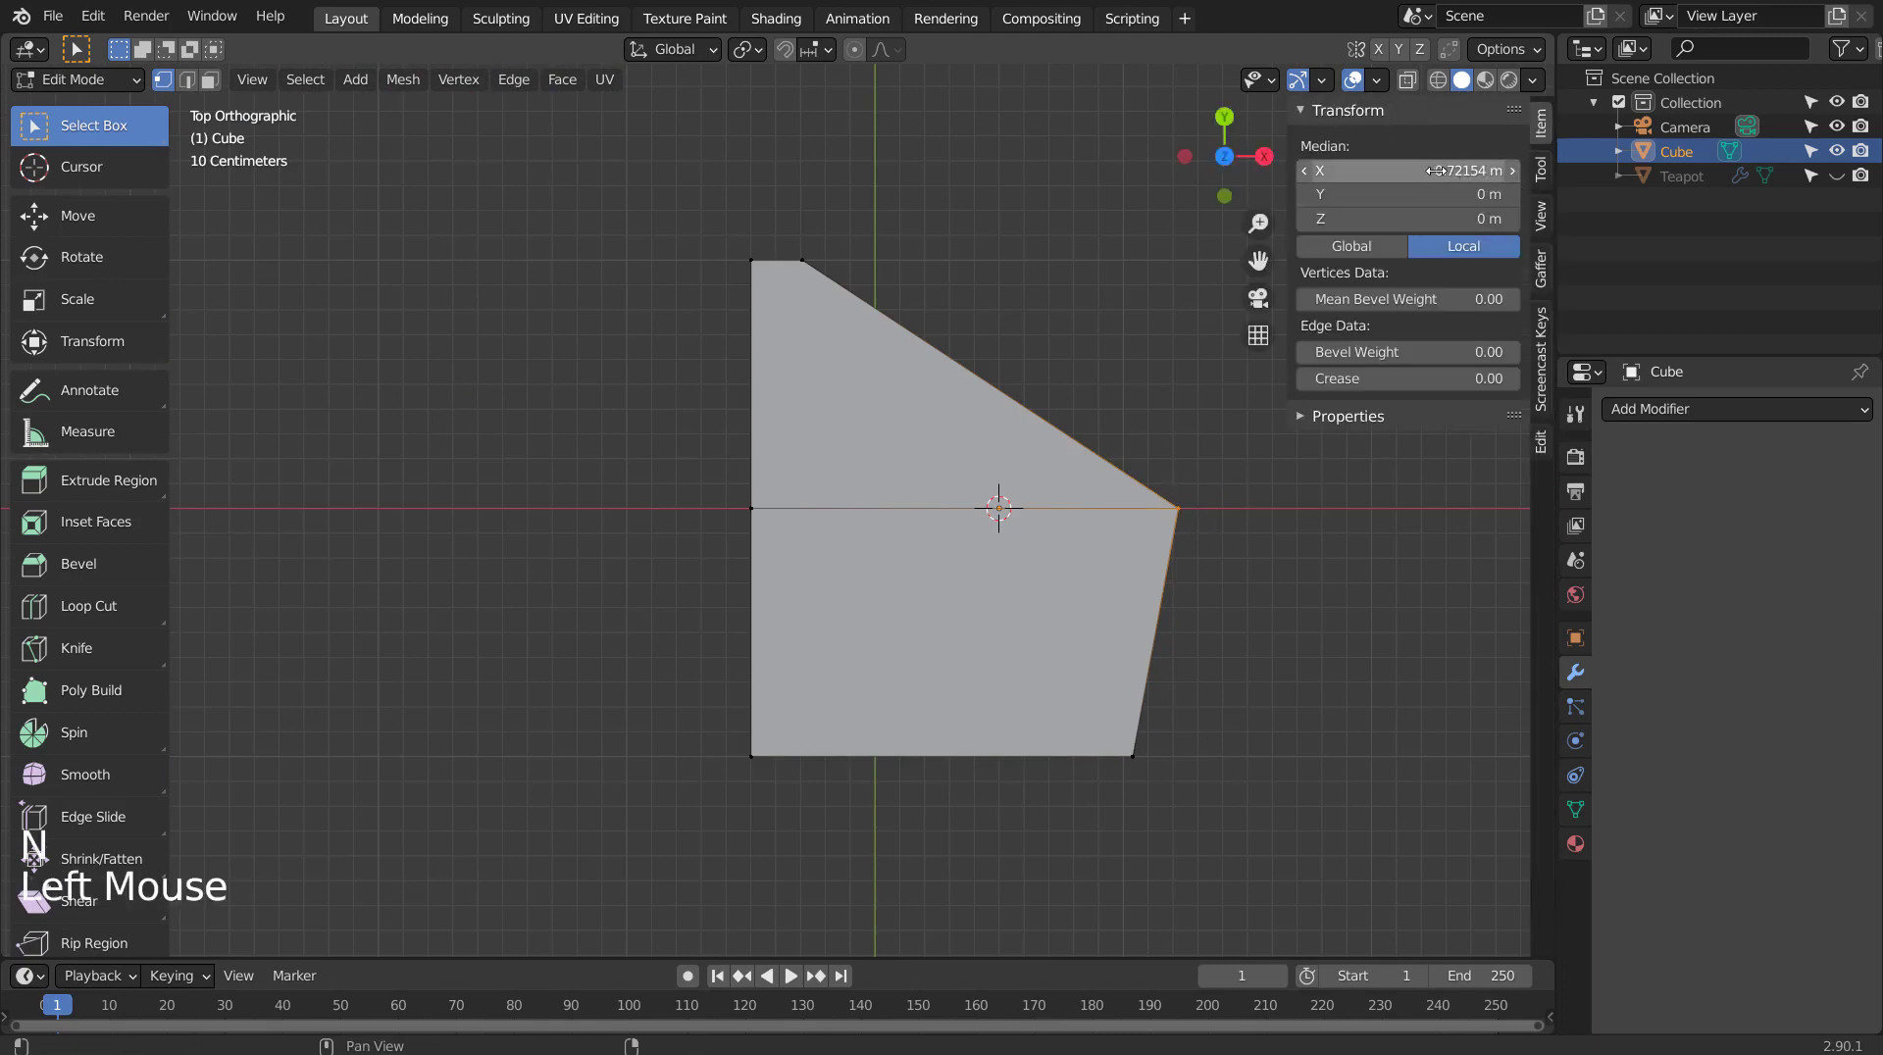
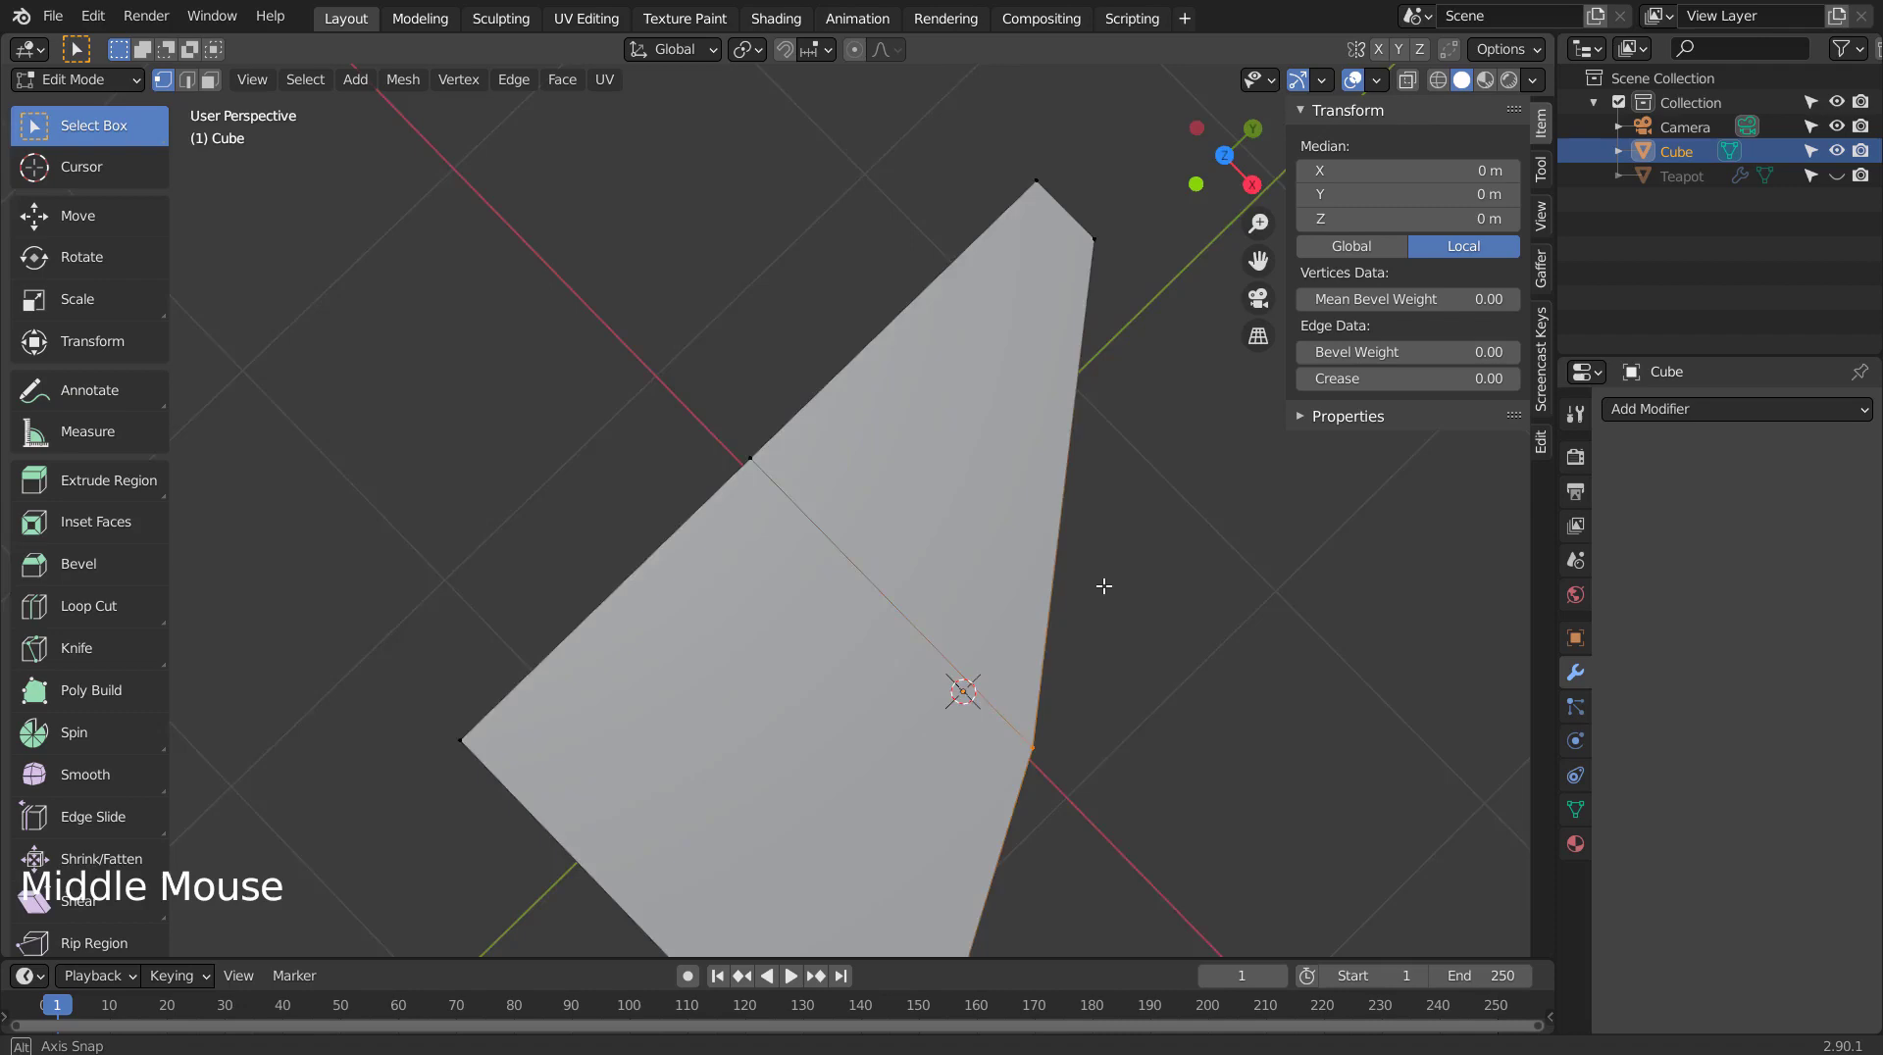
key(KP_1)
key(KP_7)
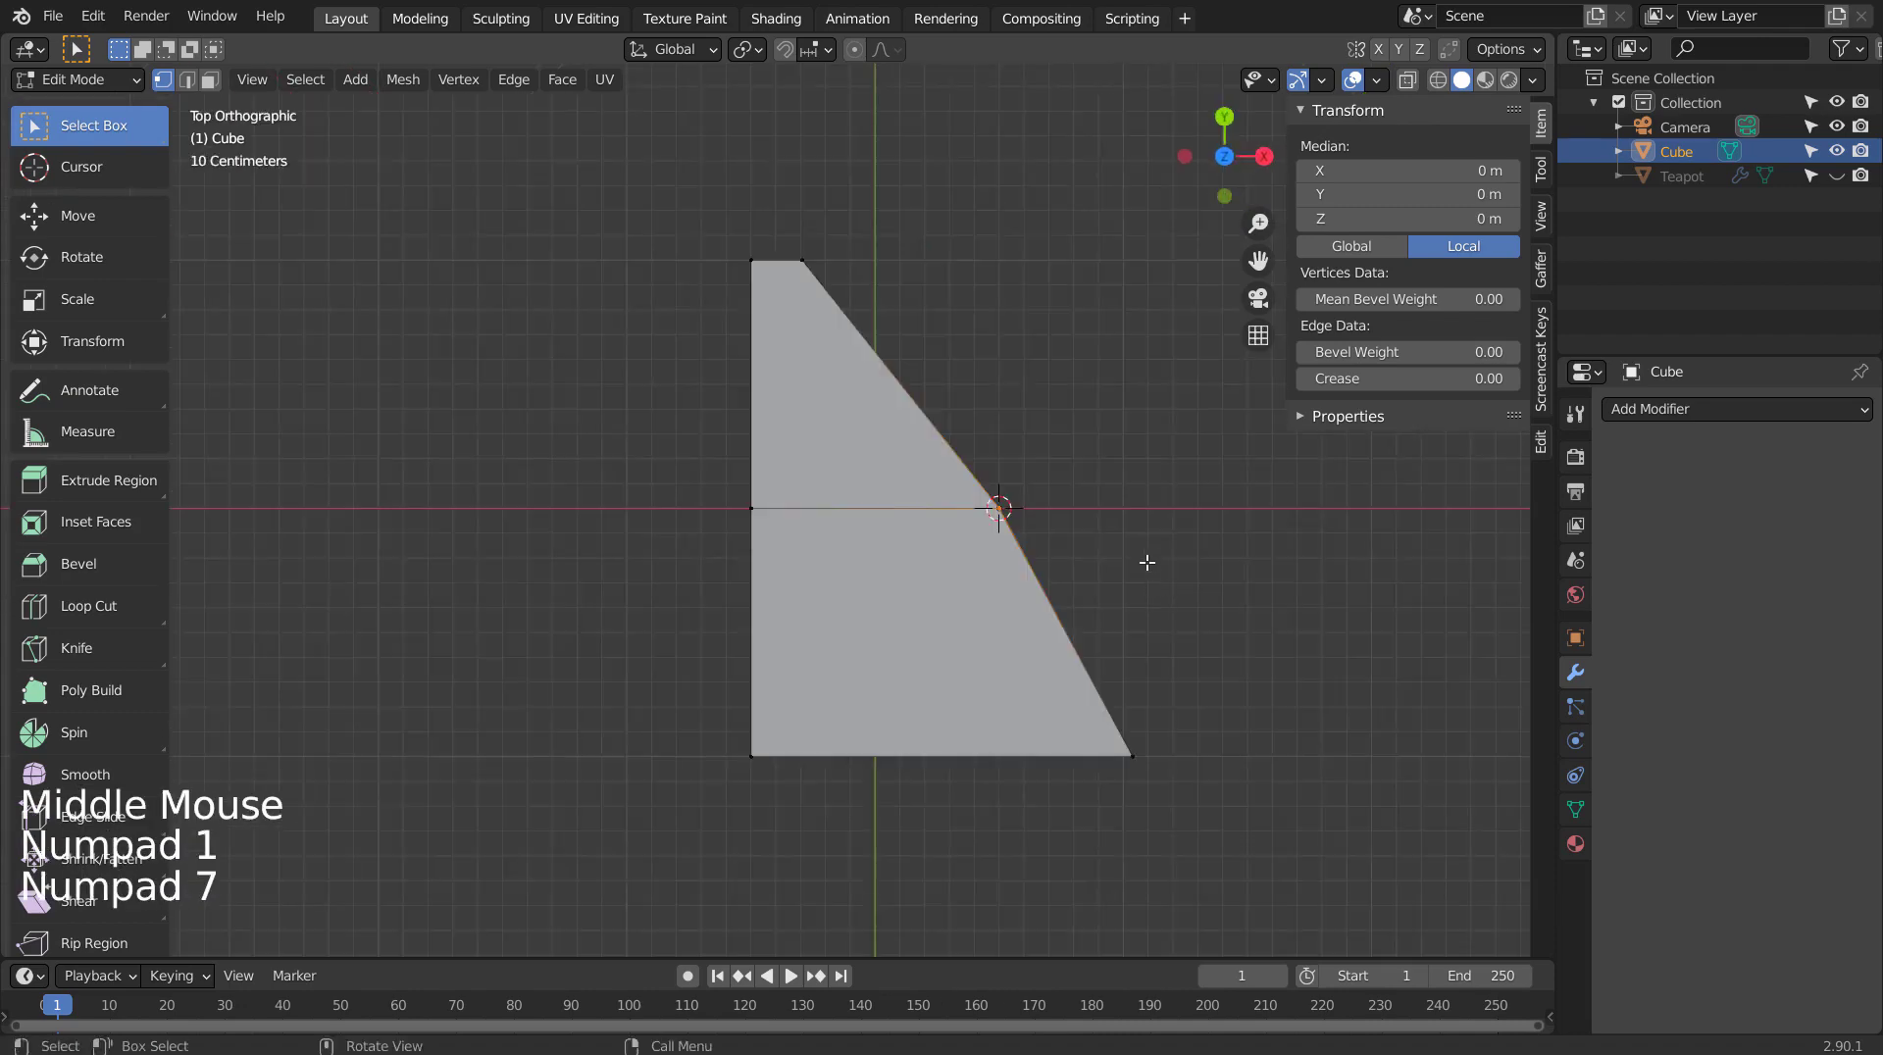
key(1)
key(z)
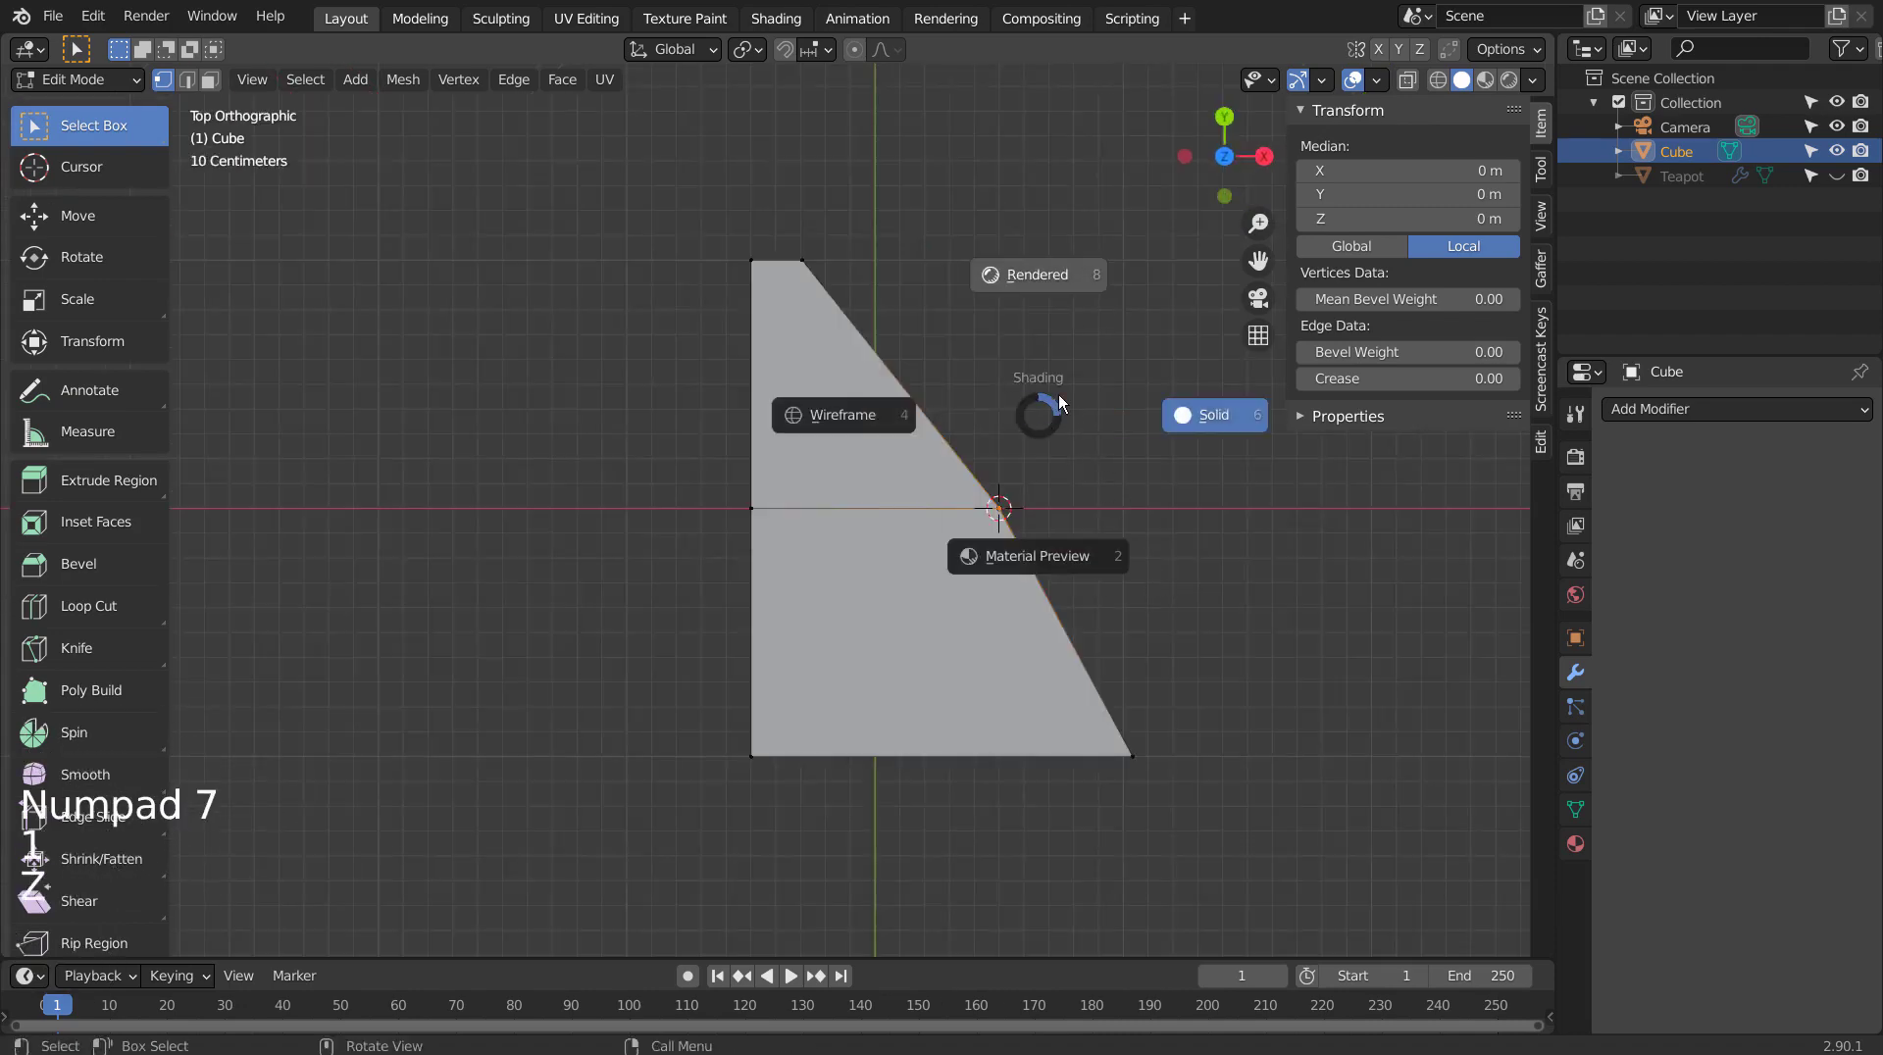
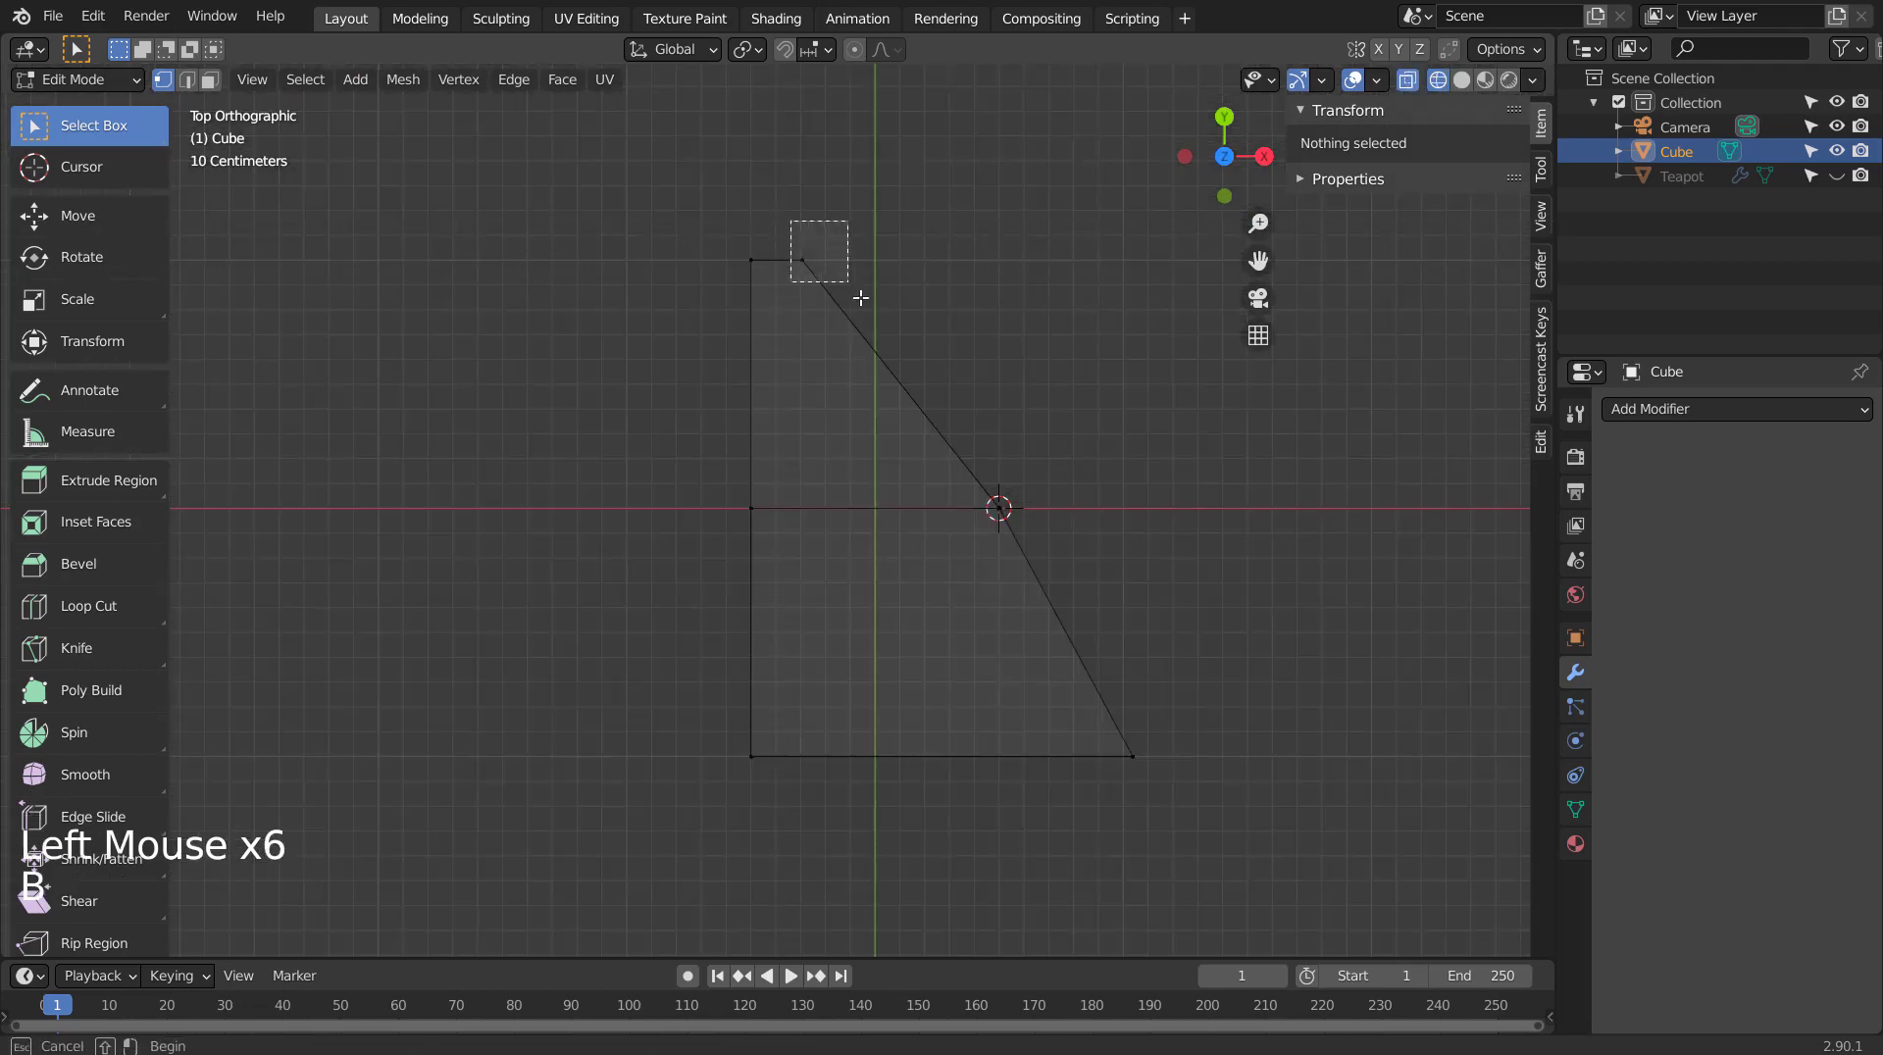
Box-select the slanted edge path, snap the 3D cursor to it and return to Object Mode.
key(b)
key(shift+s)
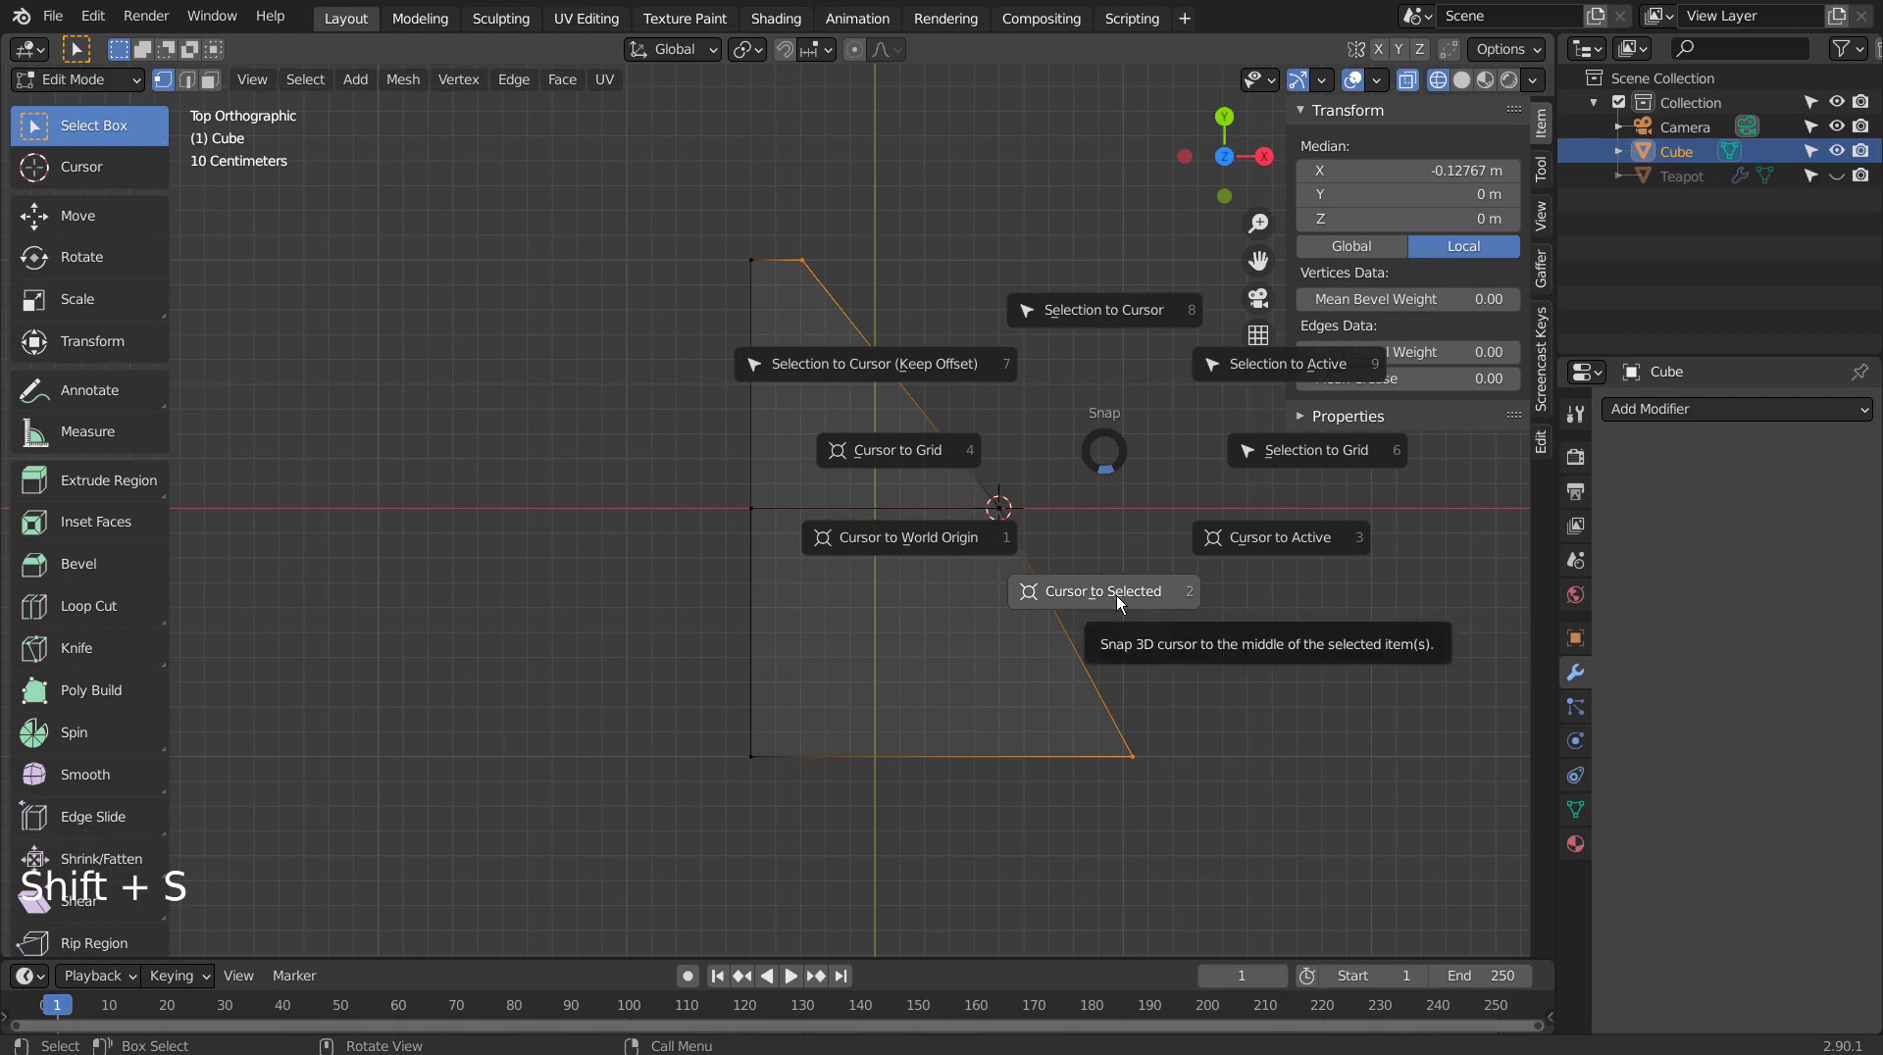
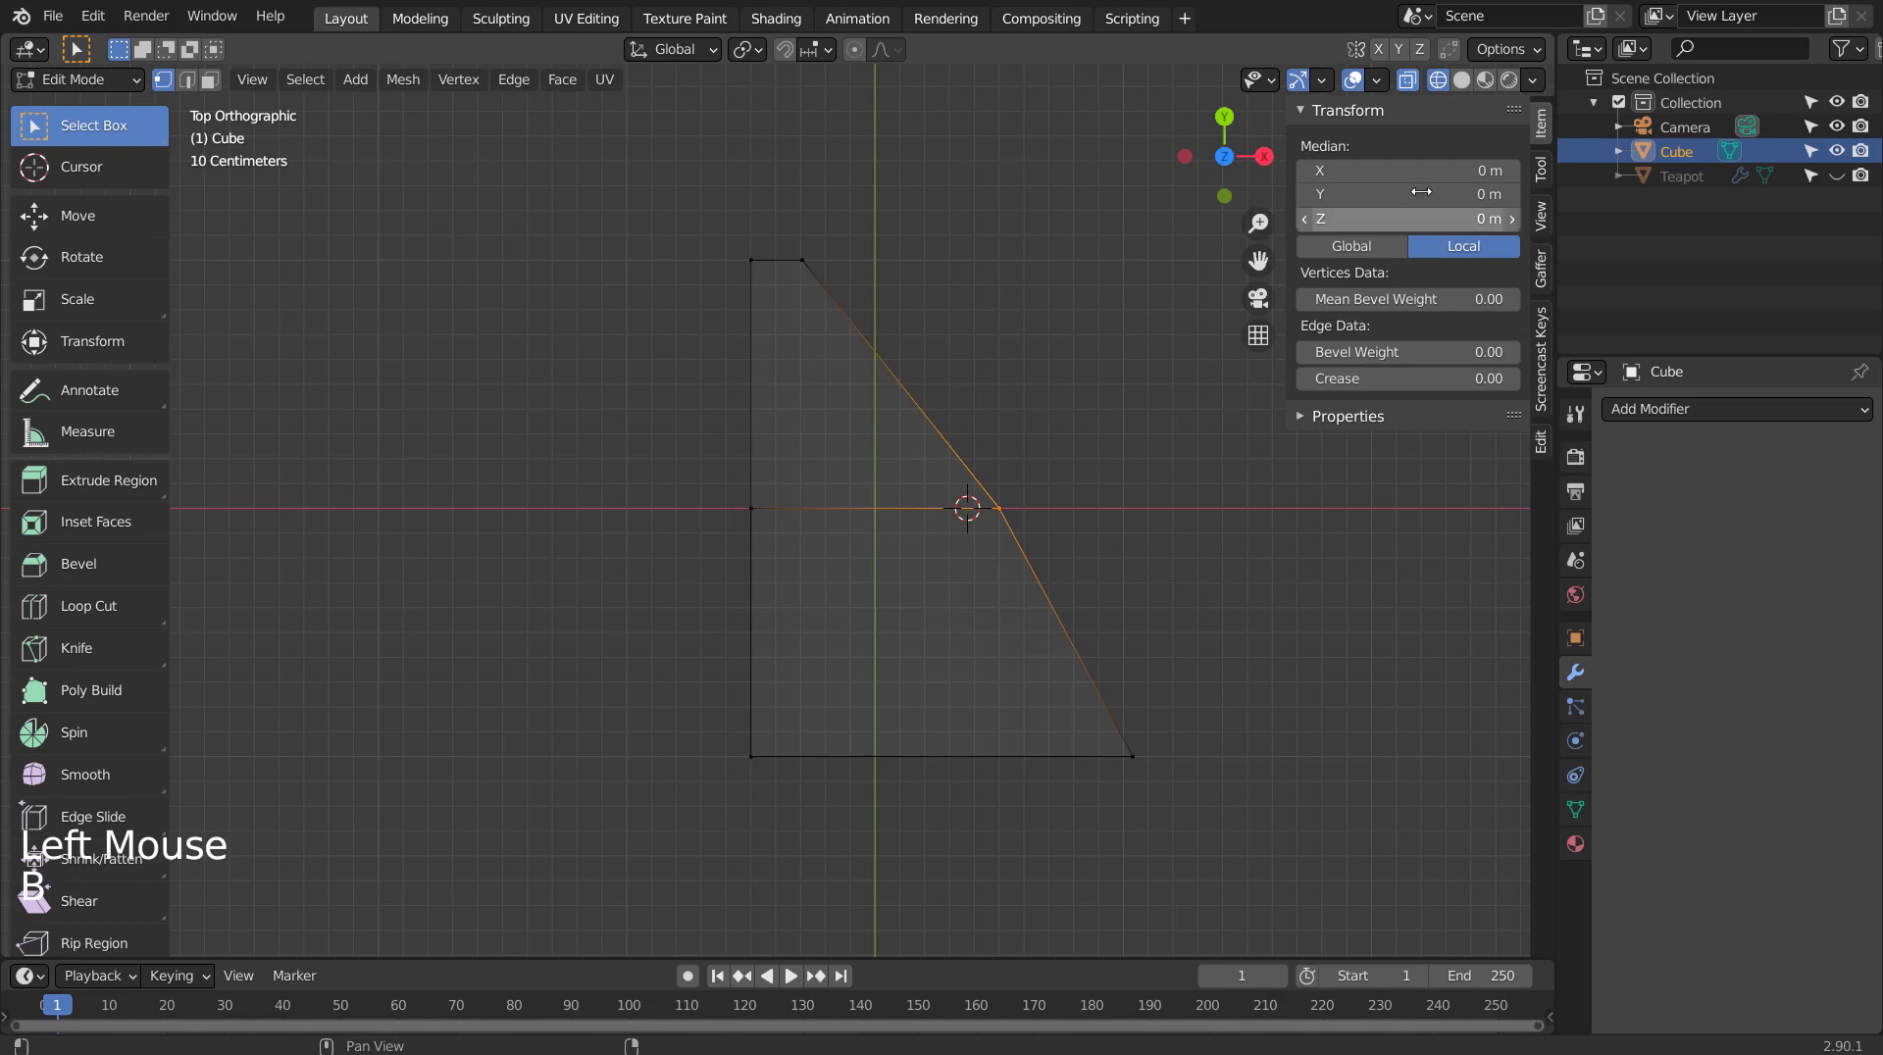
key(Tab)
key(ctrl+a)
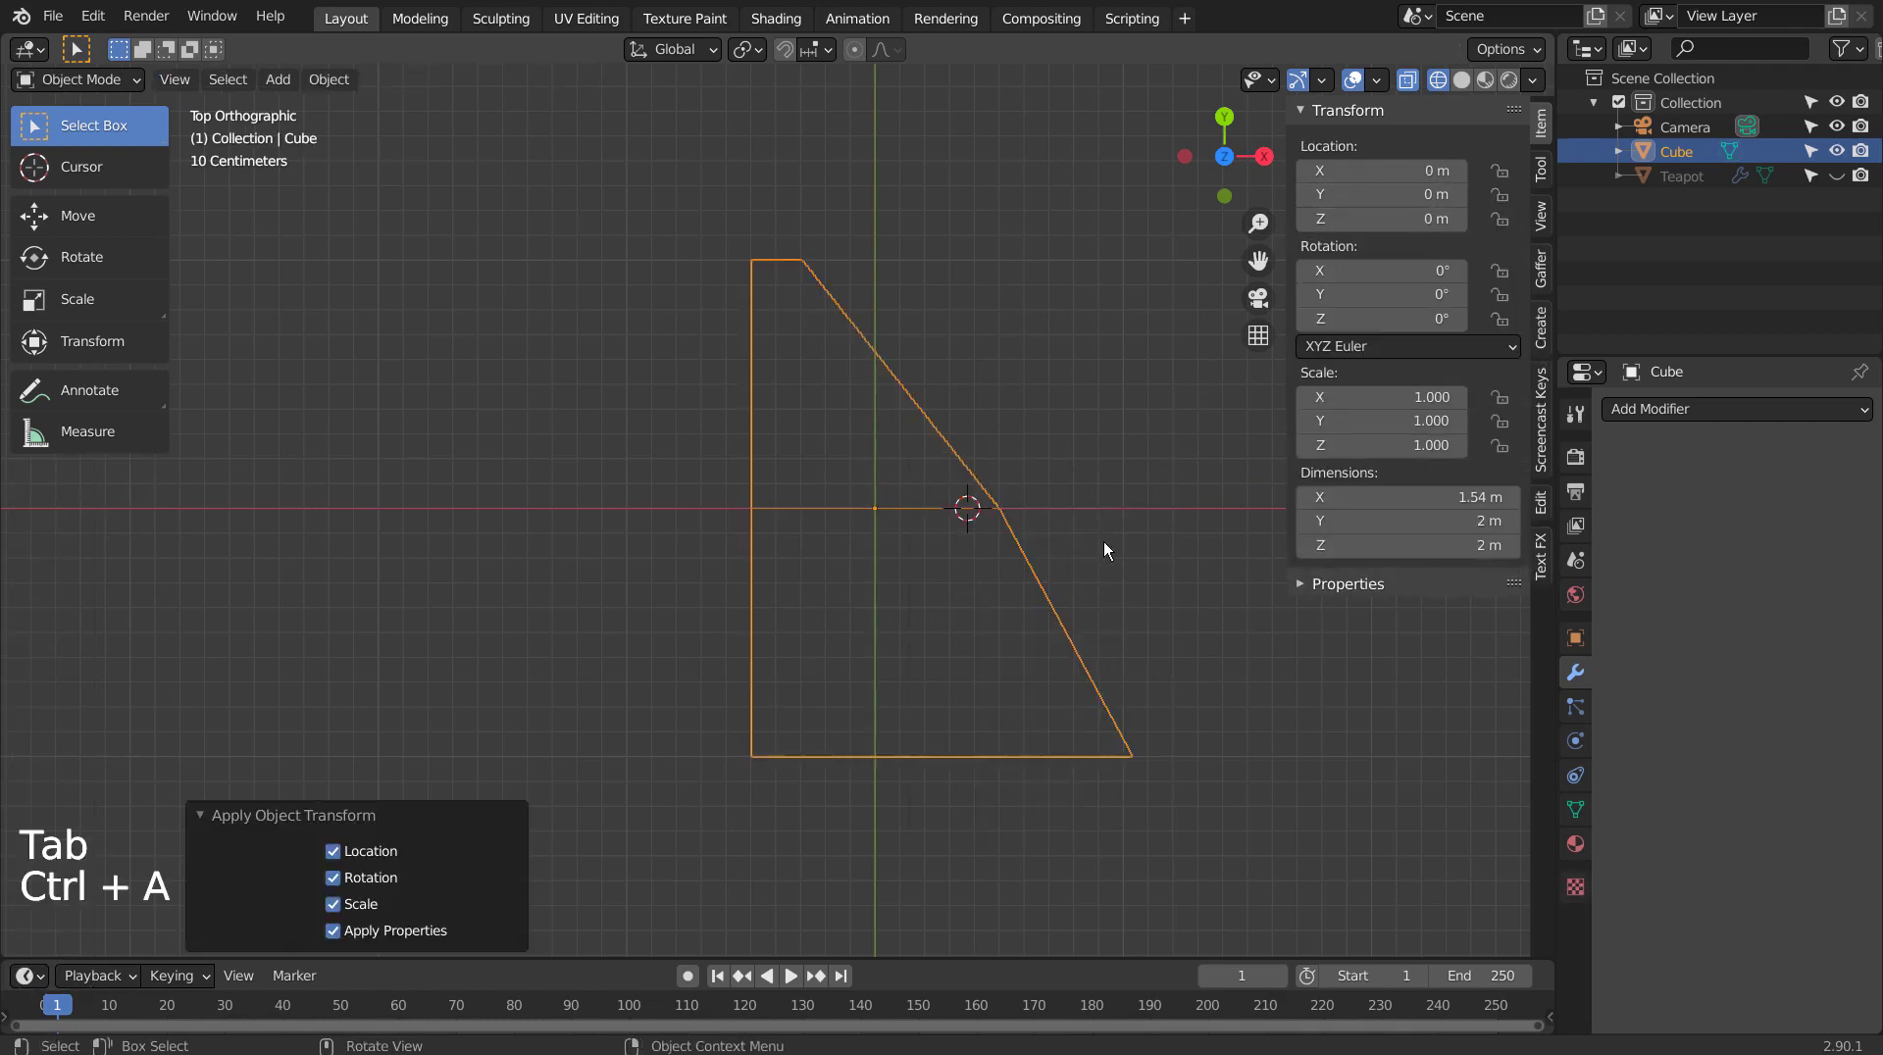
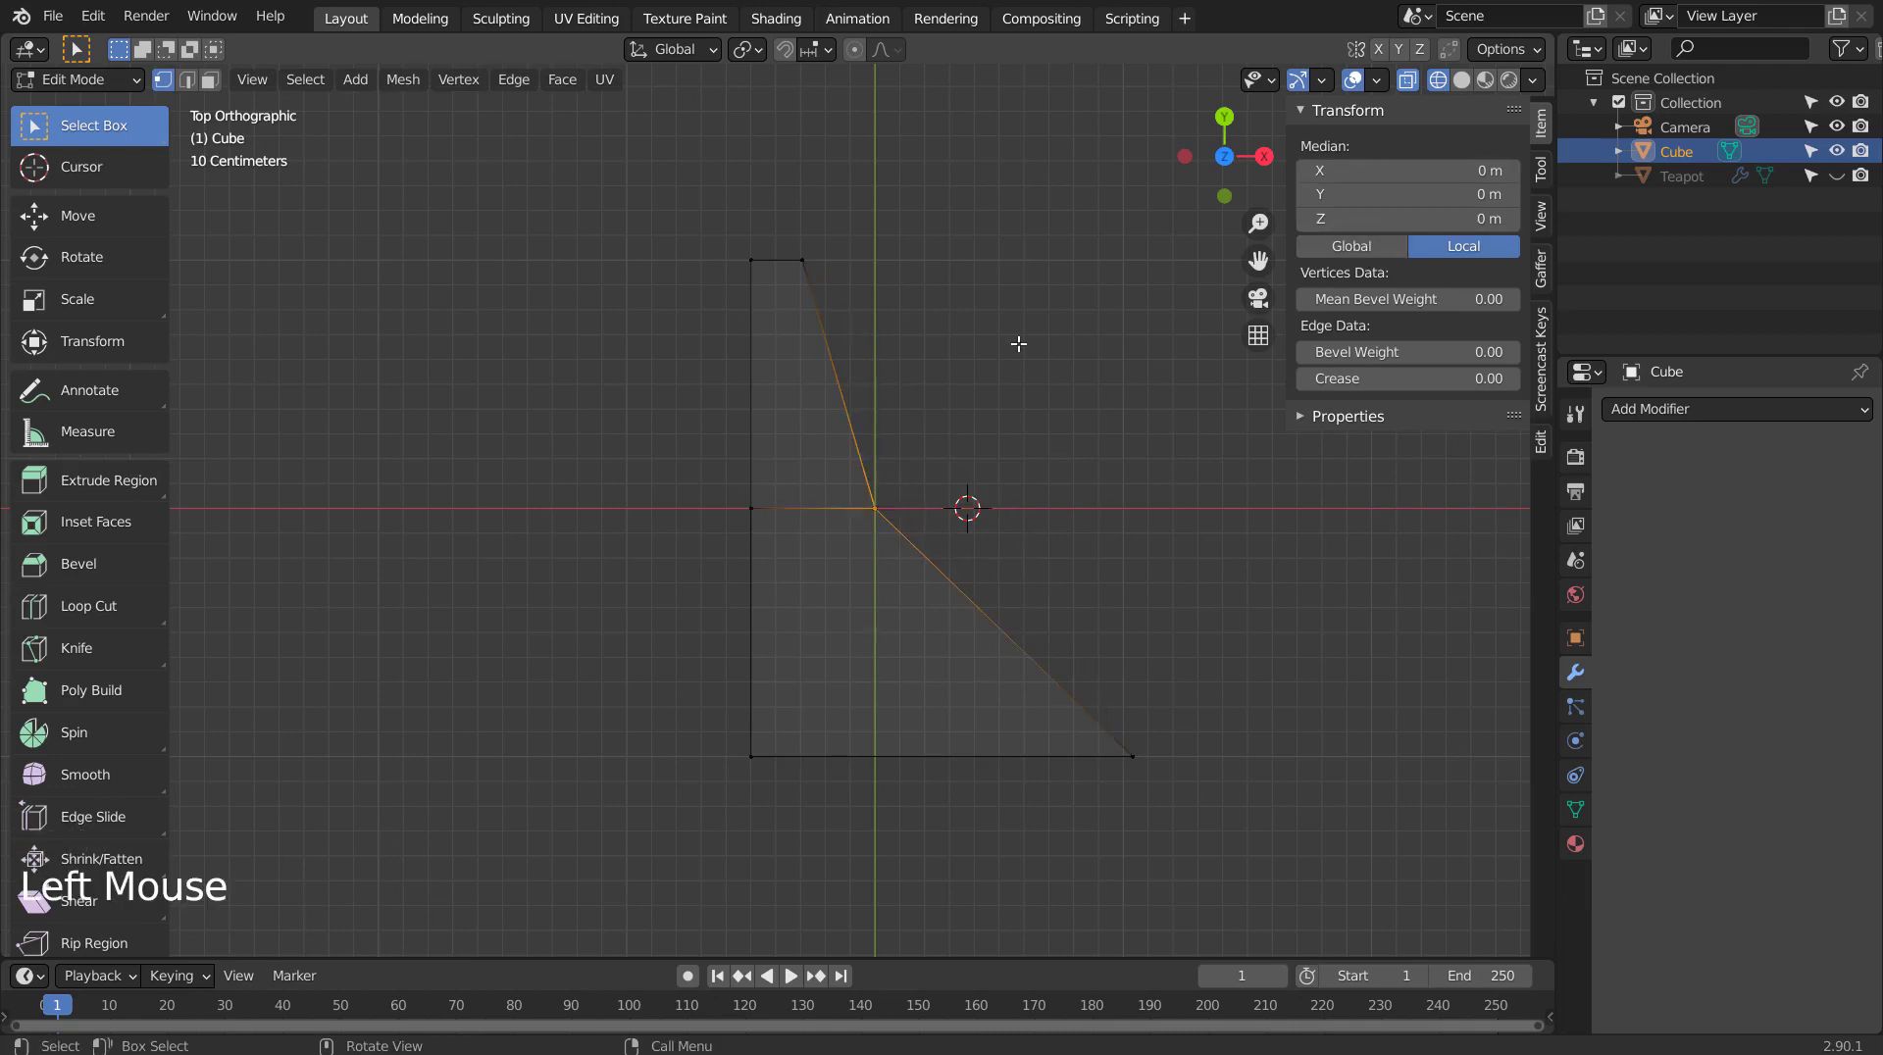
Undo the last vertex move, set the origin to geometry and delete the reshaped cube.
key(ctrl+z)
key(Tab)
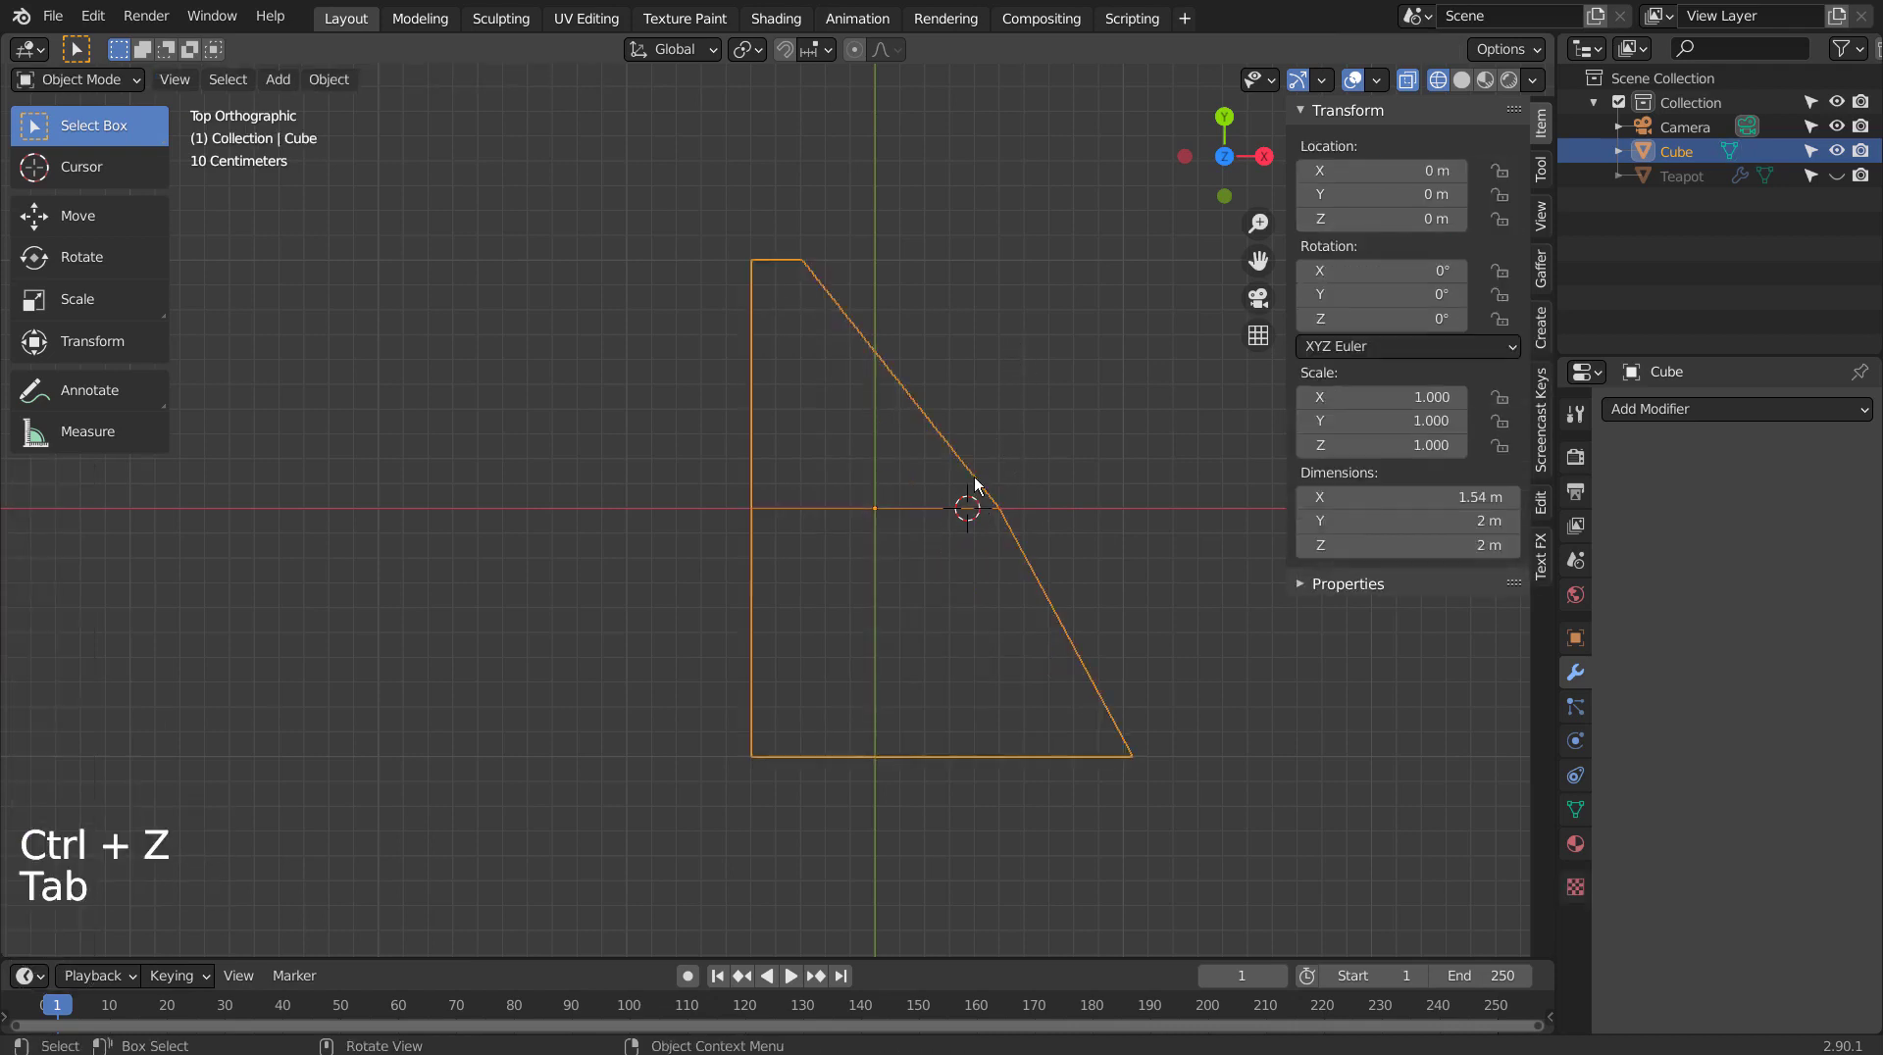
click(345, 89)
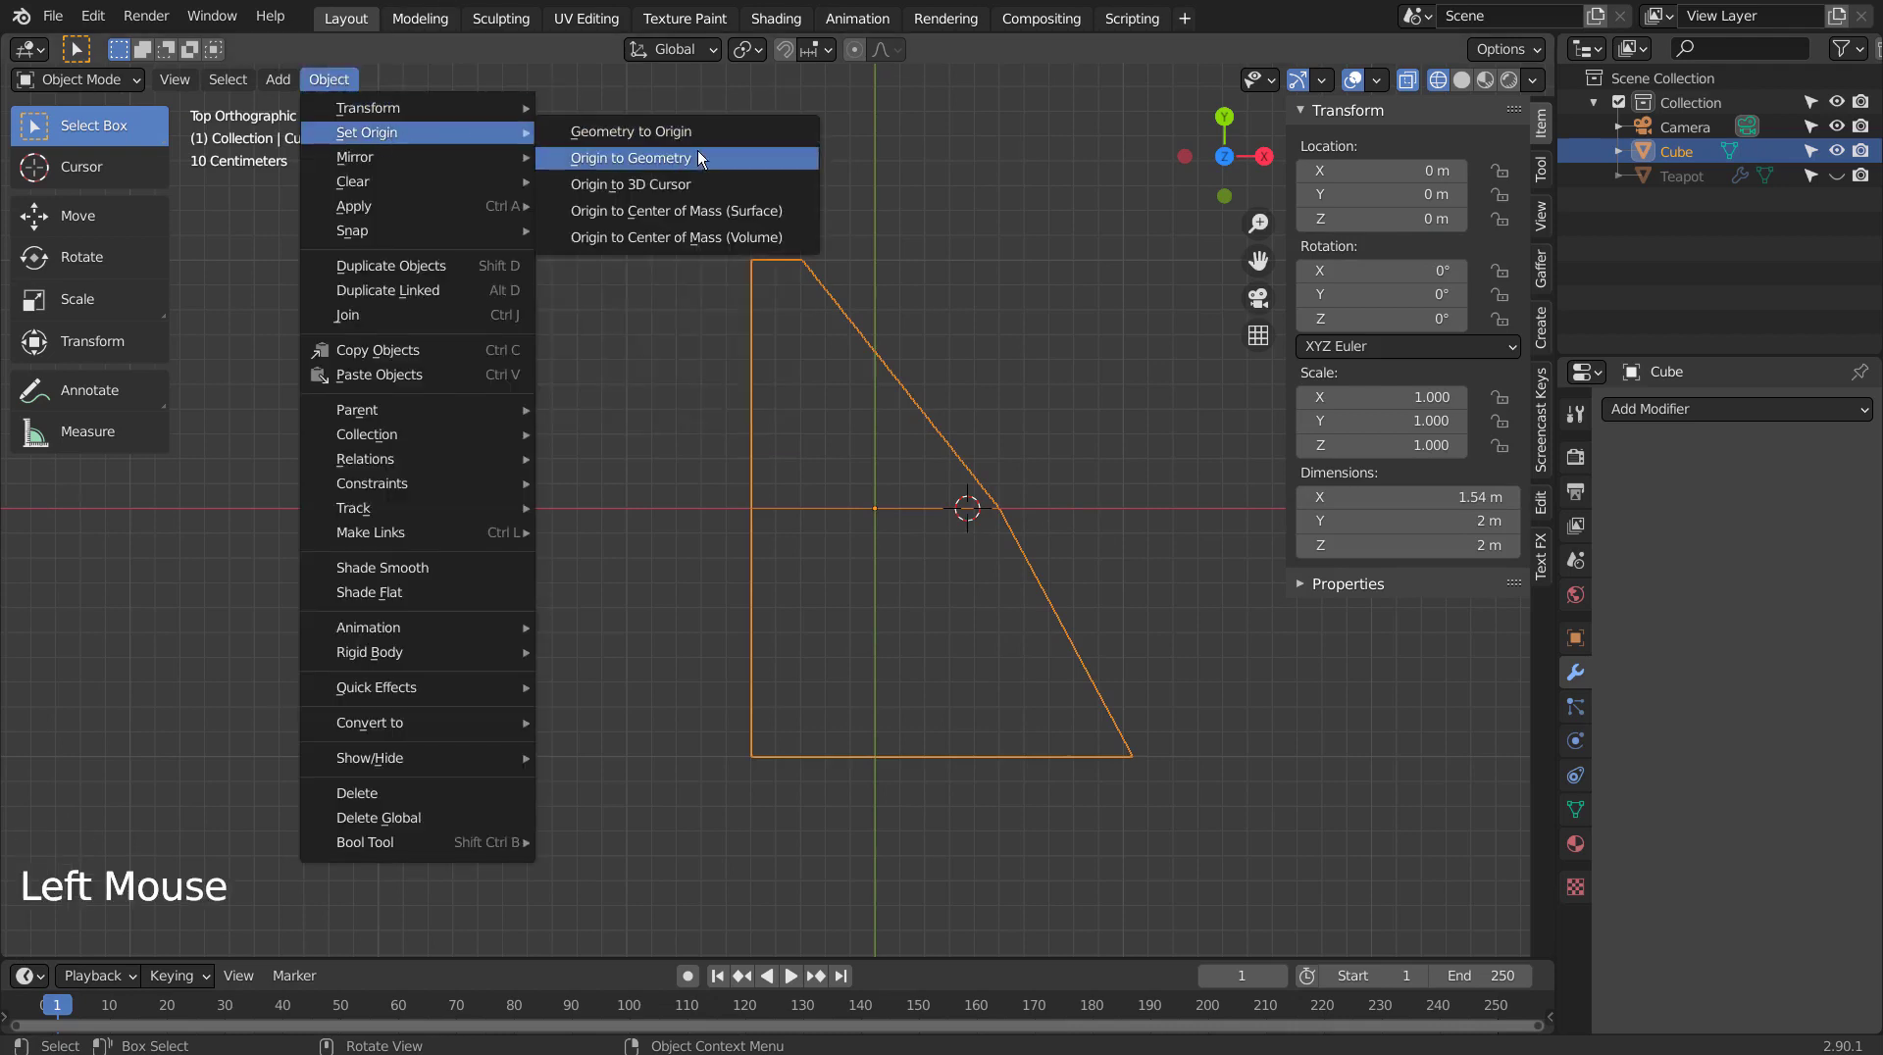
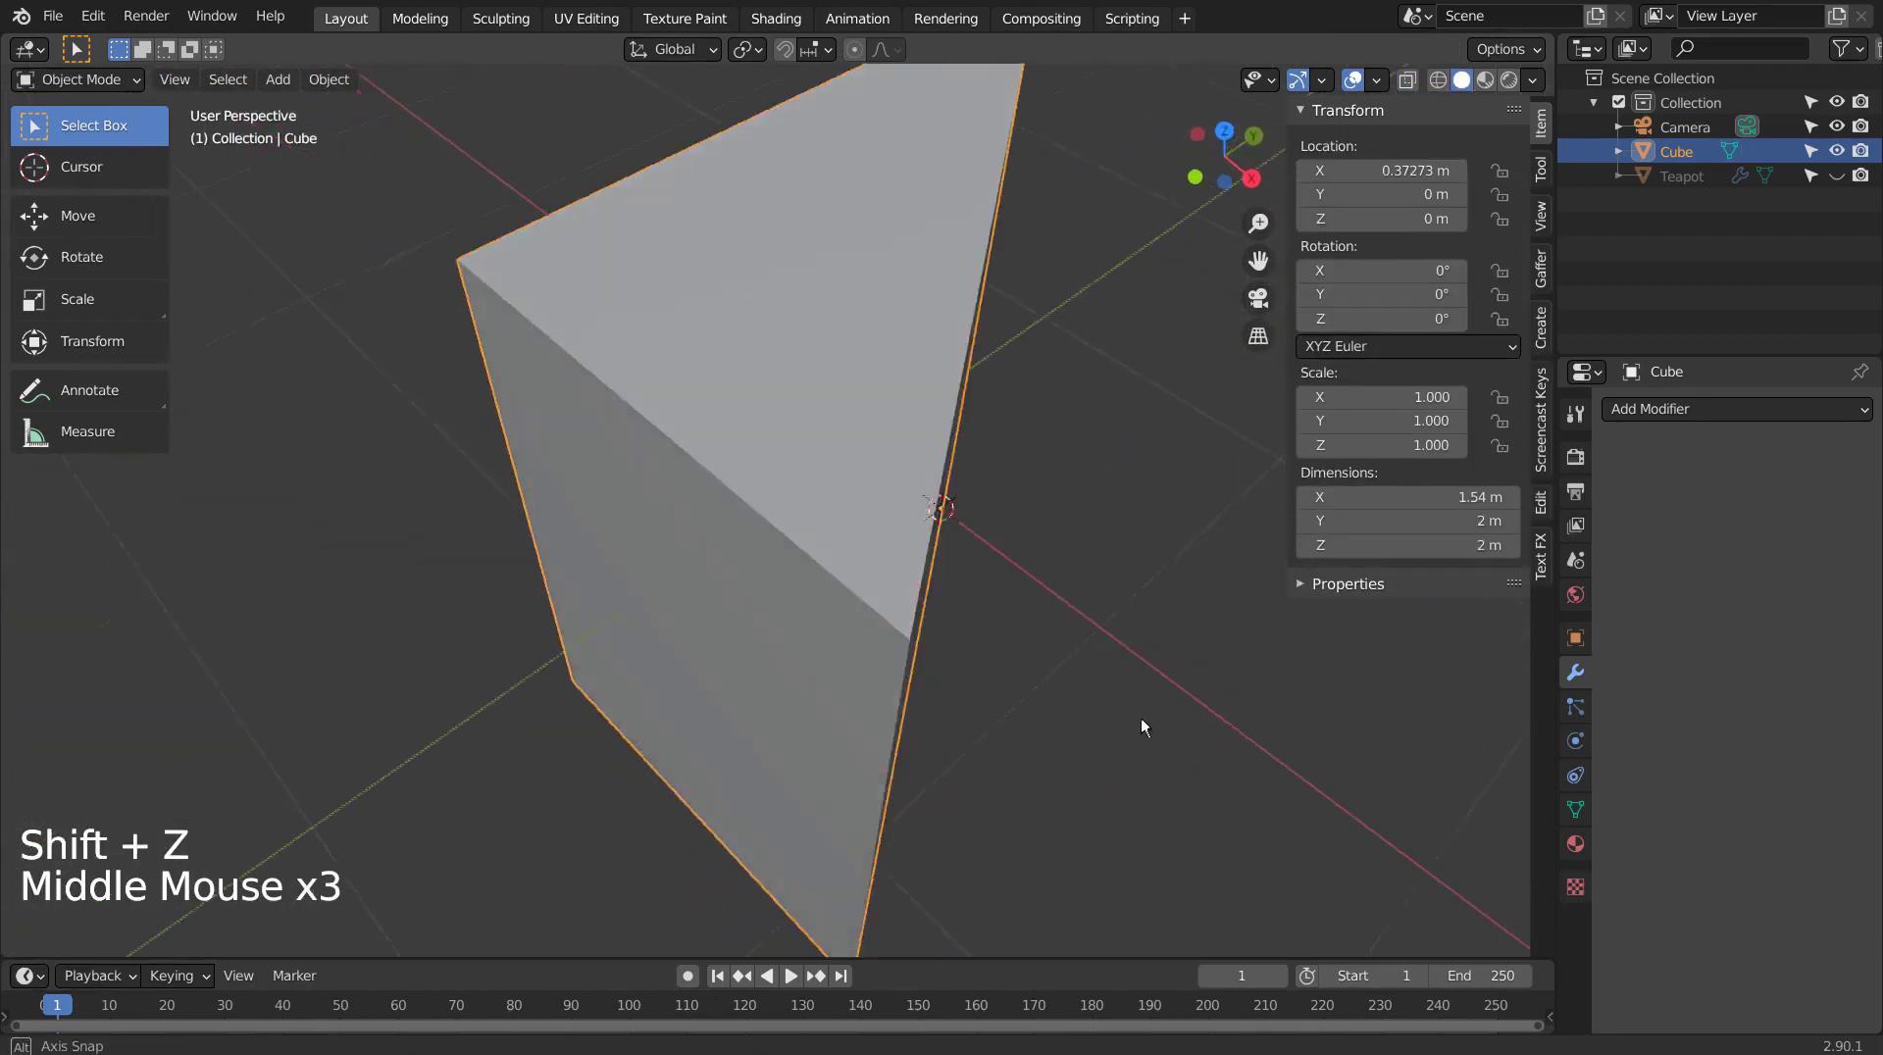
key(KP_1)
key(KP_7)
key(shift+c)
Reset the 3D cursor to the world origin and add a fresh 2 m cube there.
middle_click(591, 373)
click(734, 509)
key(x)
scroll(up, 3)
middle_click(746, 506)
middle_click(847, 597)
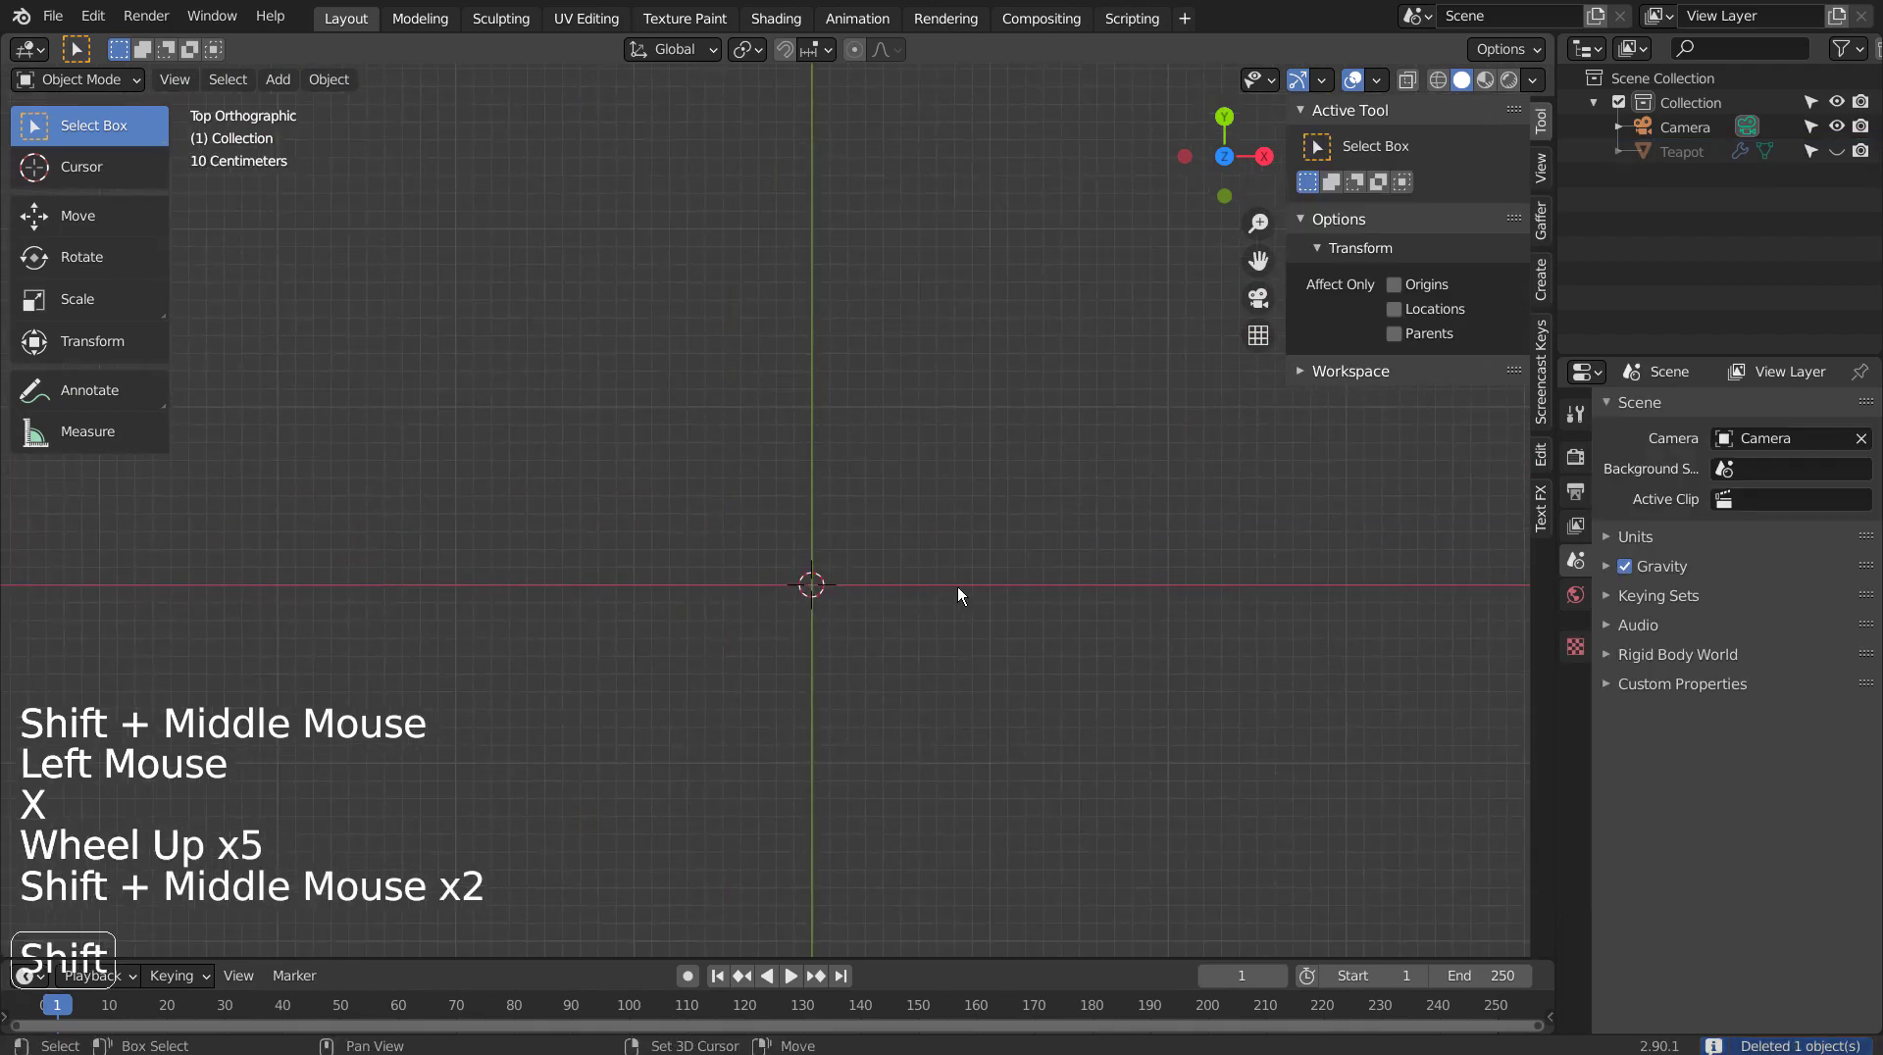
key(shift+a)
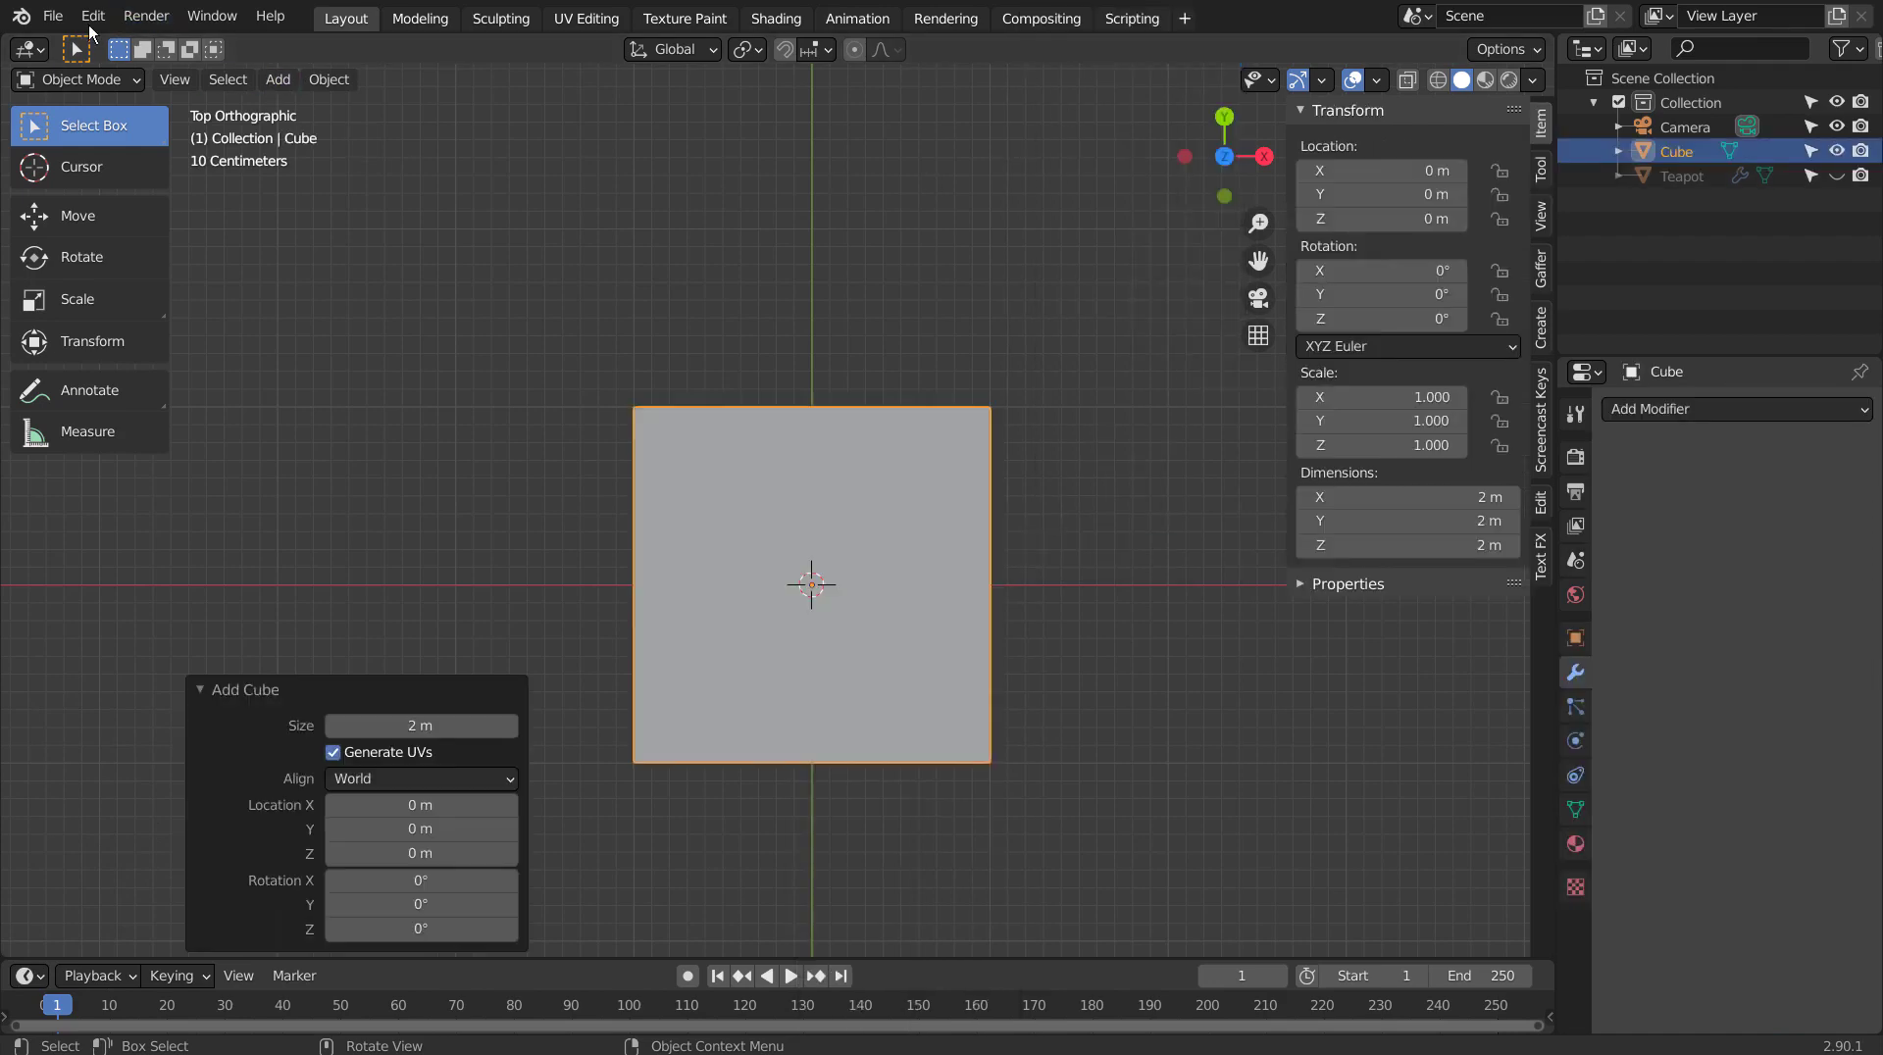
Bring up the Preferences window on the add-ons list to check Edge Flow.
click(86, 32)
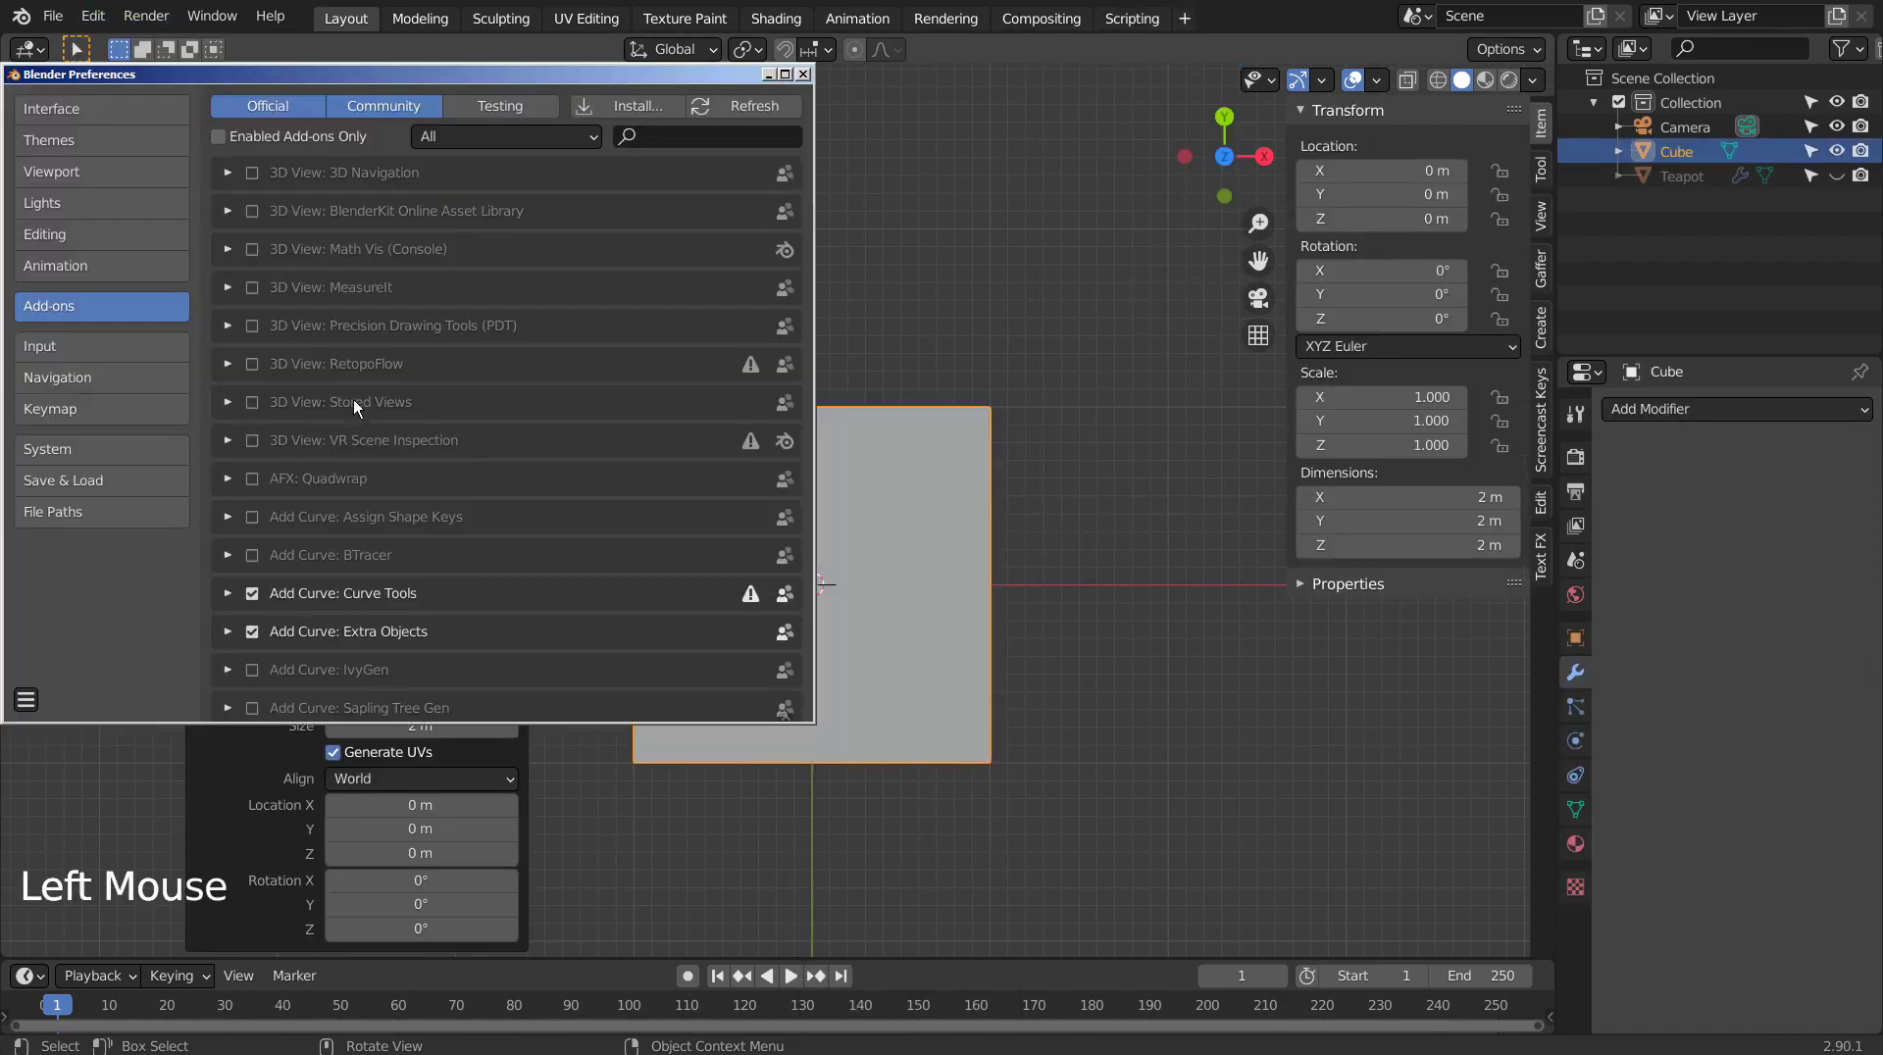
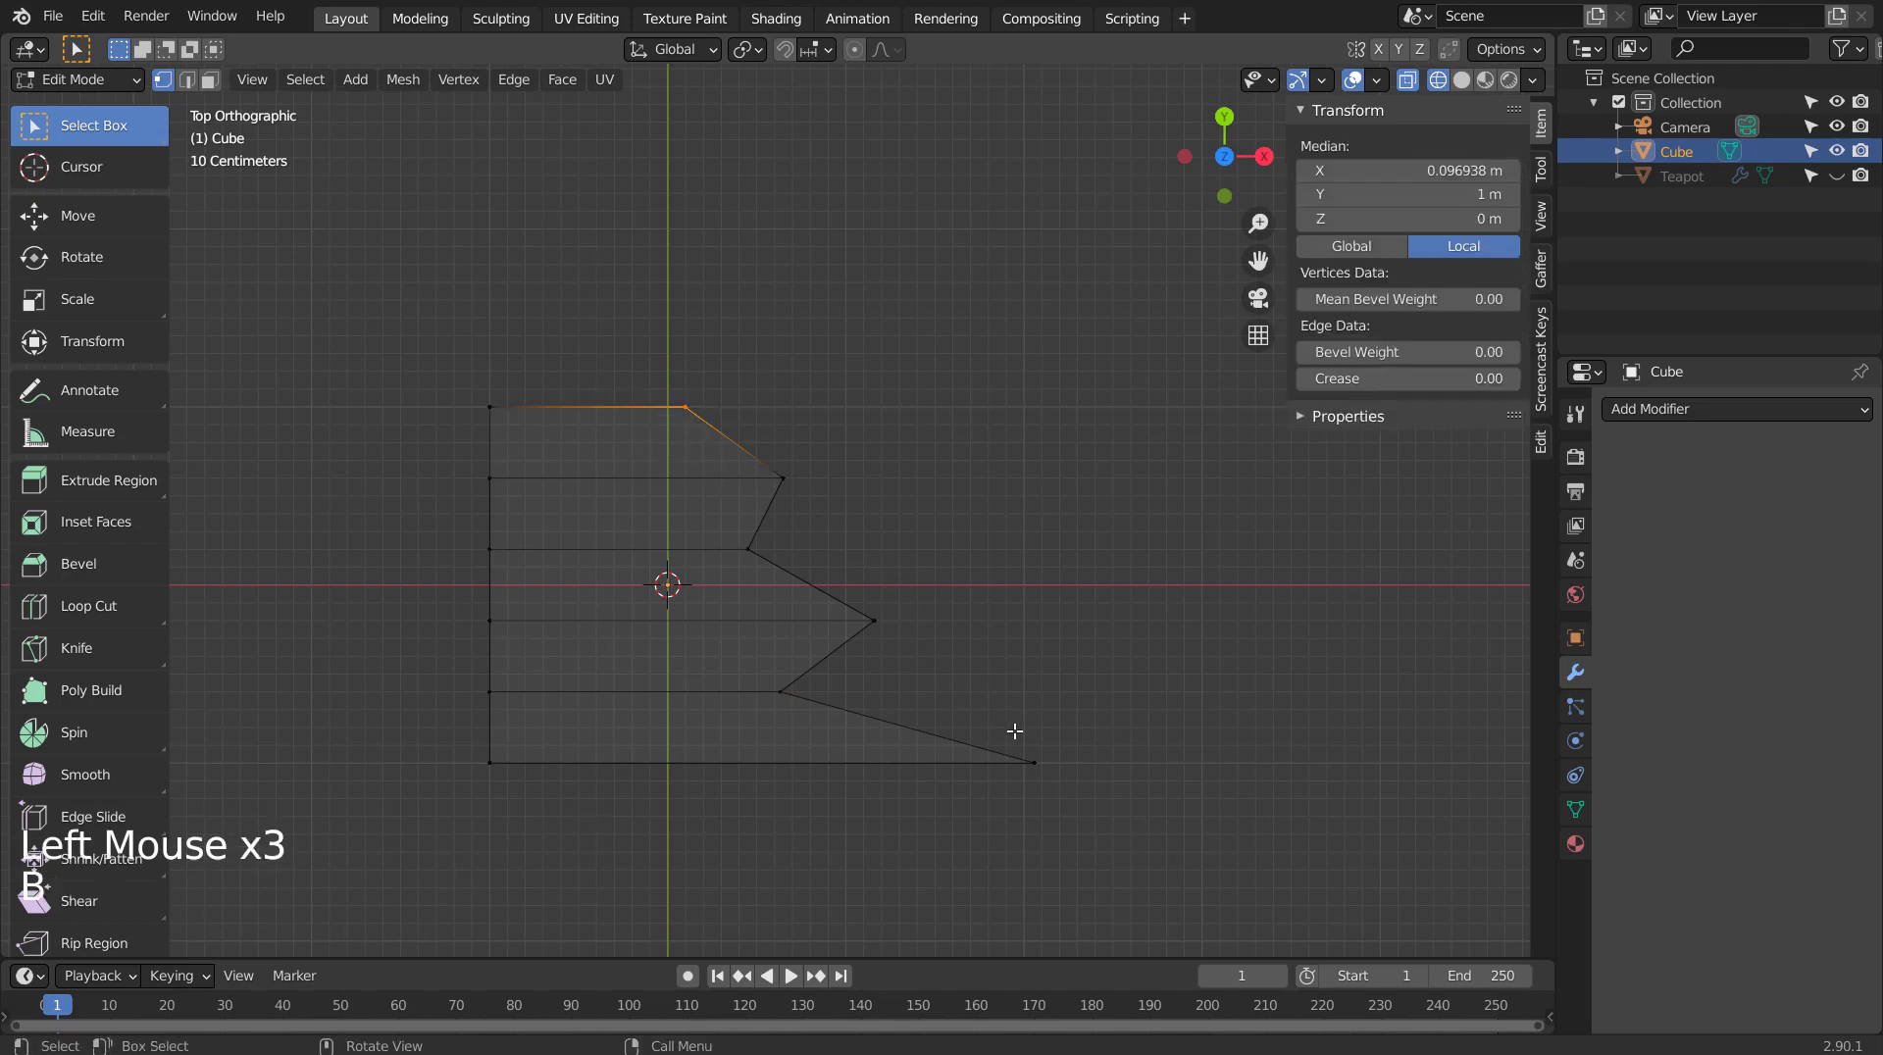
Box-select the cube's middle edge loops and run Edge Flow > Set Flow on them.
key(b)
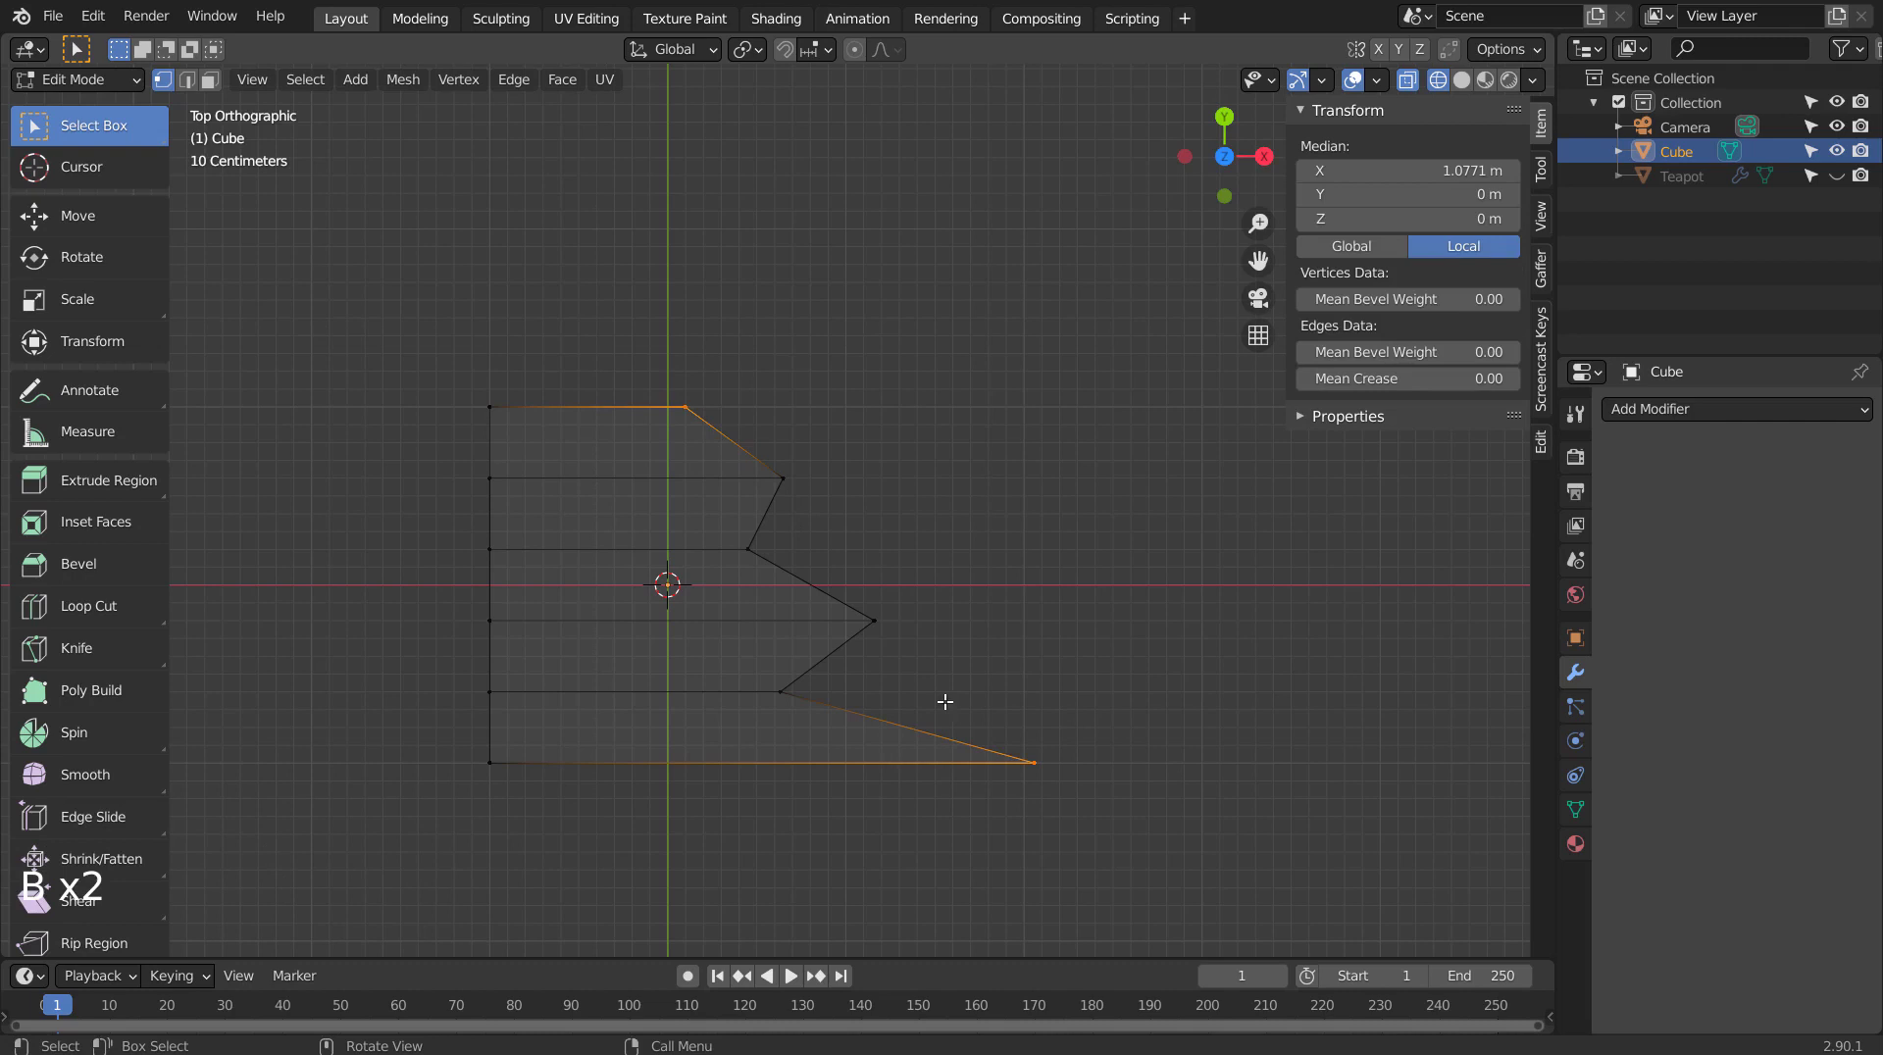
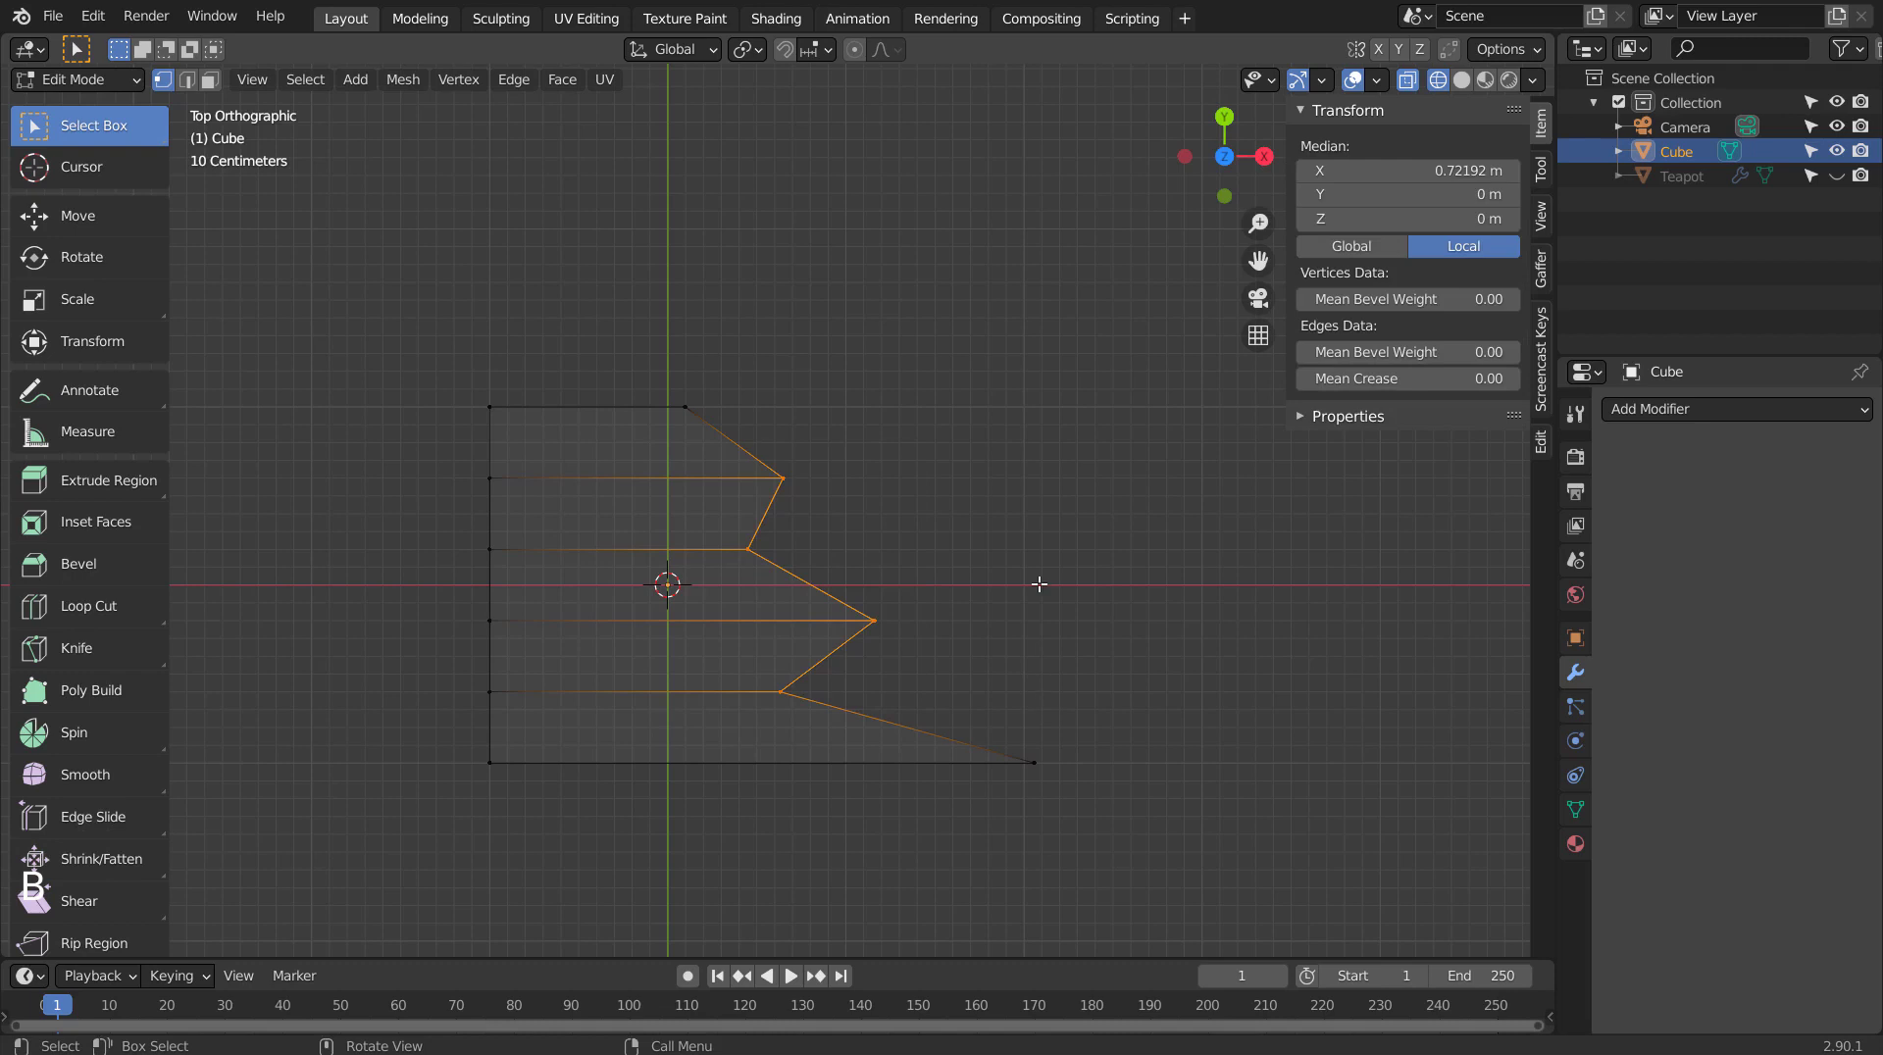
key(ctrl+e)
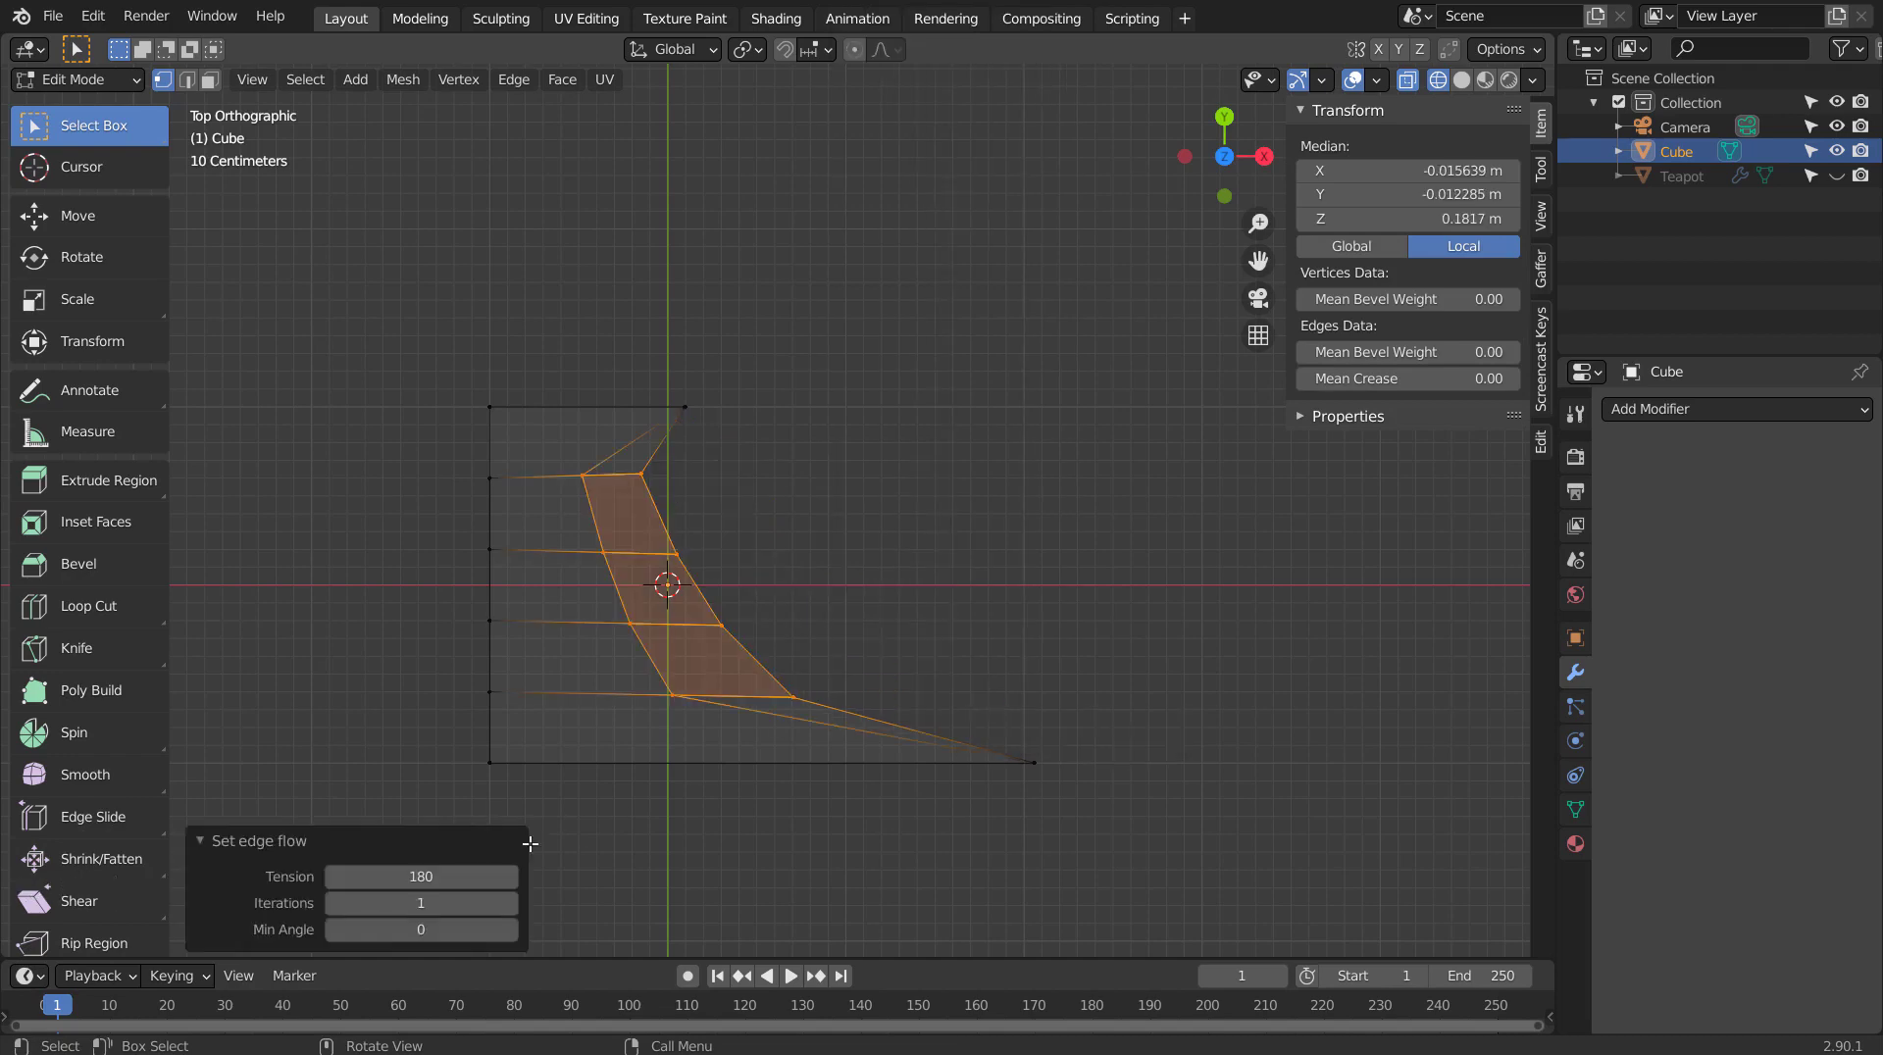
Try the Set Flow operator options, undo back to the straight loops and return to Object Mode.
click(390, 943)
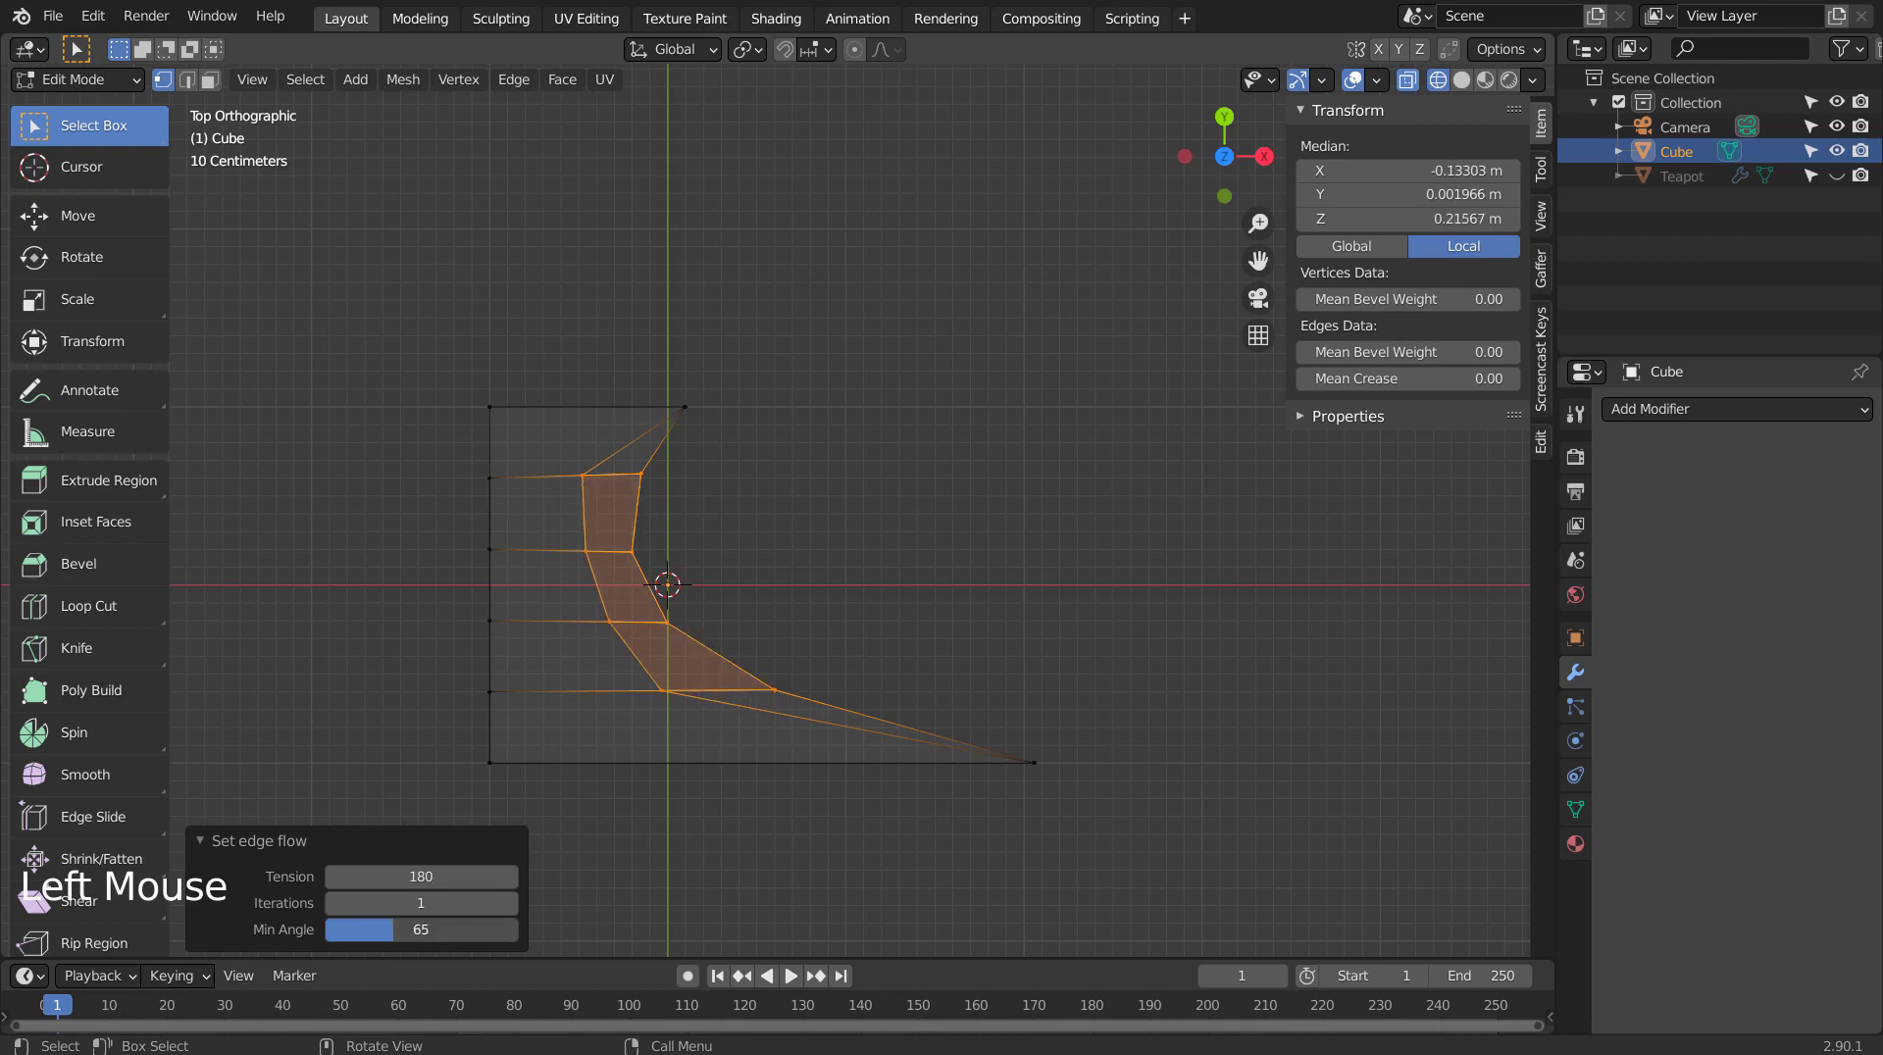
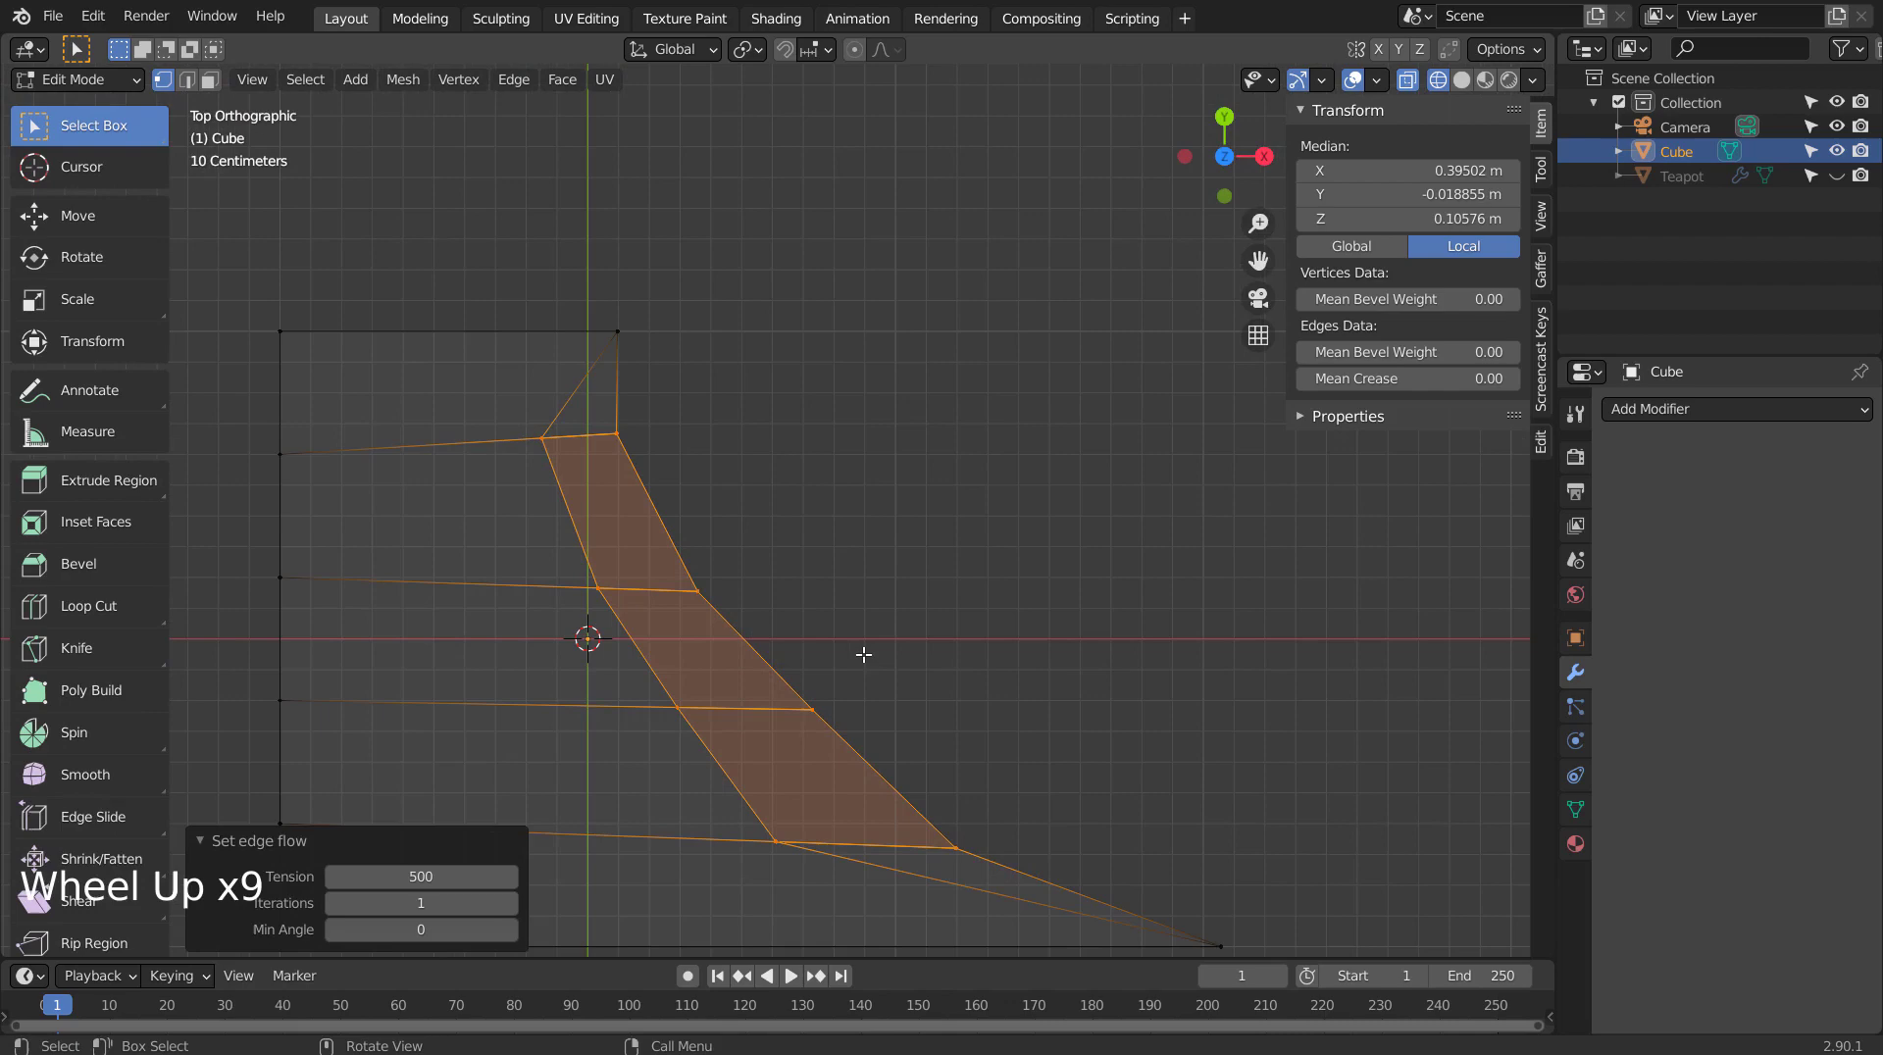
key(ctrl+z)
key(ctrl+z)
scroll(down, 3)
key(Tab)
key(ctrl+a)
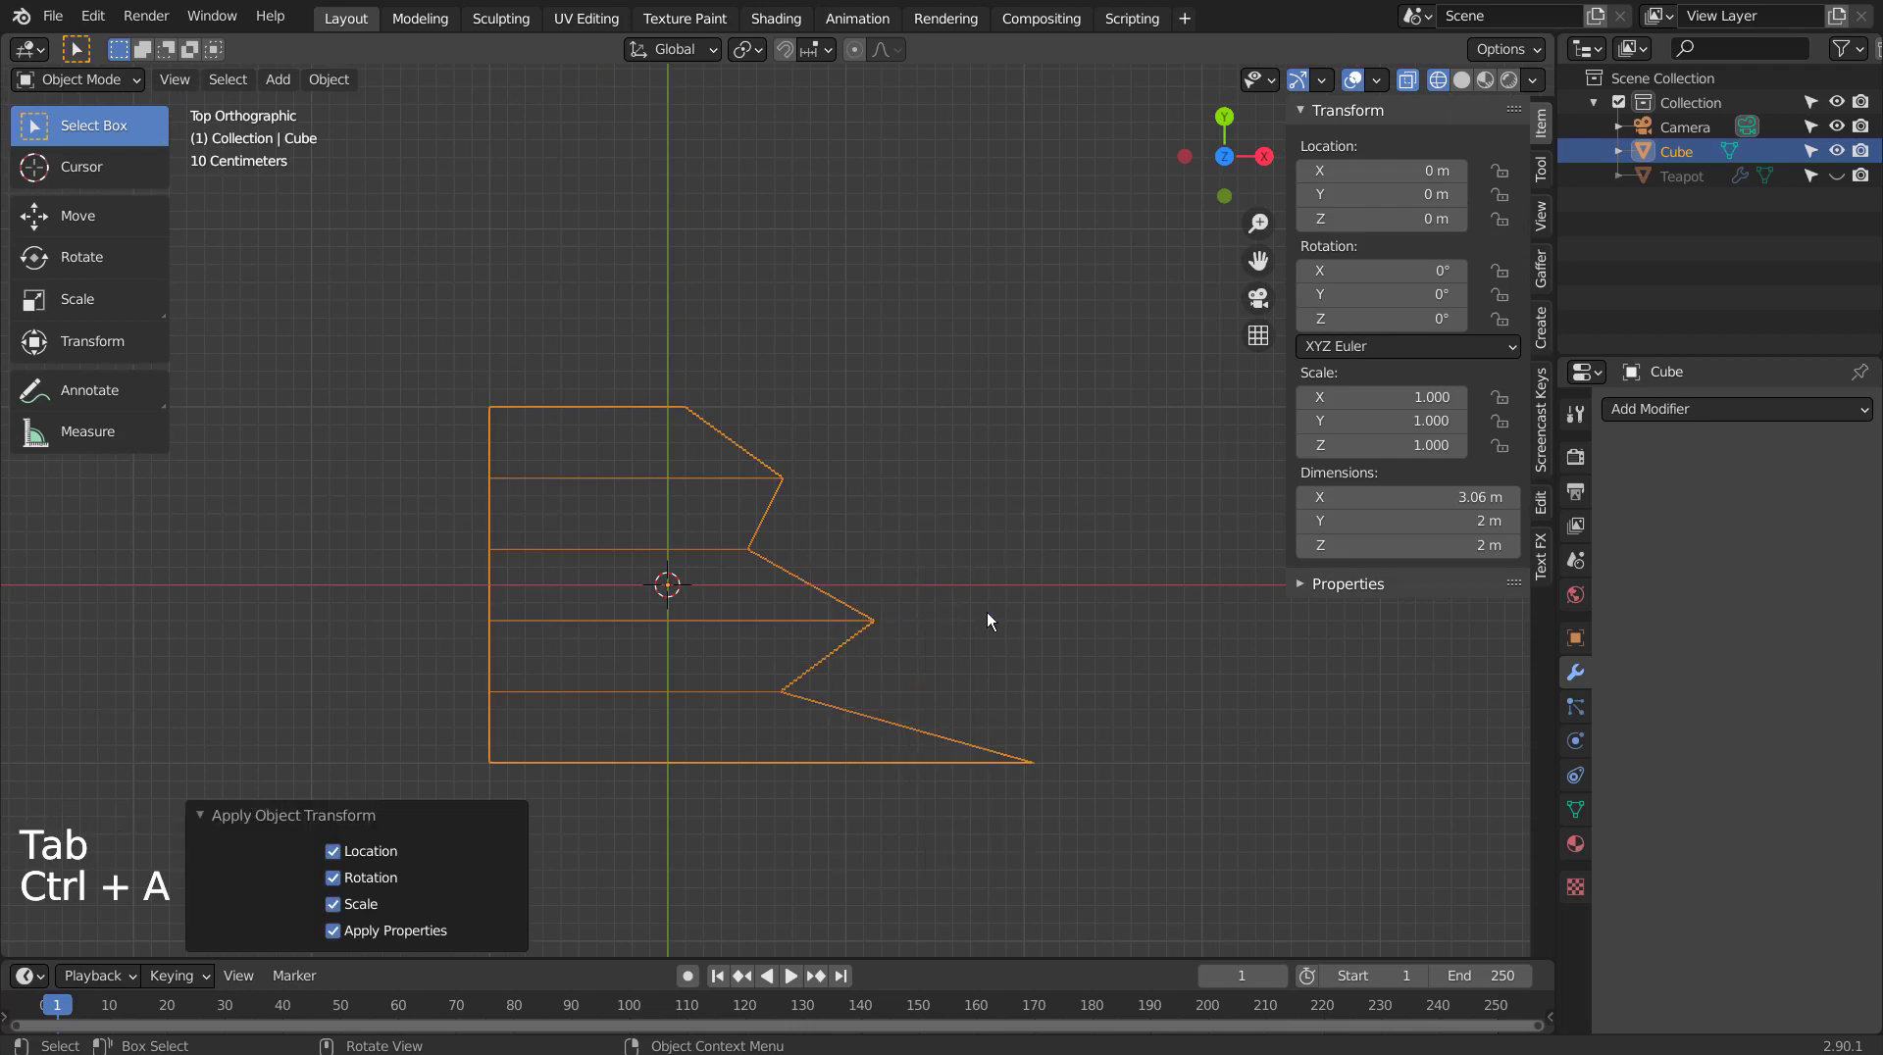
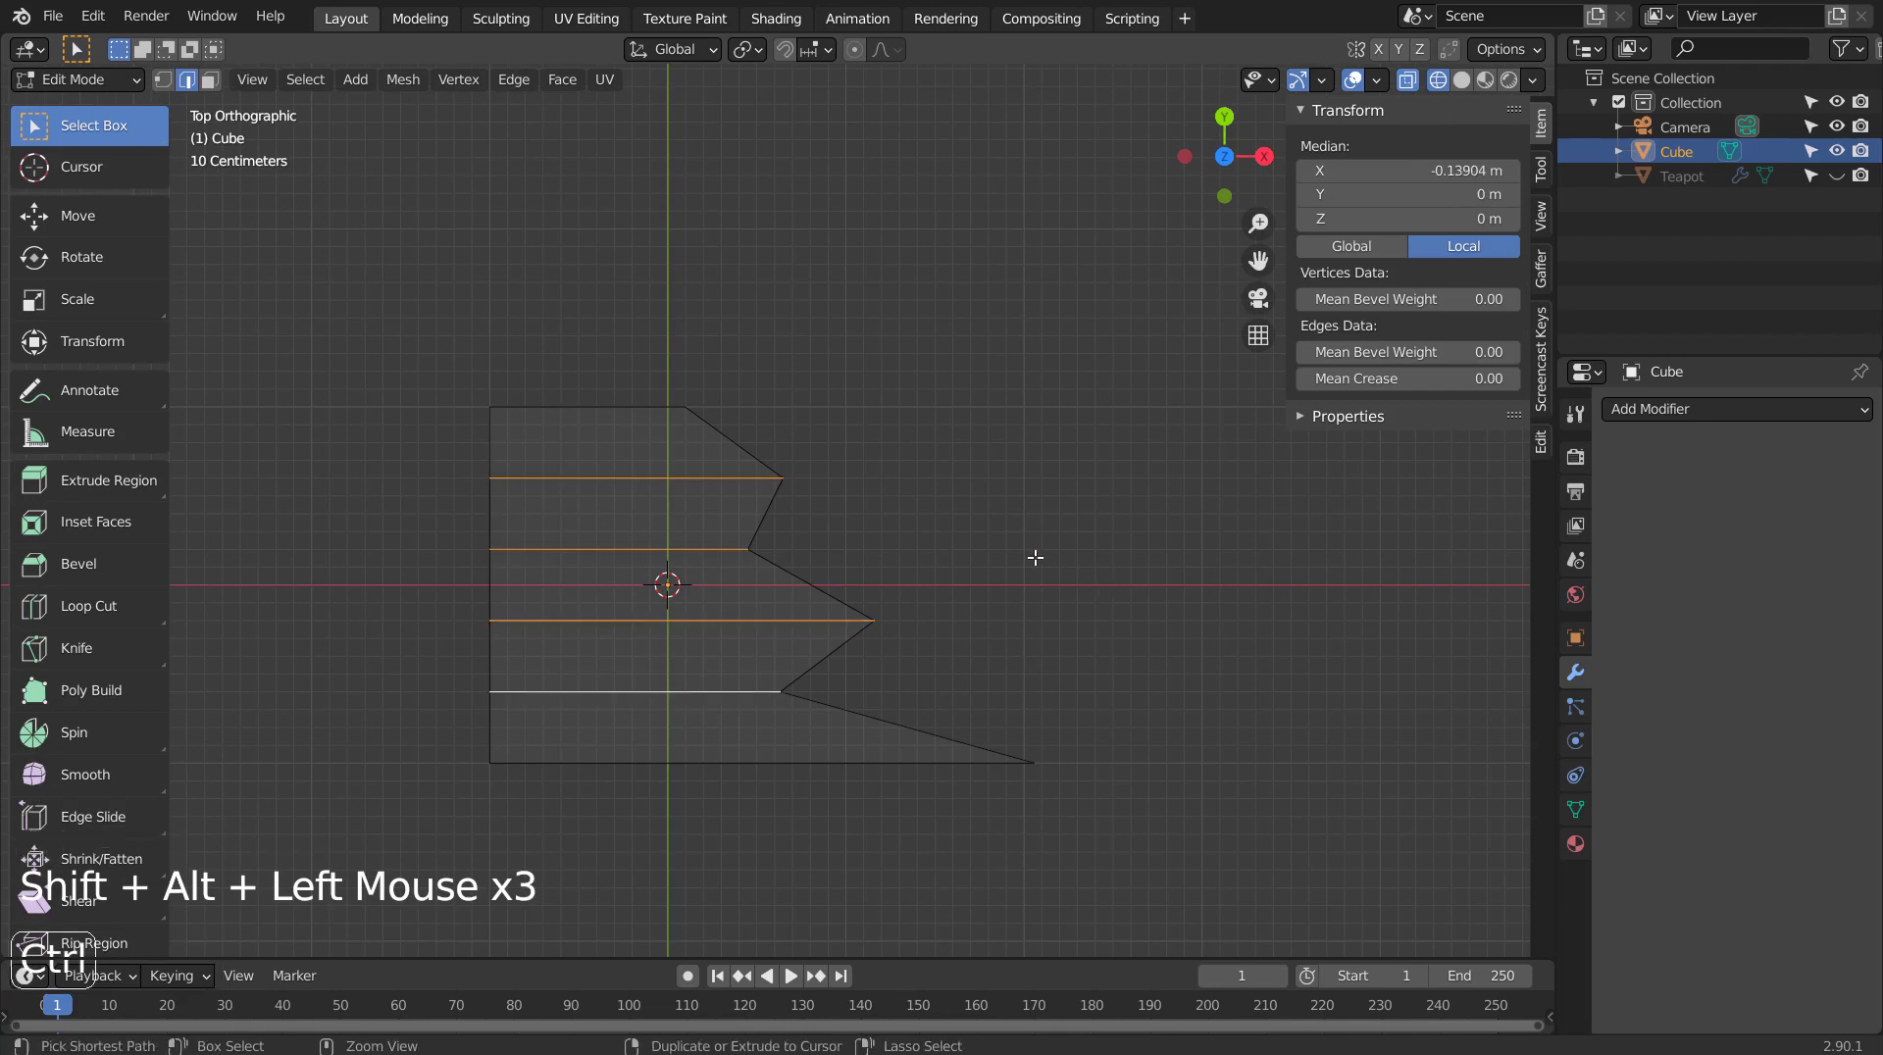
Run Set Flow on the three middle loops and adjust its tension so the zigzag side becomes a smooth taper.
key(ctrl+e)
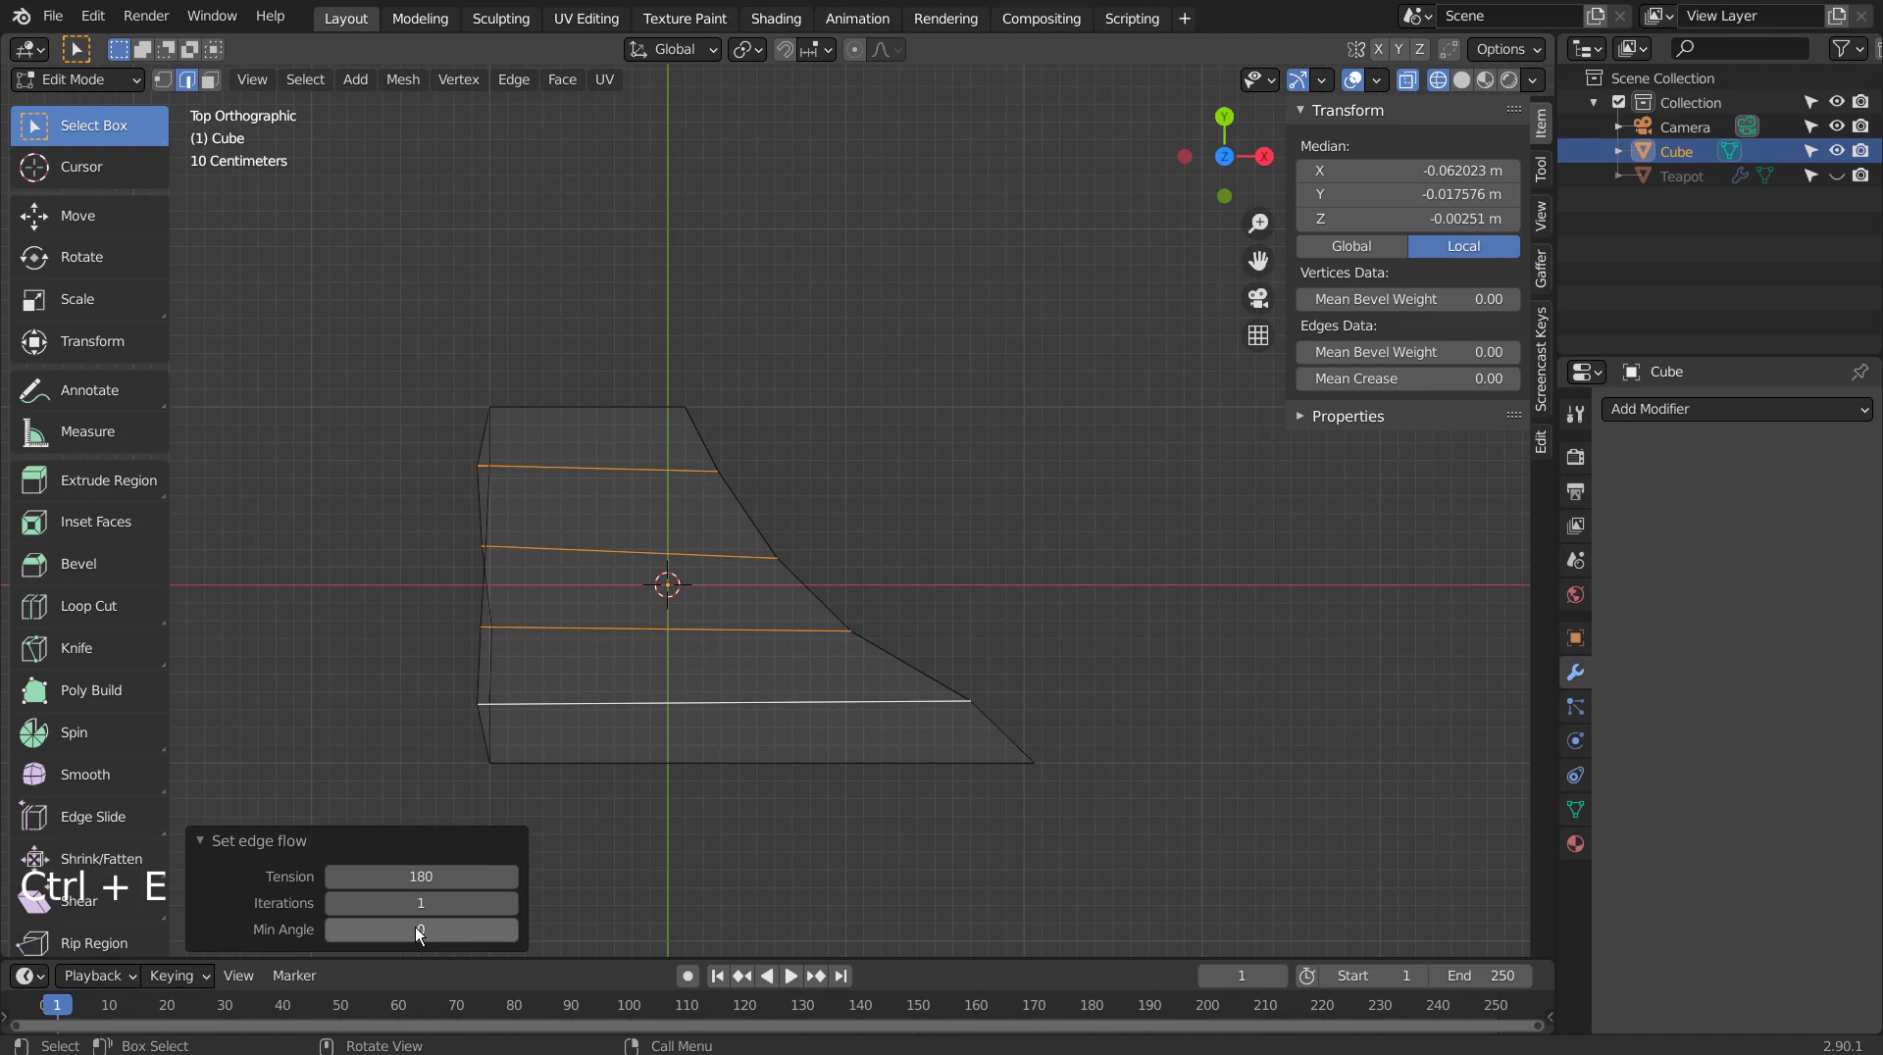
click(418, 934)
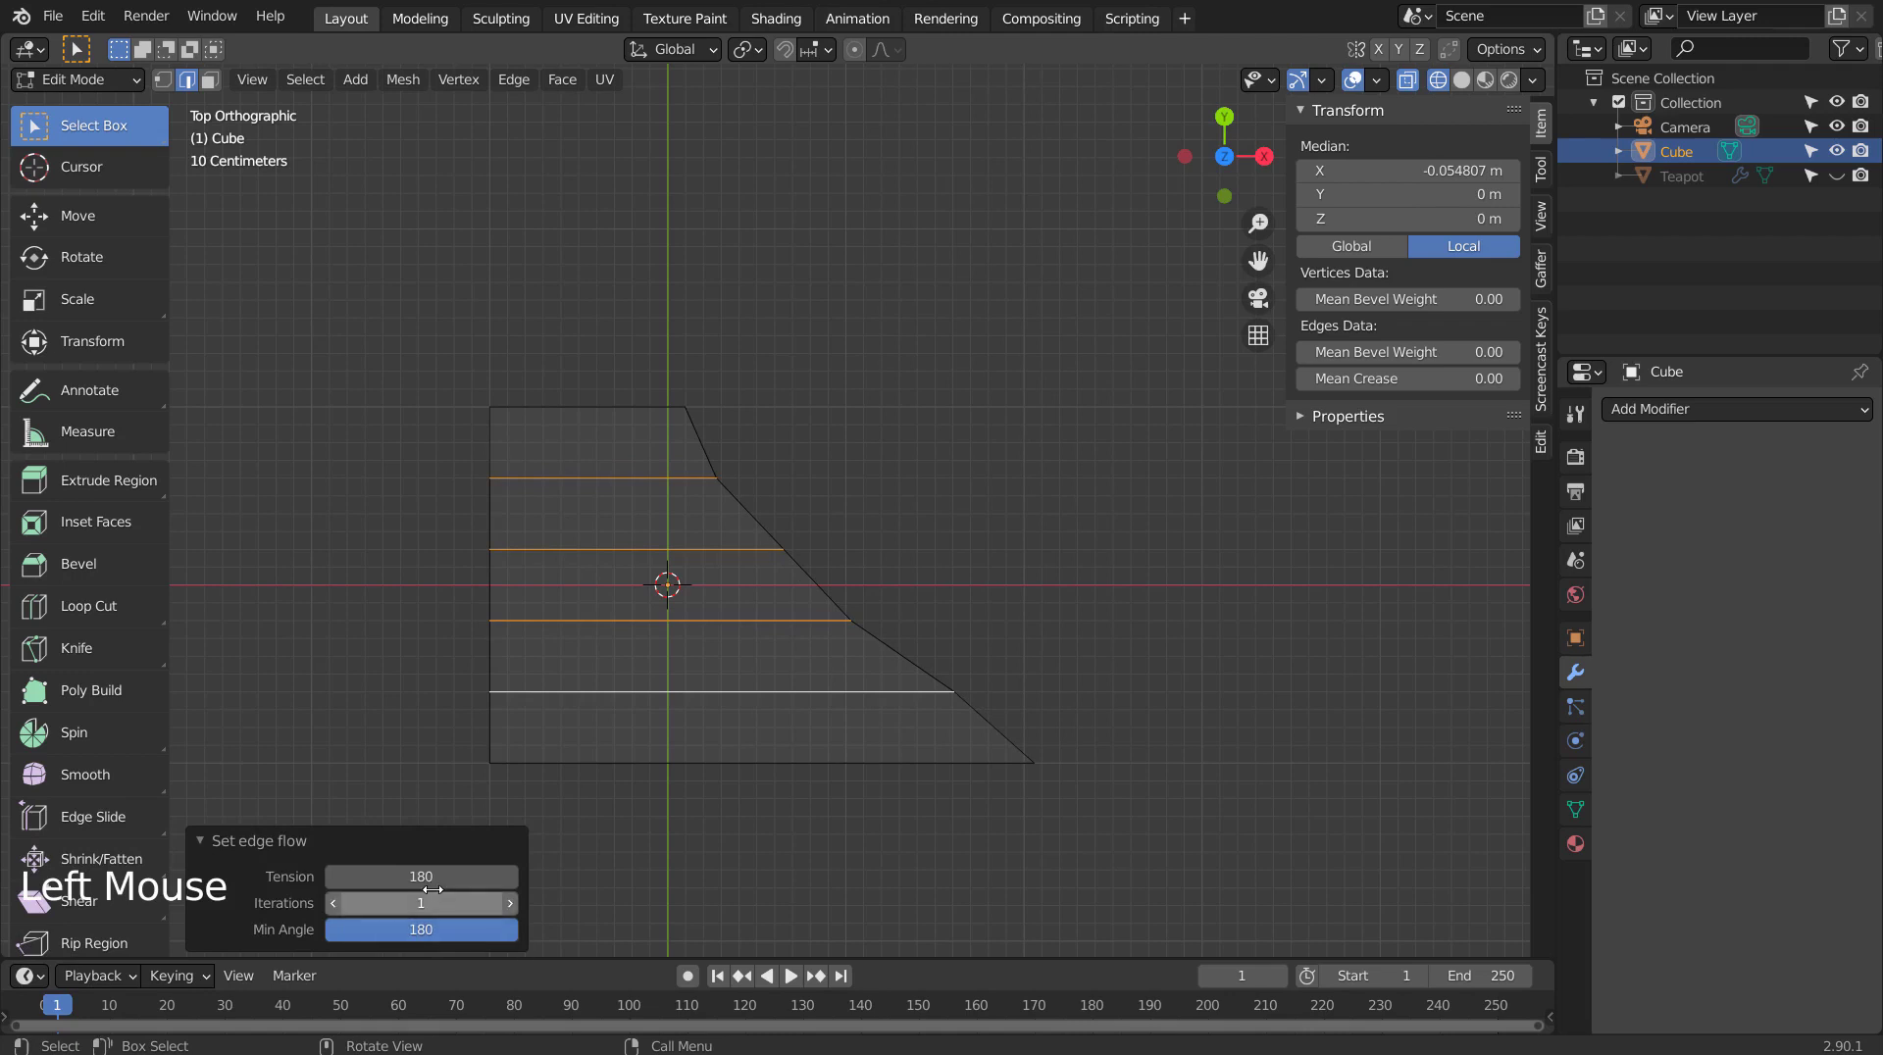
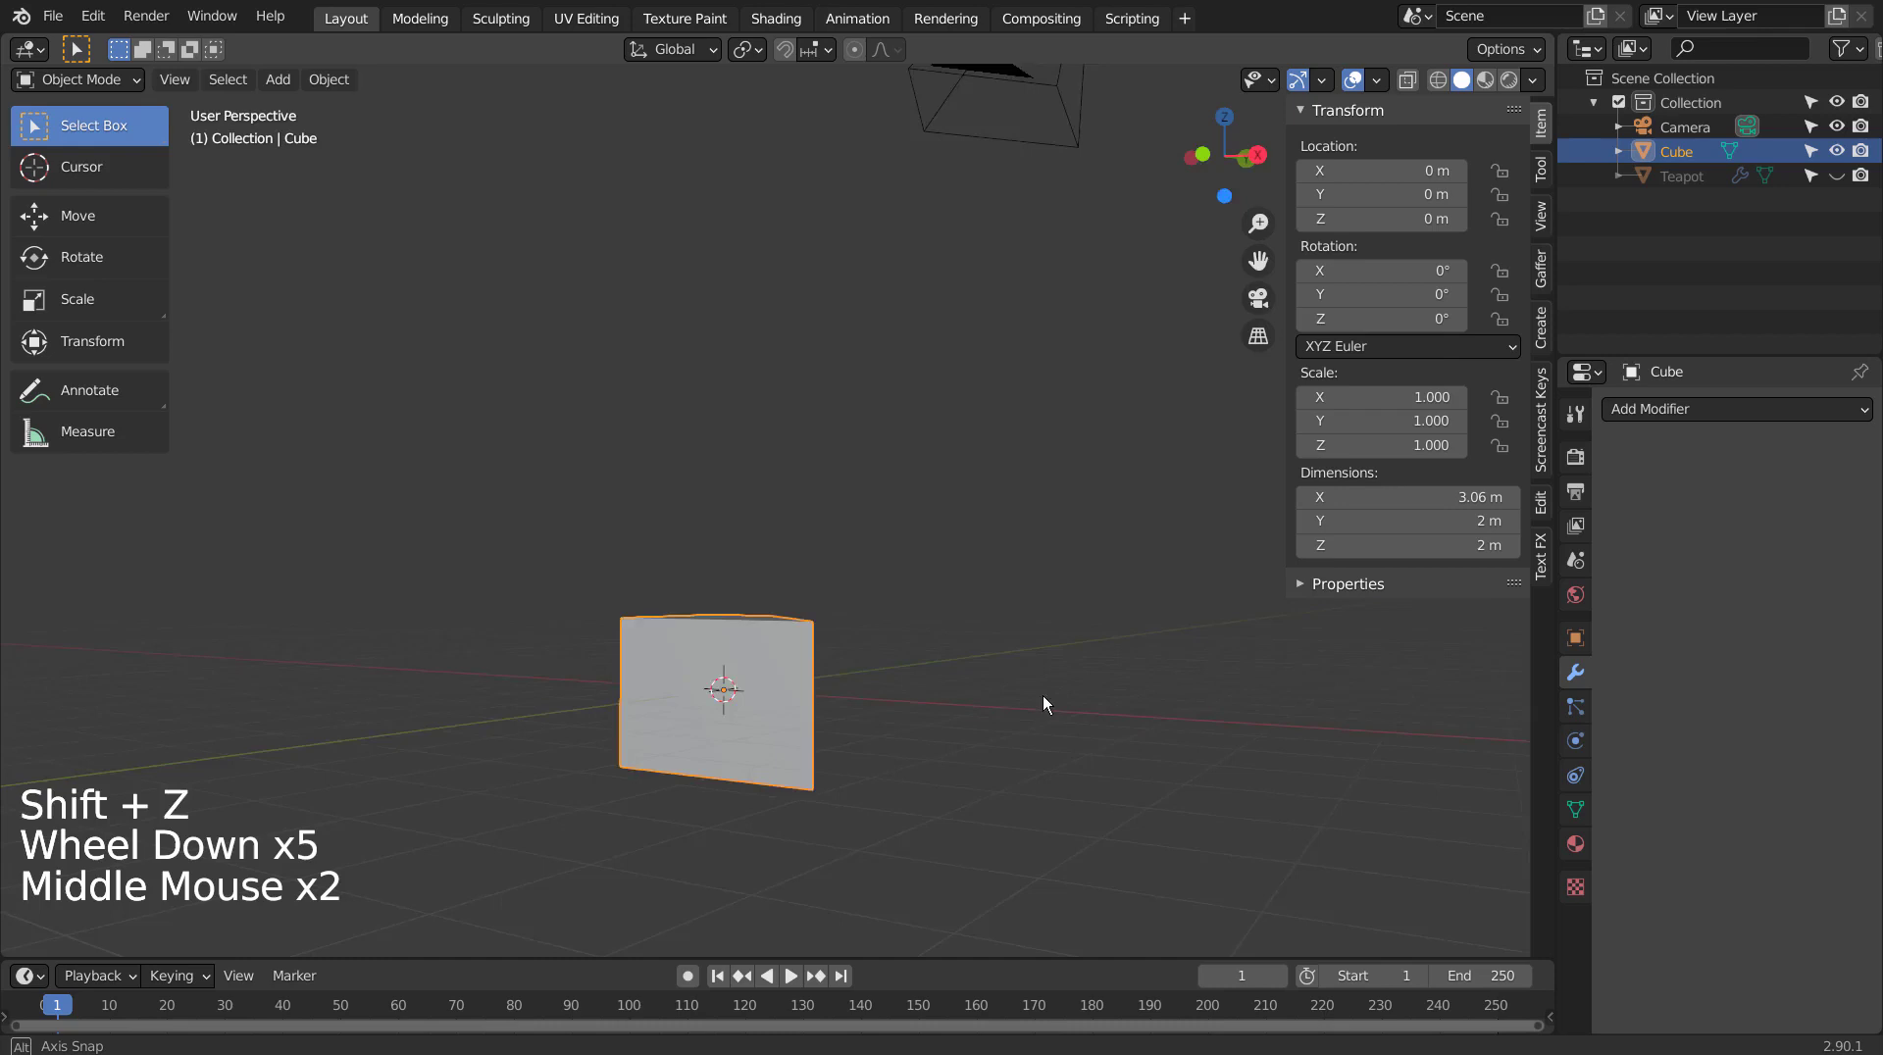
Frame the smoothed cube from the top view and select it.
middle_click(901, 822)
middle_click(902, 822)
key(KP_1)
key(KP_7)
click(770, 608)
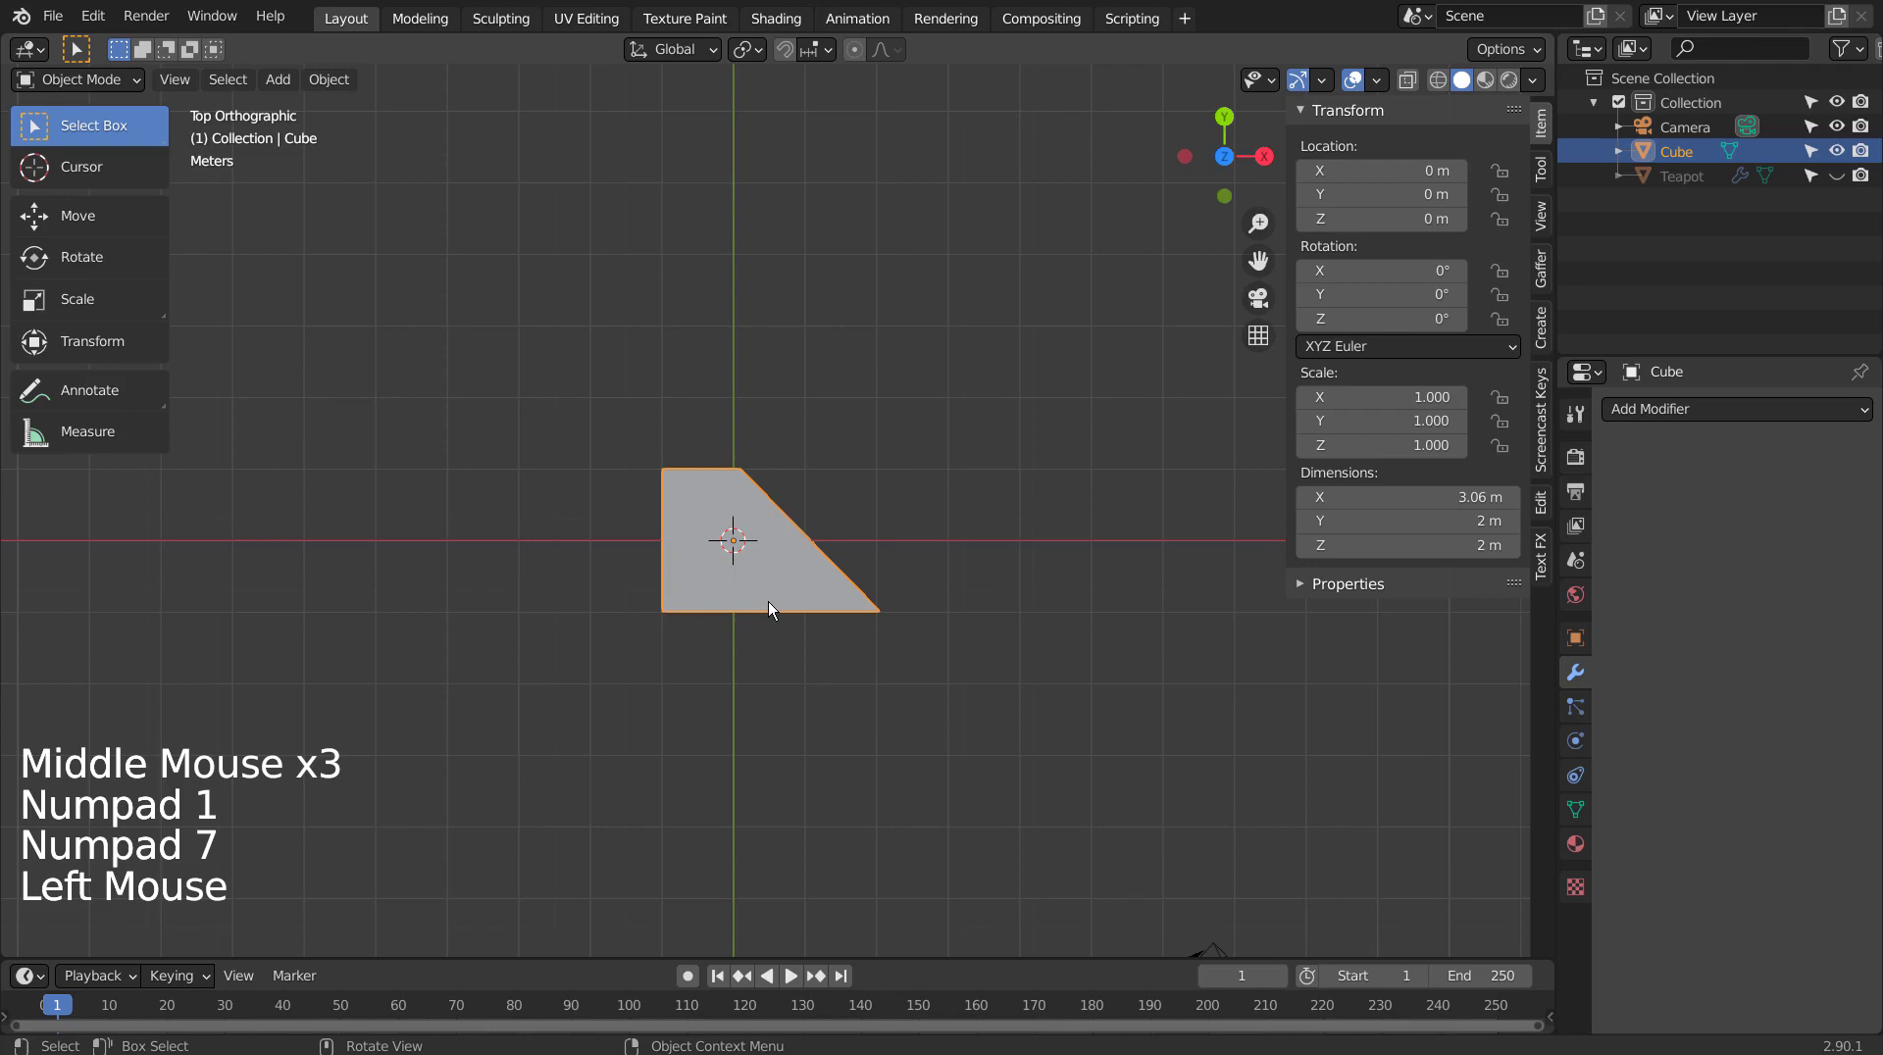
Delete the smoothed cube and bring up the Add > Mesh list with Plane at the top.
key(x)
key(shift+a)
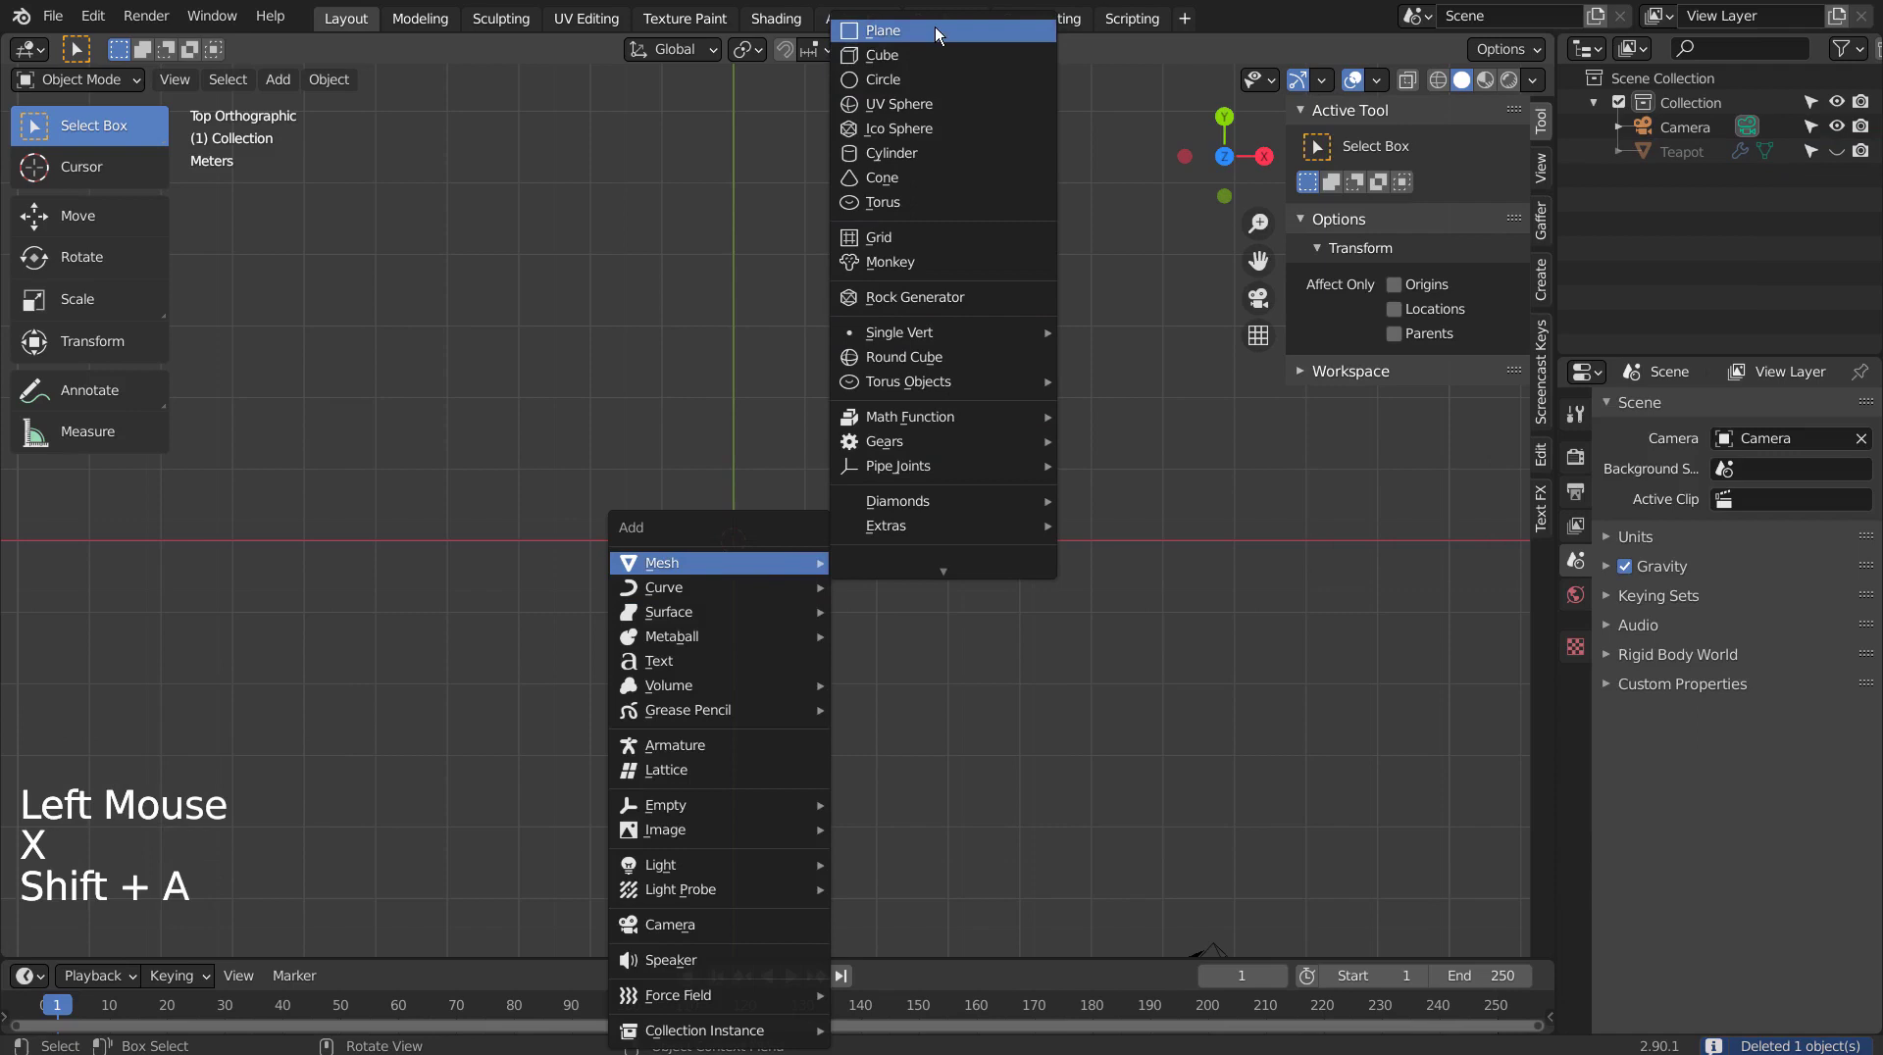
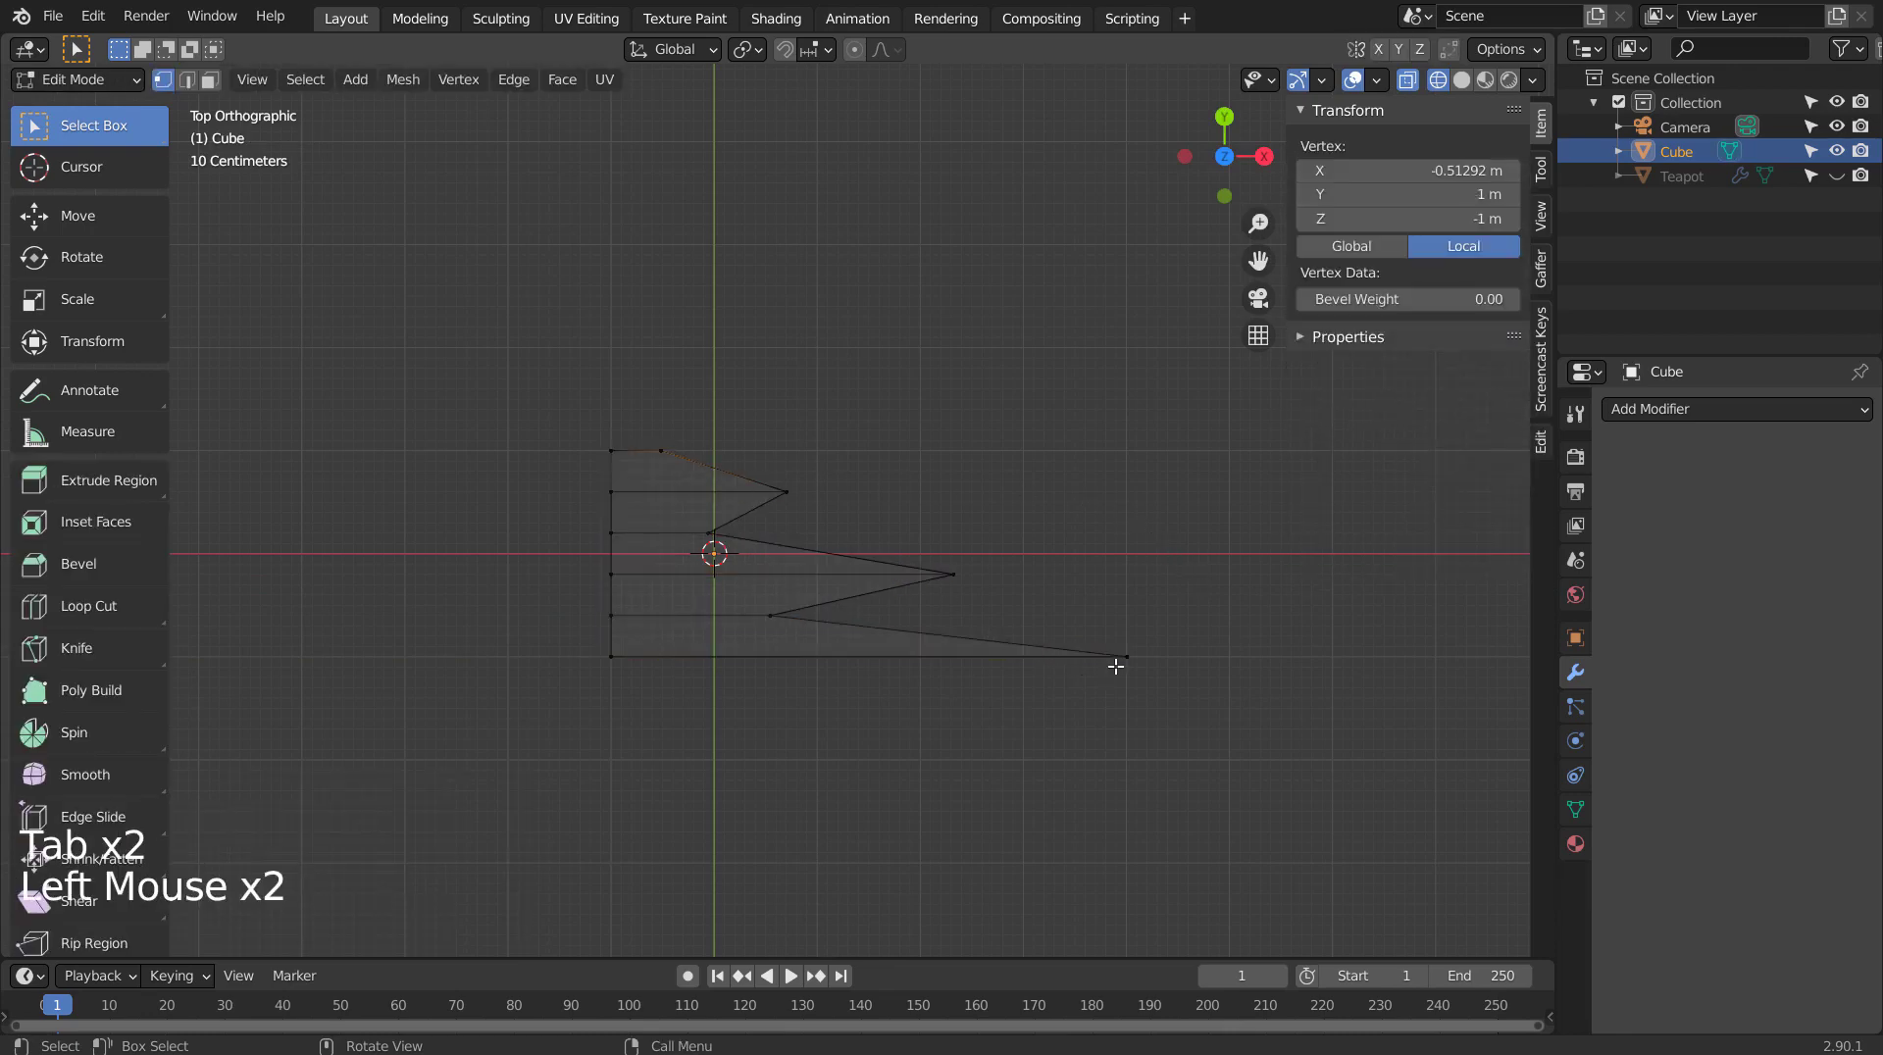
Select the flattened cube's horizontal edges, run Edge > Set Flow and return to Object Mode.
key(b)
key(b)
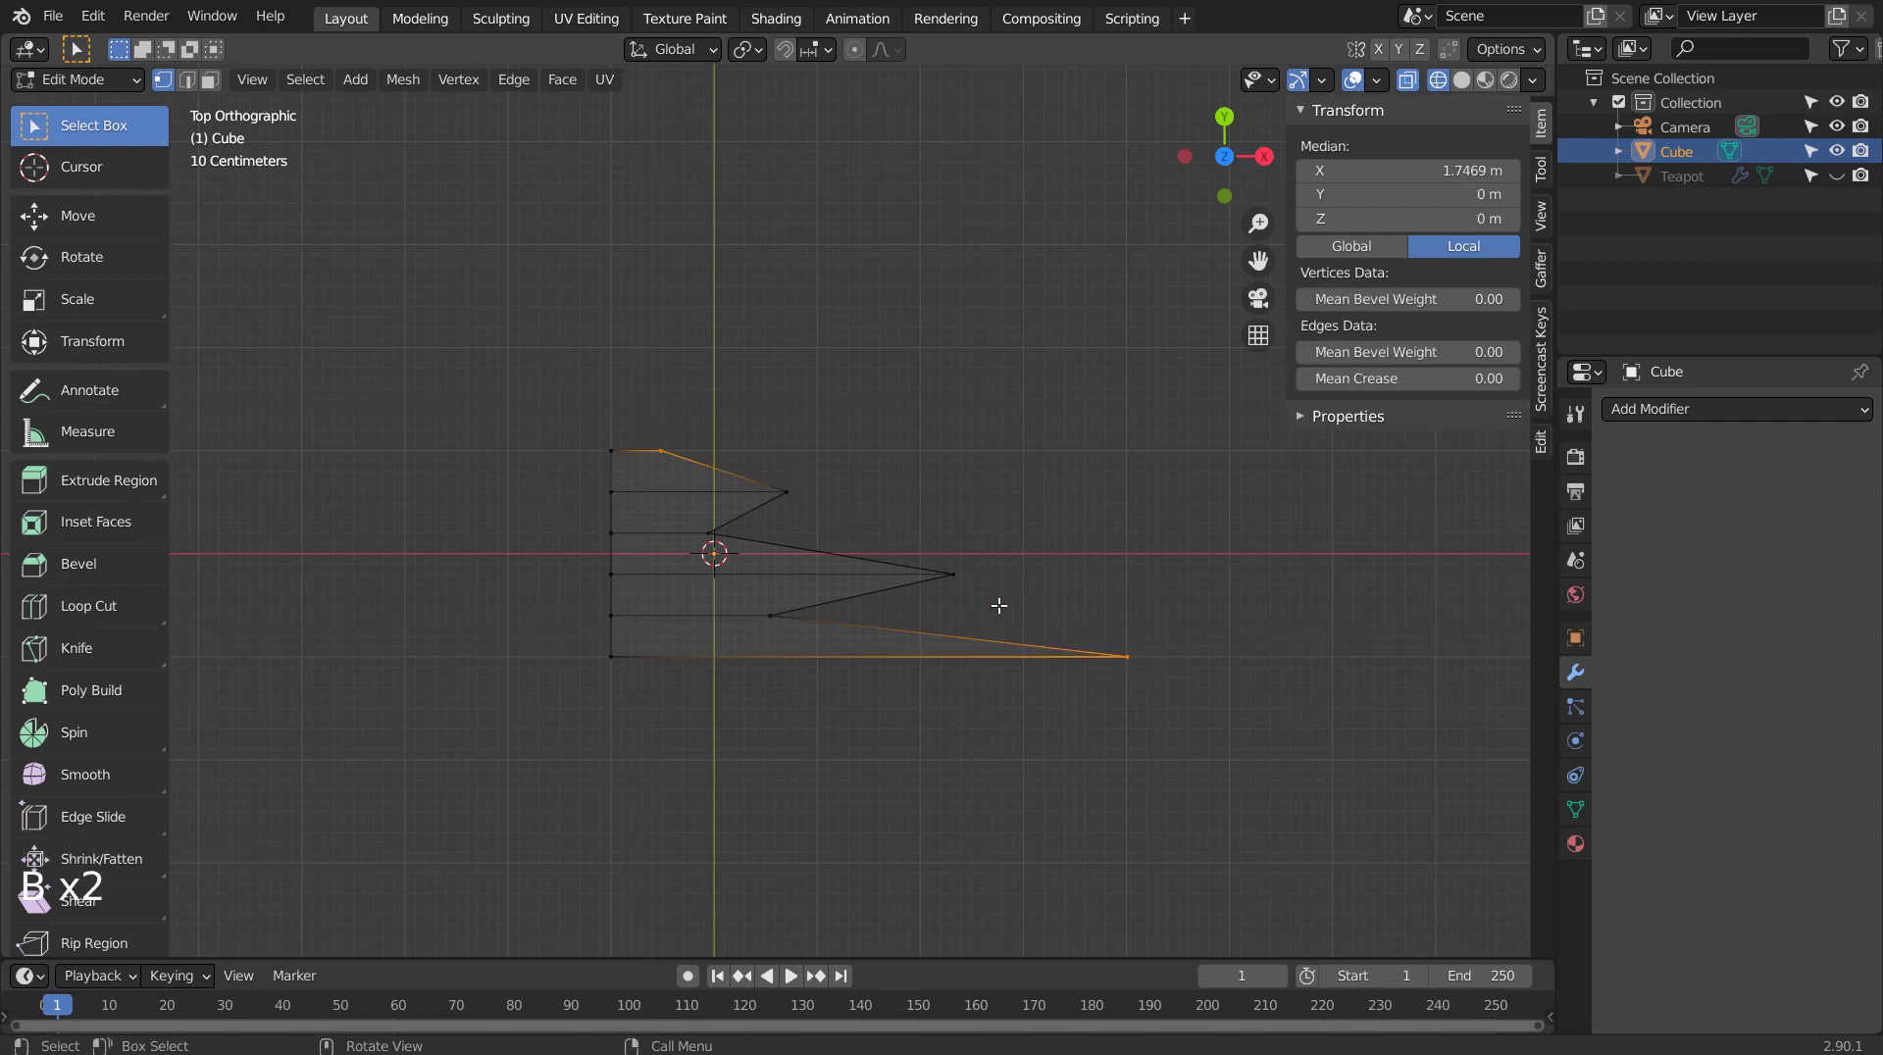
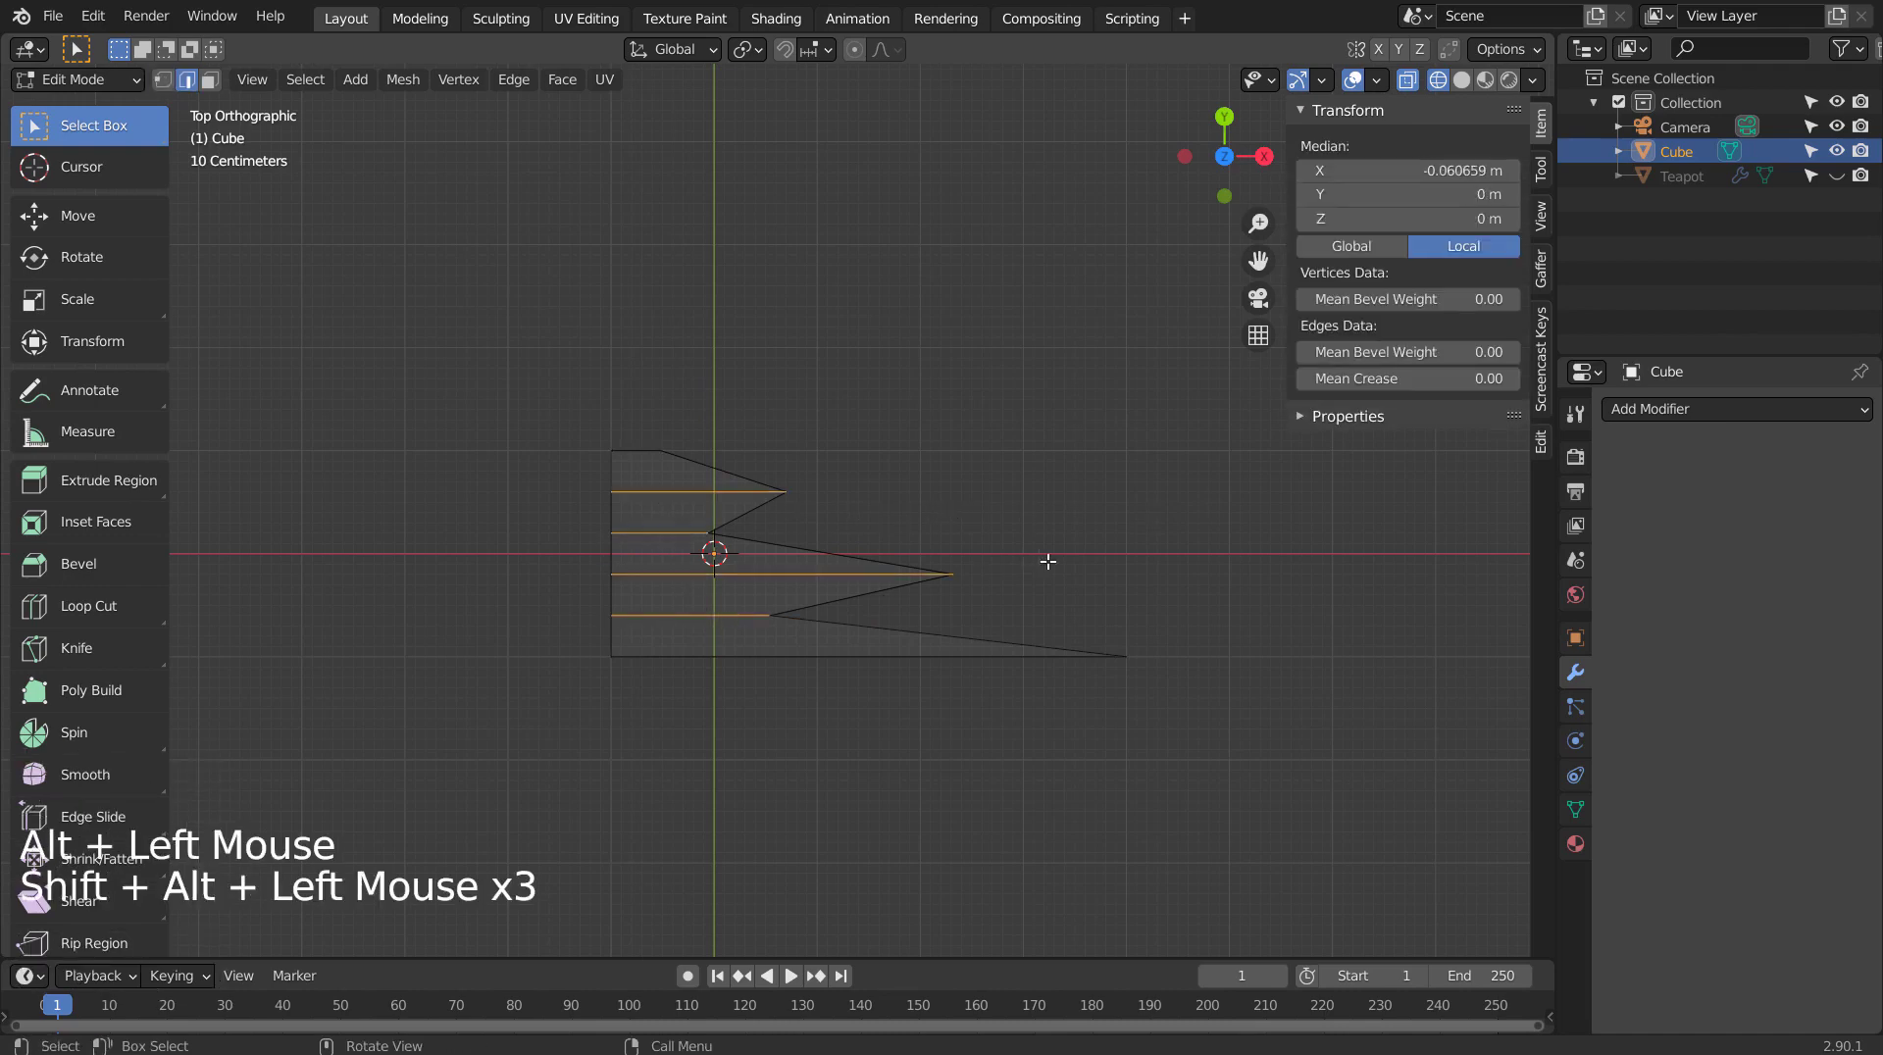
key(ctrl+e)
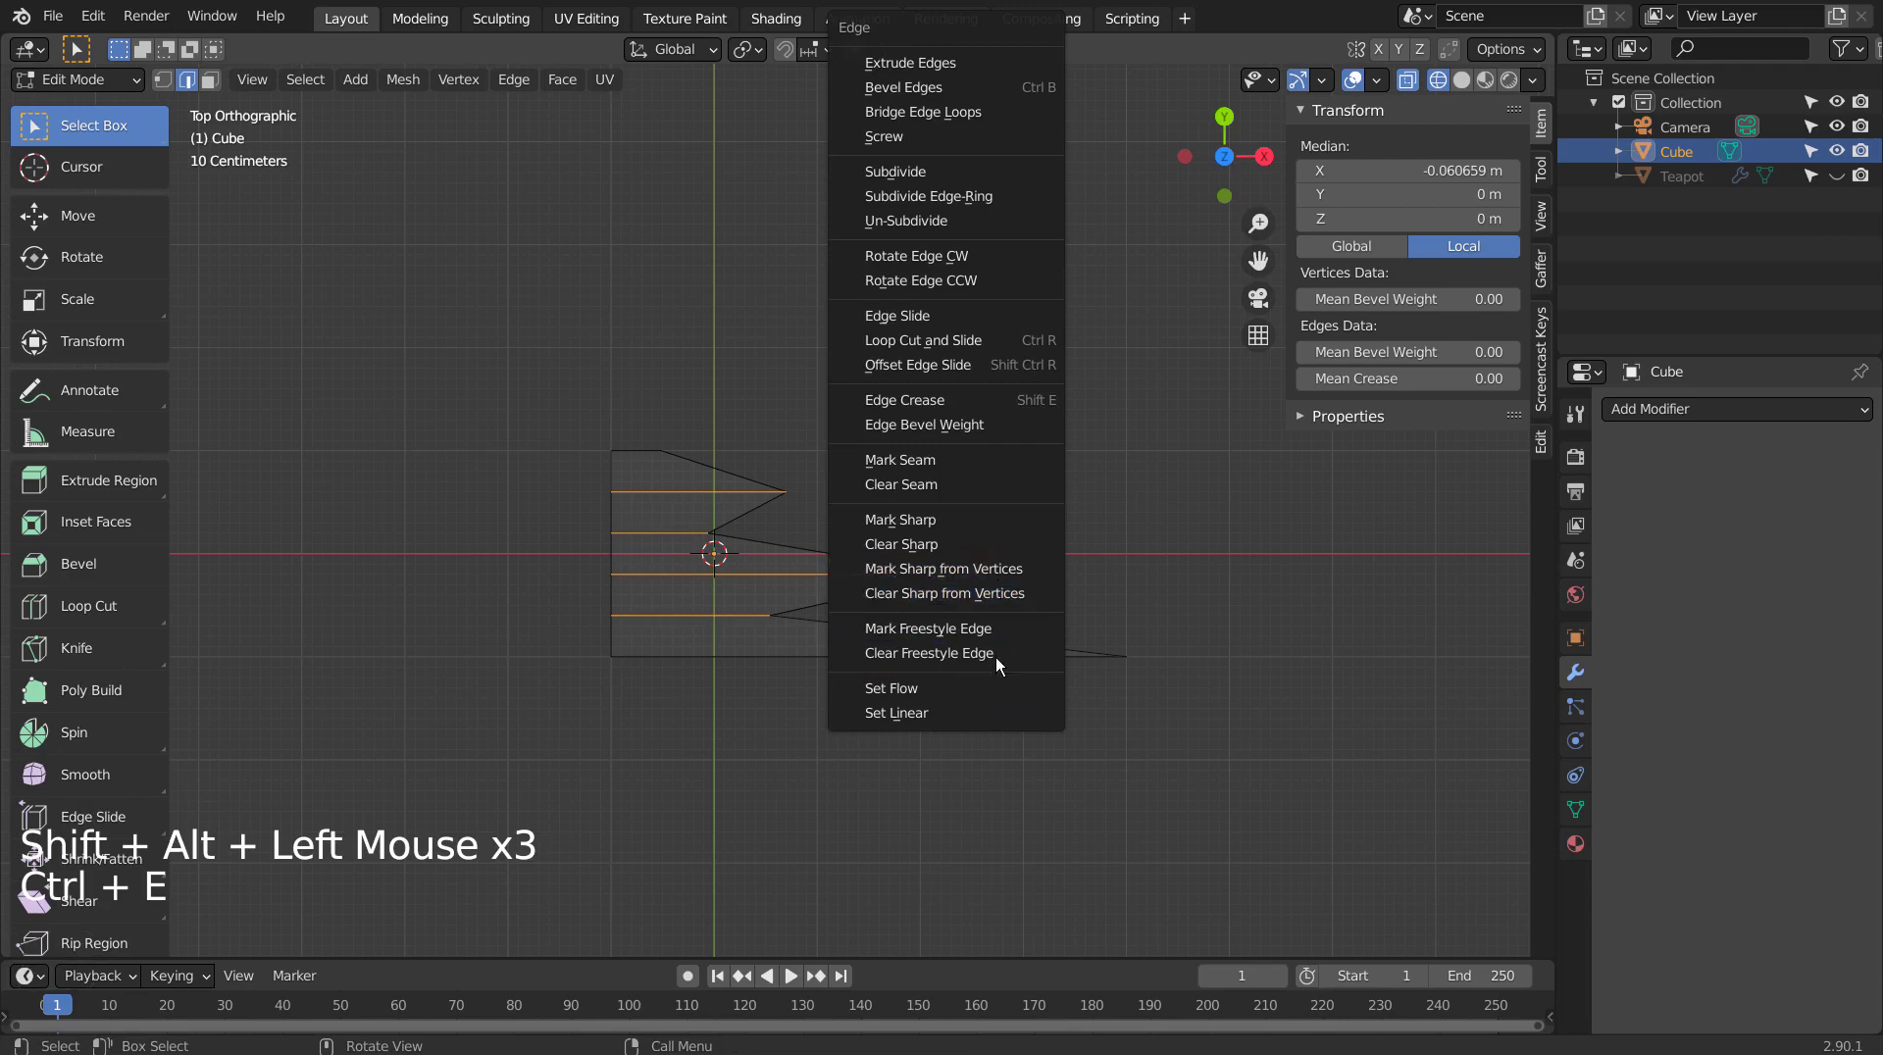
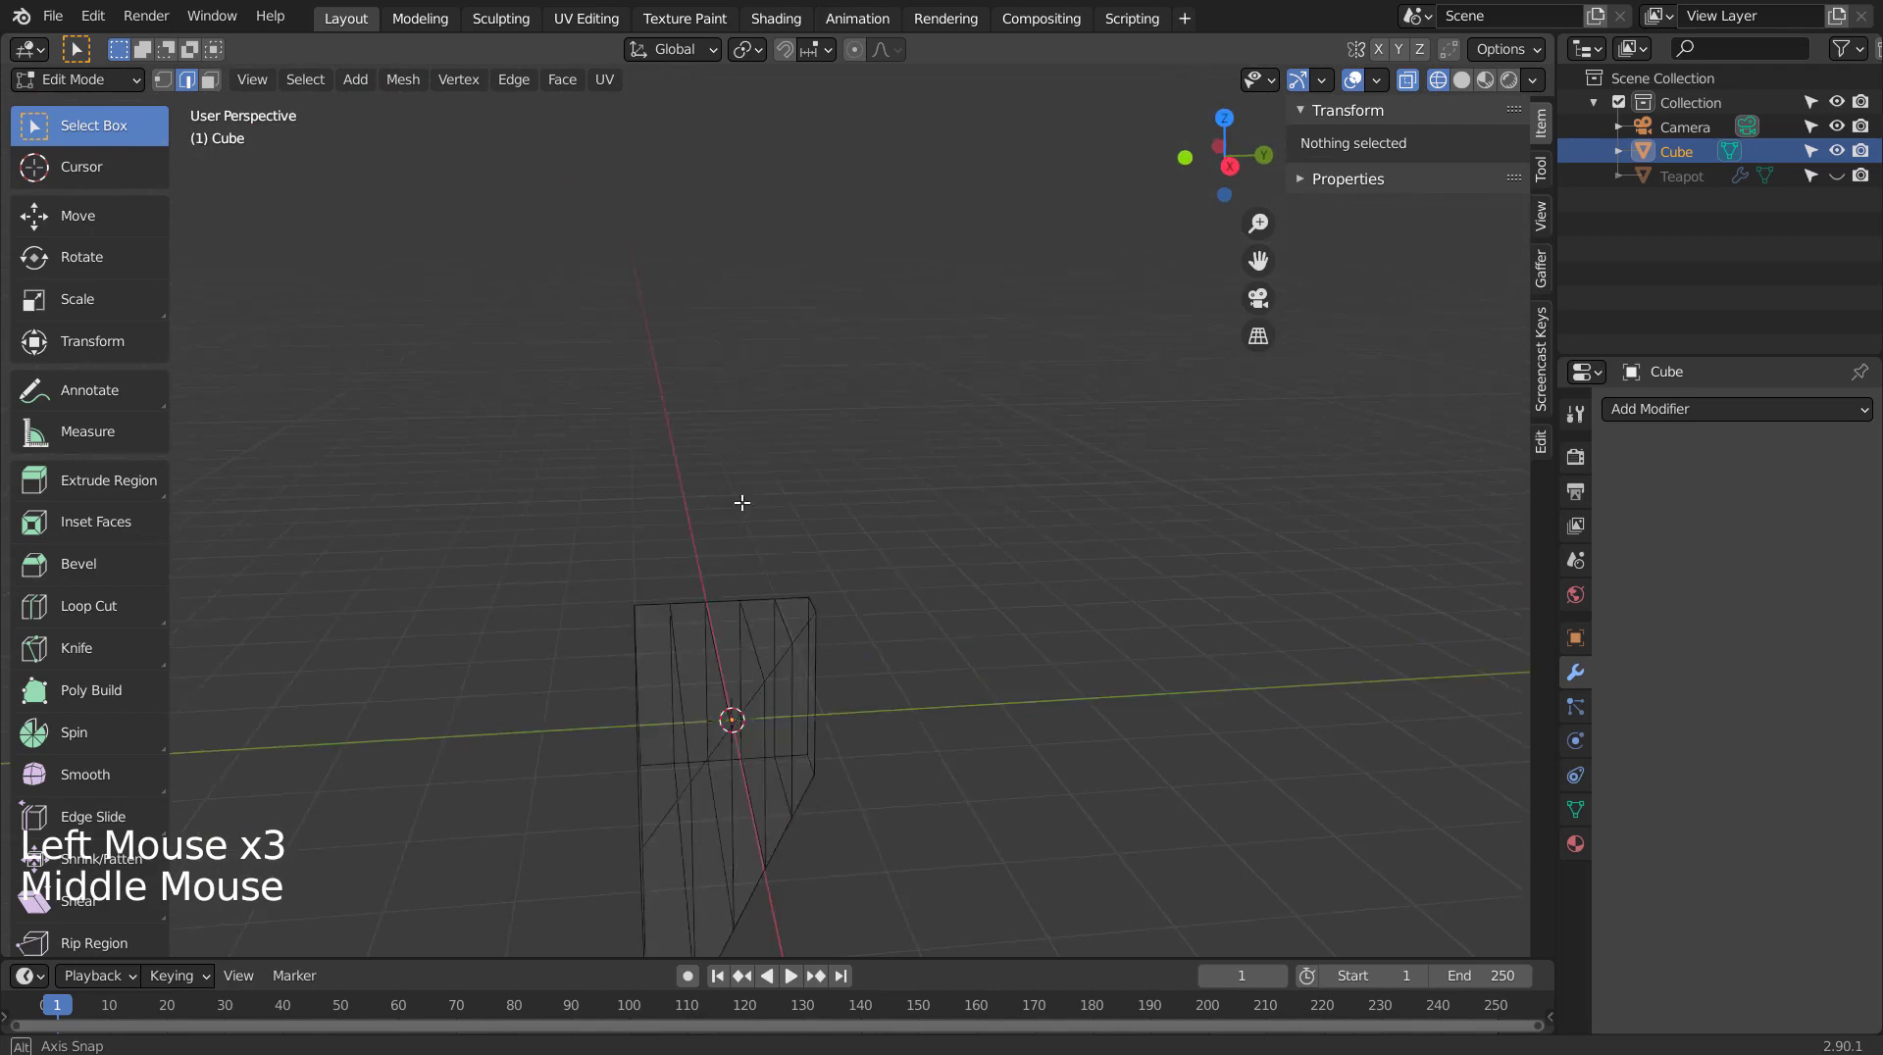
key(Tab)
Inspect the evenly sloped cube, delete it and bring up the Add > Mesh list for the teapot.
middle_click(776, 695)
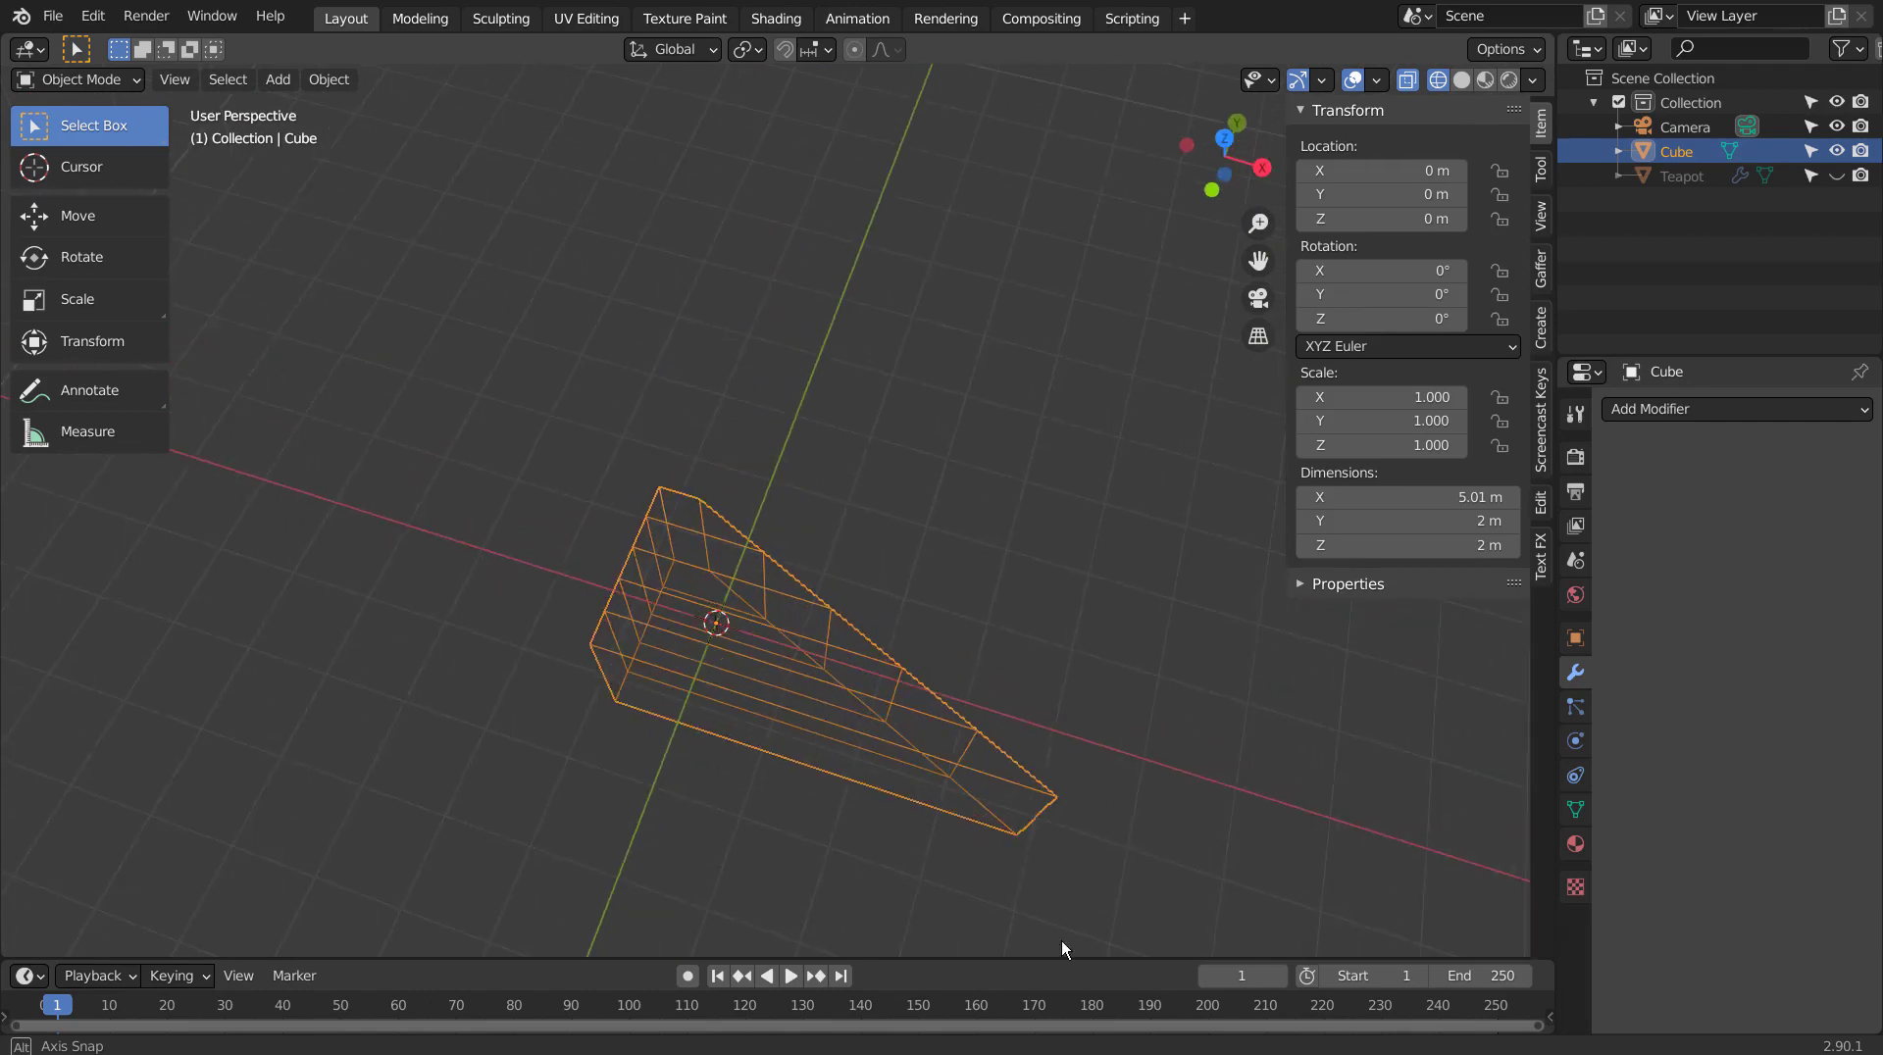
middle_click(1055, 1016)
middle_click(1056, 1015)
middle_click(1010, 901)
key(x)
key(shift+a)
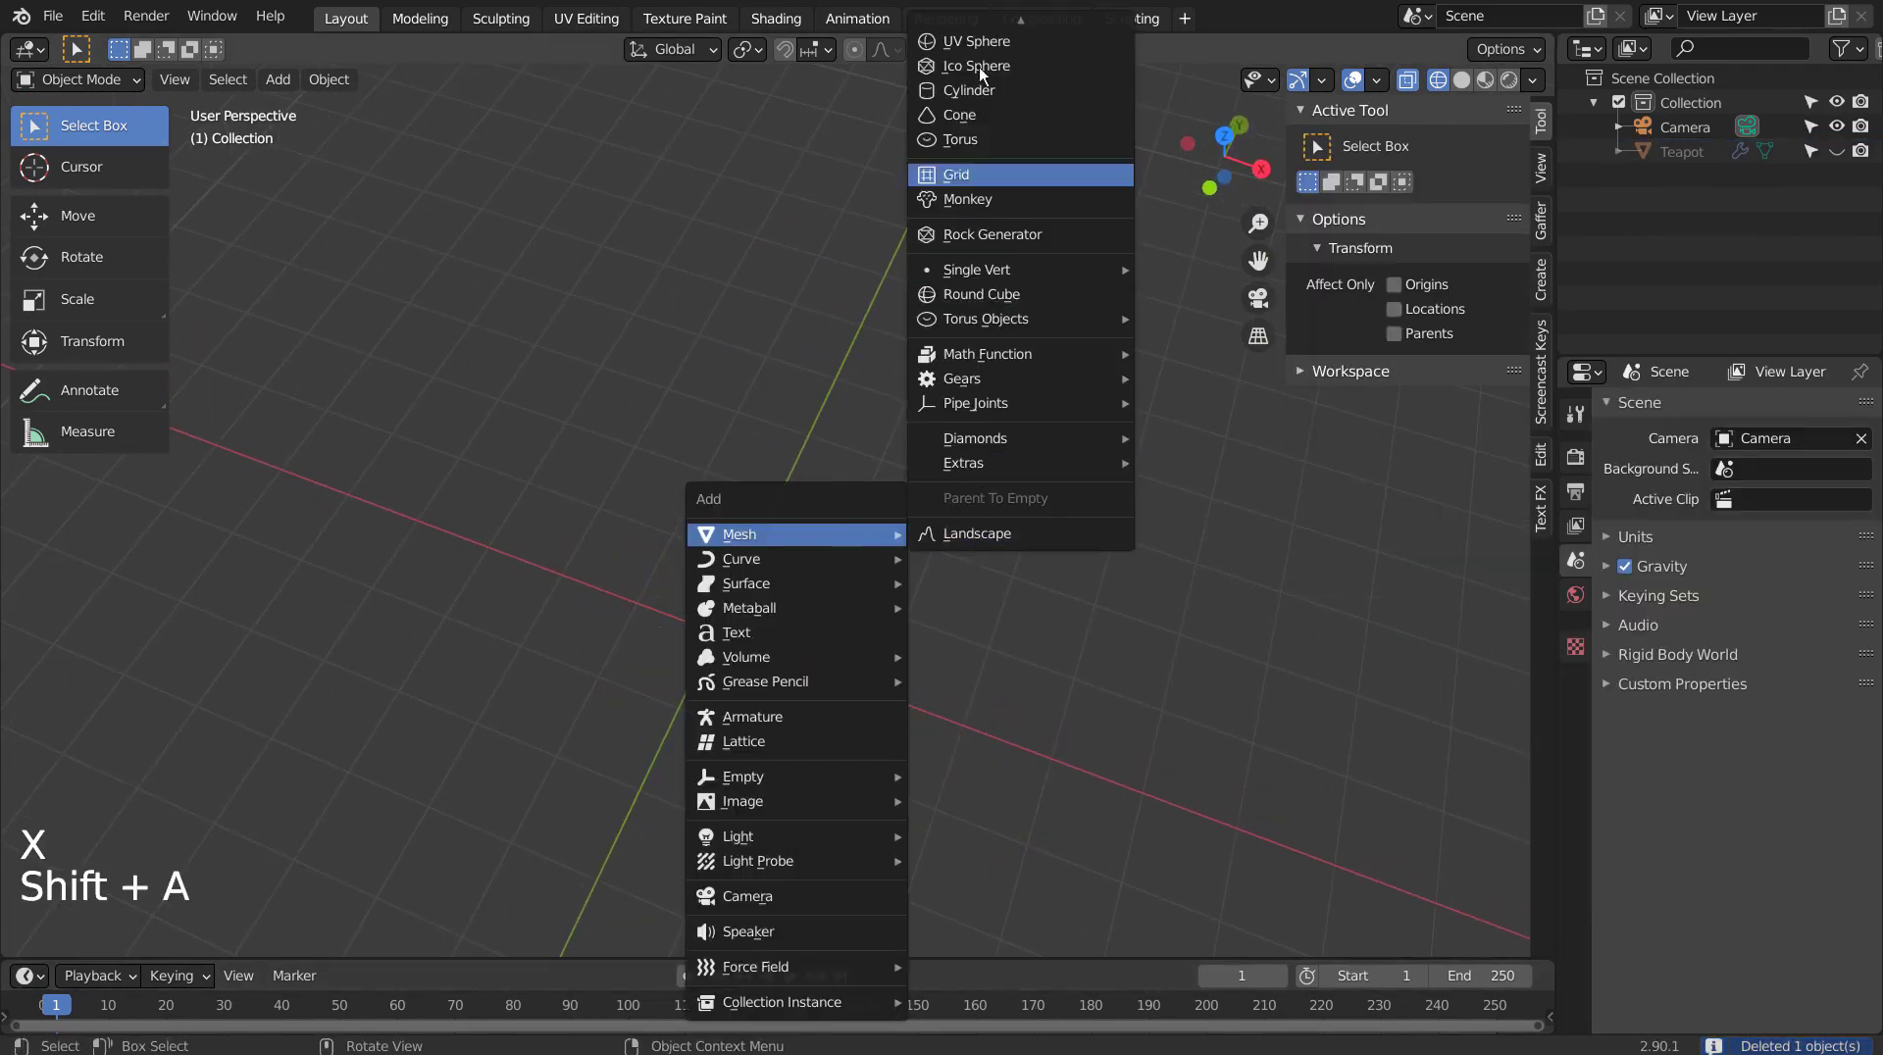
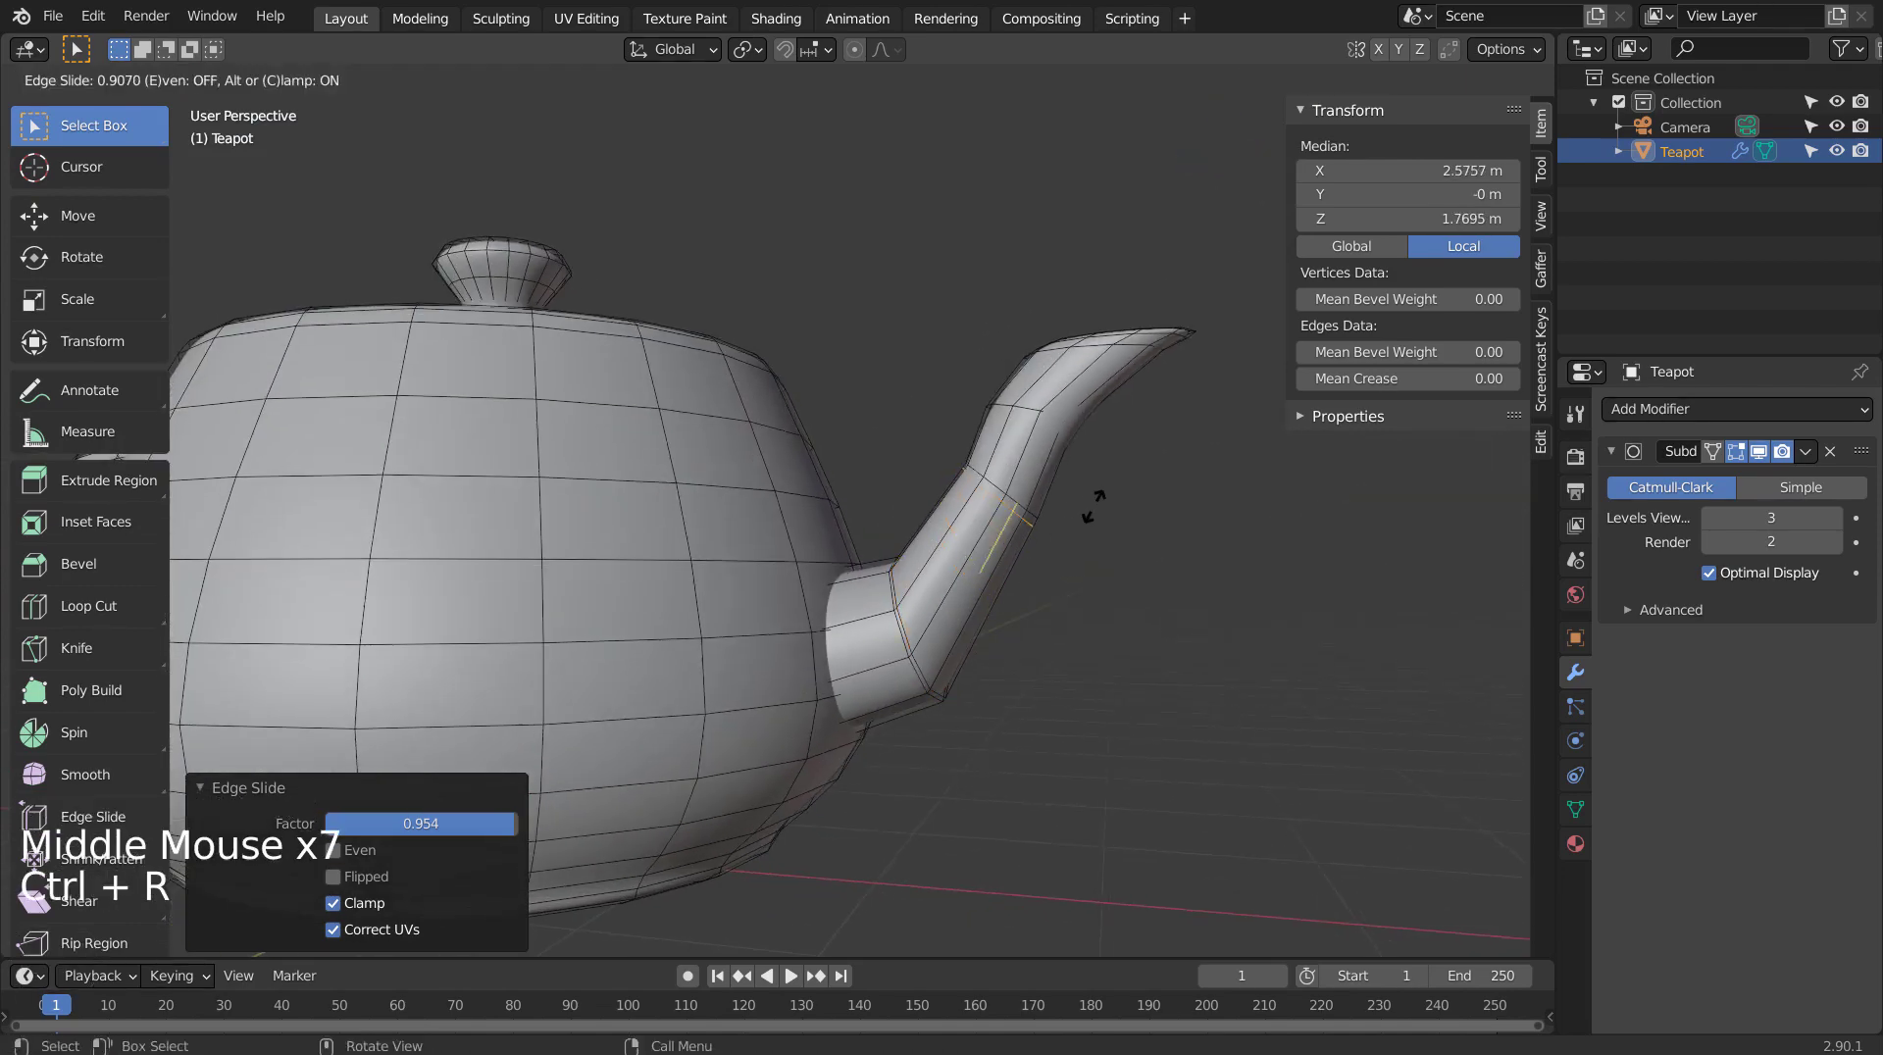
Enter mesh editing on the subdivided teapot and orbit toward its spout edge loops.
key(Tab)
middle_click(1106, 600)
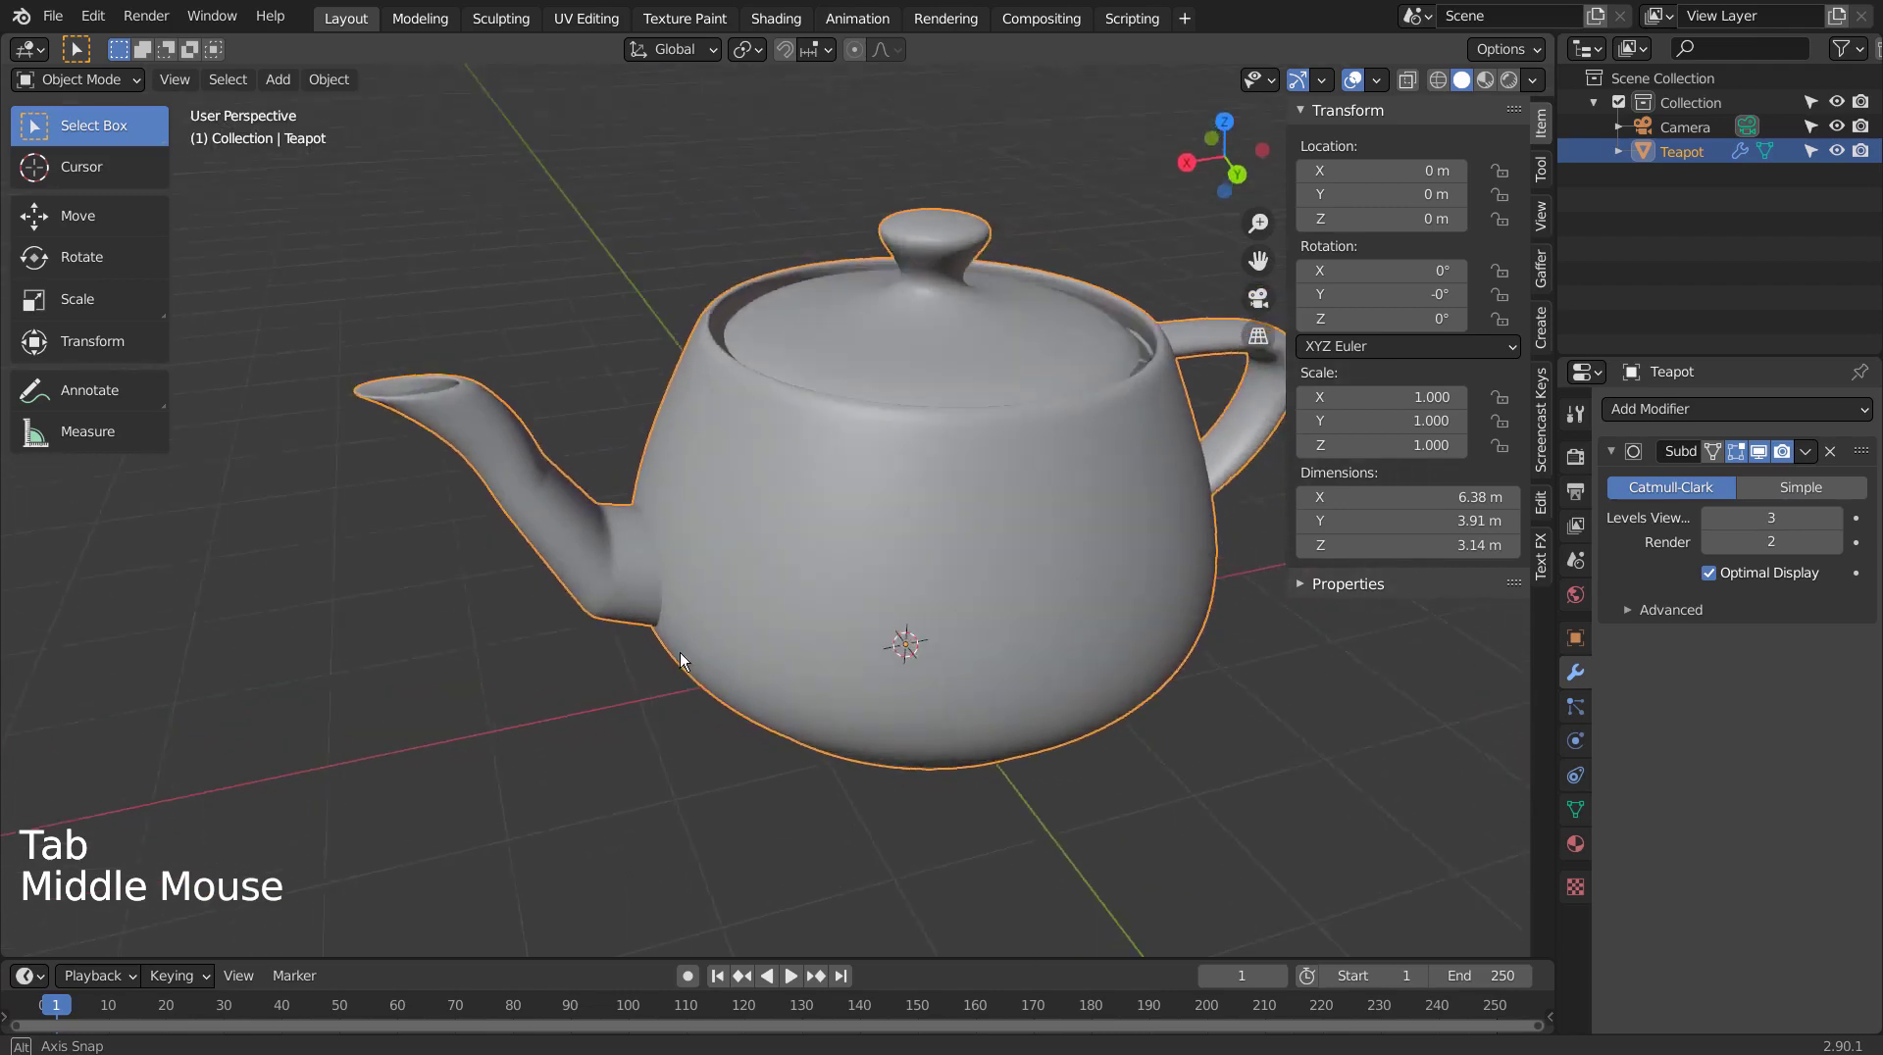
key(Tab)
middle_click(678, 555)
middle_click(863, 550)
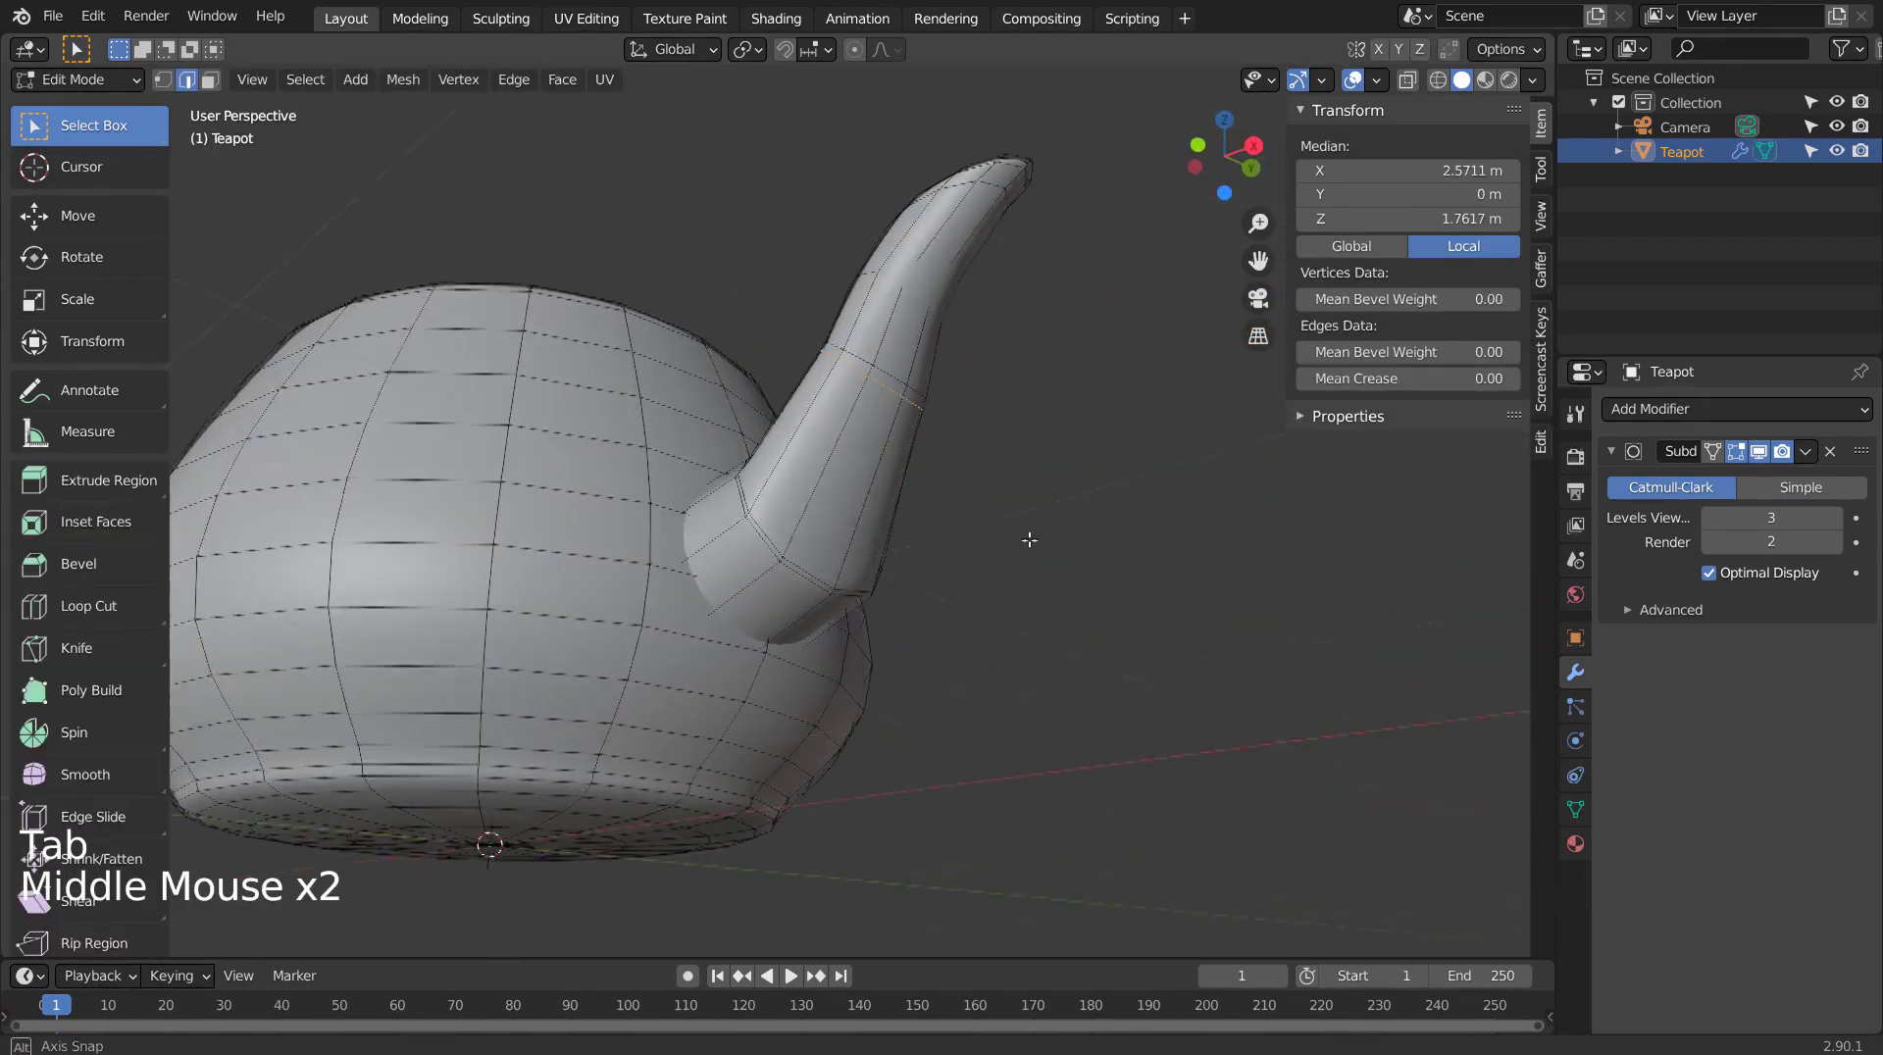
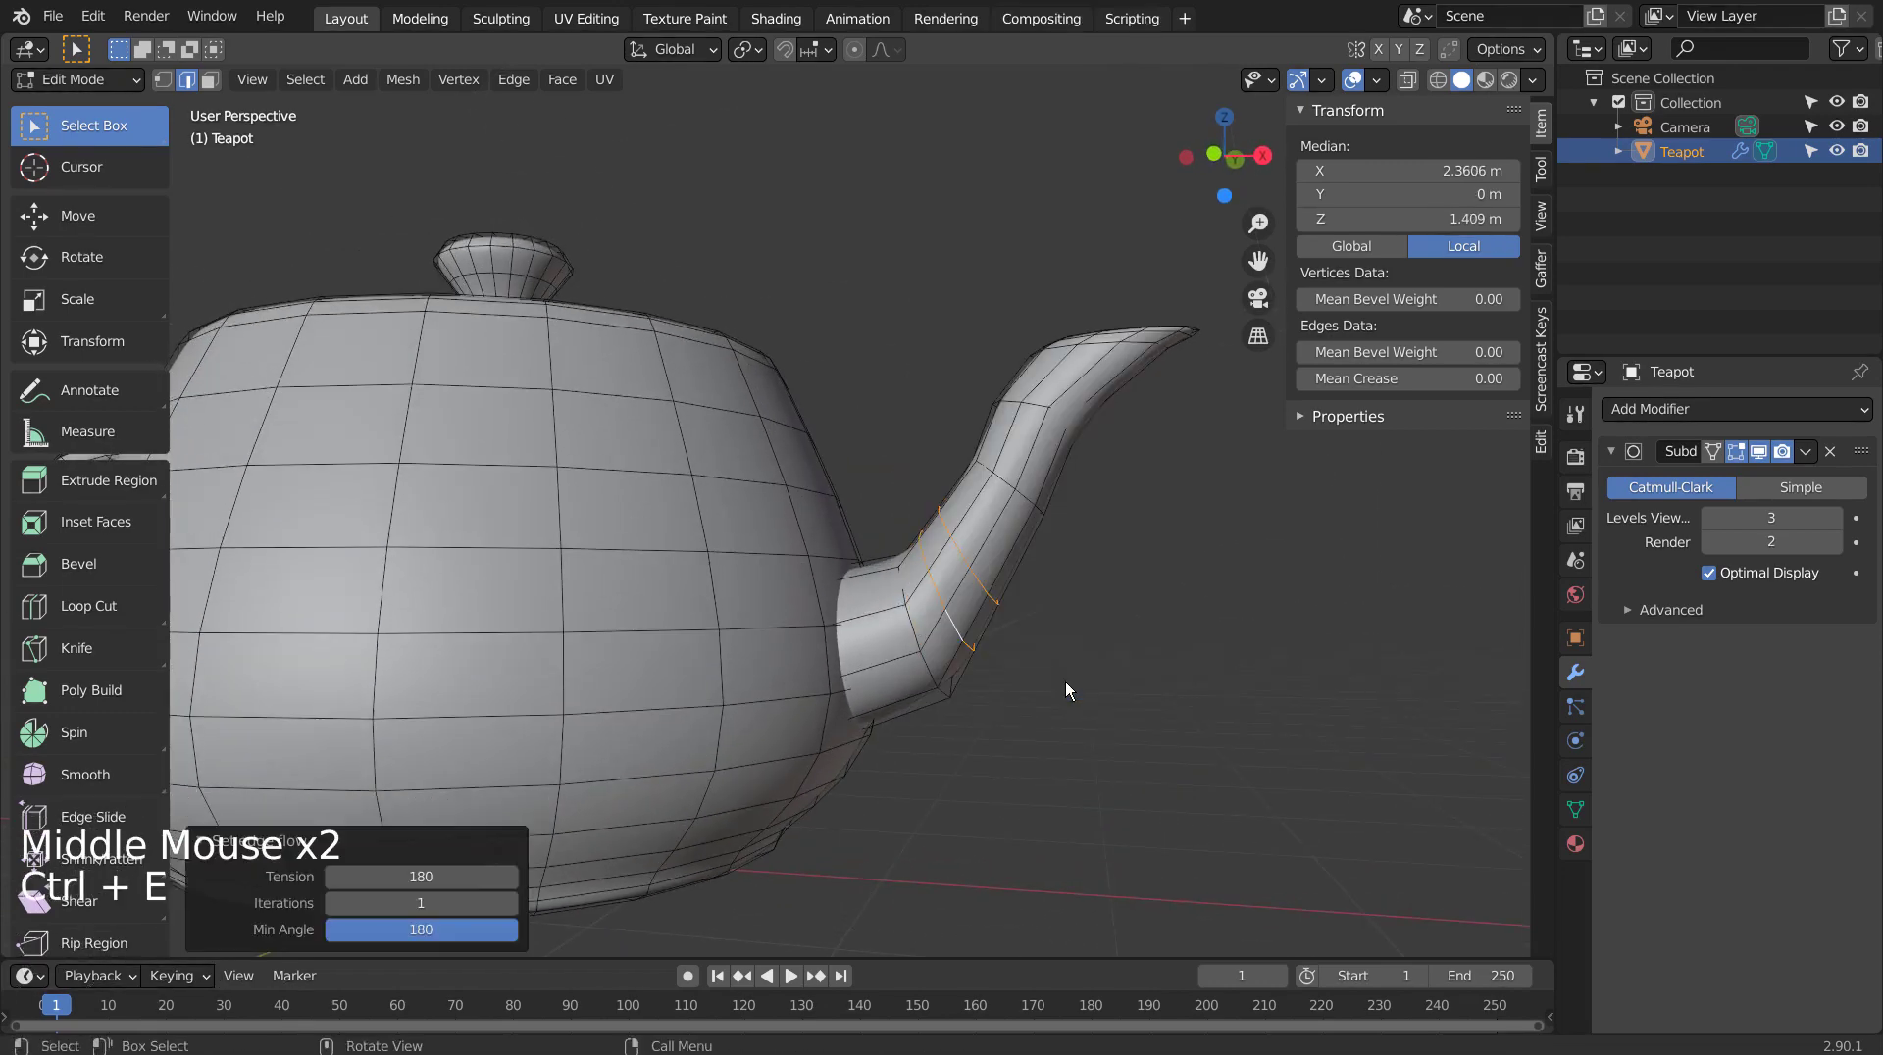
Even out the kinked loop partway up the teapot spout with Set Flow.
click(442, 942)
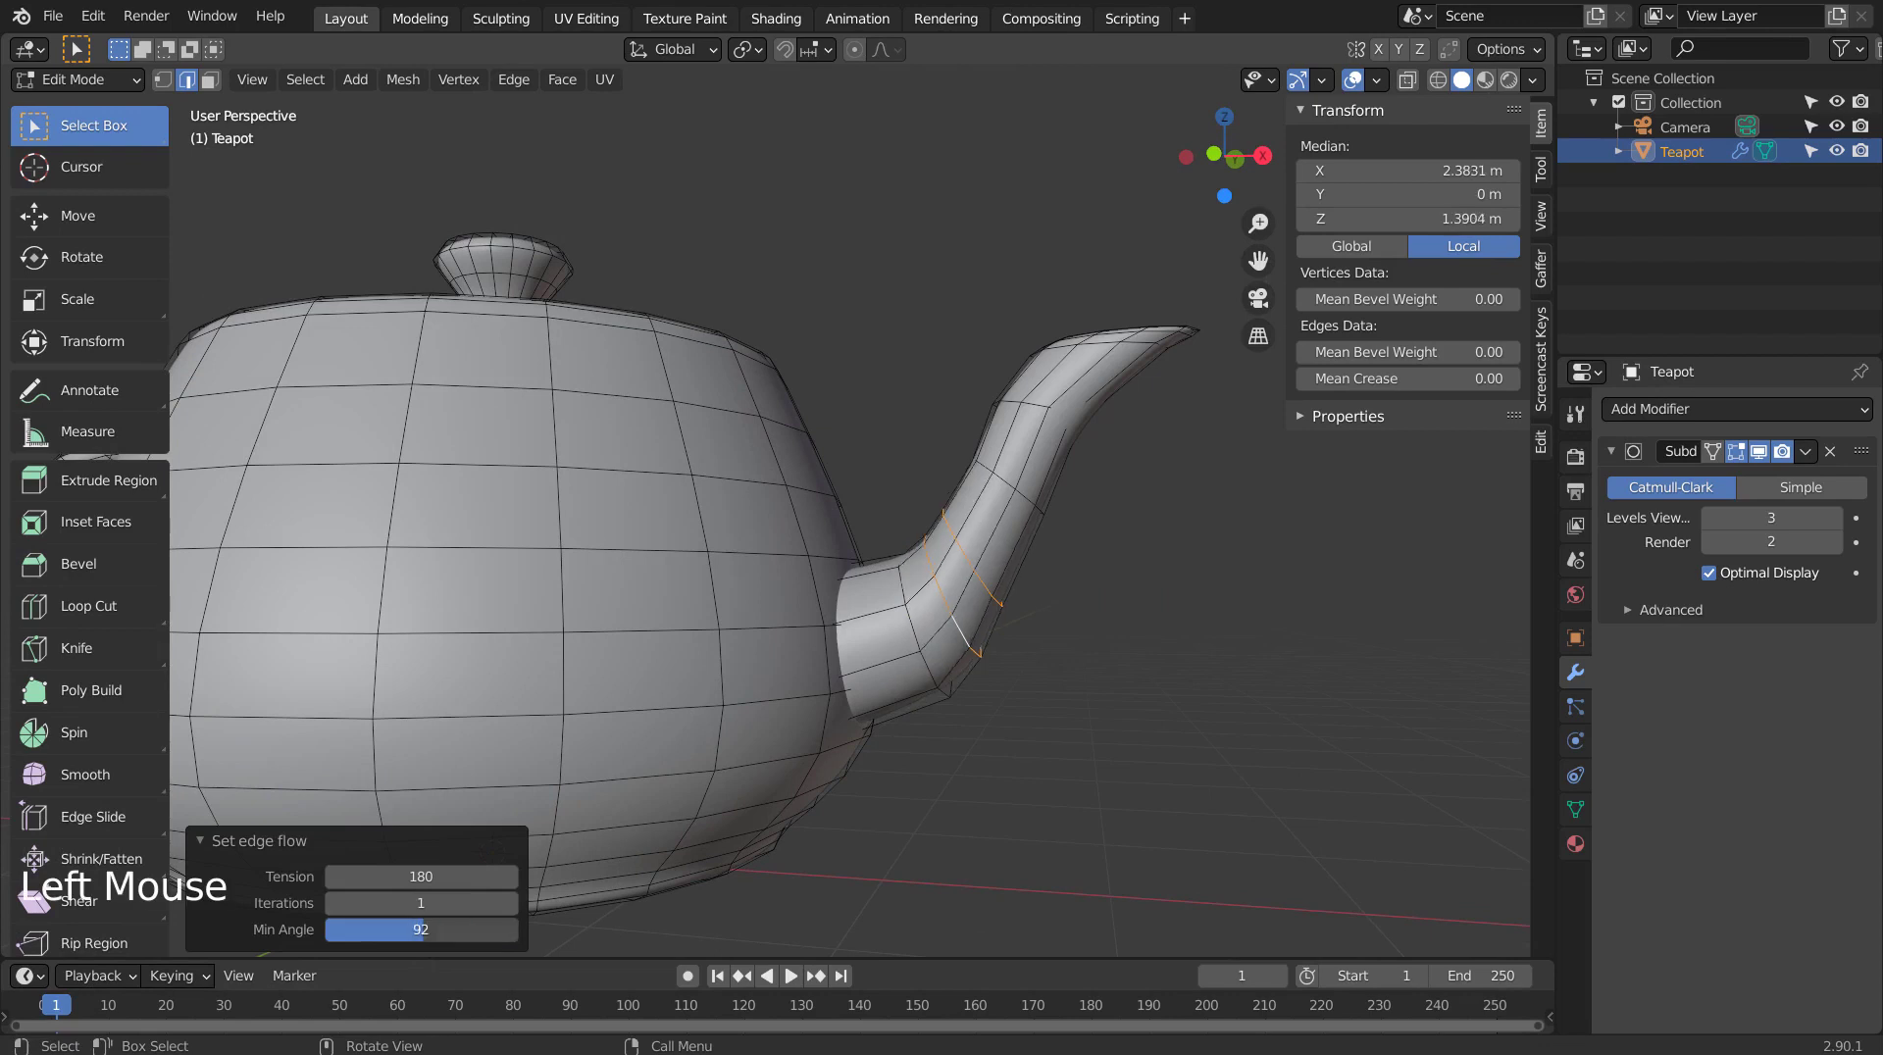
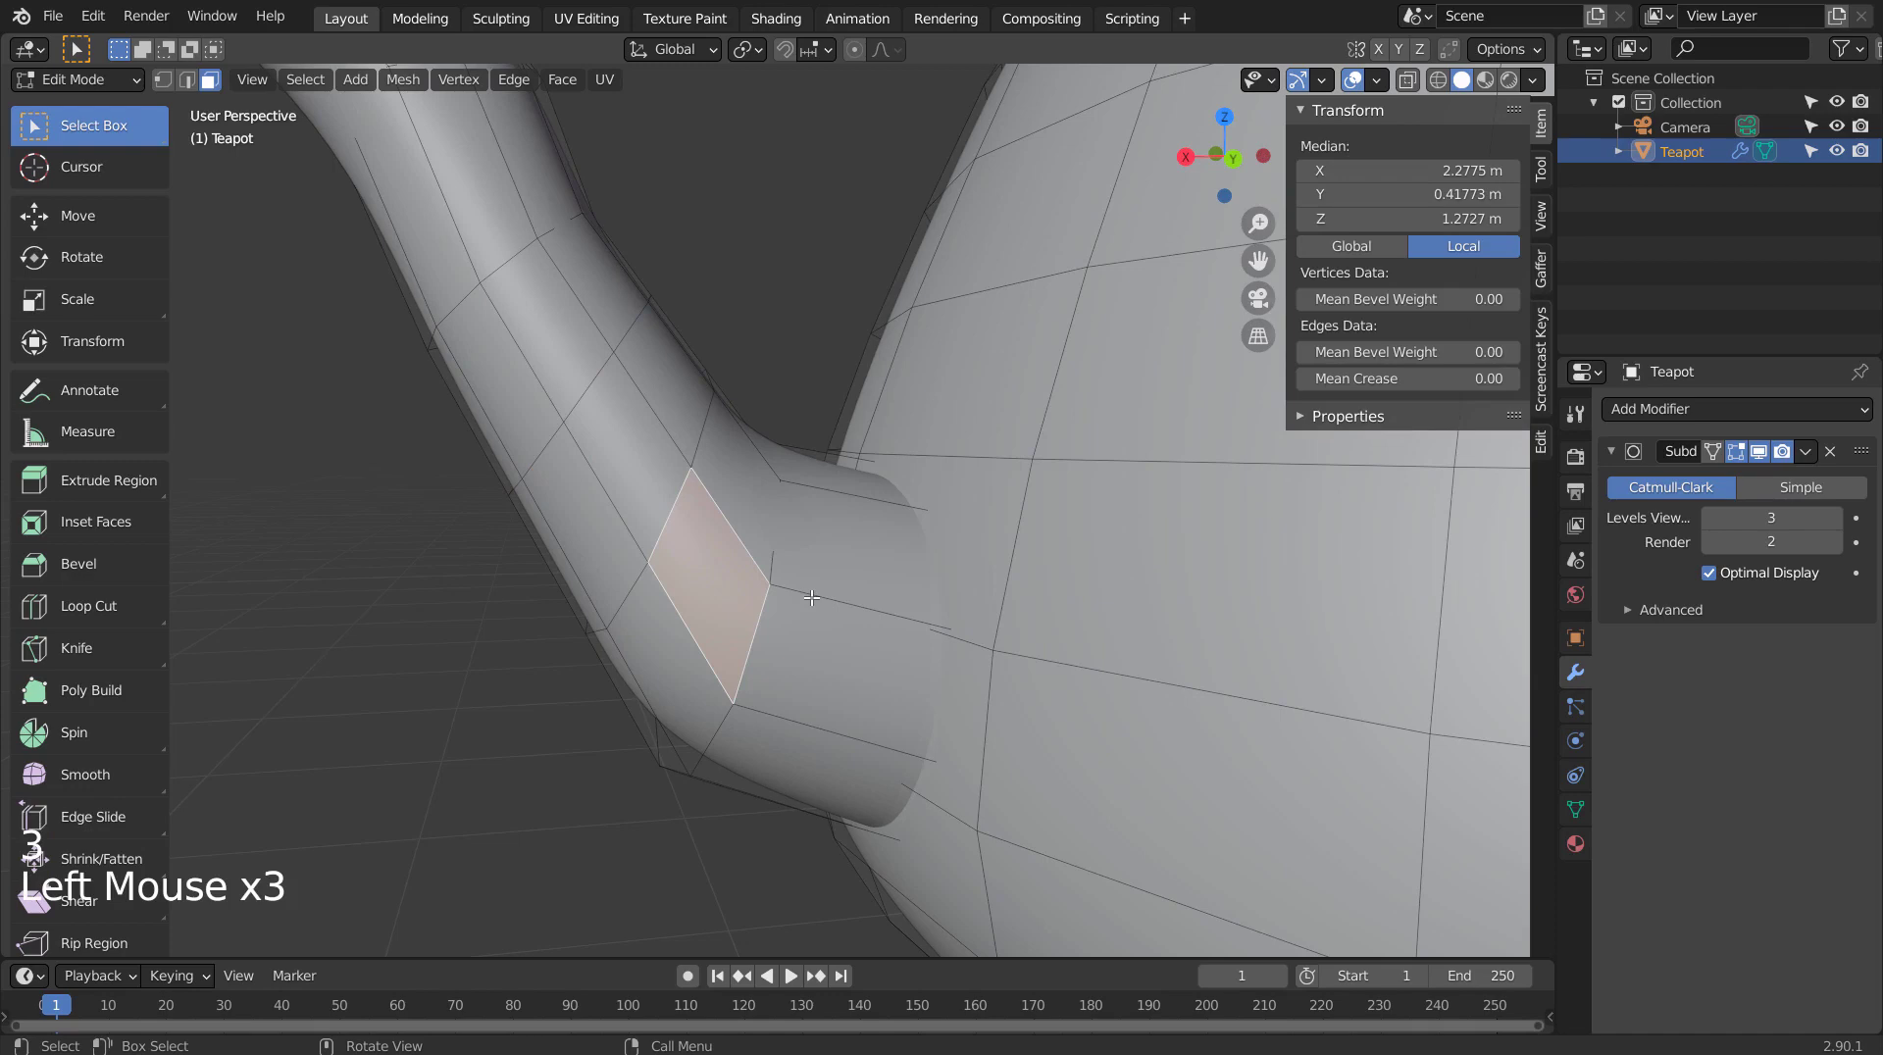
In front view with edge select, grab the spout base loop and drag it out of shape.
scroll(down, 3)
key(Tab)
key(Tab)
key(2)
click(697, 445)
key(KP_1)
key(g)
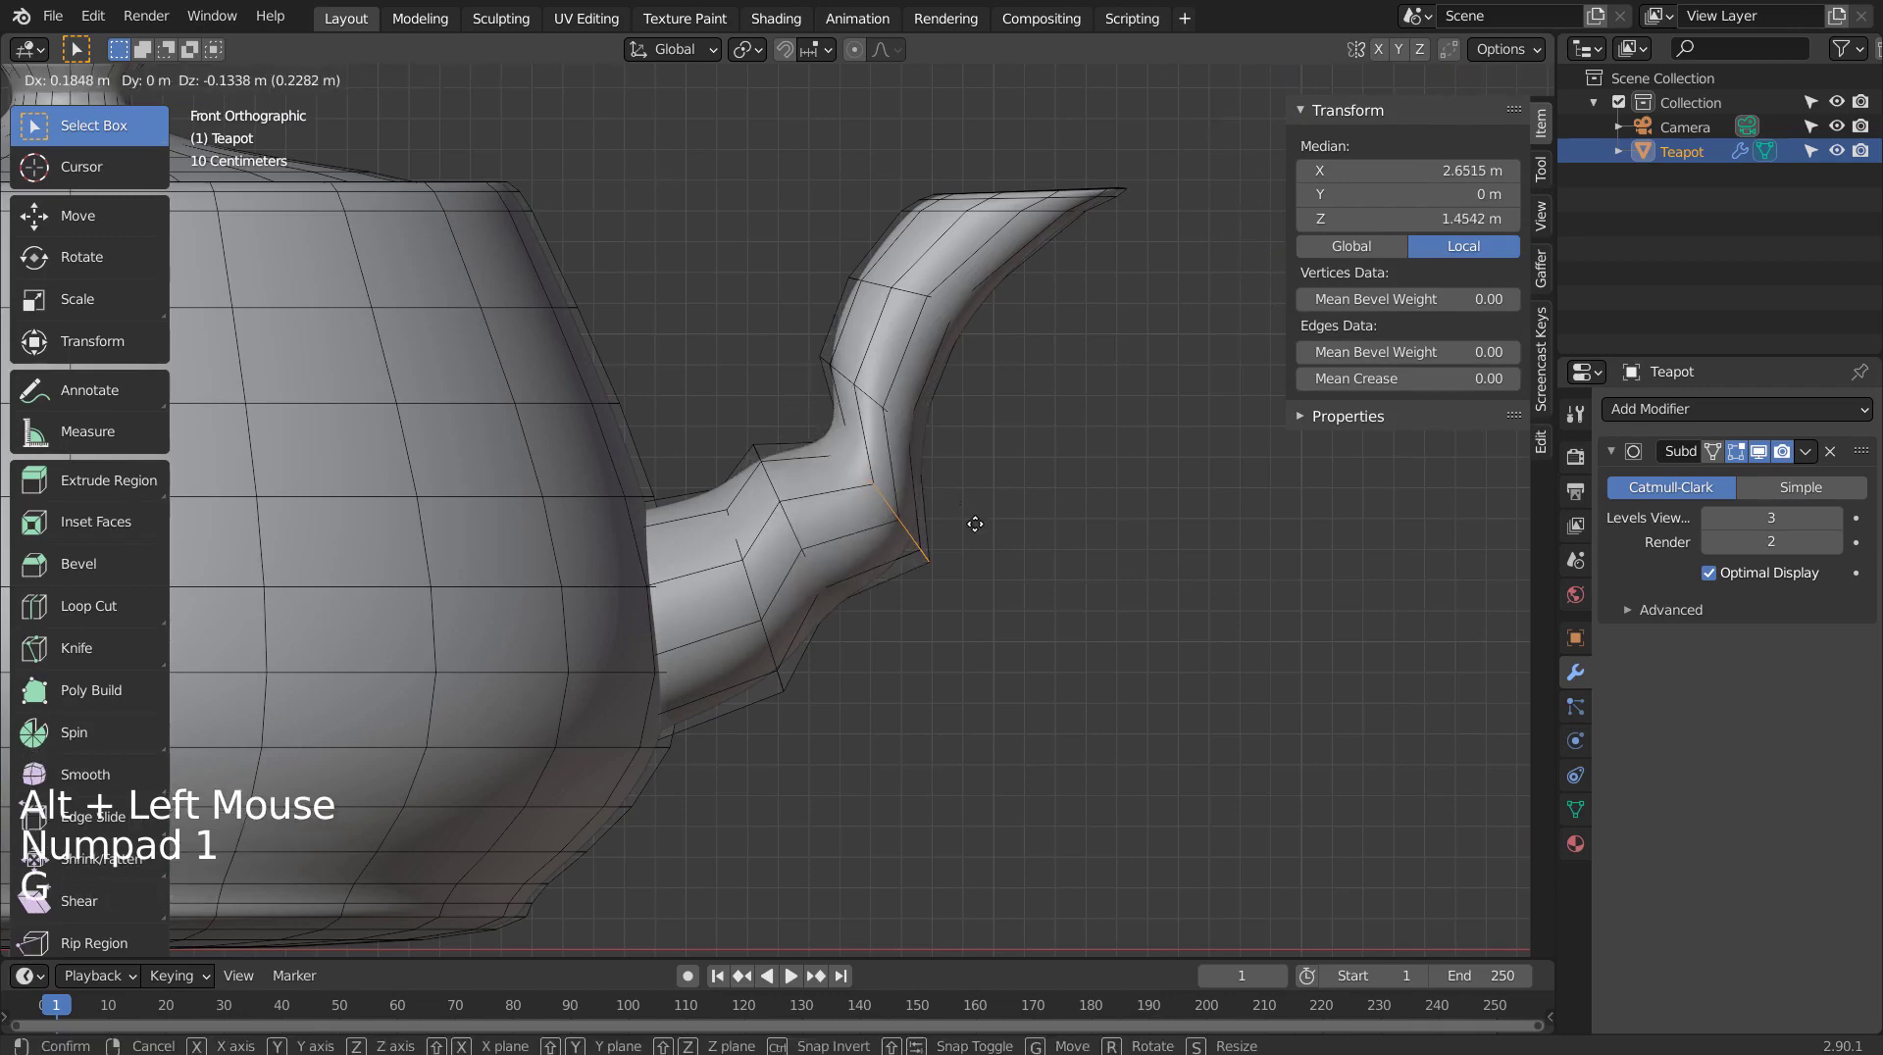
Inspect the kinked spout from a few angles and bring up the edge operations for Set Flow.
key(Tab)
middle_click(1154, 636)
middle_click(530, 536)
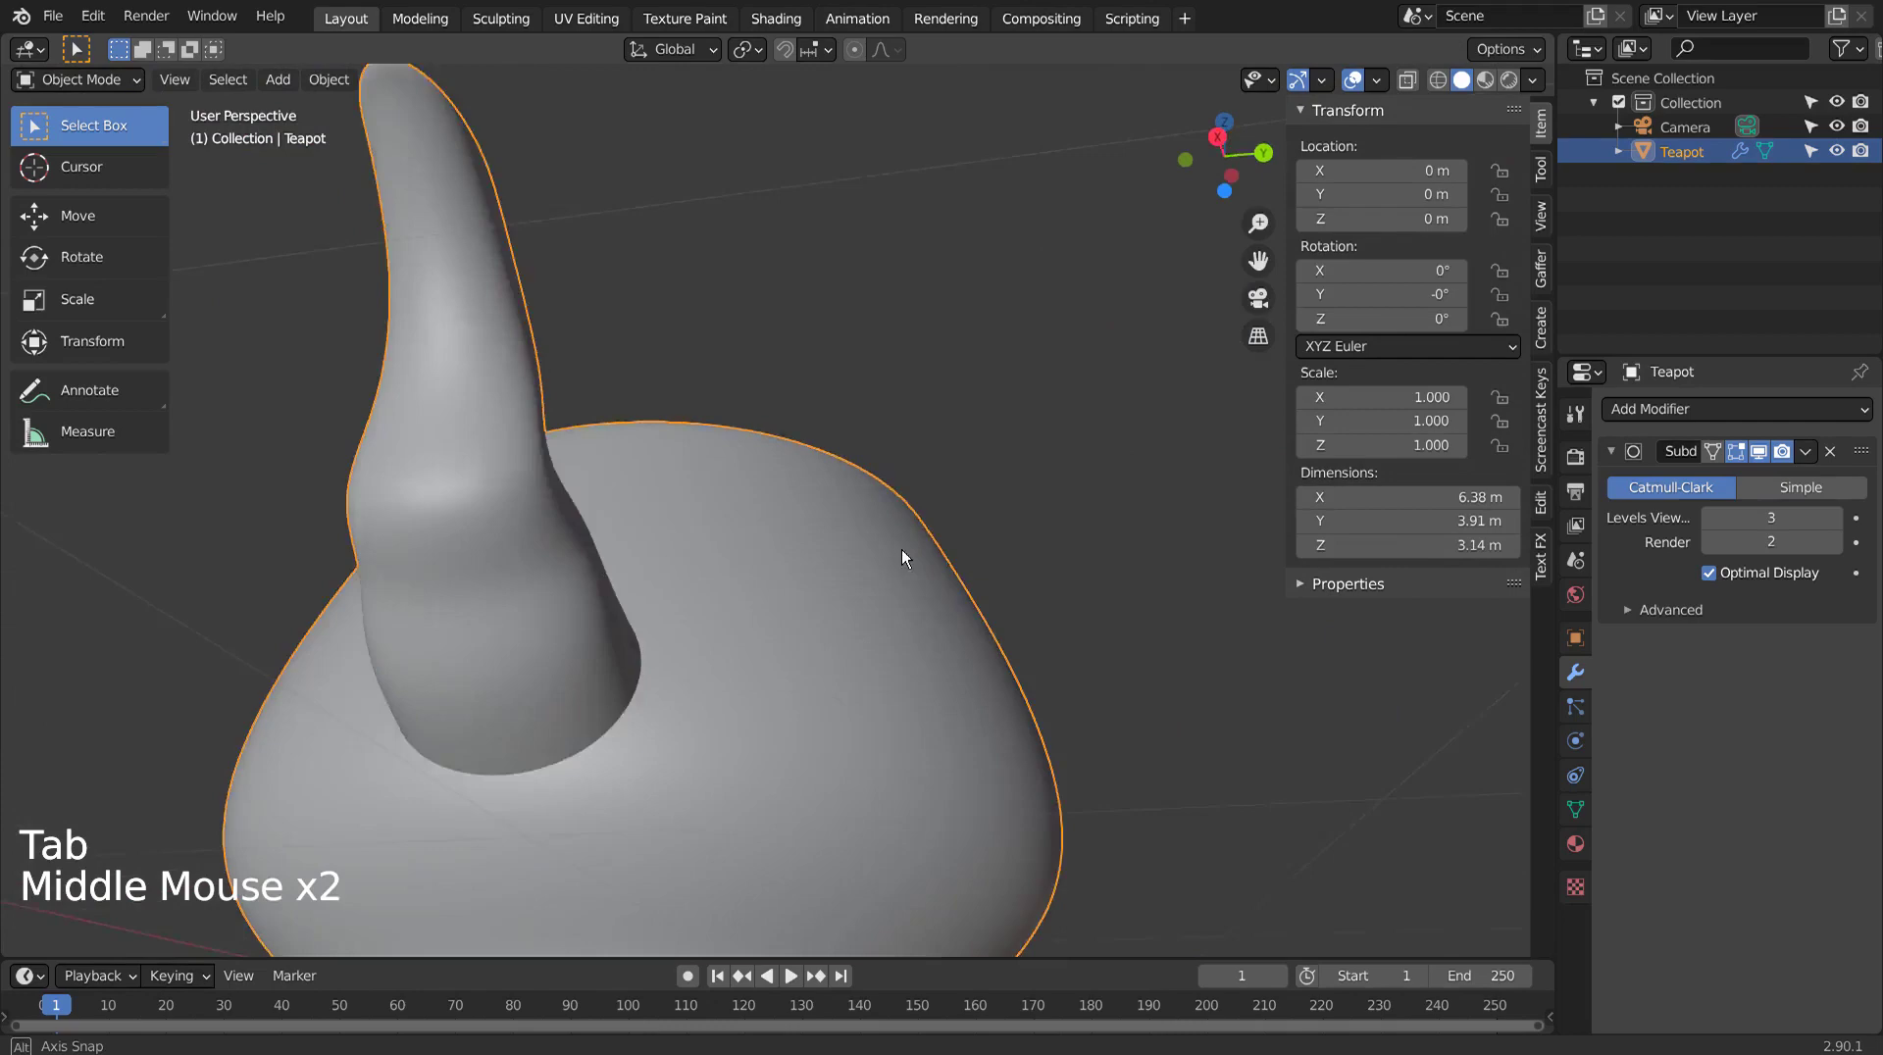
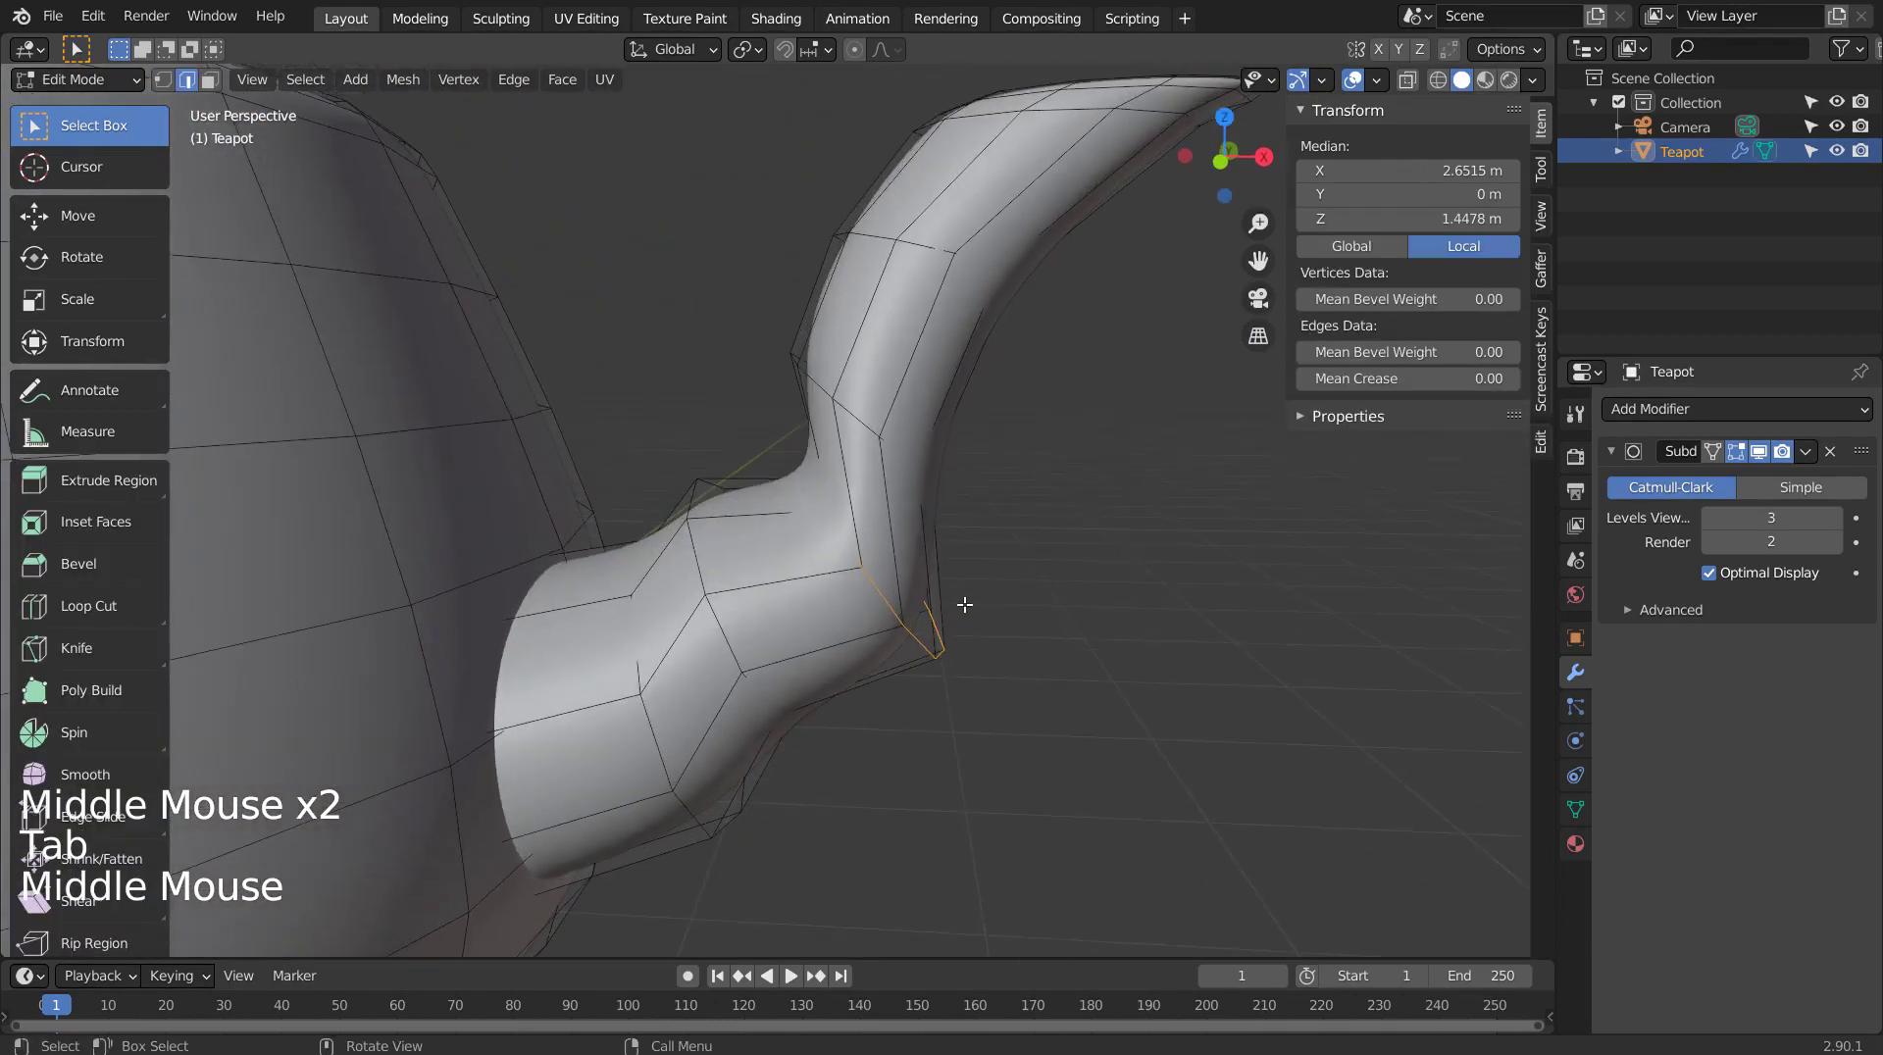
key(ctrl+e)
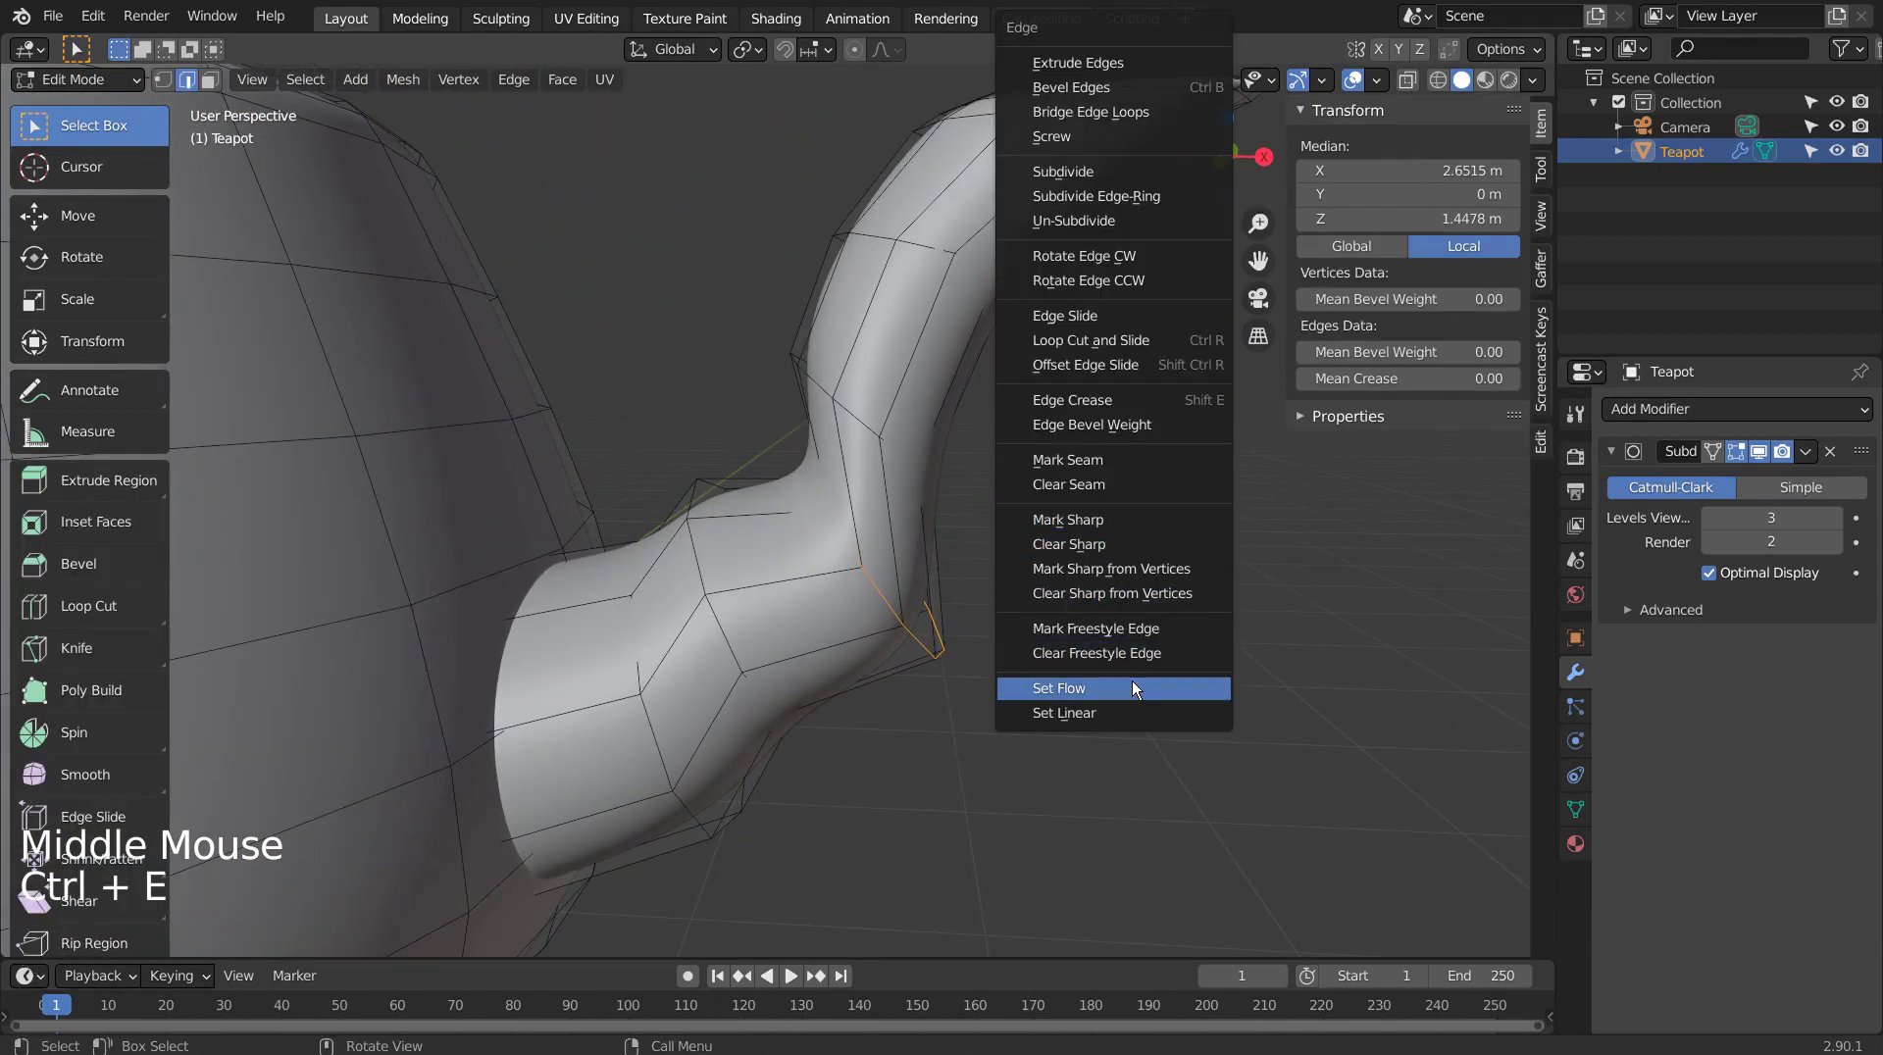
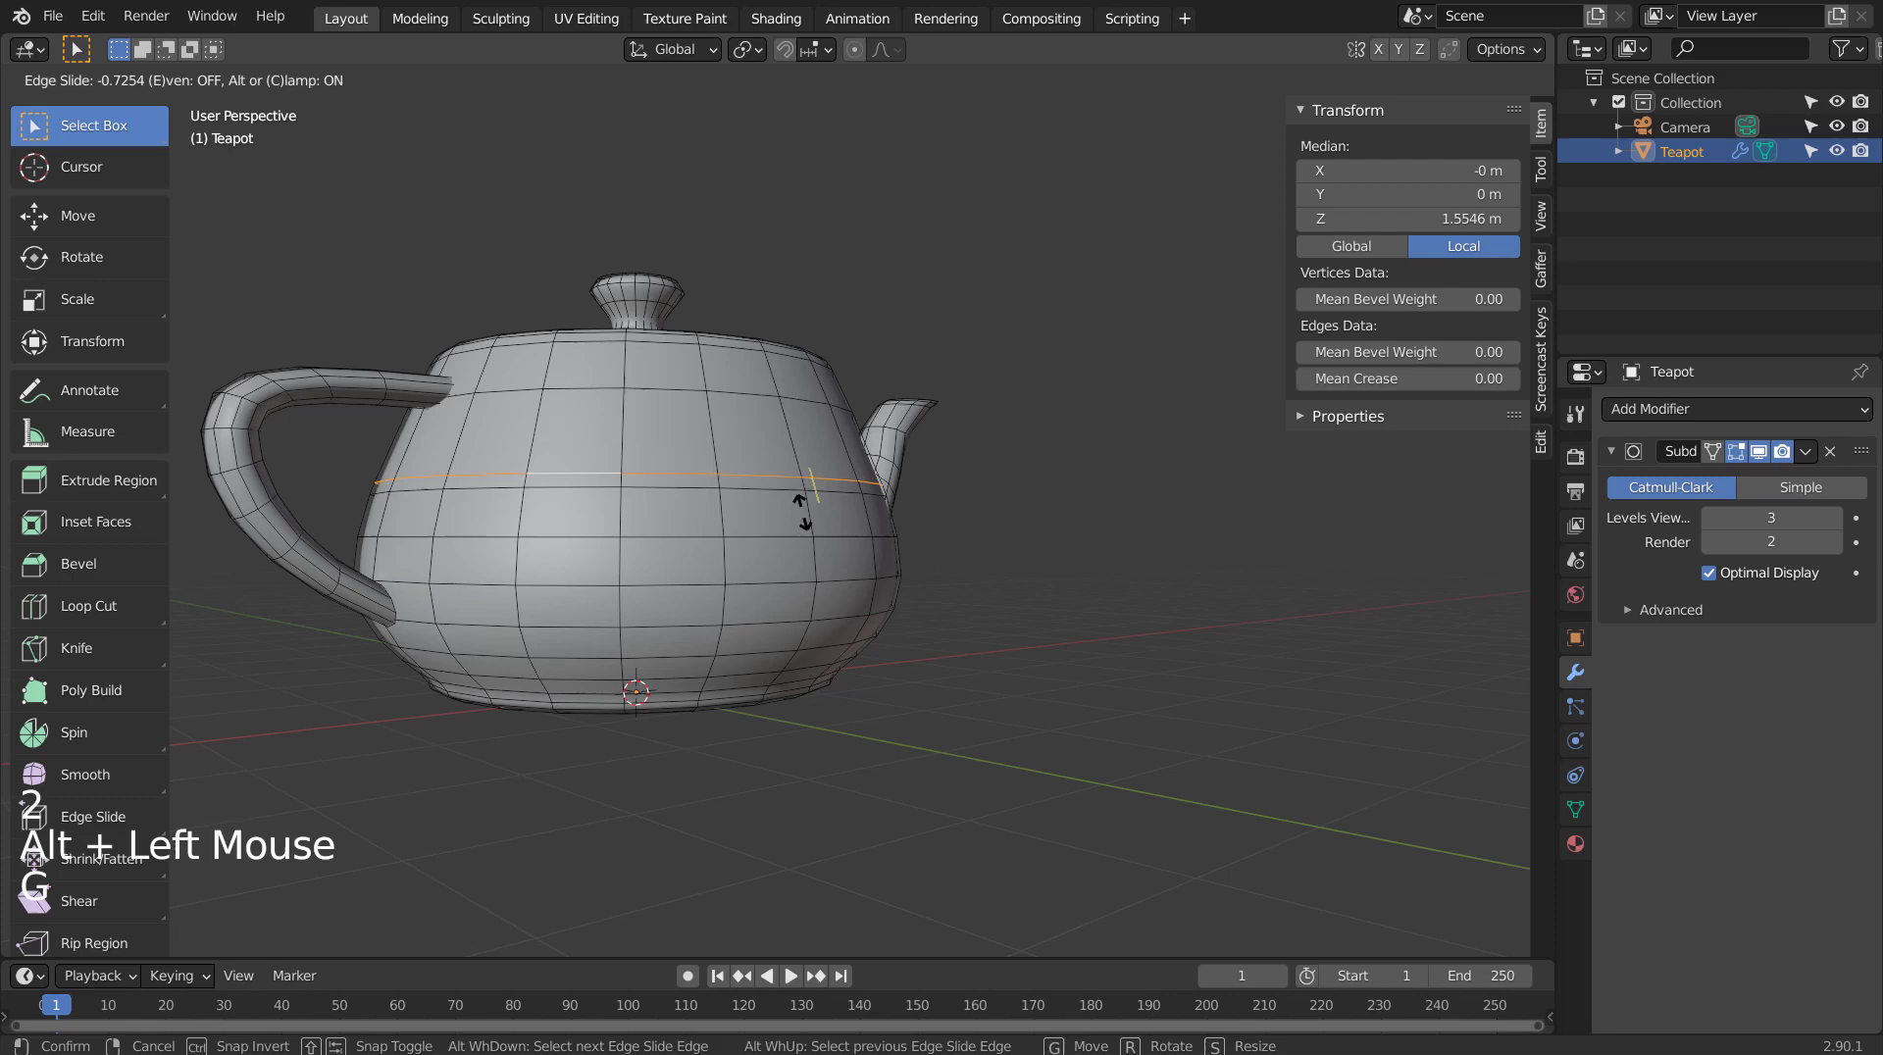
Slide and bulge loops on the teapot body, then even them with Set Flow.
key(s)
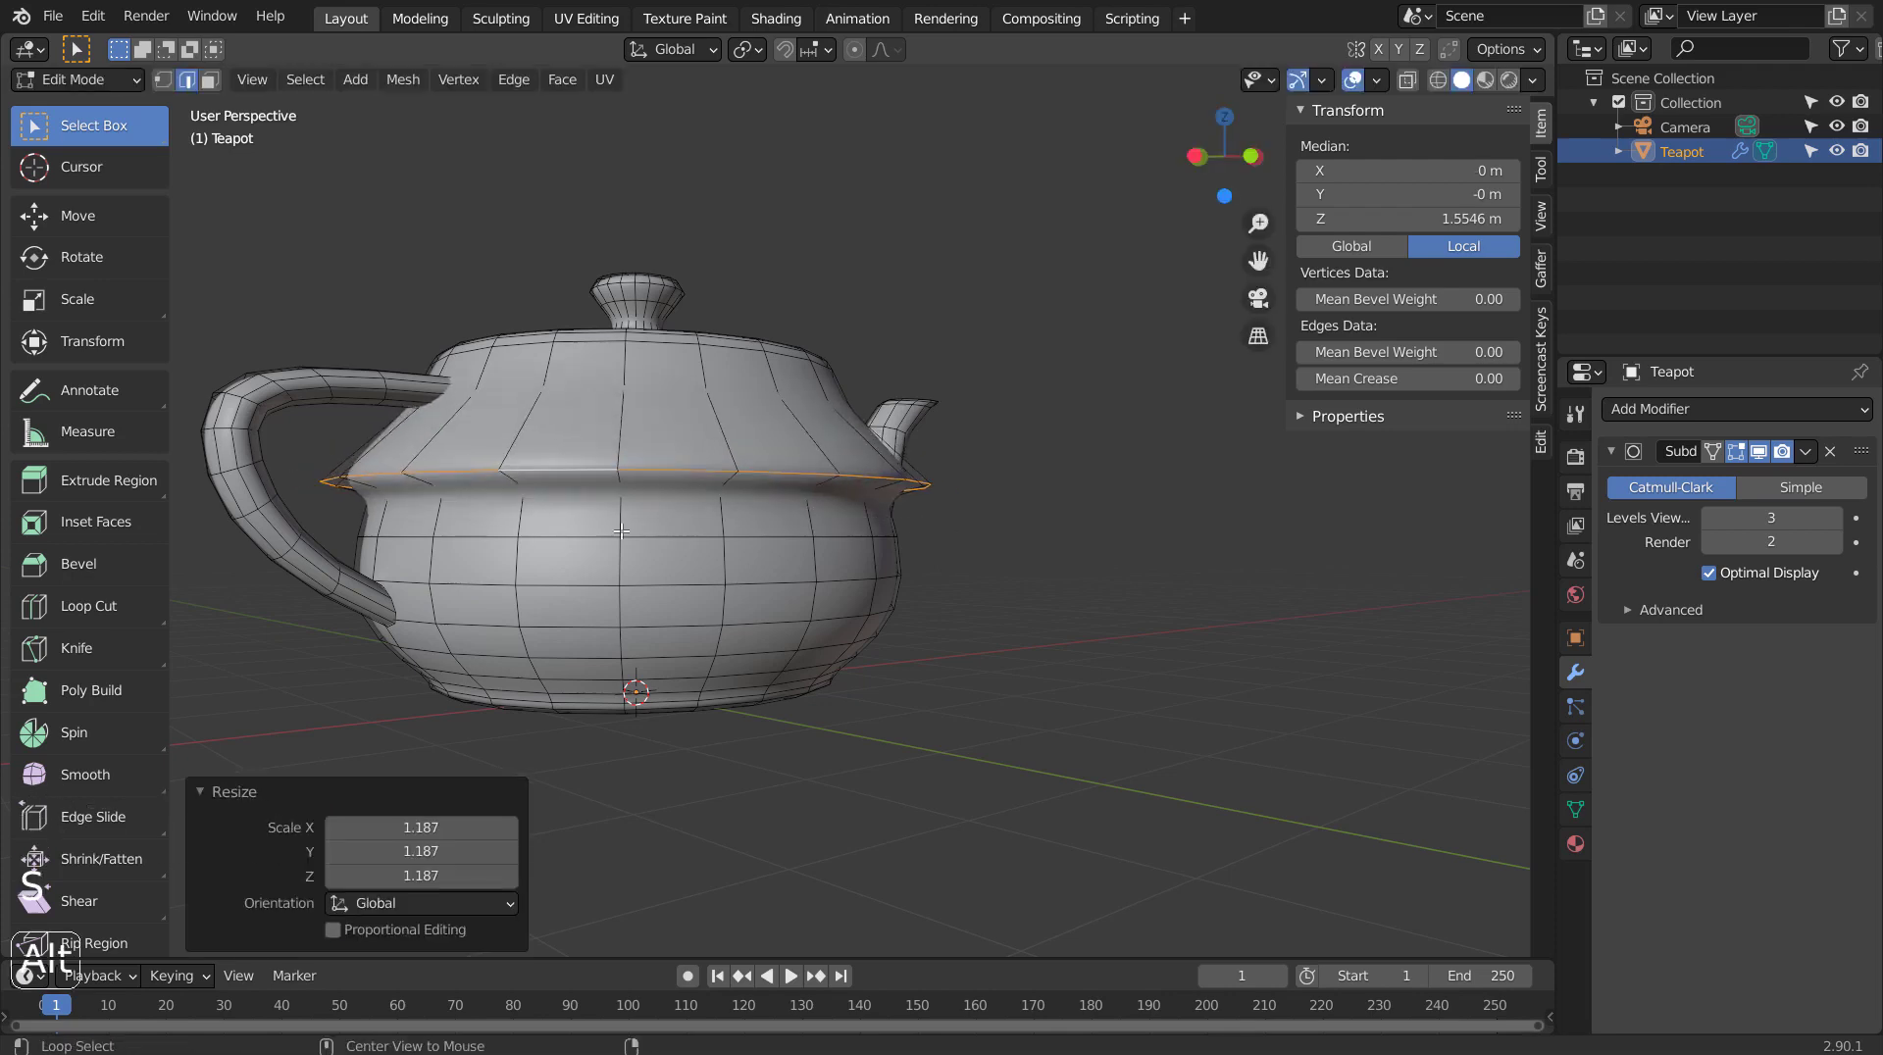
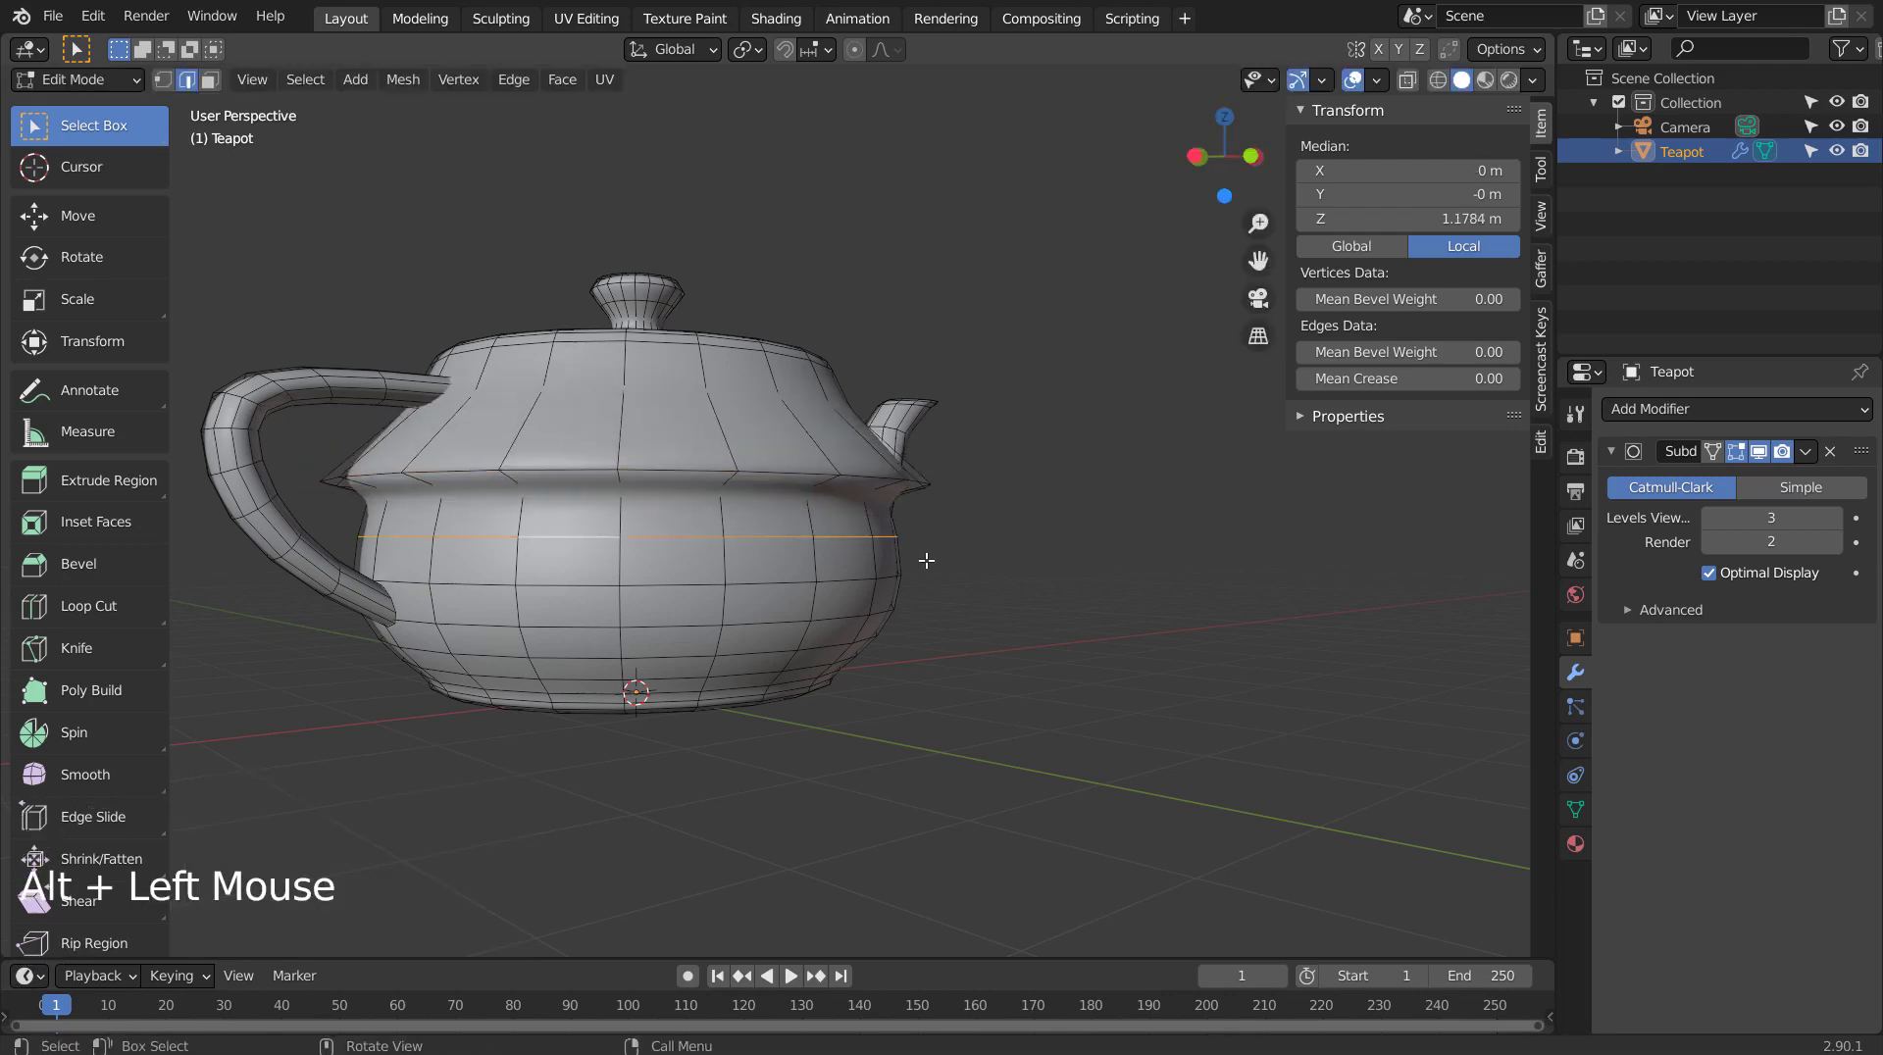
key(s)
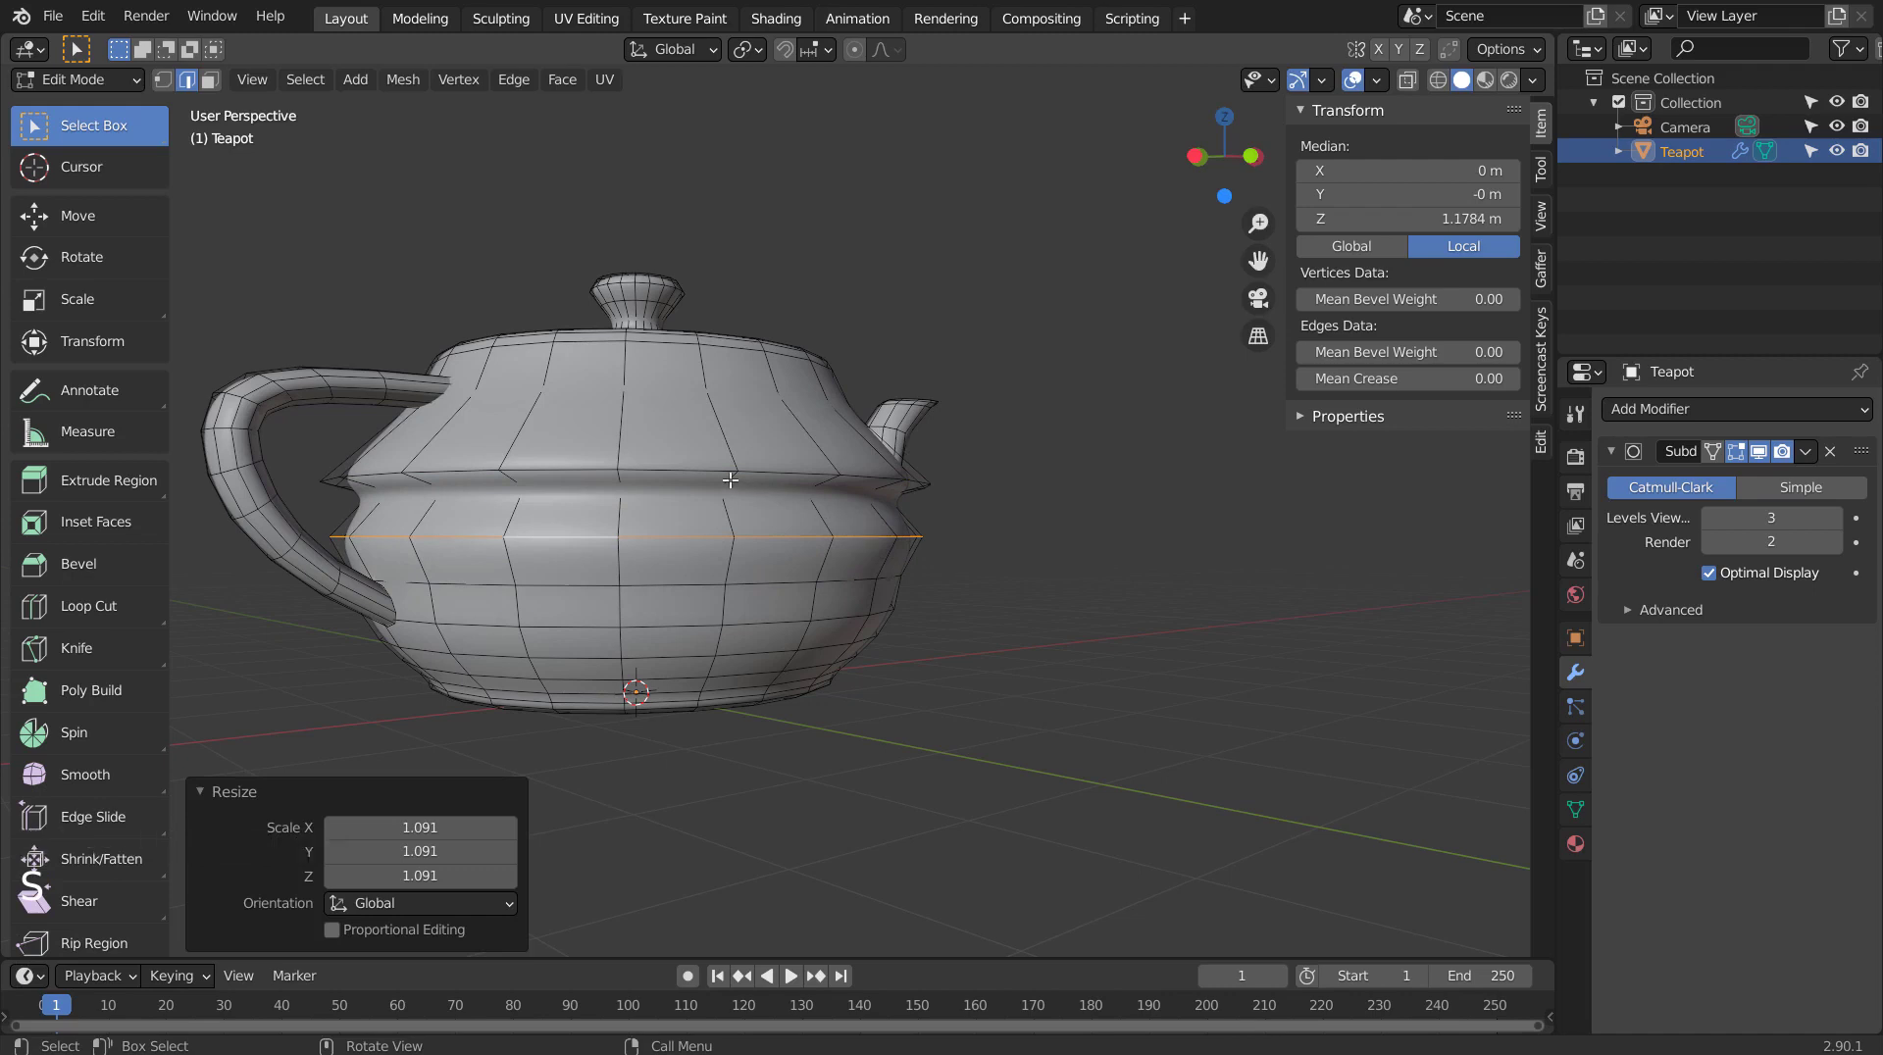
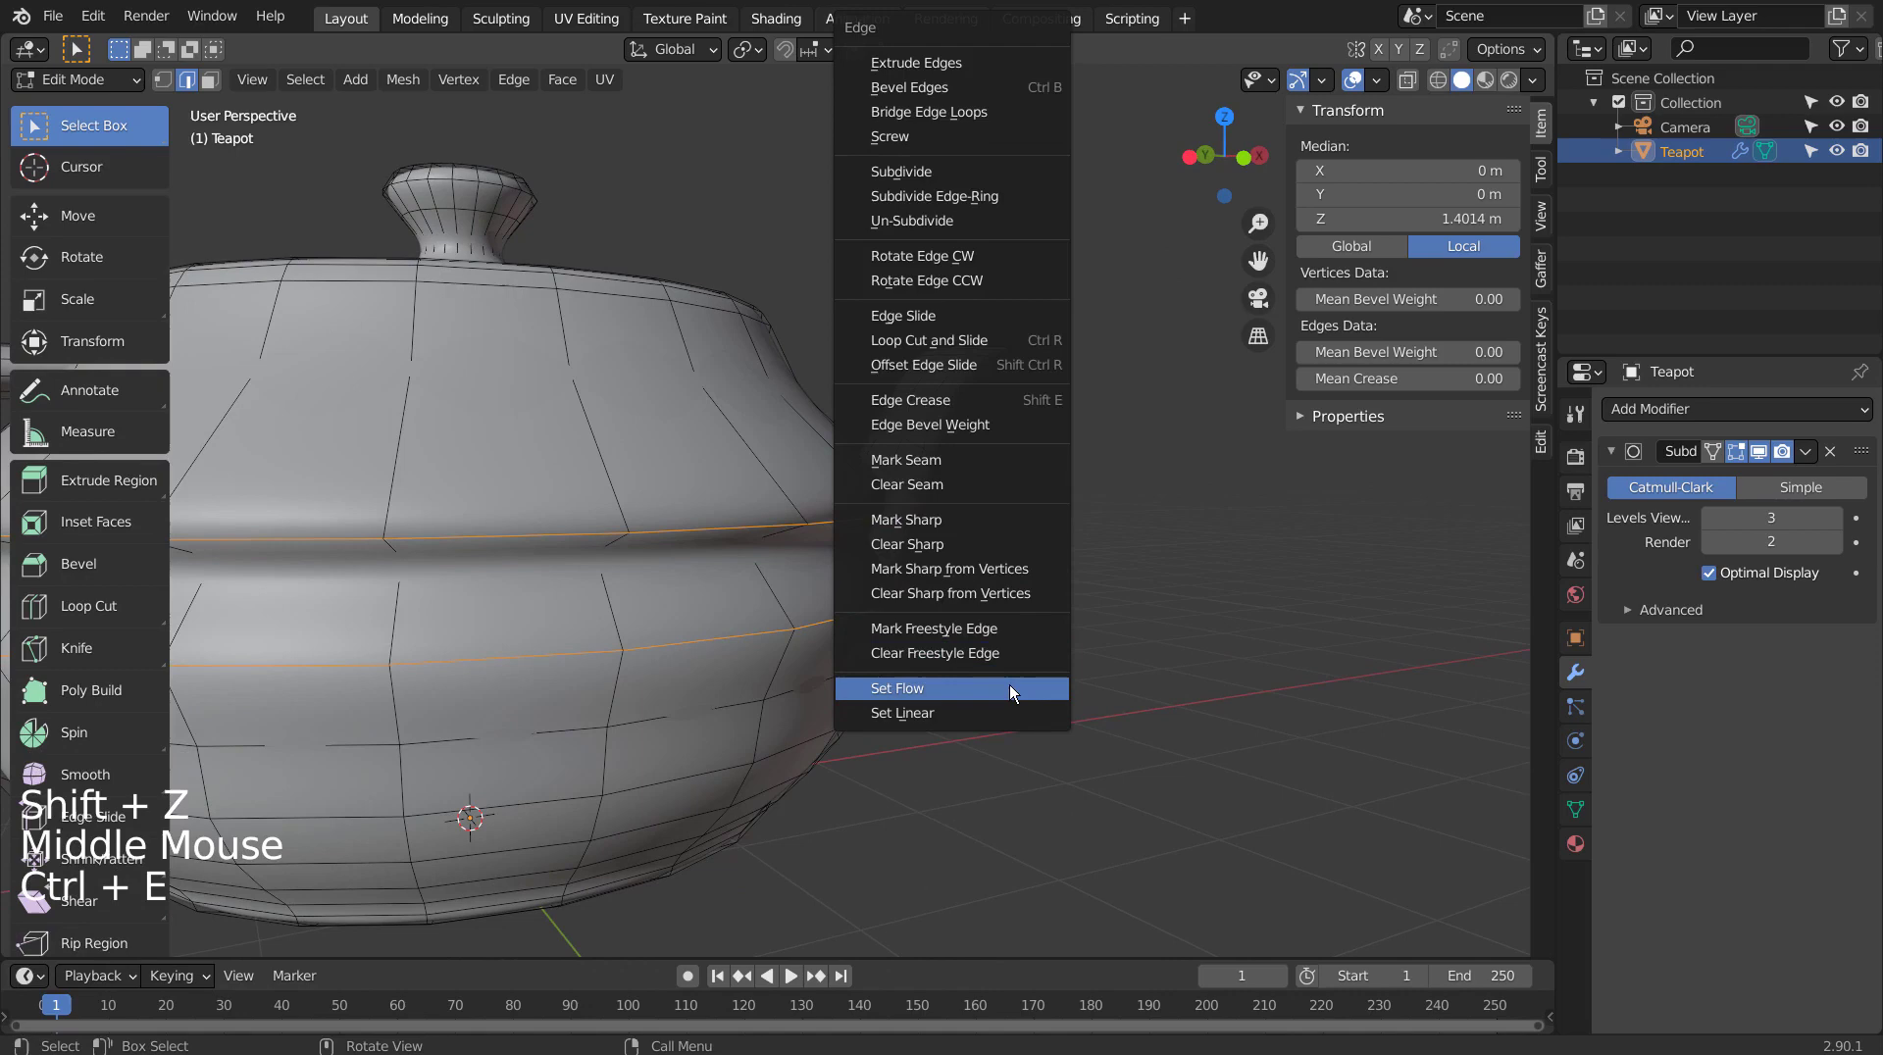
key(Tab)
Orbit around the finished subdivided teapot to check its smooth spout and body.
middle_click(1082, 667)
middle_click(499, 661)
middle_click(451, 655)
middle_click(433, 654)
middle_click(320, 660)
middle_click(1120, 692)
middle_click(1074, 642)
middle_click(1063, 729)
middle_click(1010, 729)
middle_click(490, 710)
middle_click(727, 714)
middle_click(758, 718)
middle_click(835, 718)
middle_click(794, 714)
middle_click(725, 716)
middle_click(721, 740)
middle_click(749, 760)
middle_click(800, 691)
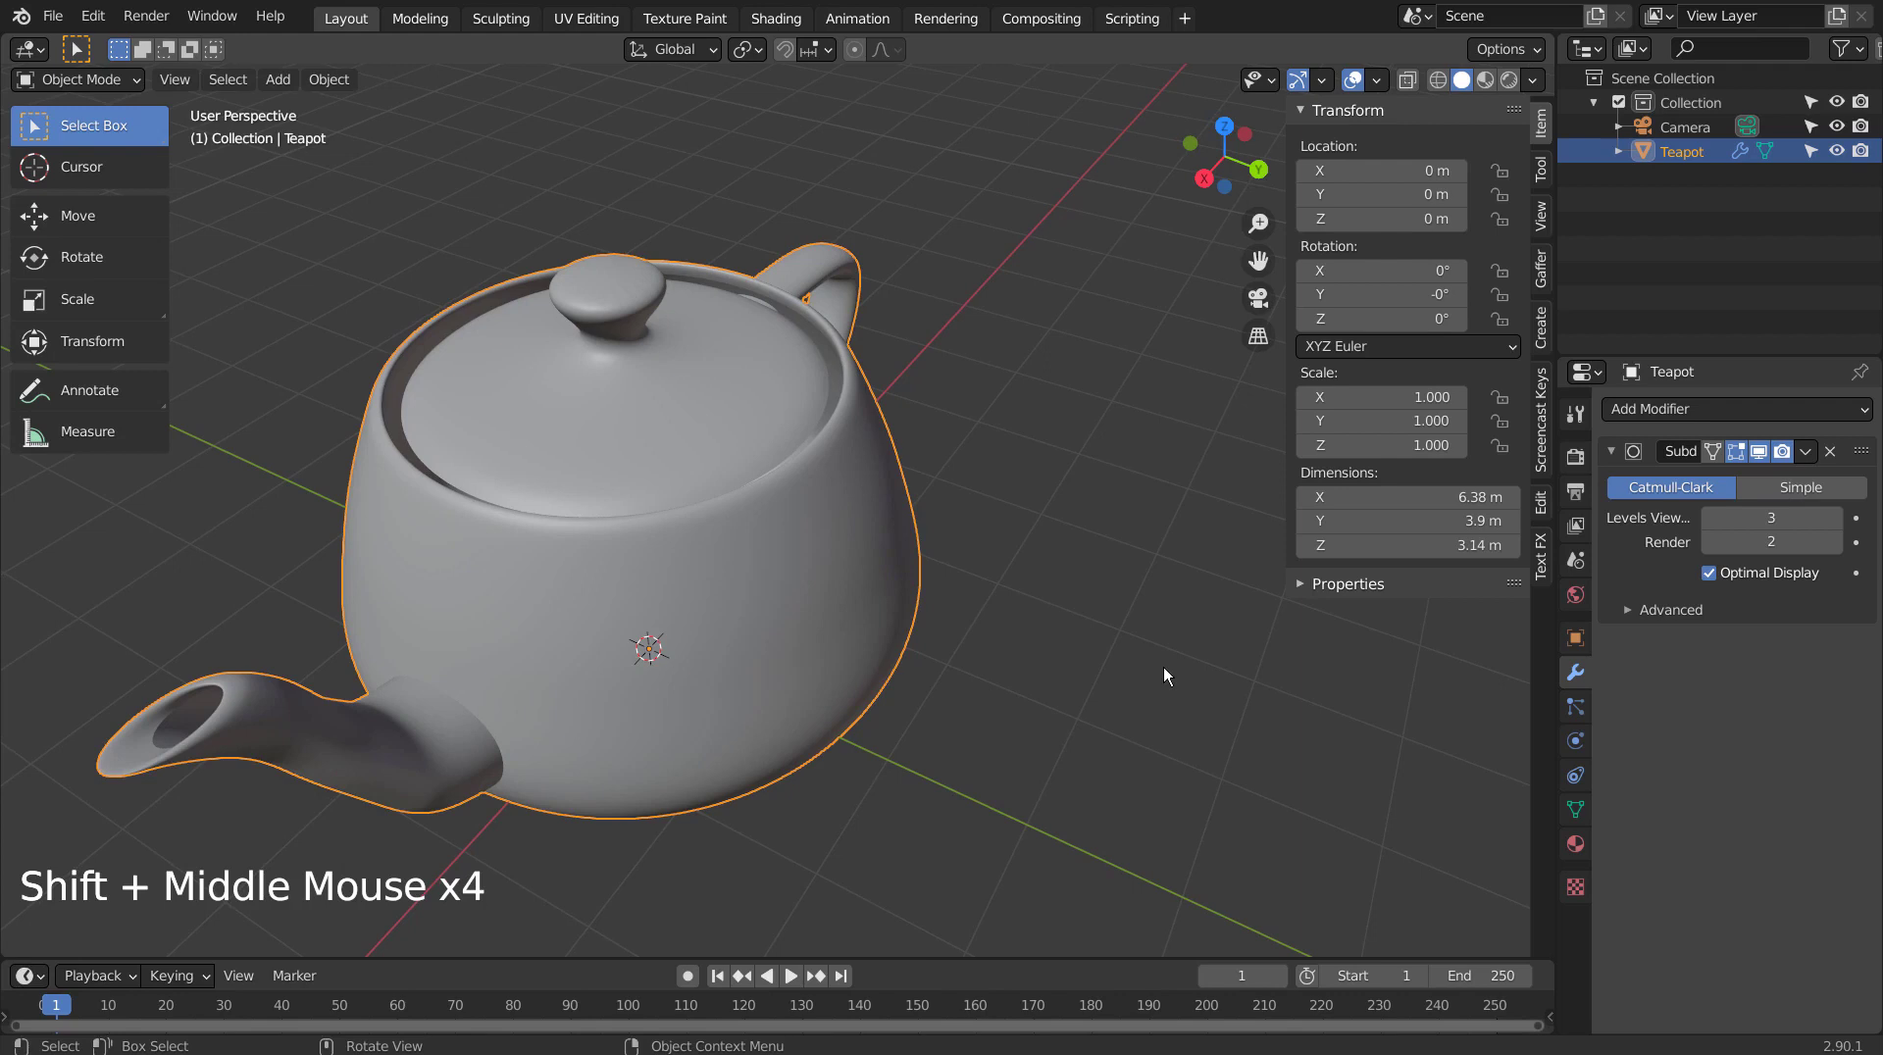